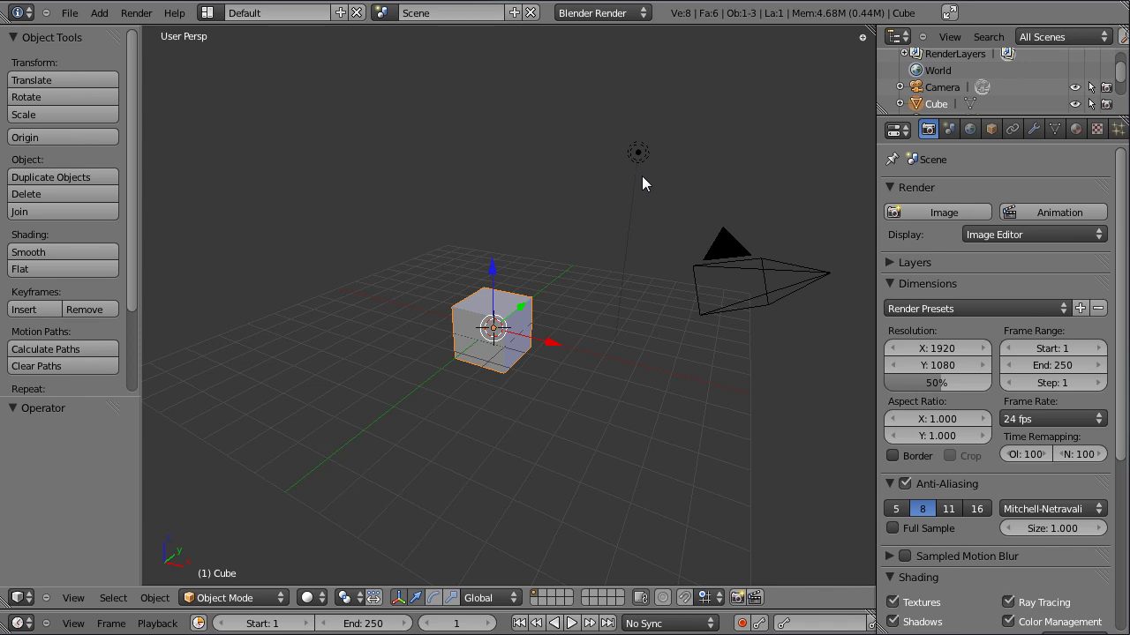
# - Delete the default cube and lamp, then view the empty scene in front orthographic
pyautogui.rightClick(641, 168)
pyautogui.press('x')
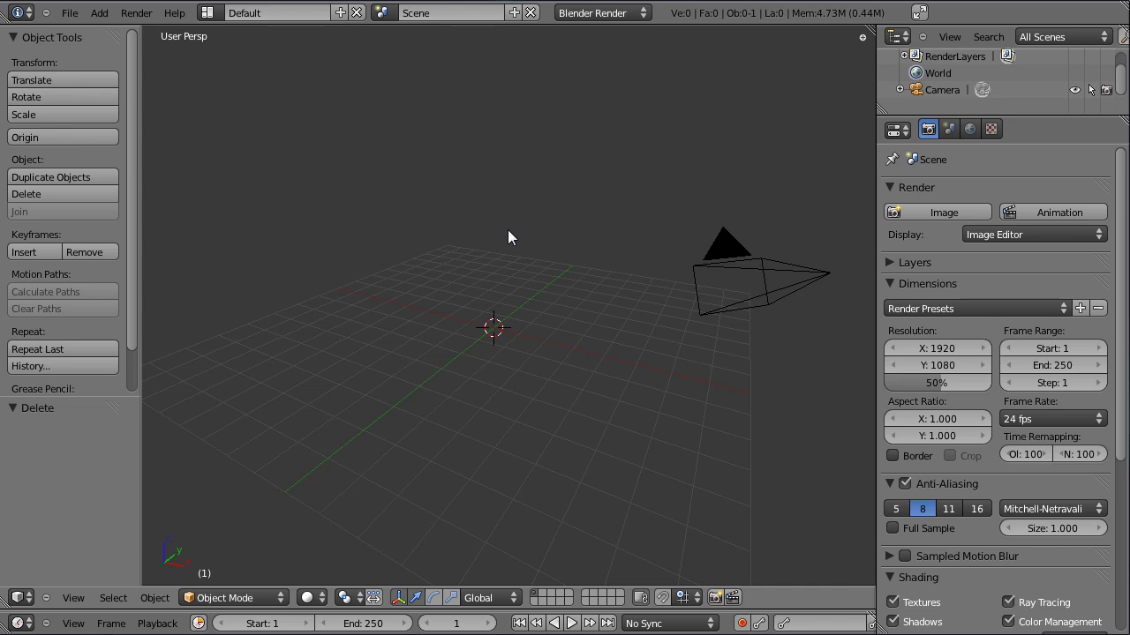
pyautogui.click(455, 325)
pyautogui.click(638, 353)
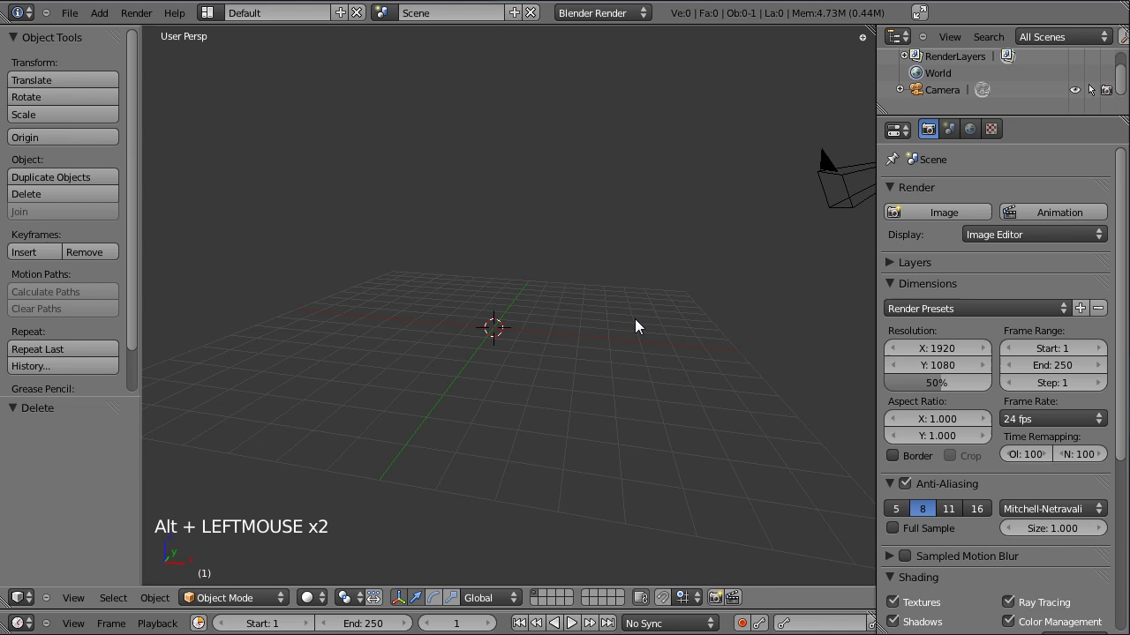
pyautogui.press('KP_1')
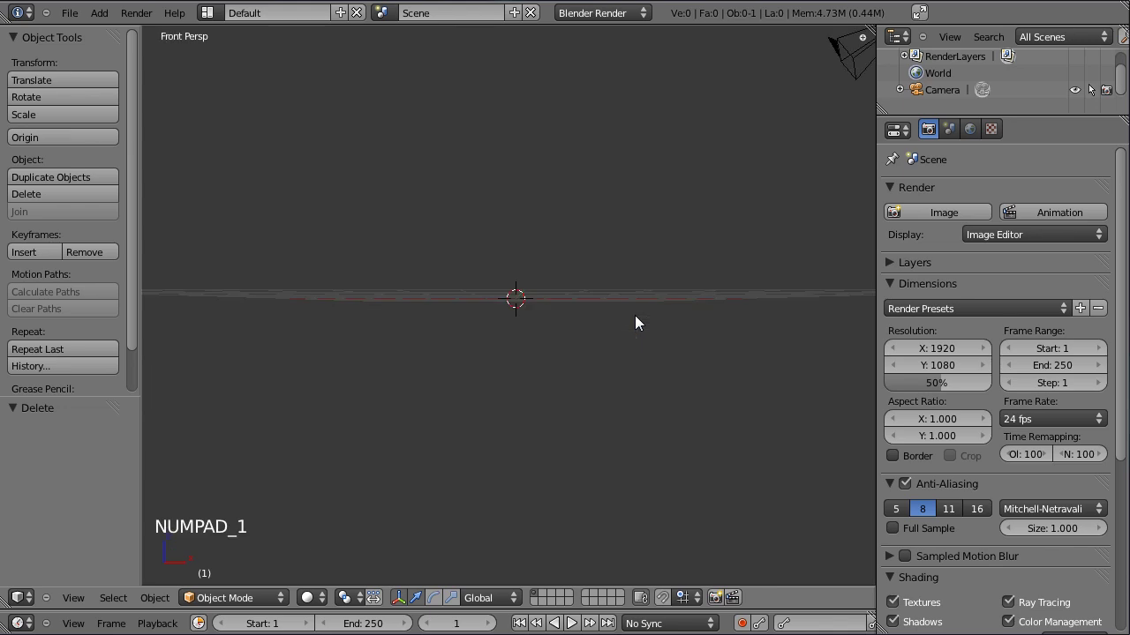
pyautogui.press('KP_5')
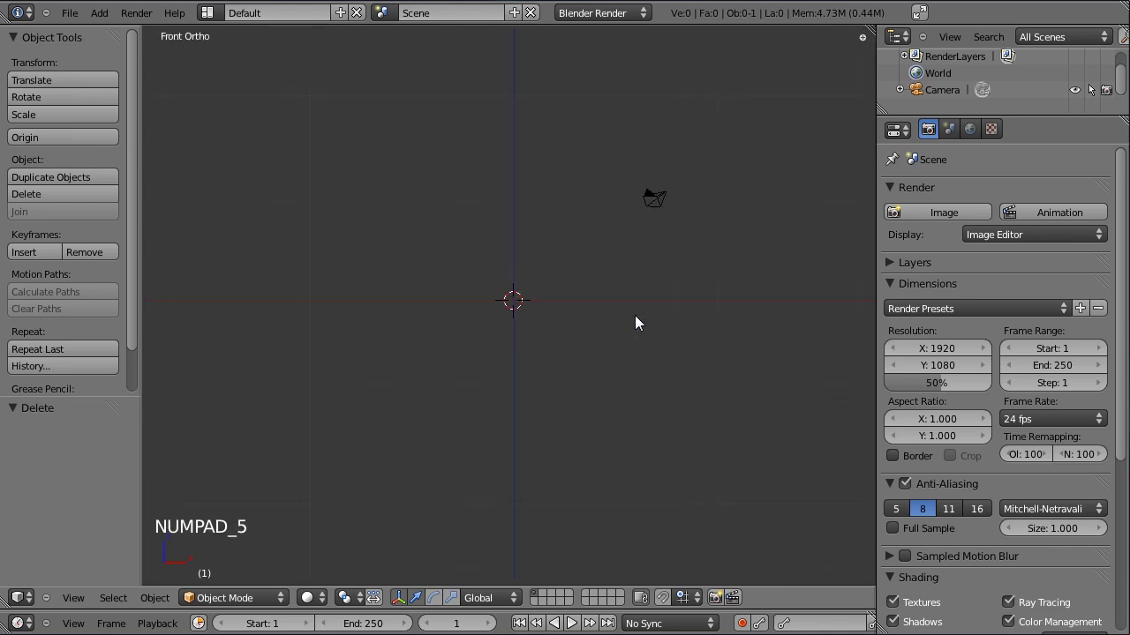
# - Add a mesh cylinder and set it to 12 vertices
pyautogui.press('shift+a')
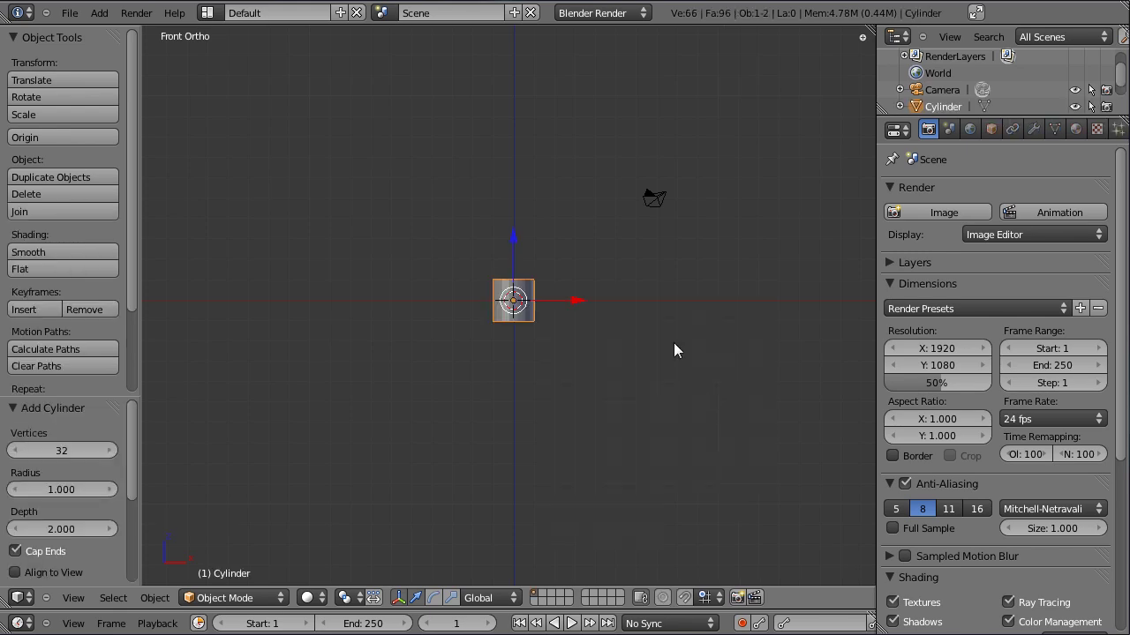
pyautogui.click(87, 456)
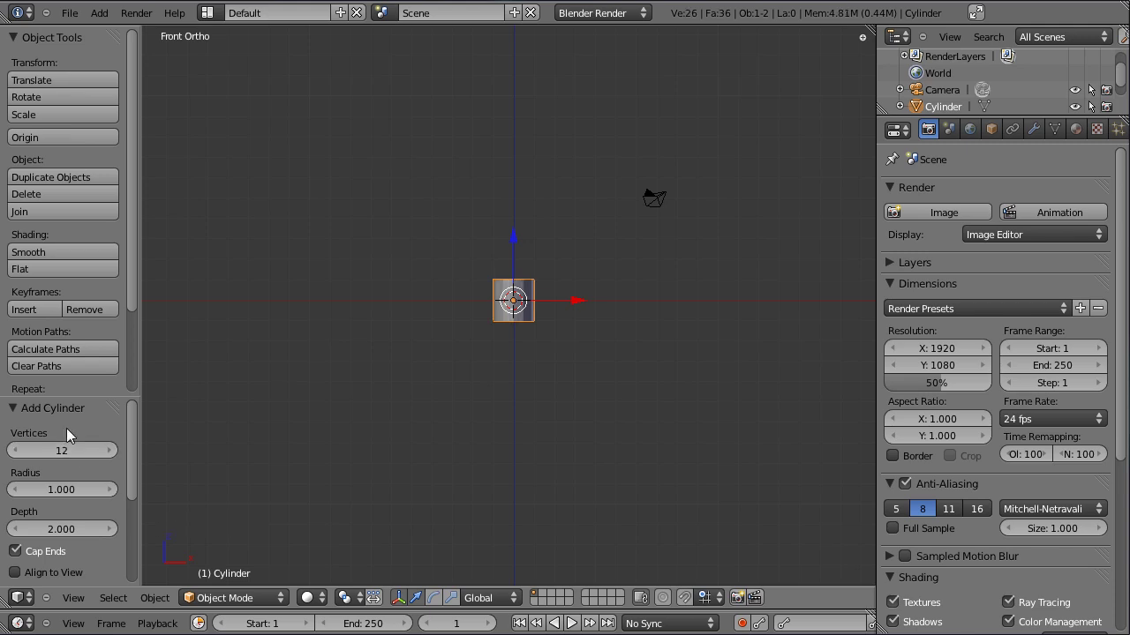
pyautogui.click(34, 559)
pyautogui.scroll(3)
pyautogui.click(616, 239)
pyautogui.click(32, 564)
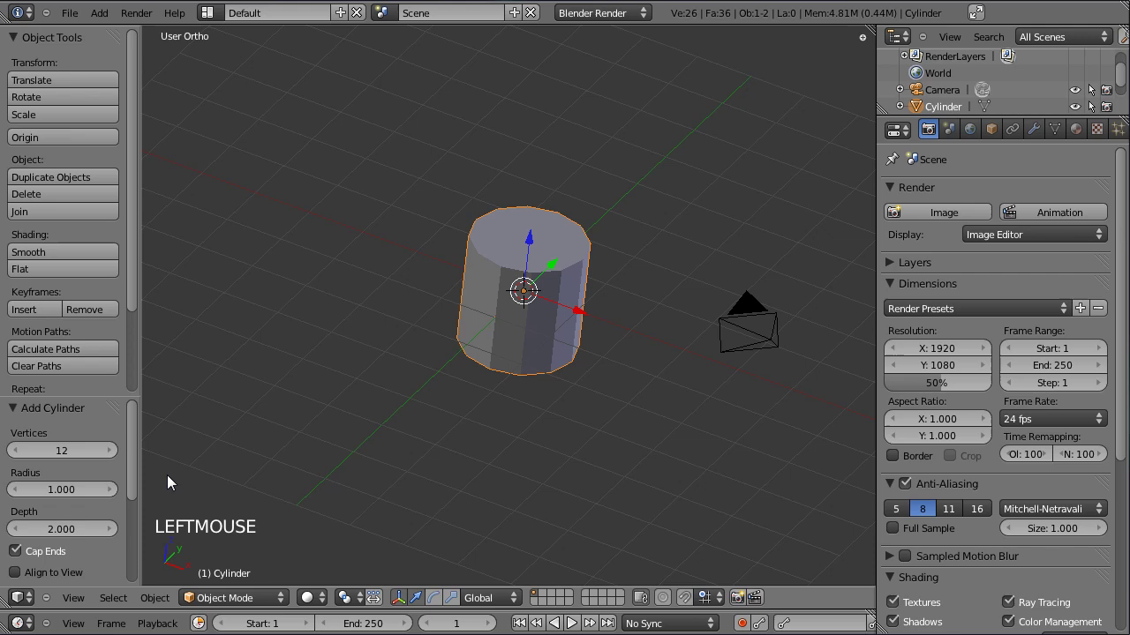
# - Set the cylinder's cap fill type to Nothing and view it from the front
pyautogui.click(151, 528)
pyautogui.click(428, 303)
pyautogui.click(512, 406)
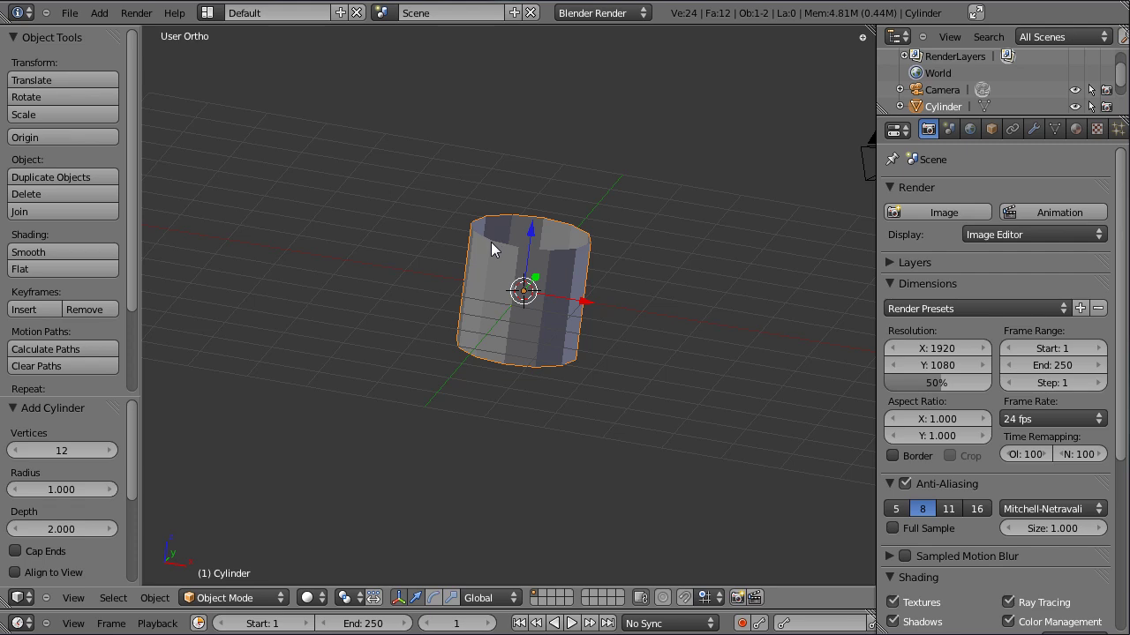
pyautogui.press('KP_1')
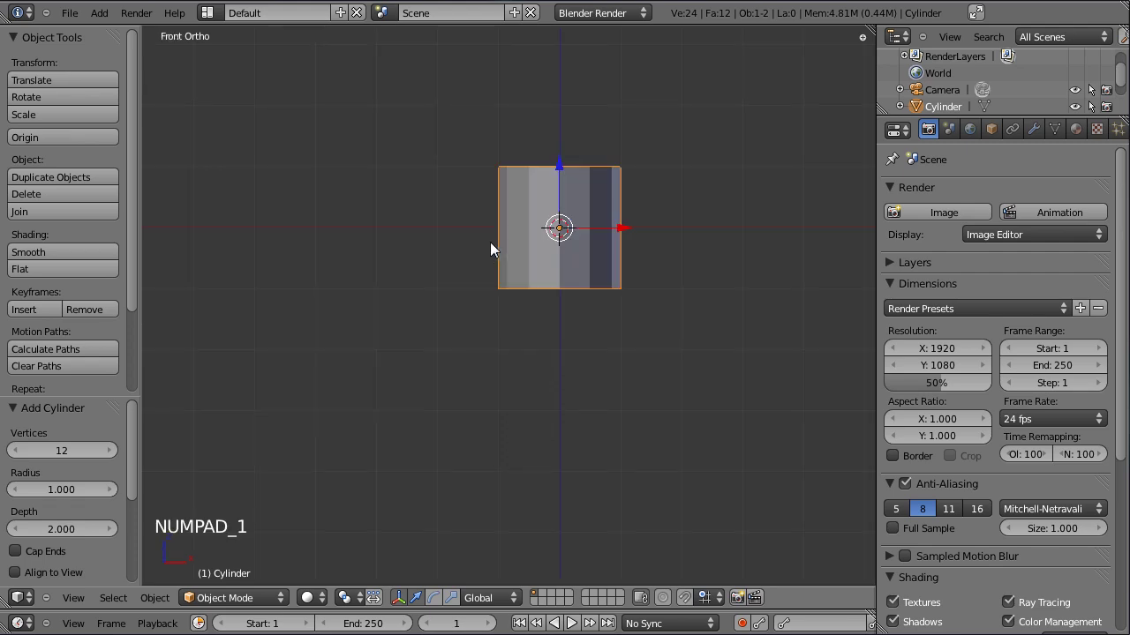
pyautogui.click(648, 235)
# - In Edit Mode raise the mesh so its base sits at the origin, then box-select the top vertex ring in wireframe
pyautogui.scroll(3)
pyautogui.press('Tab')
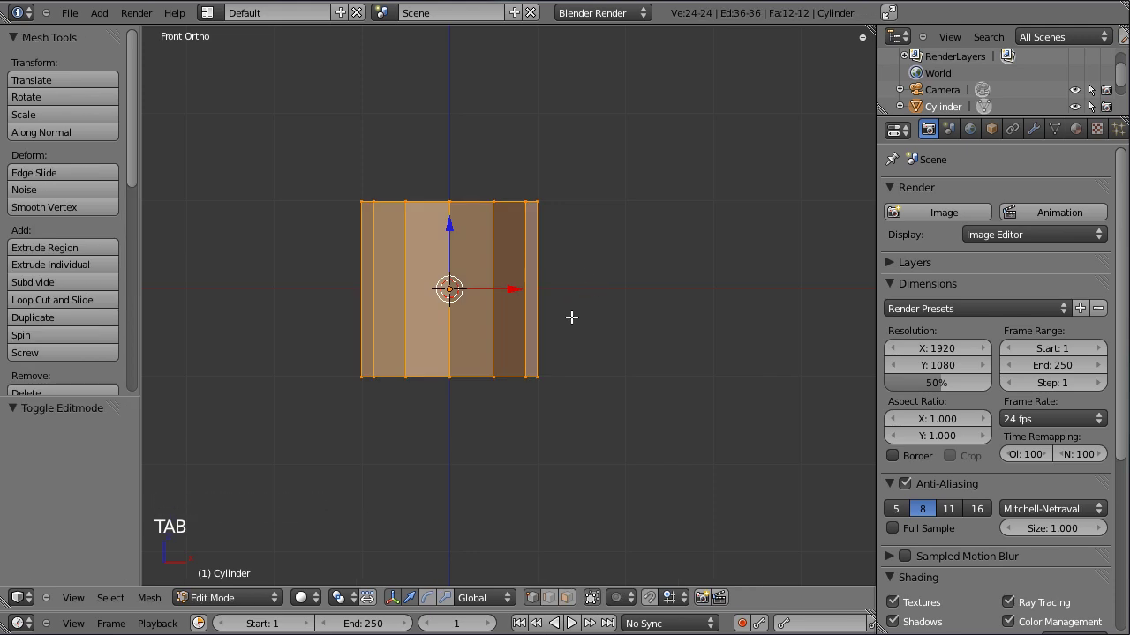
pyautogui.press('g')
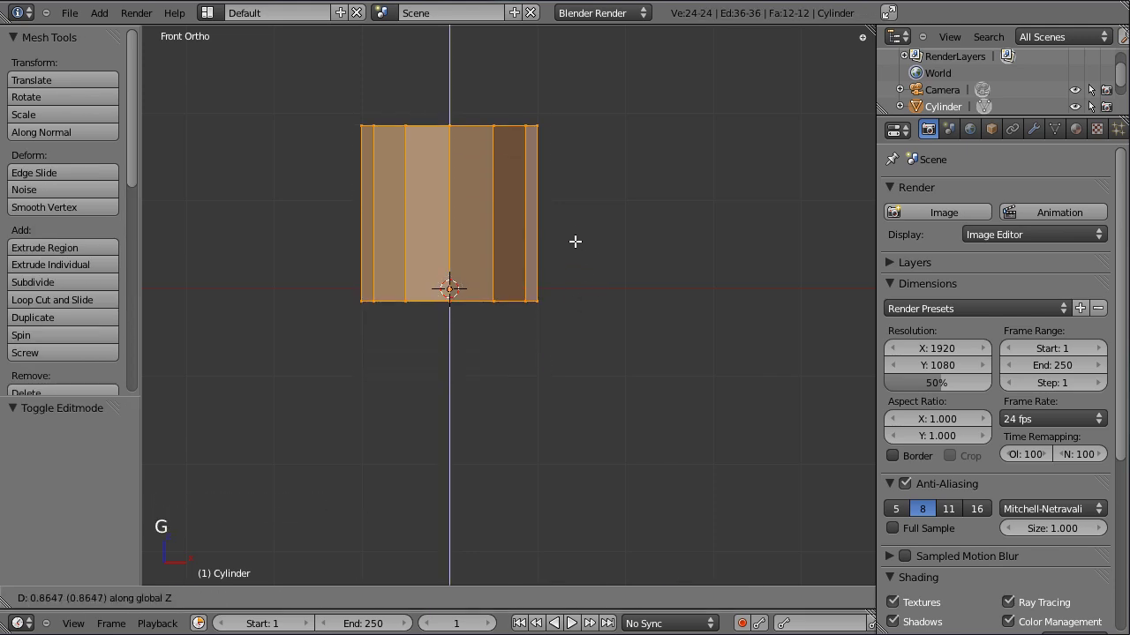
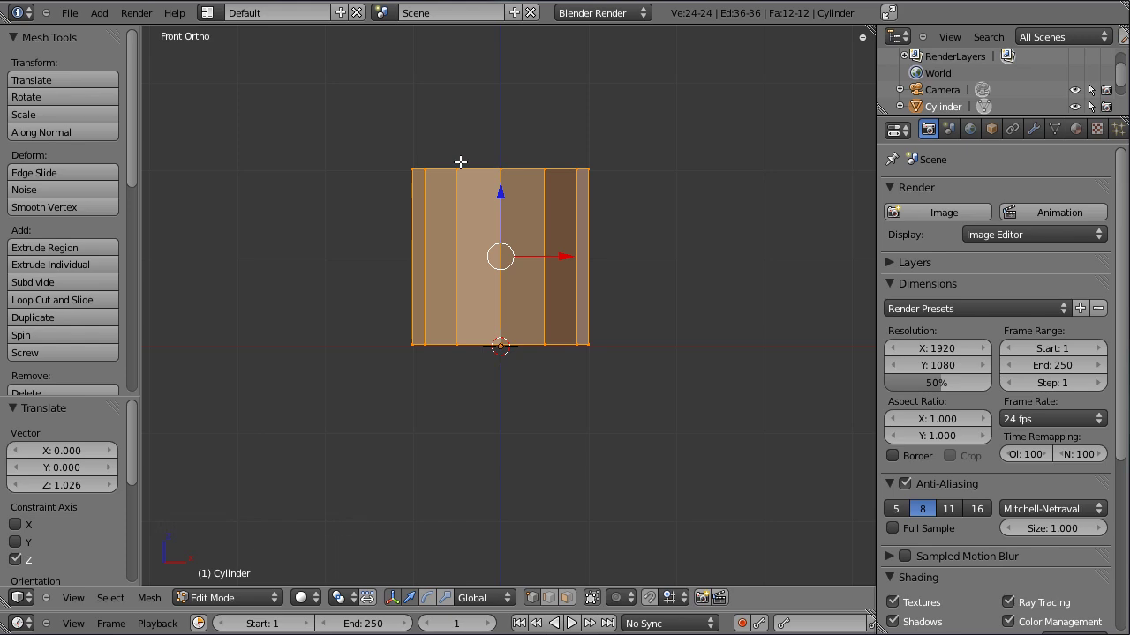
pyautogui.press('z')
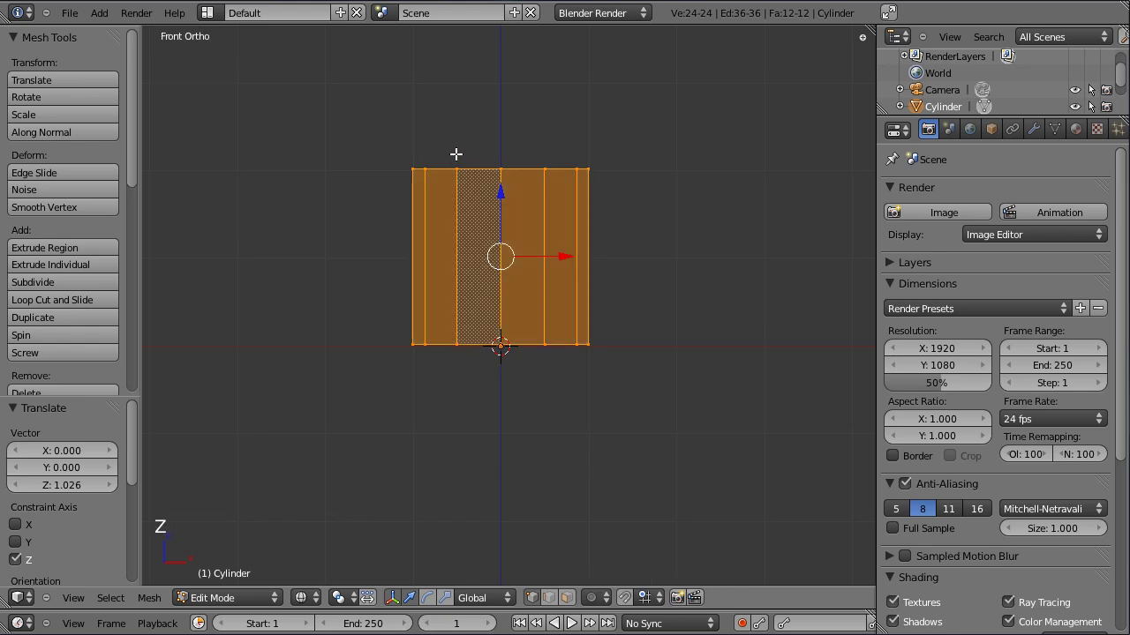
pyautogui.press('a')
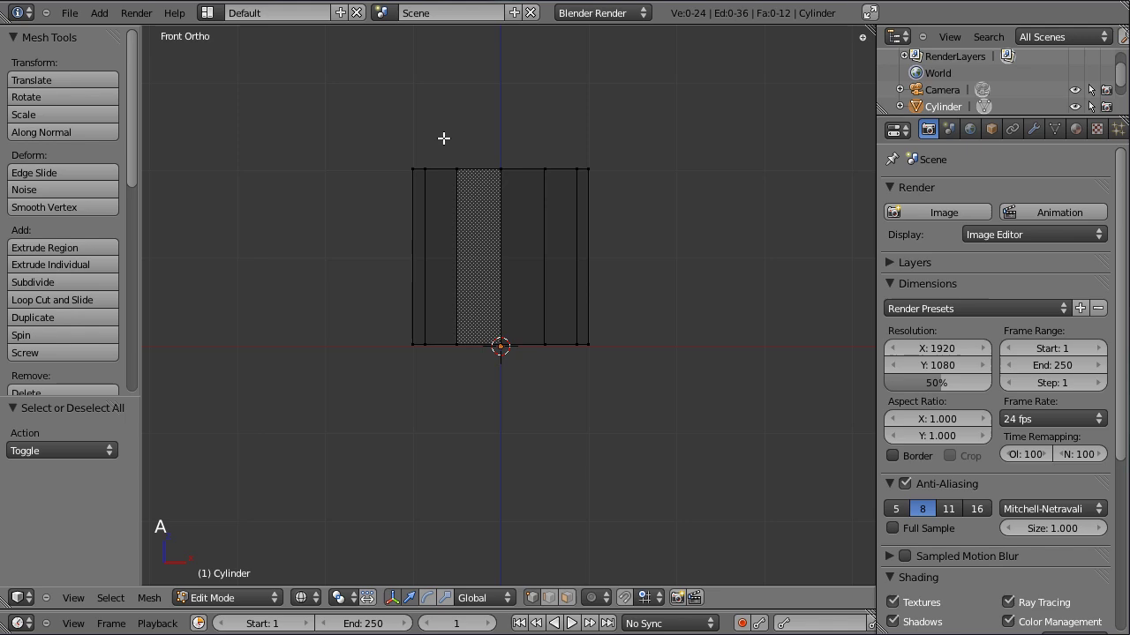
pyautogui.press('b')
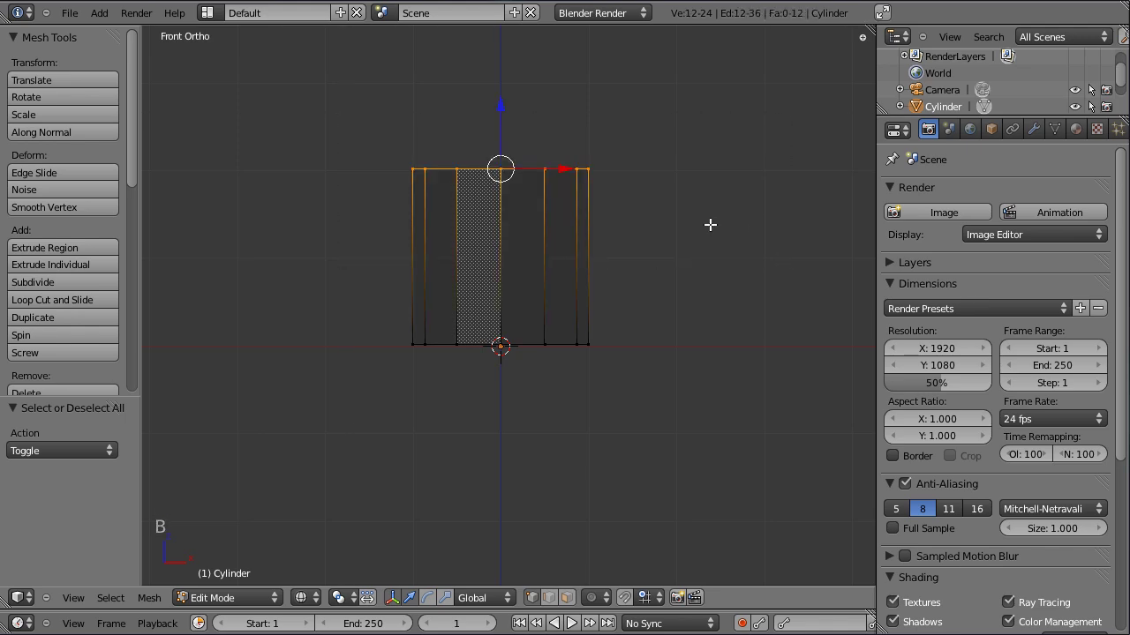
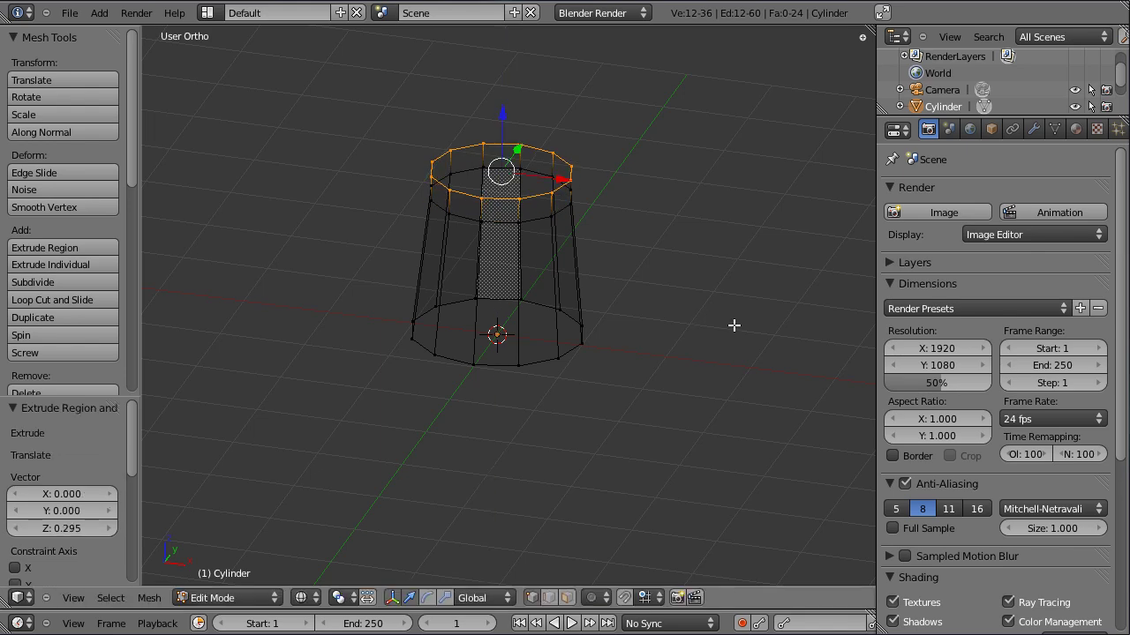
# - Scale the extruded top ring inward into a narrower rim and check it in front view
pyautogui.press('s')
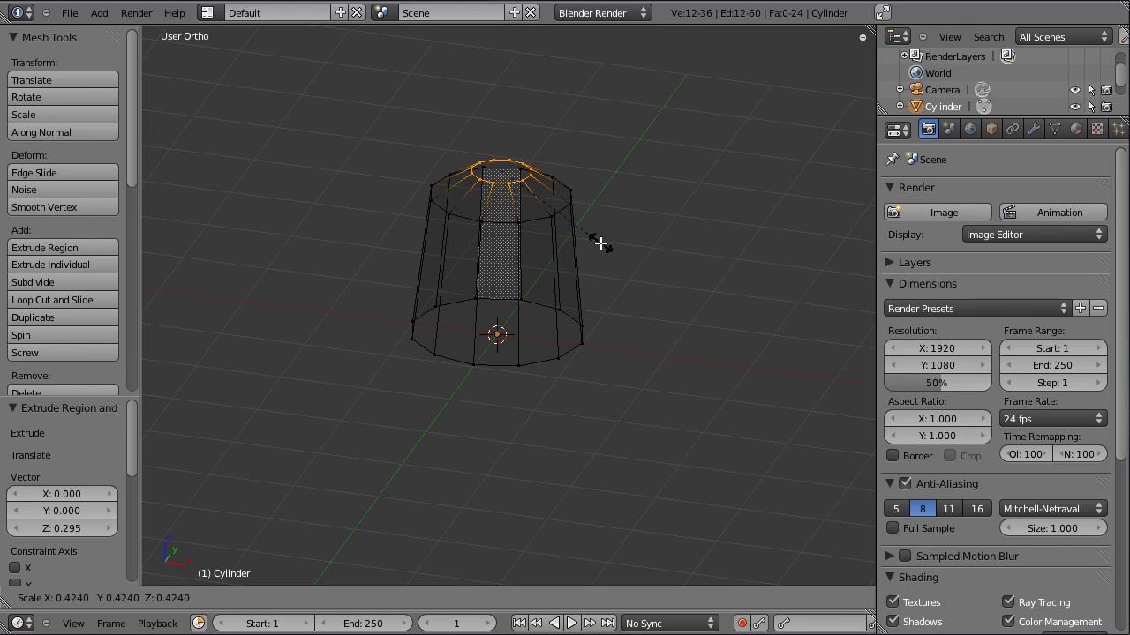
pyautogui.press('KP_1')
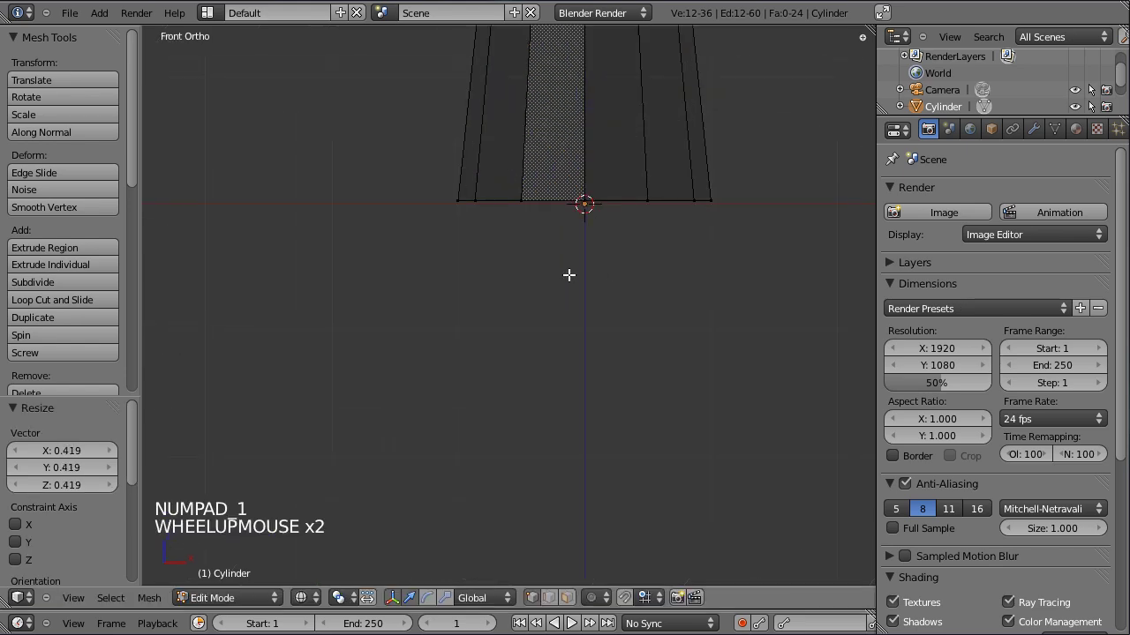
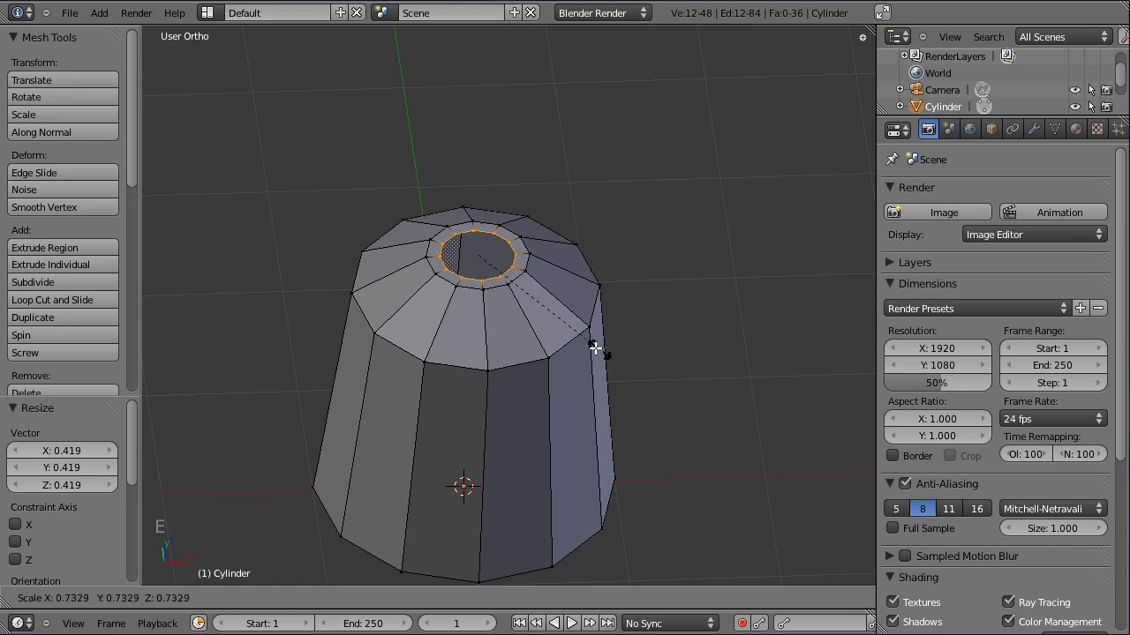
# - Extrude the inner top ring inward in successive rings down to a tiny central opening, undoing one stray extrusion
pyautogui.click(879, 616)
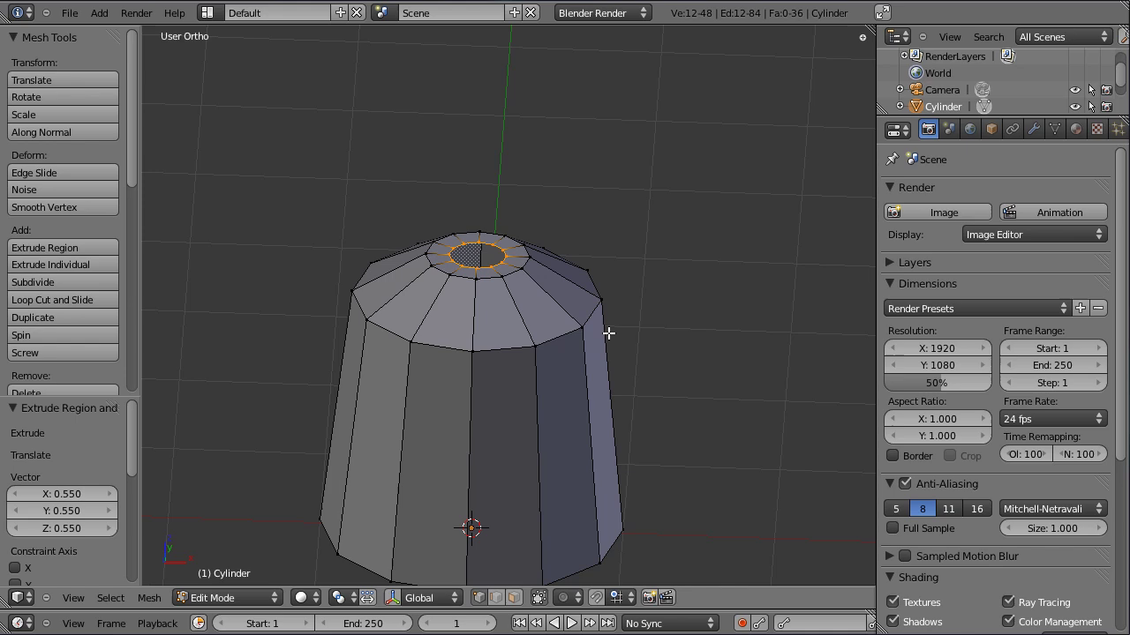
pyautogui.press('e')
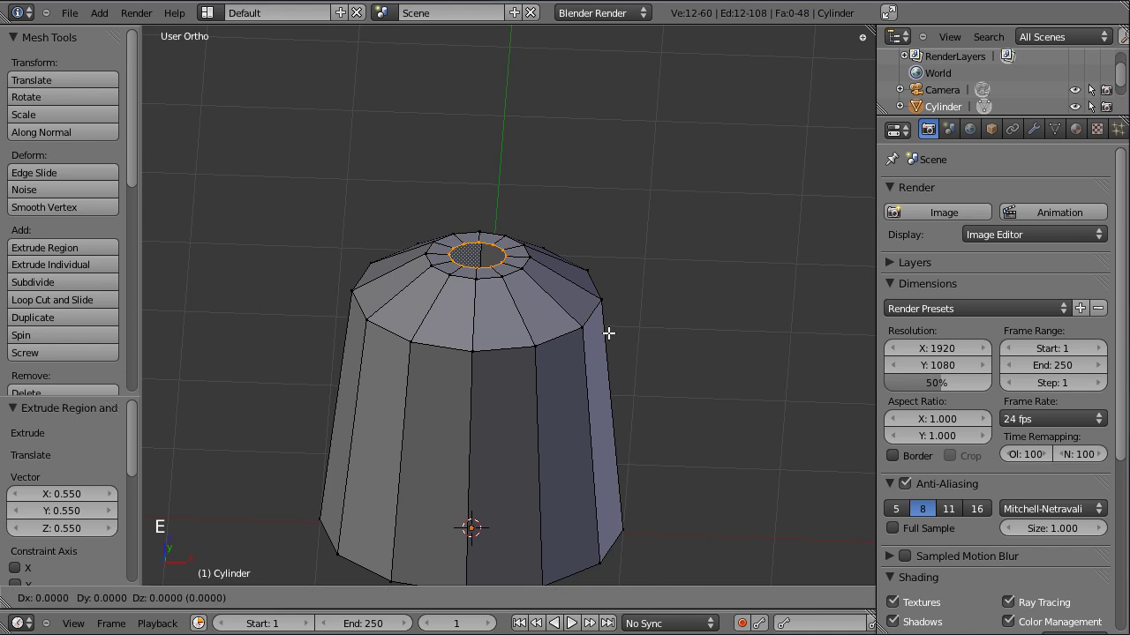
pyautogui.press('ctrl+z')
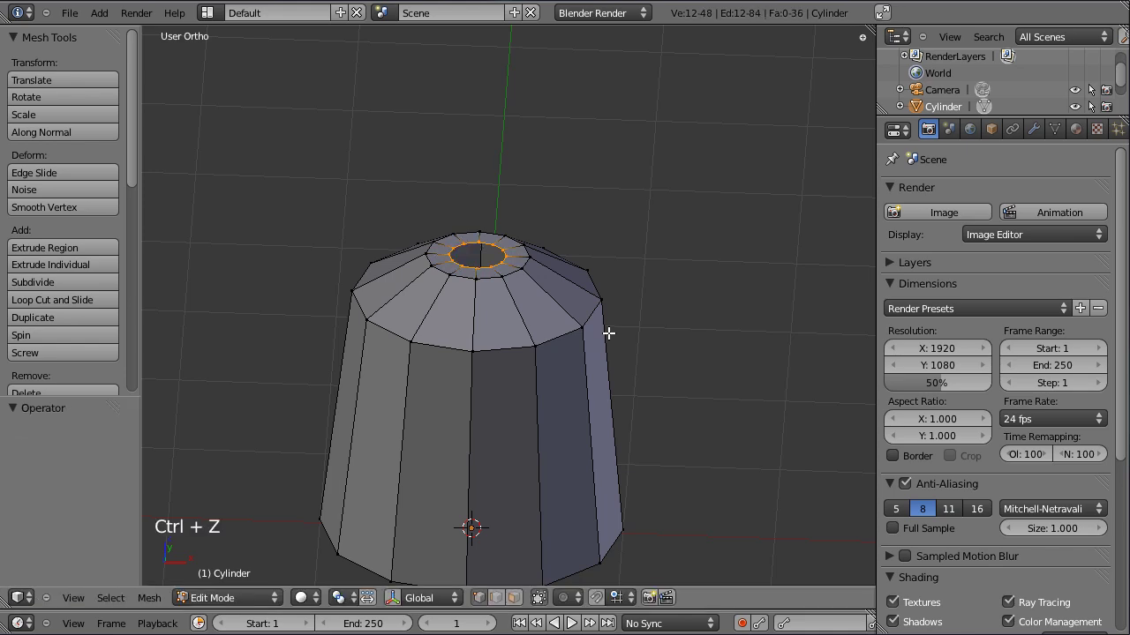
pyautogui.press('g')
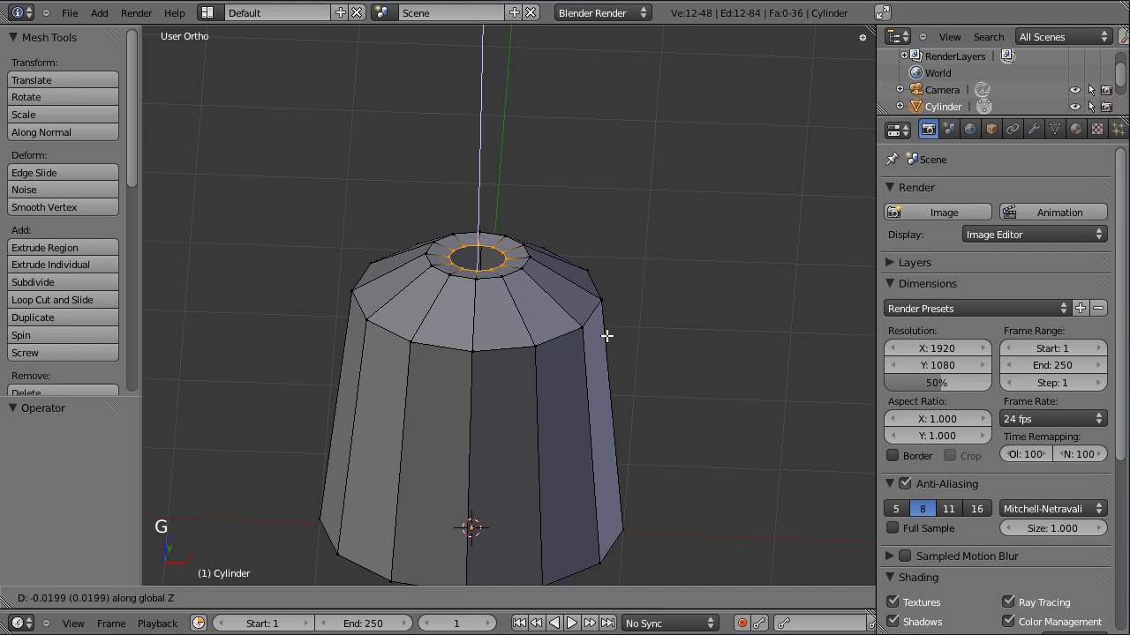
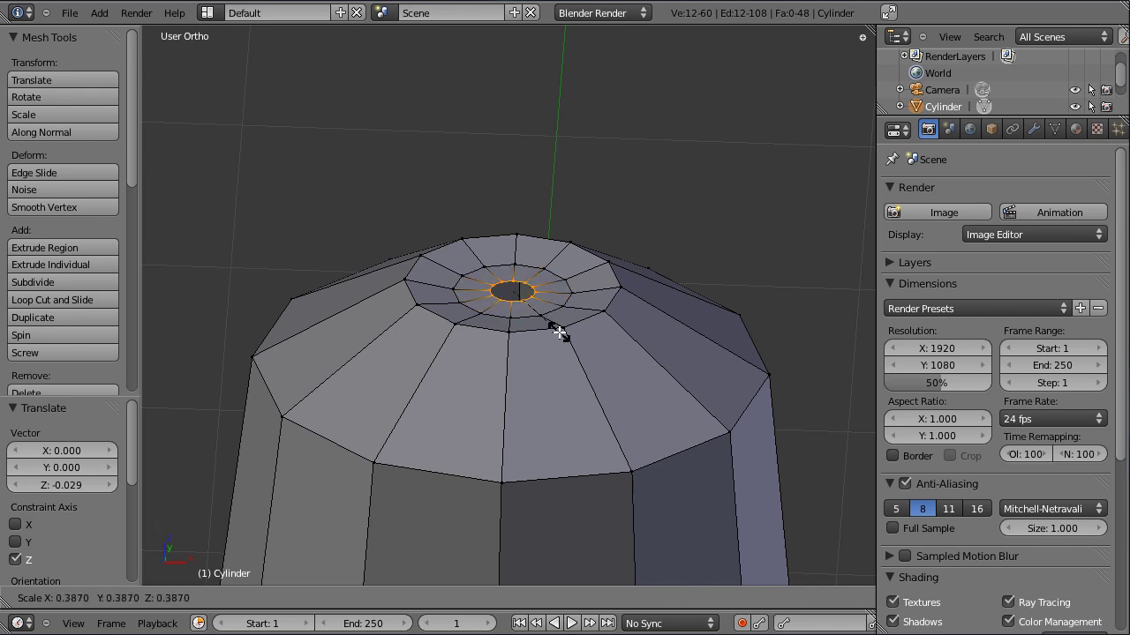
pyautogui.press('e')
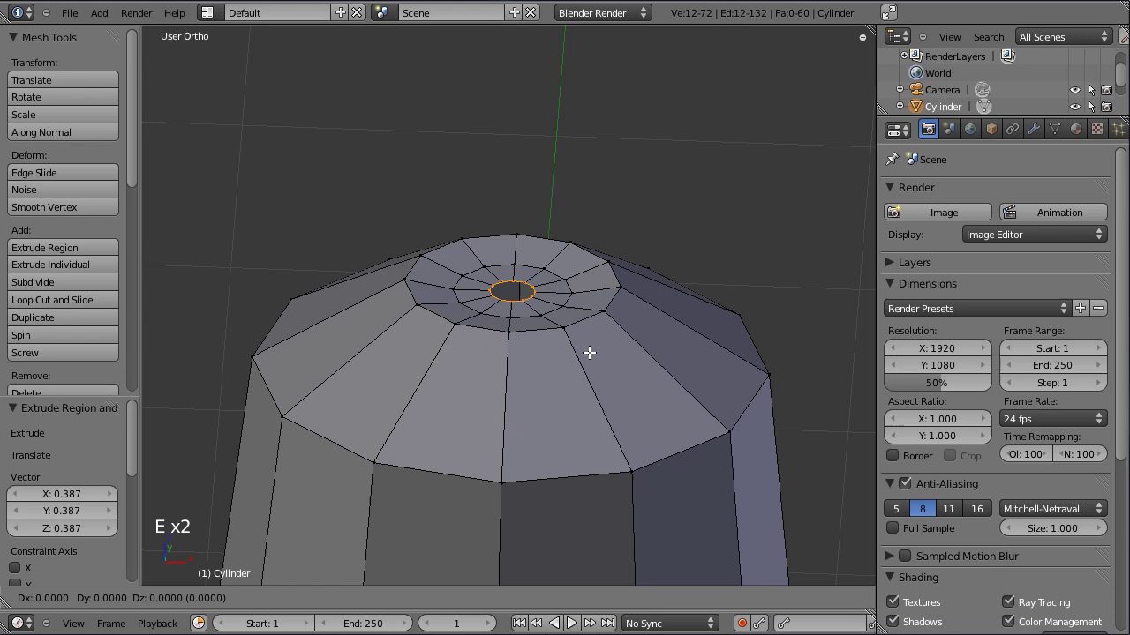
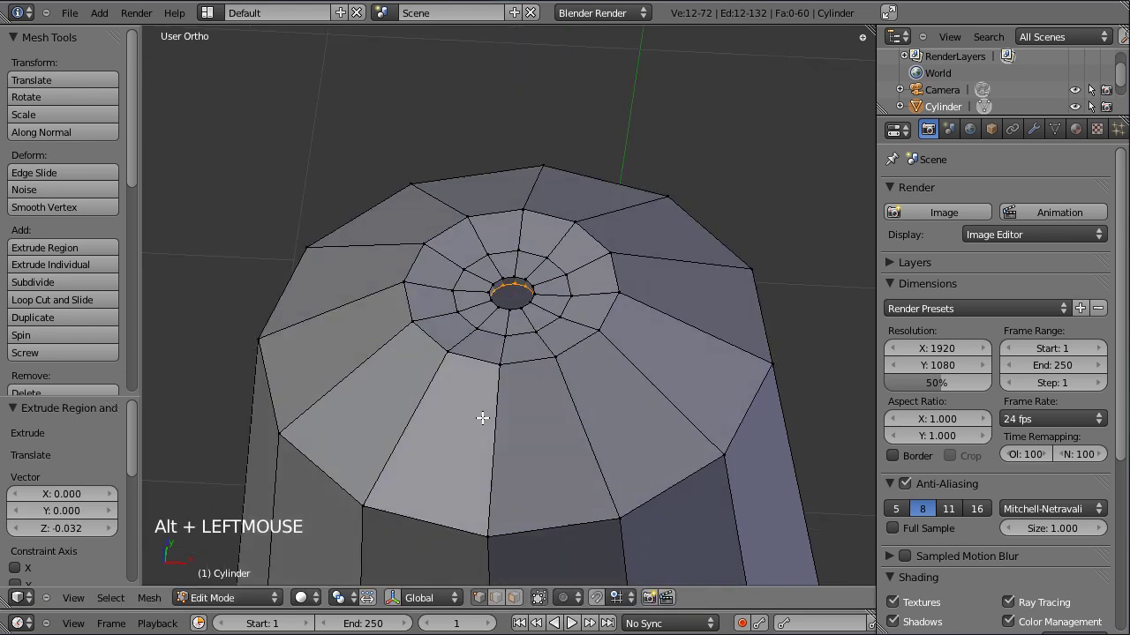
pyautogui.press('e')
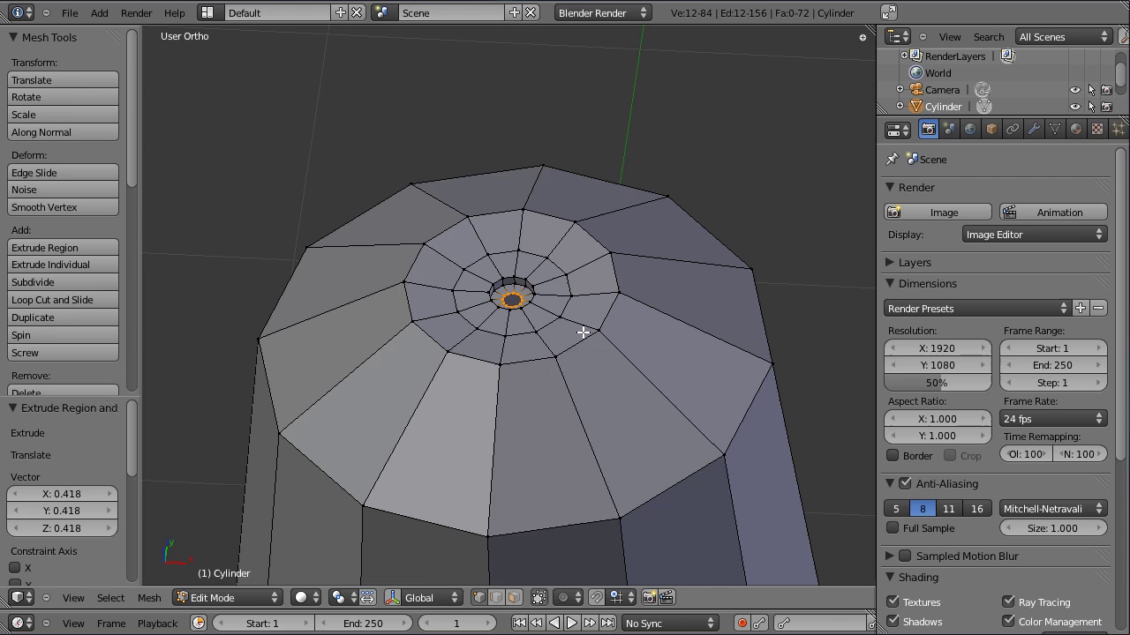
pyautogui.press('w')
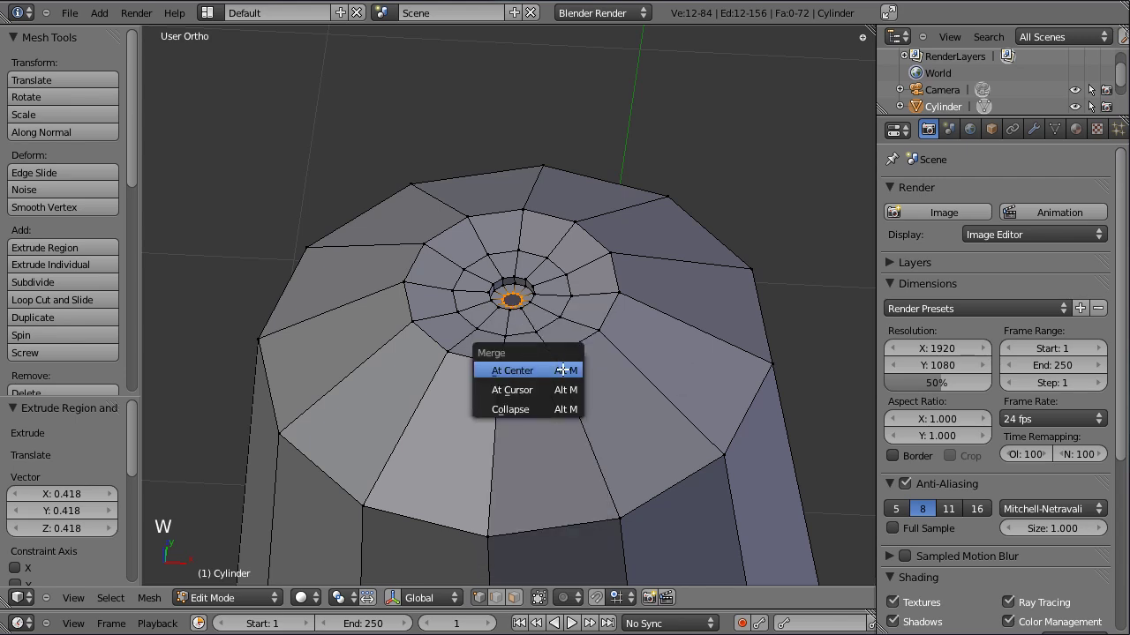
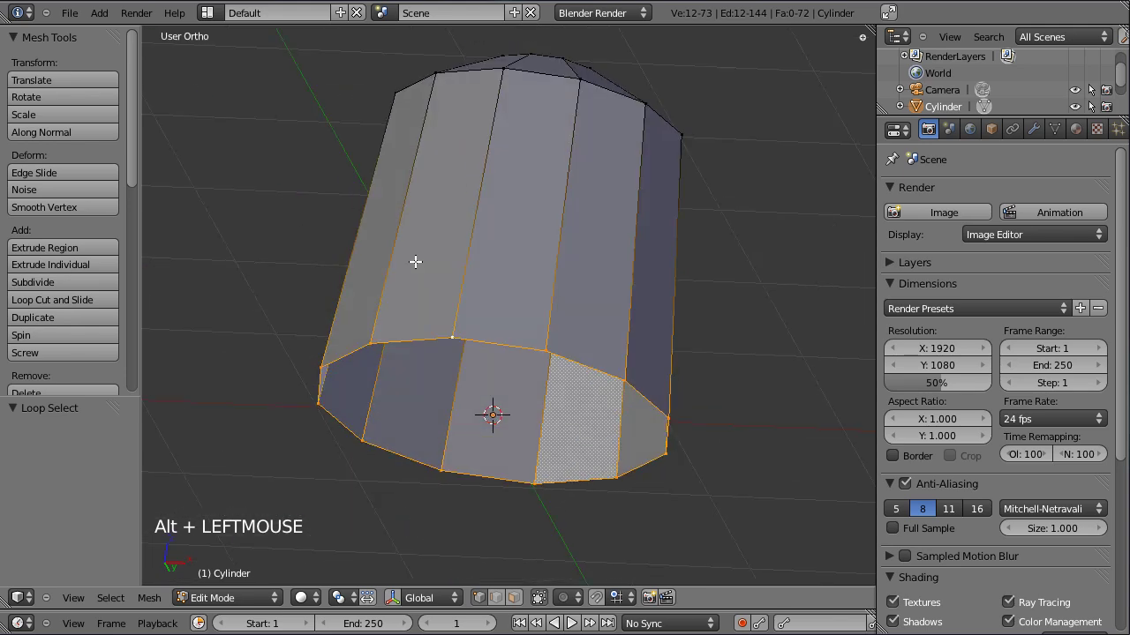
# - In front view extrude the bottom ring outward once more to widen the brim
pyautogui.press('KP_1')
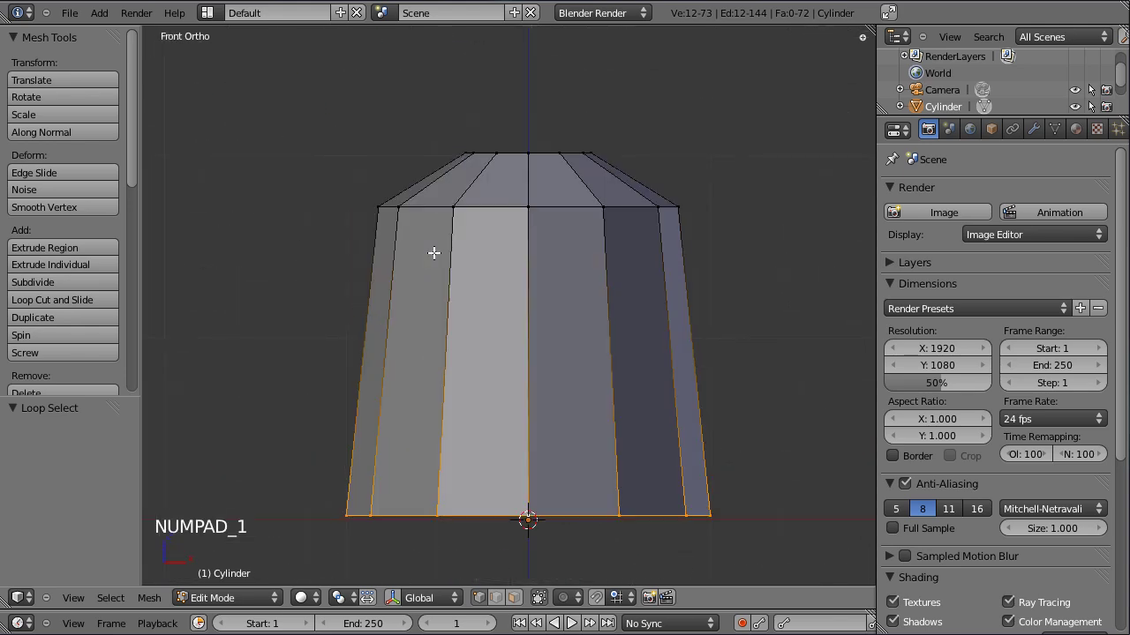
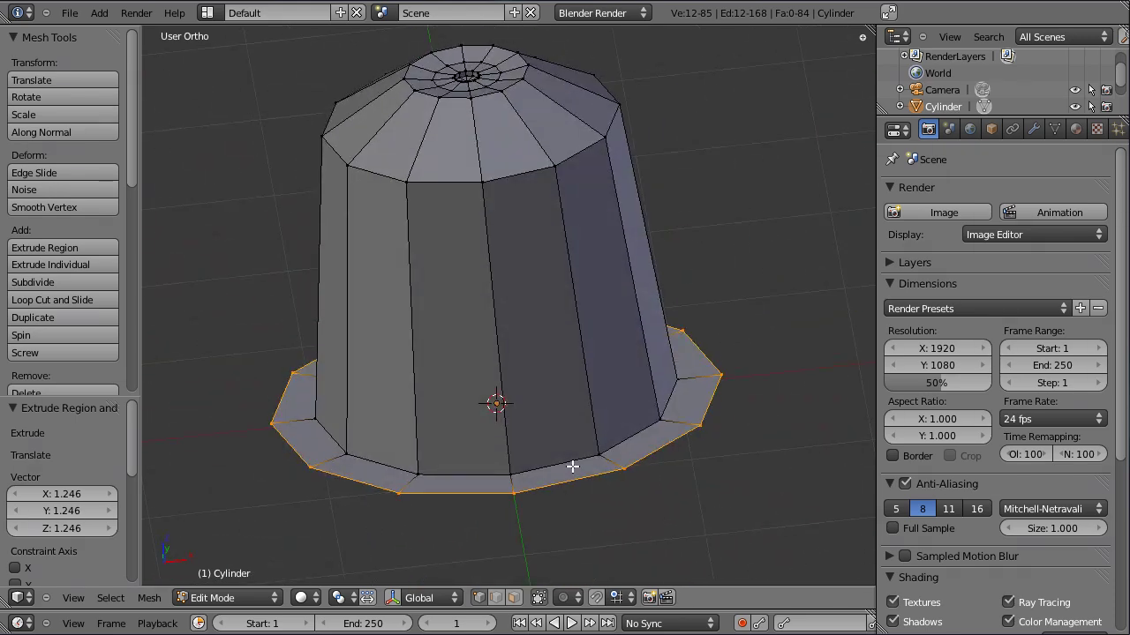
pyautogui.press('e')
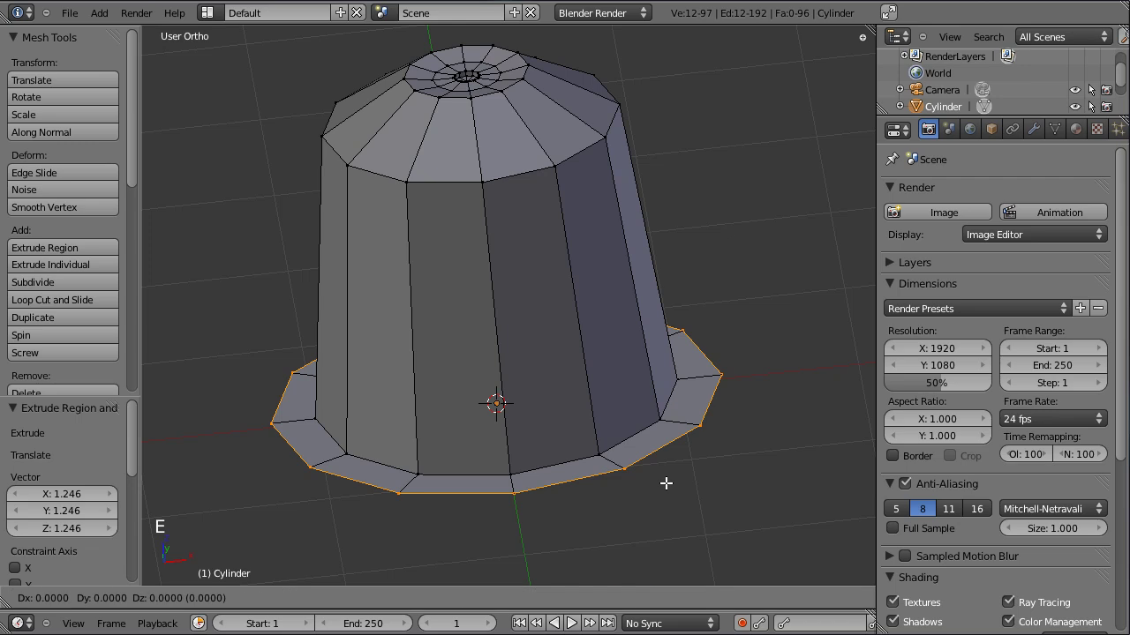
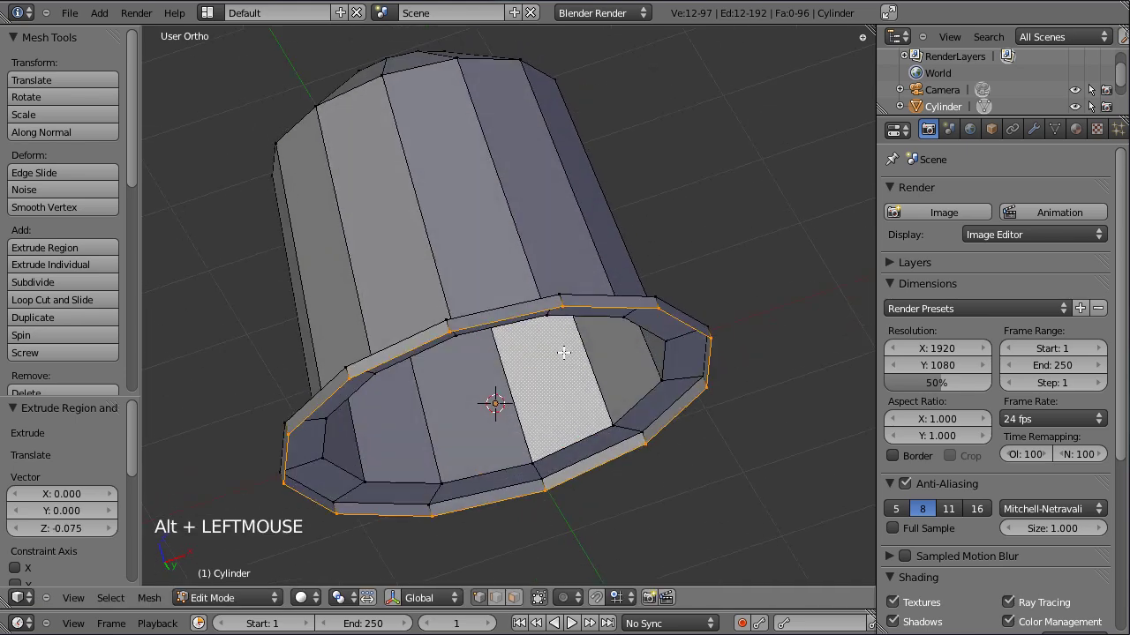
# - Extrude the brim's inner edge inward twice and merge the innermost ring at its centre
pyautogui.press('e')
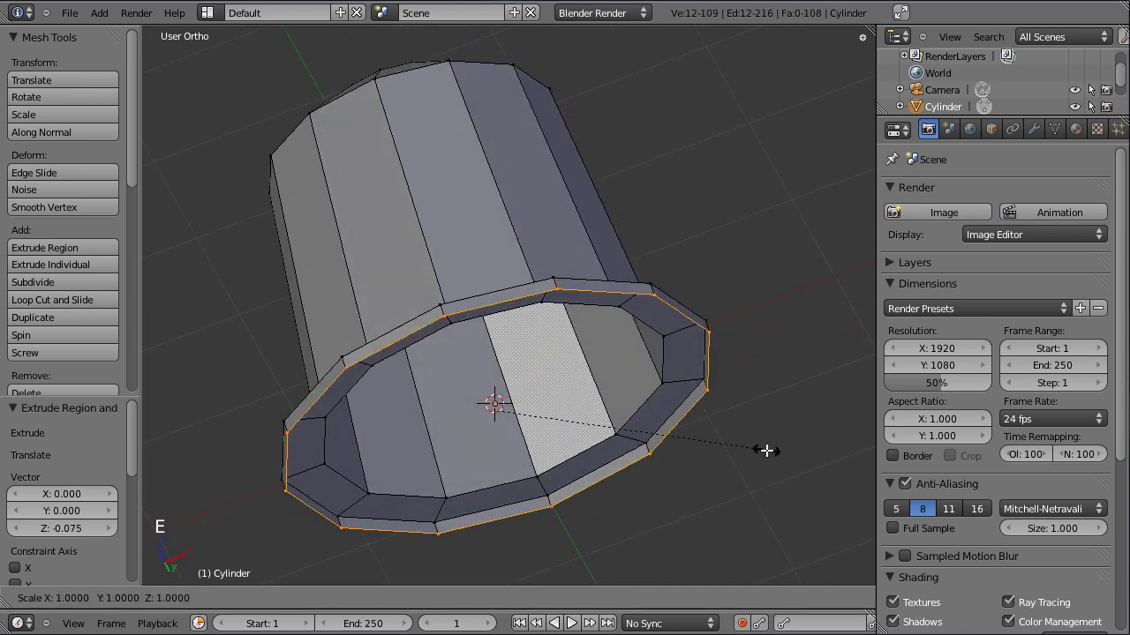
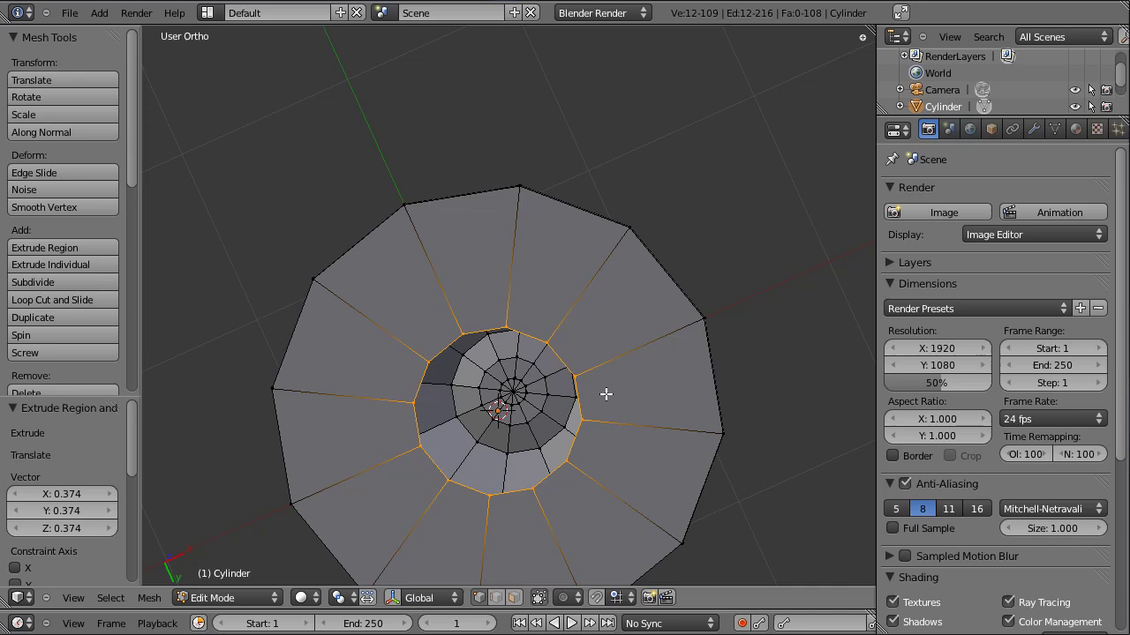
pyautogui.press('e')
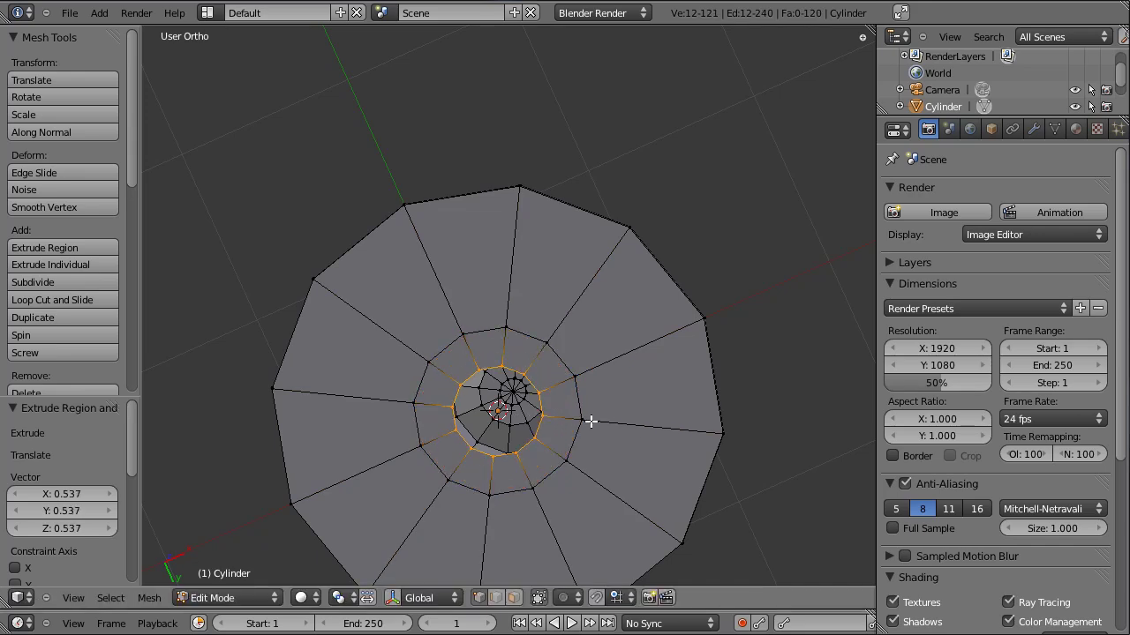
pyautogui.press('w')
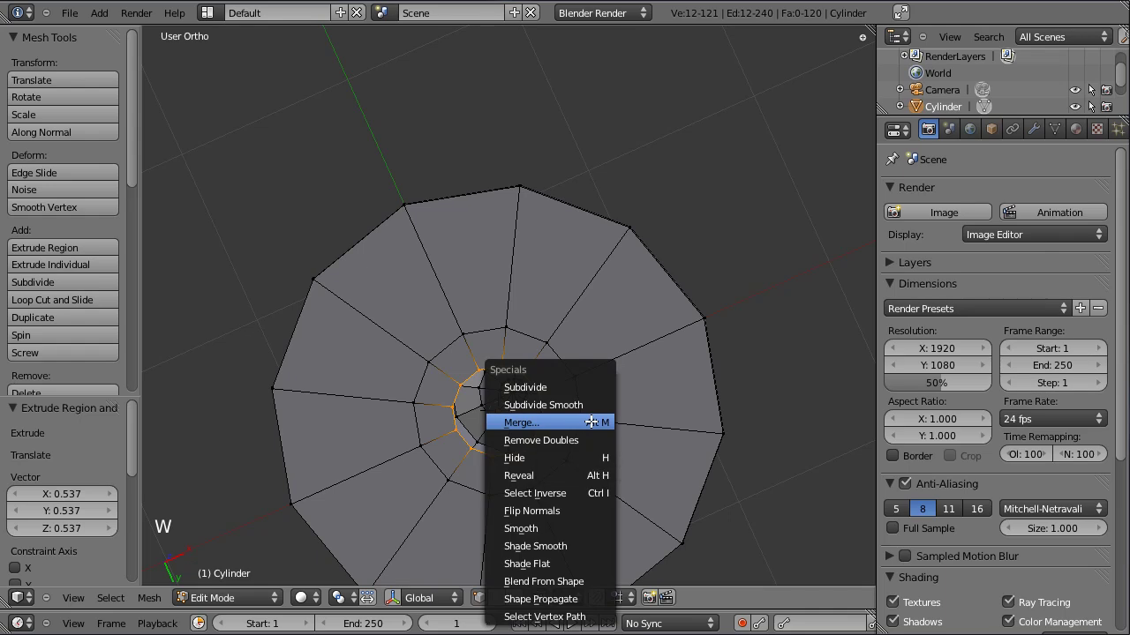
pyautogui.press('Tab')
pyautogui.click(495, 243)
pyautogui.click(528, 355)
# - Return to Object Mode and inspect the sealed capsule shell
pyautogui.click(496, 343)
pyautogui.scroll(-3)
pyautogui.click(701, 320)
pyautogui.click(563, 323)
pyautogui.click(456, 314)
pyautogui.click(465, 284)
pyautogui.click(593, 324)
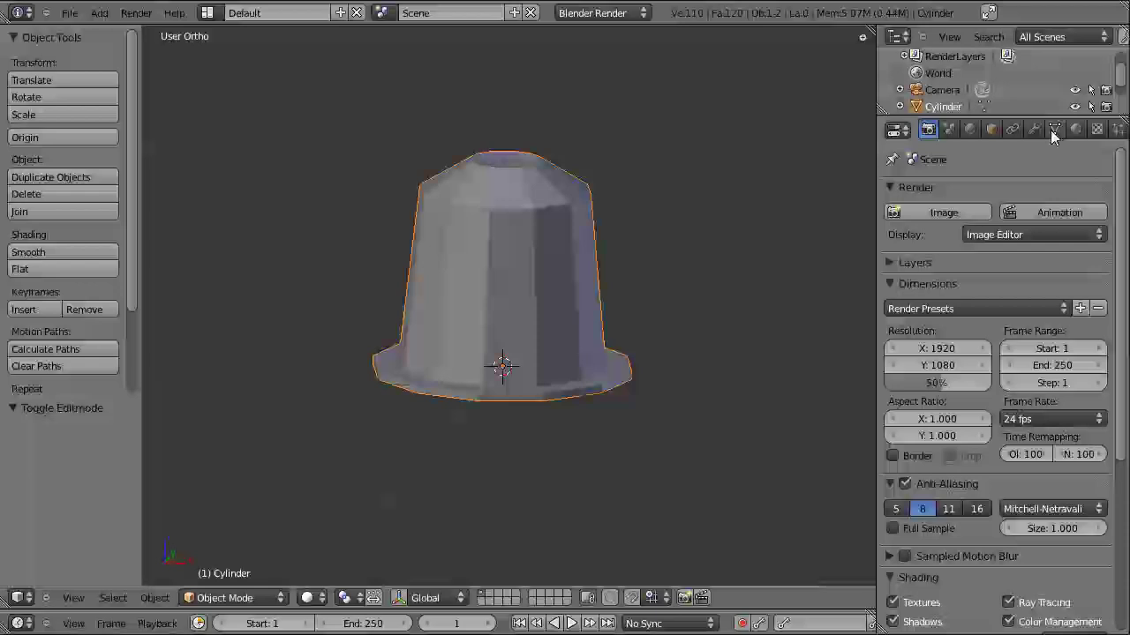
# - Add a Subdivision Surface modifier to the capsule with two viewport subdivisions
pyautogui.click(1043, 136)
pyautogui.click(926, 222)
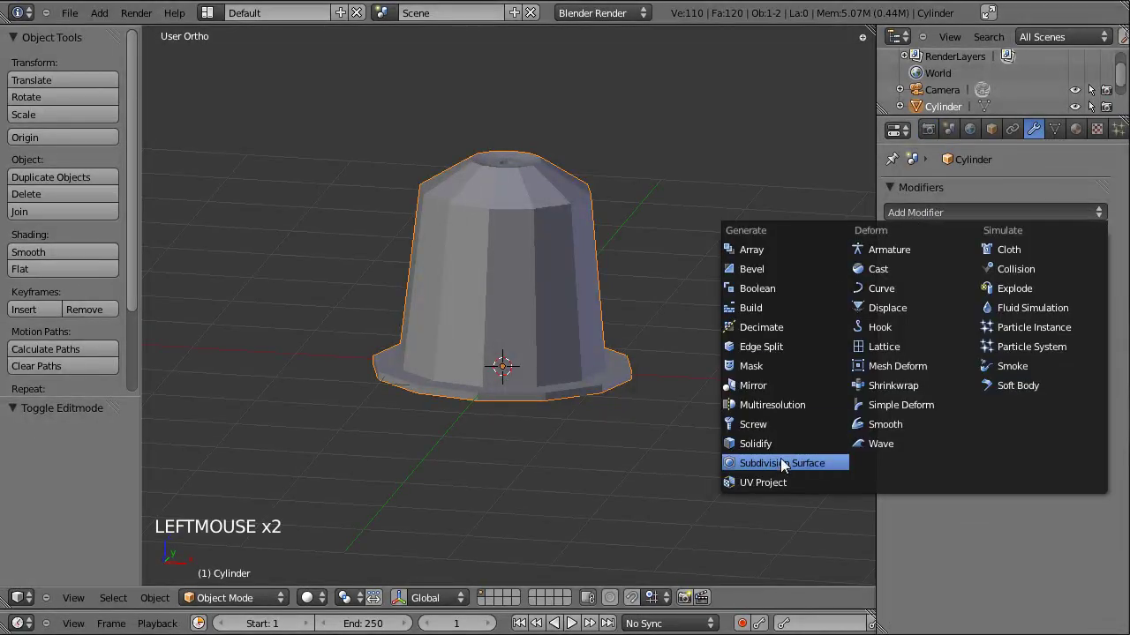
pyautogui.scroll(3)
pyautogui.click(987, 345)
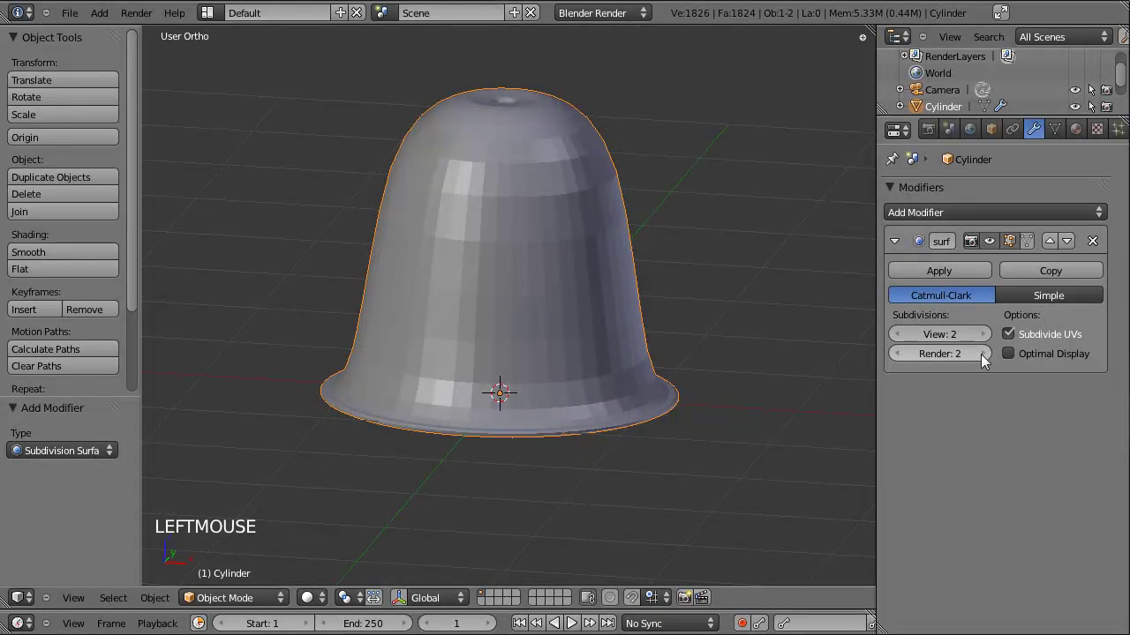
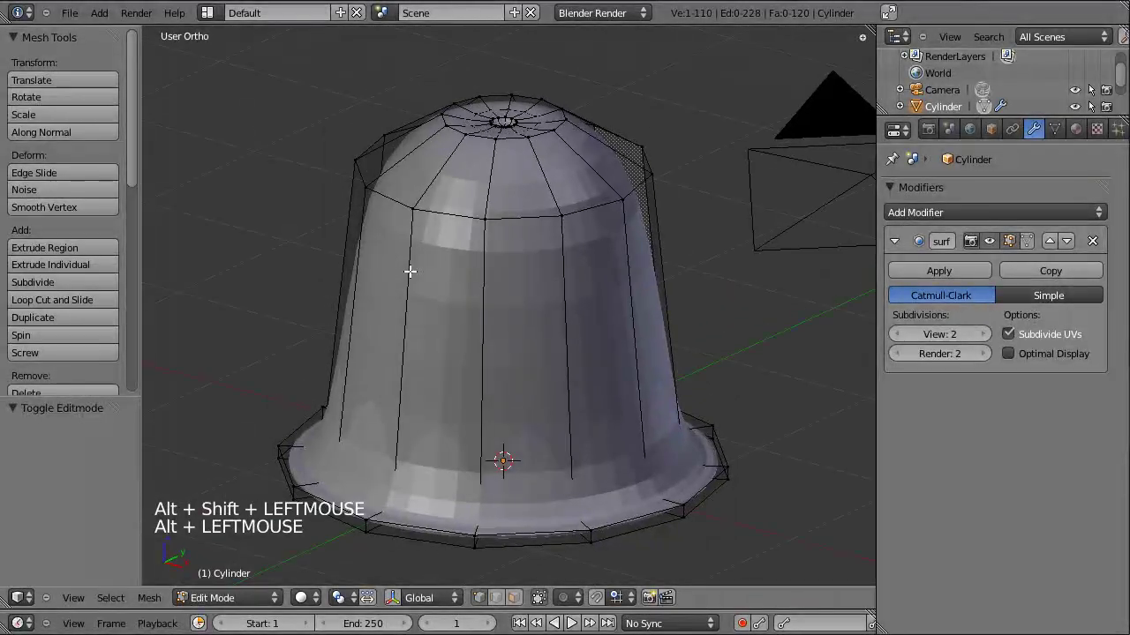
# - Add loop cuts near the shoulder and near the brim, slid close to the edges to keep them crisp
pyautogui.press('ctrl+r')
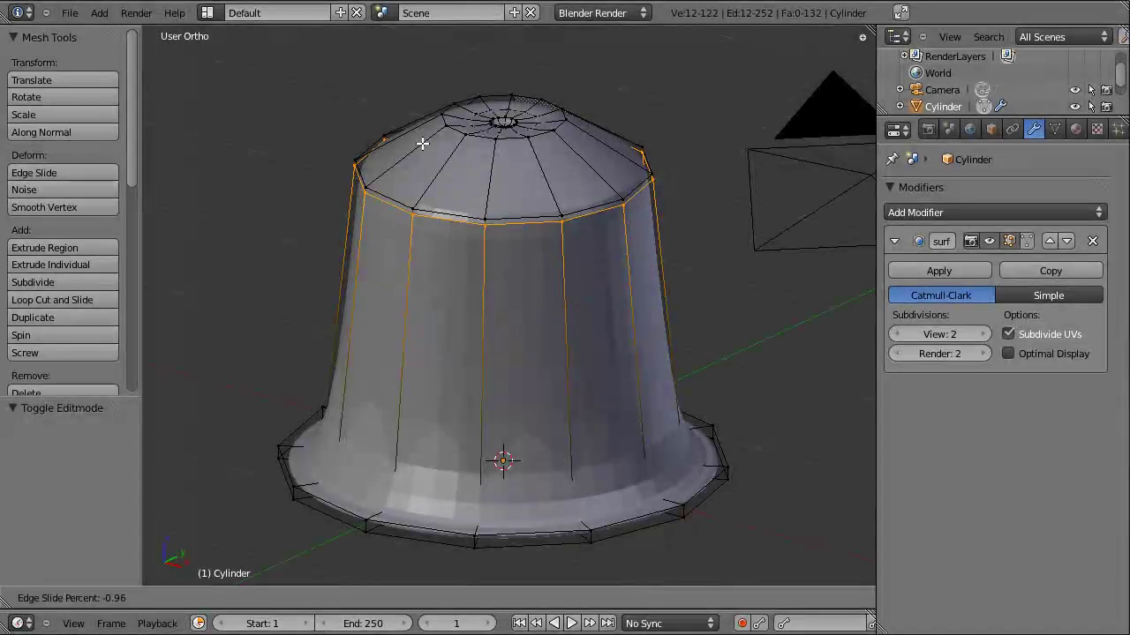
pyautogui.press('ctrl+r')
pyautogui.press('ctrl+r')
pyautogui.press('ctrl+r')
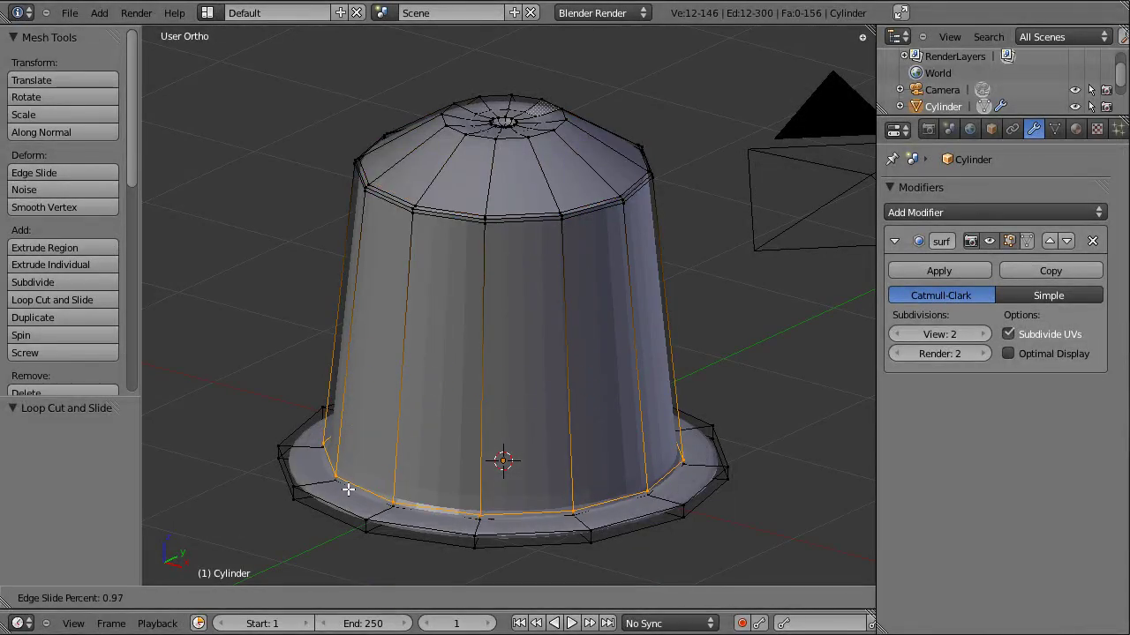
# - Return to Object Mode and apply Shade Smooth to the capsule
pyautogui.press('Tab')
pyautogui.click(443, 392)
pyautogui.click(508, 311)
pyautogui.scroll(3)
pyautogui.scroll(-3)
pyautogui.scroll(-3)
pyautogui.click(81, 260)
pyautogui.click(474, 401)
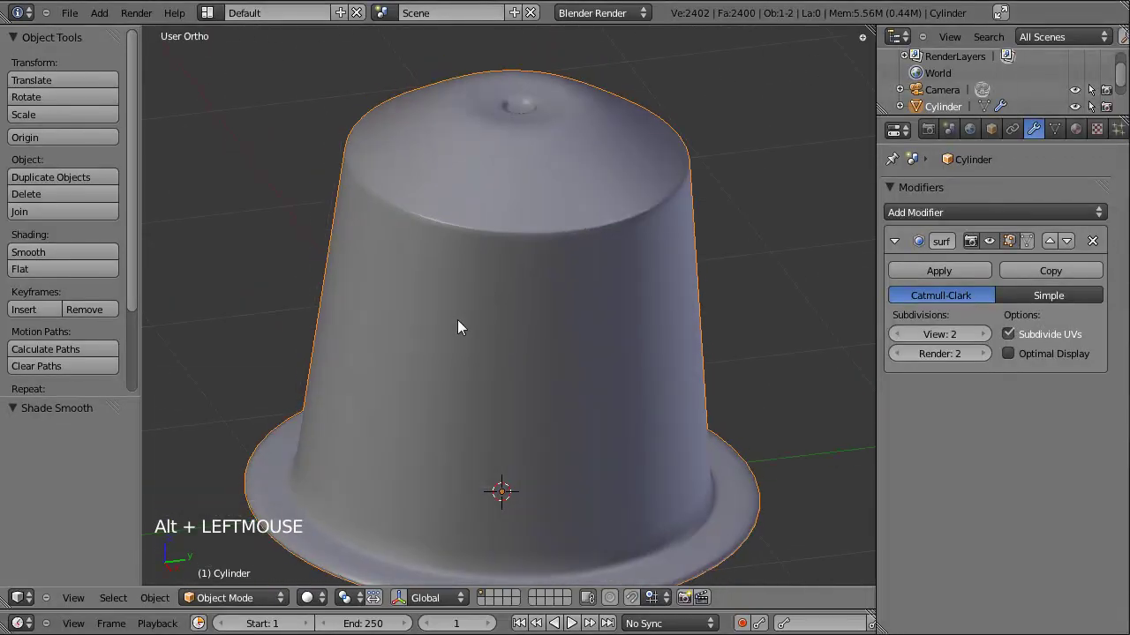
# - Inspect the lid and re-enter Edit Mode on the capsule mesh
pyautogui.press('t')
pyautogui.scroll(-3)
pyautogui.scroll(-3)
pyautogui.click(471, 348)
pyautogui.click(264, 316)
pyautogui.scroll(3)
pyautogui.click(470, 227)
pyautogui.scroll(3)
pyautogui.press('Tab')
# - Add loop cuts across the lid near its rim and around the centre hole, then return to Object Mode
pyautogui.press('ctrl+r')
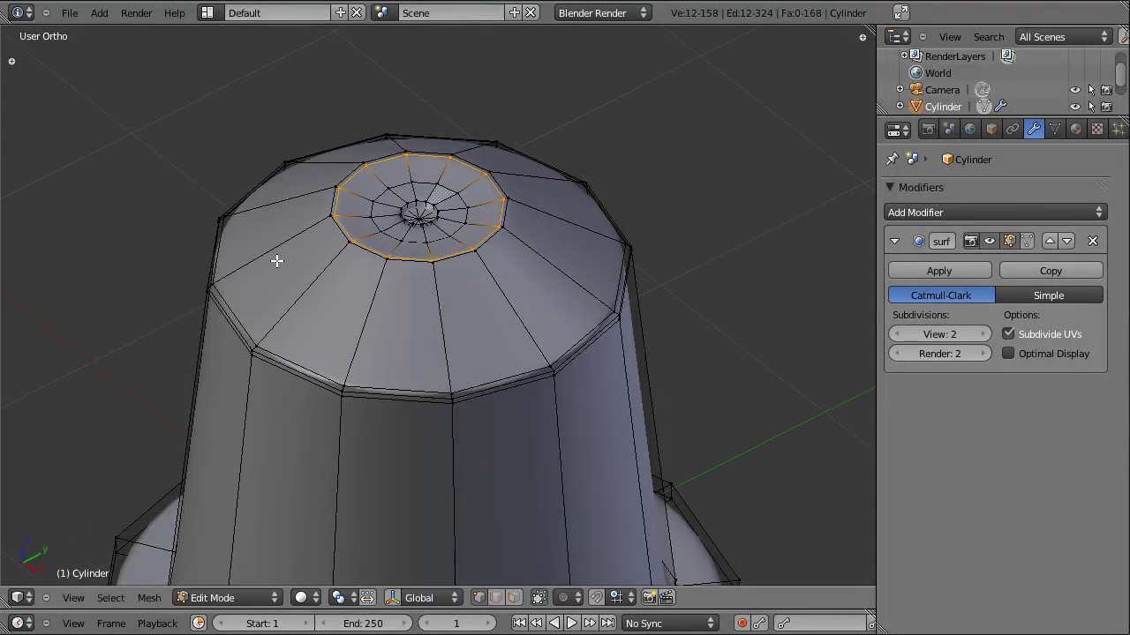
pyautogui.press('ctrl+r')
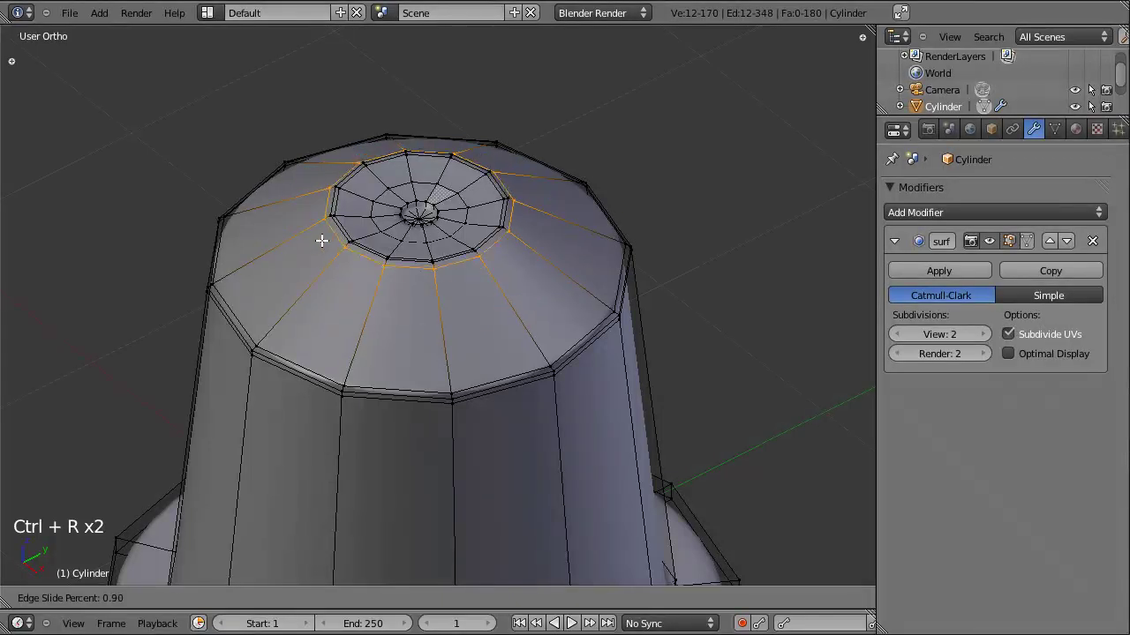
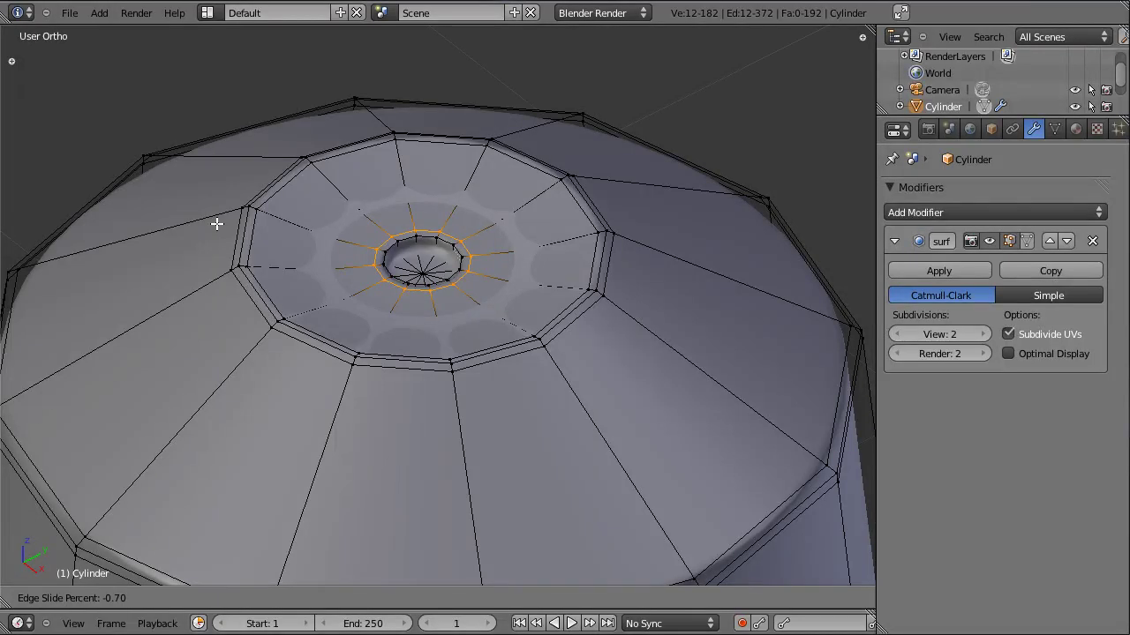
pyautogui.press('ctrl+r')
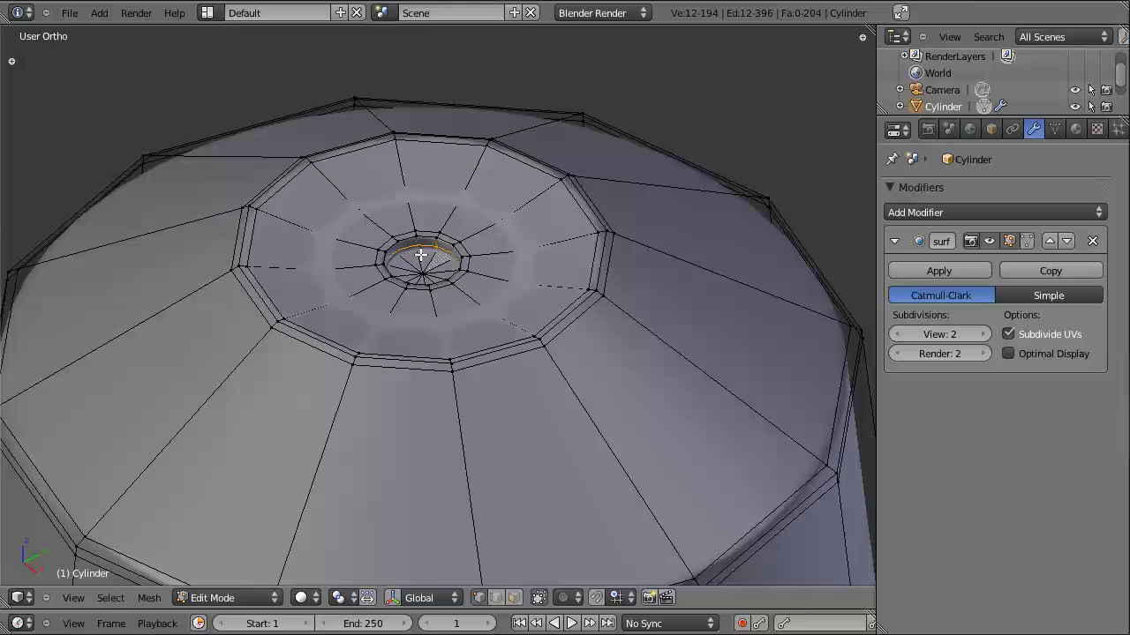
pyautogui.press('Tab')
pyautogui.scroll(-3)
pyautogui.click(440, 396)
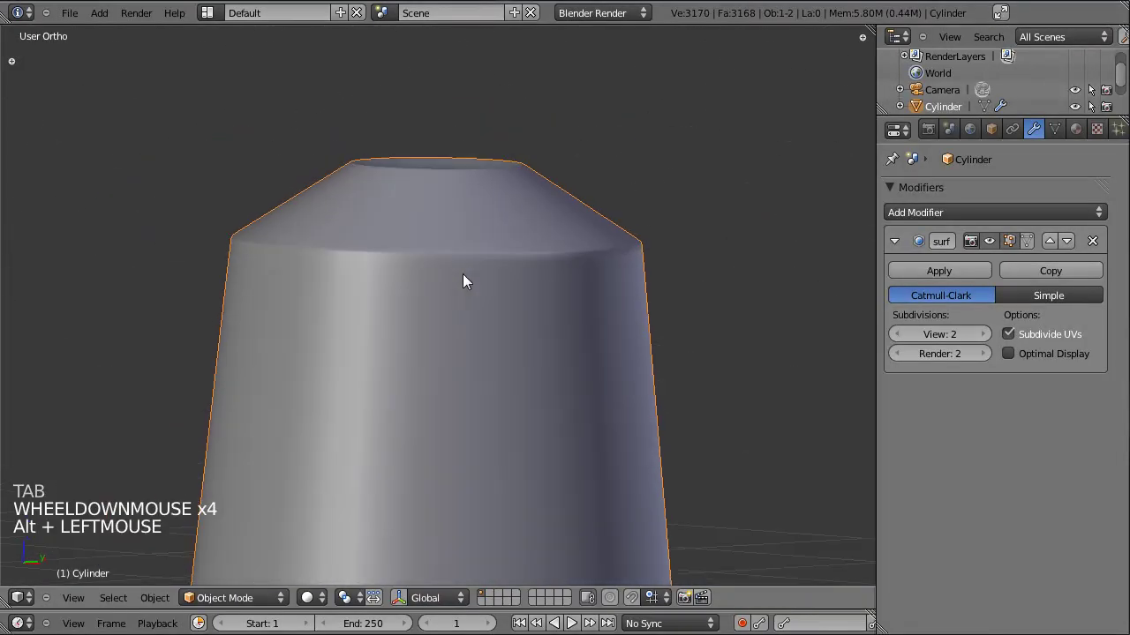
# - From front view, enter Edit Mode on the capsule and toggle the whole-mesh selection off
pyautogui.press('KP_1')
pyautogui.scroll(-3)
pyautogui.click(581, 317)
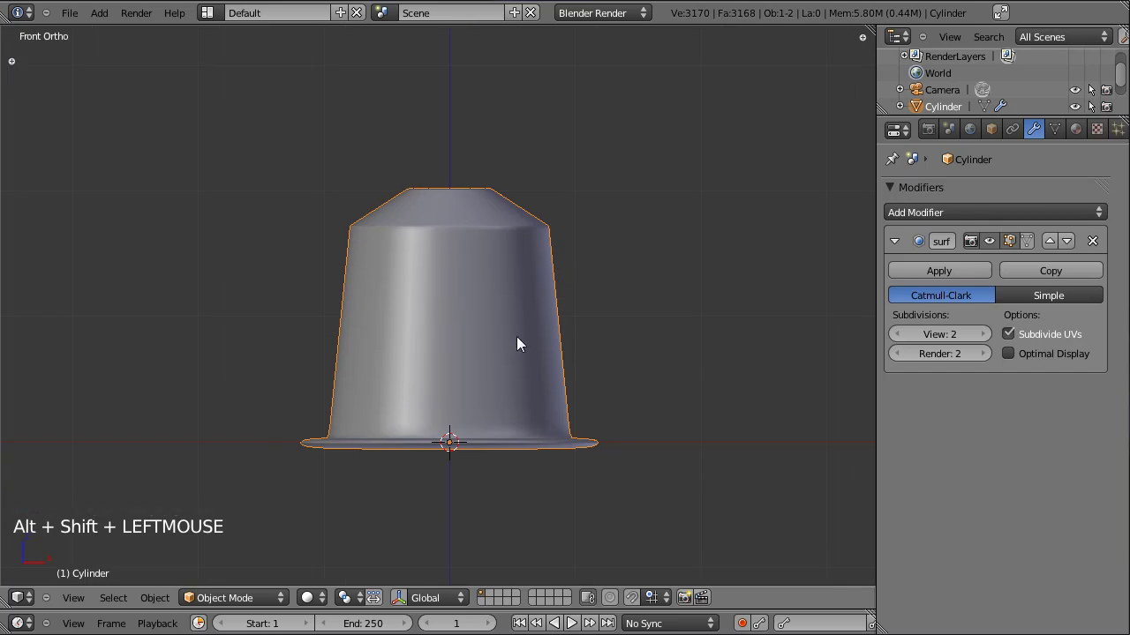
pyautogui.press('Tab')
pyautogui.press('a')
pyautogui.press('a')
pyautogui.press('g')
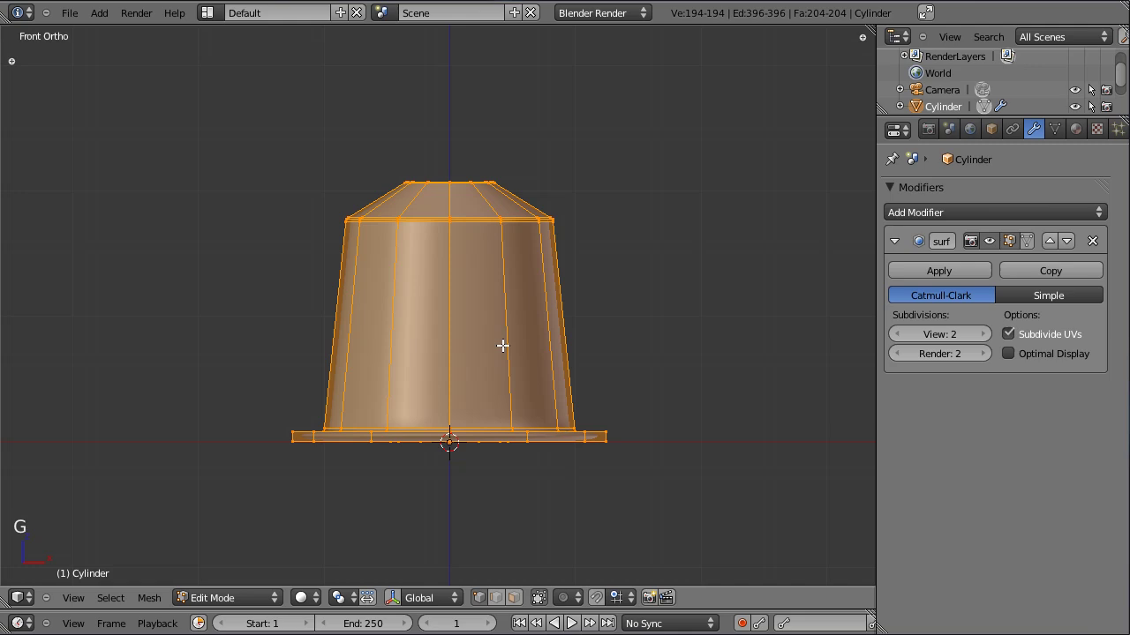
pyautogui.scroll(3)
pyautogui.scroll(-3)
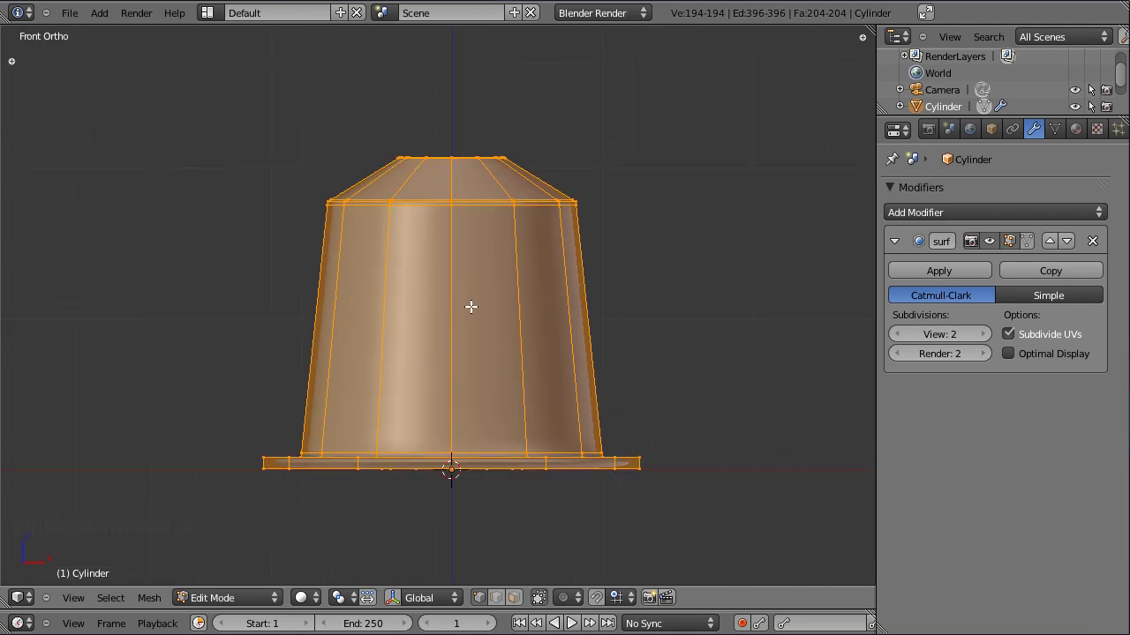
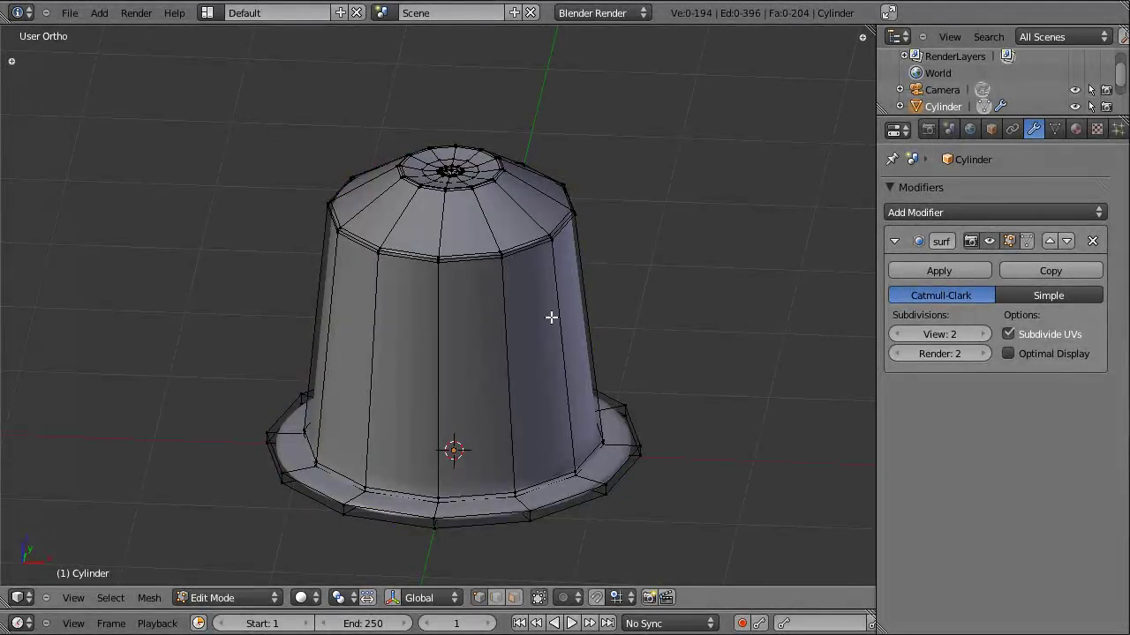
# - In wireframe, refine the selection to just the lid's top-centre vertices, then grow it back over the lid
pyautogui.press('z')
pyautogui.press('b')
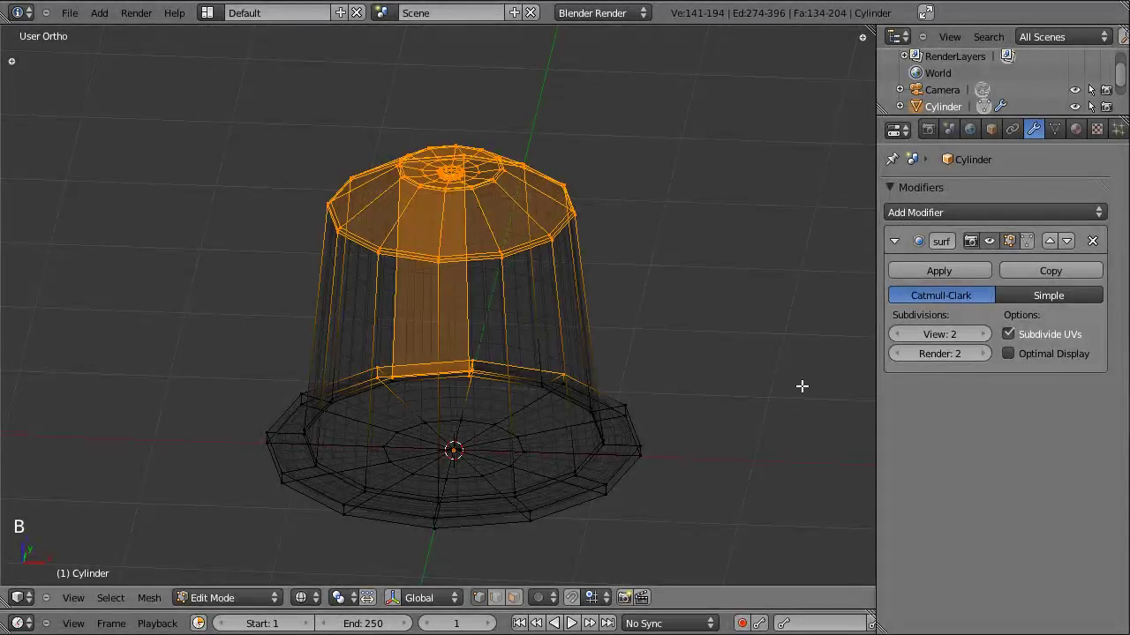
pyautogui.press('a')
pyautogui.press('b')
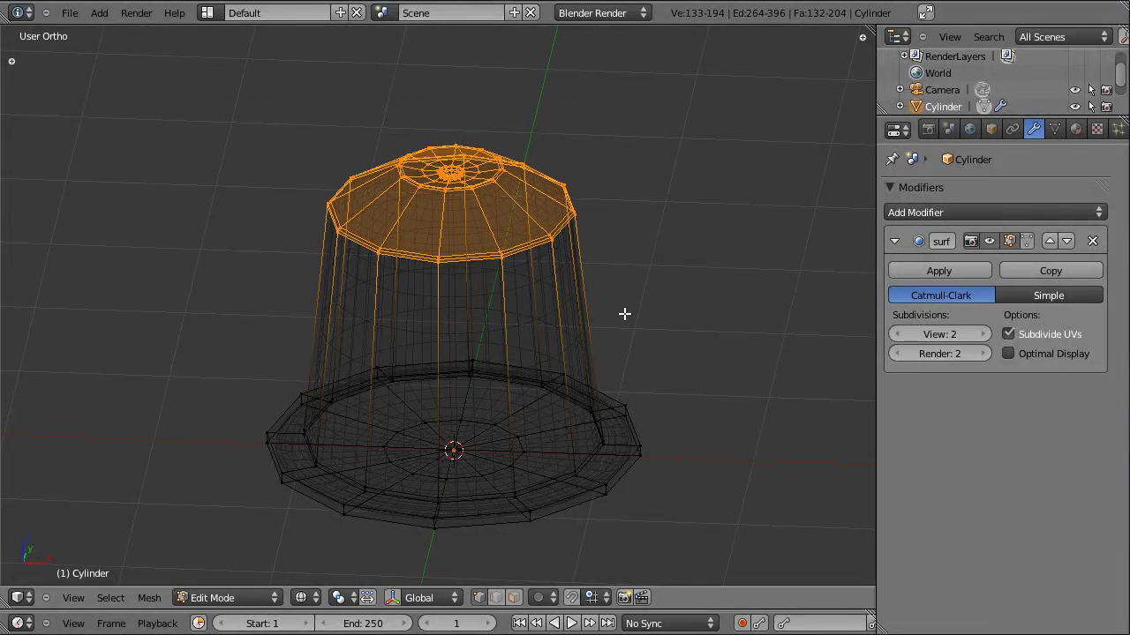
pyautogui.press('z')
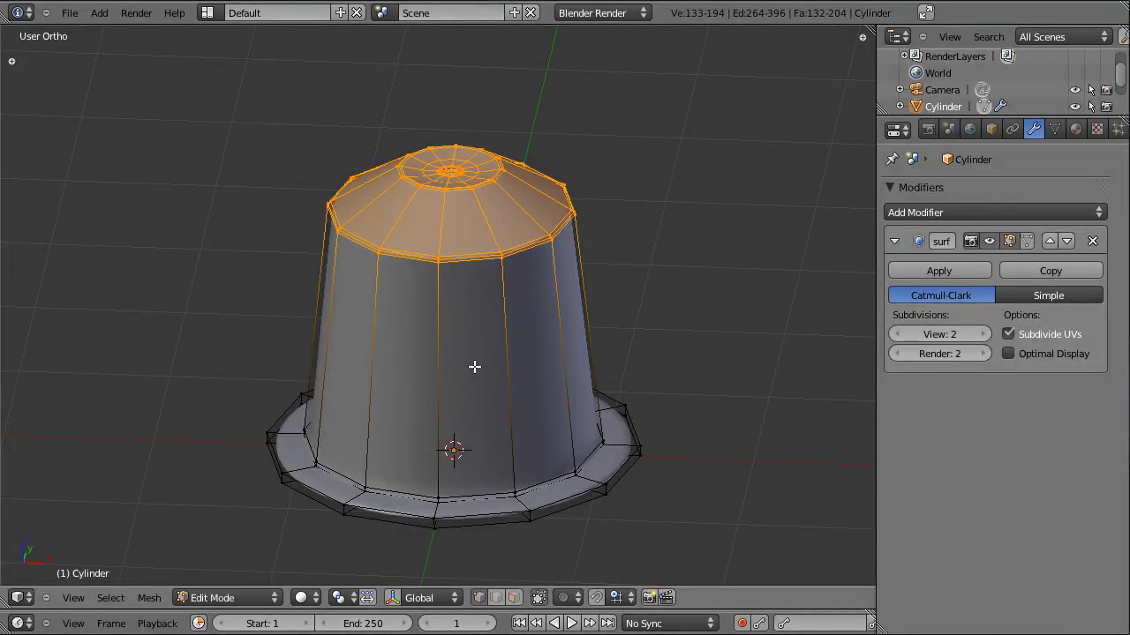
pyautogui.click(318, 608)
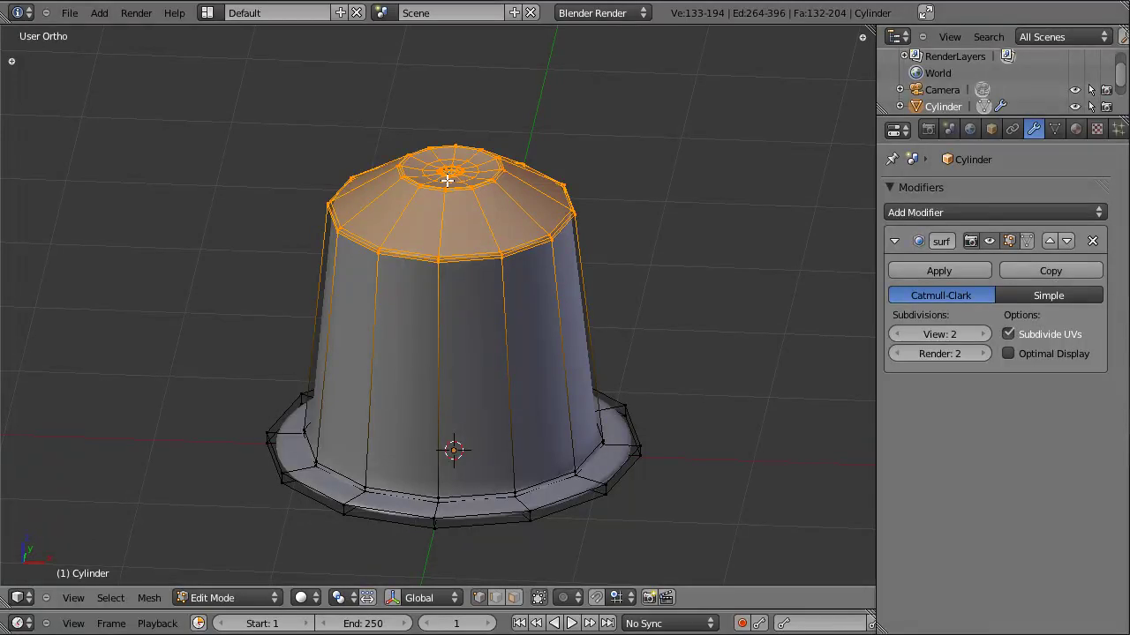
pyautogui.press('a')
pyautogui.press('b')
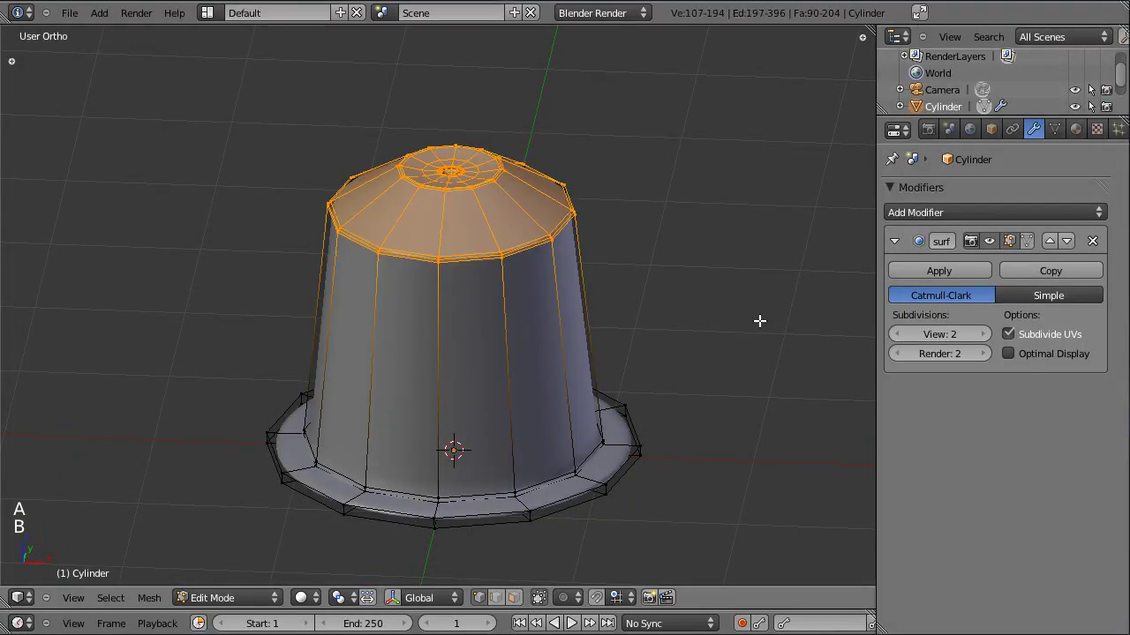
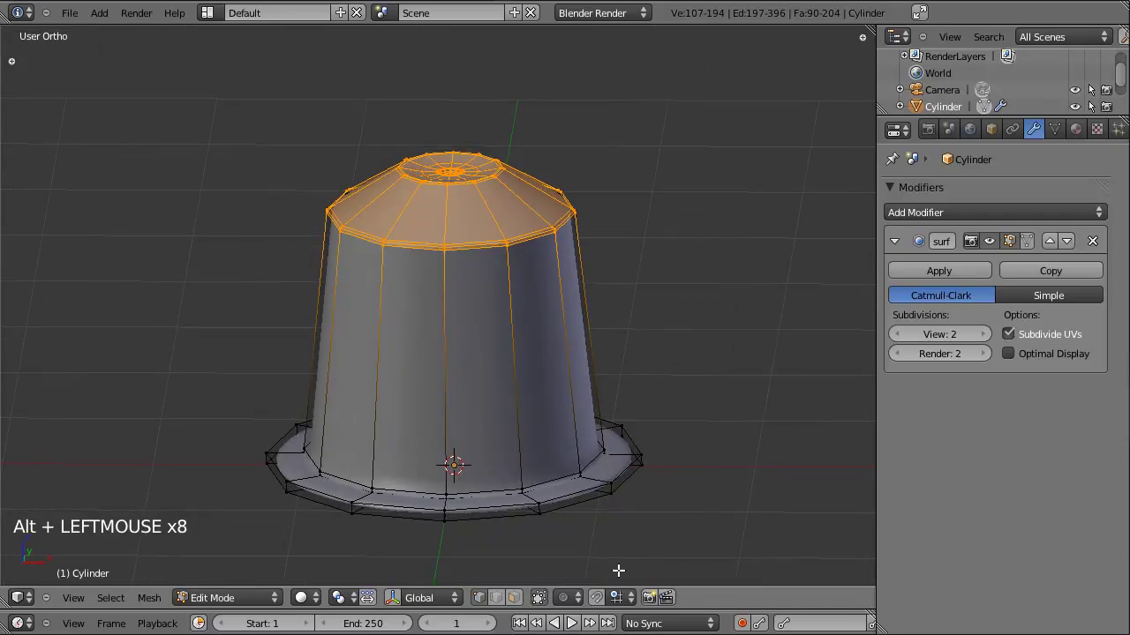
pyautogui.click(548, 607)
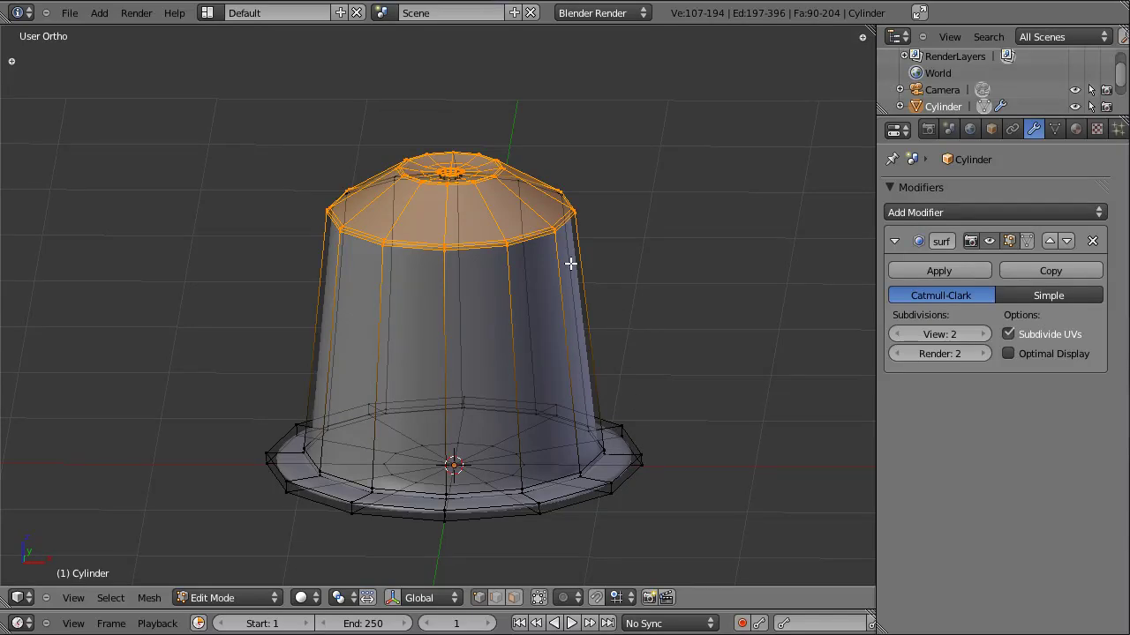
pyautogui.press('b')
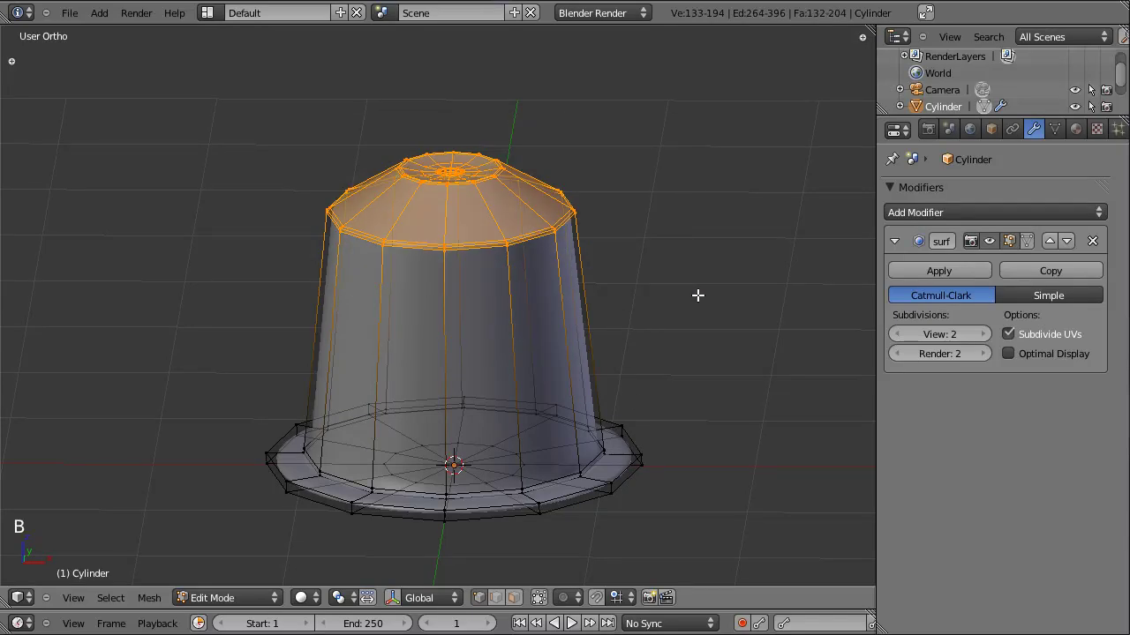
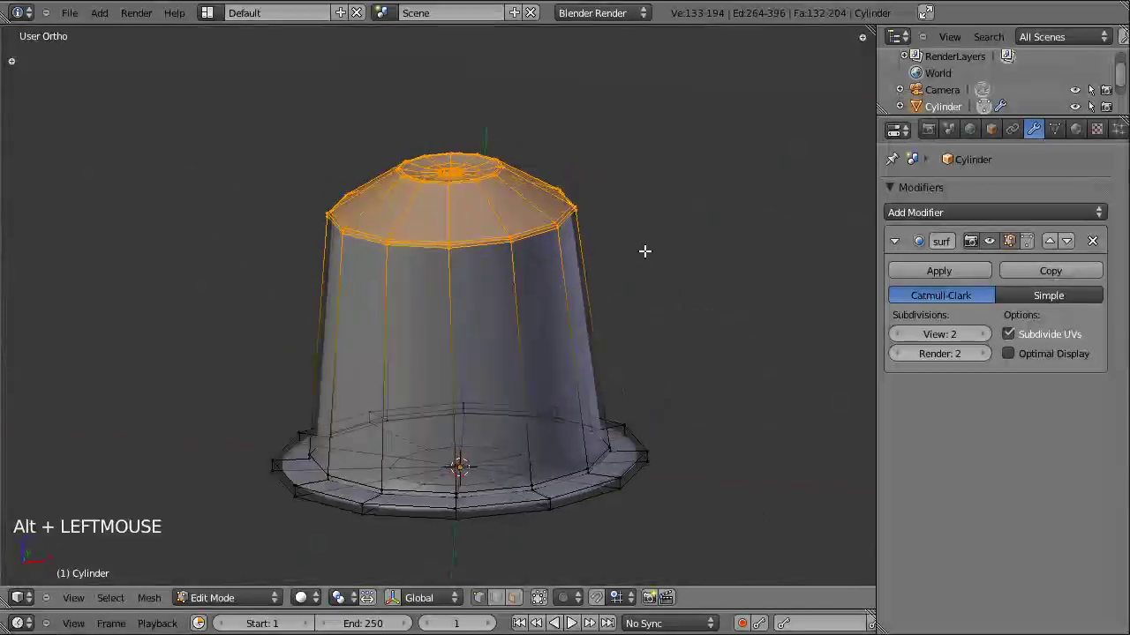
# - Lower the selected lid vertically, check it from the front, and return to Object Mode
pyautogui.press('g')
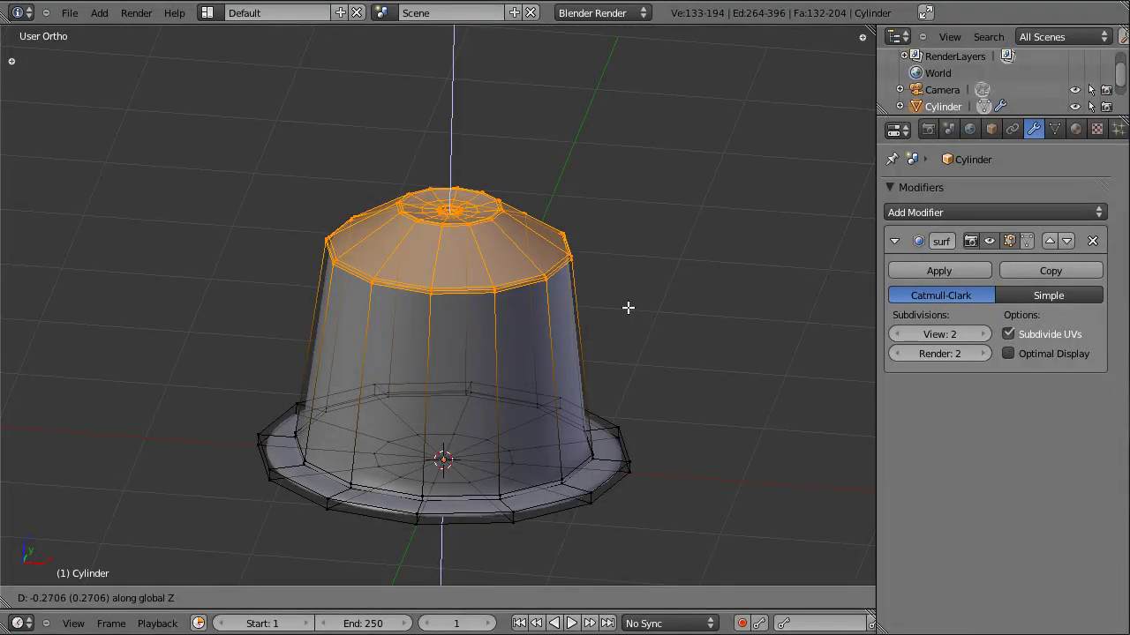
pyautogui.press('KP_1')
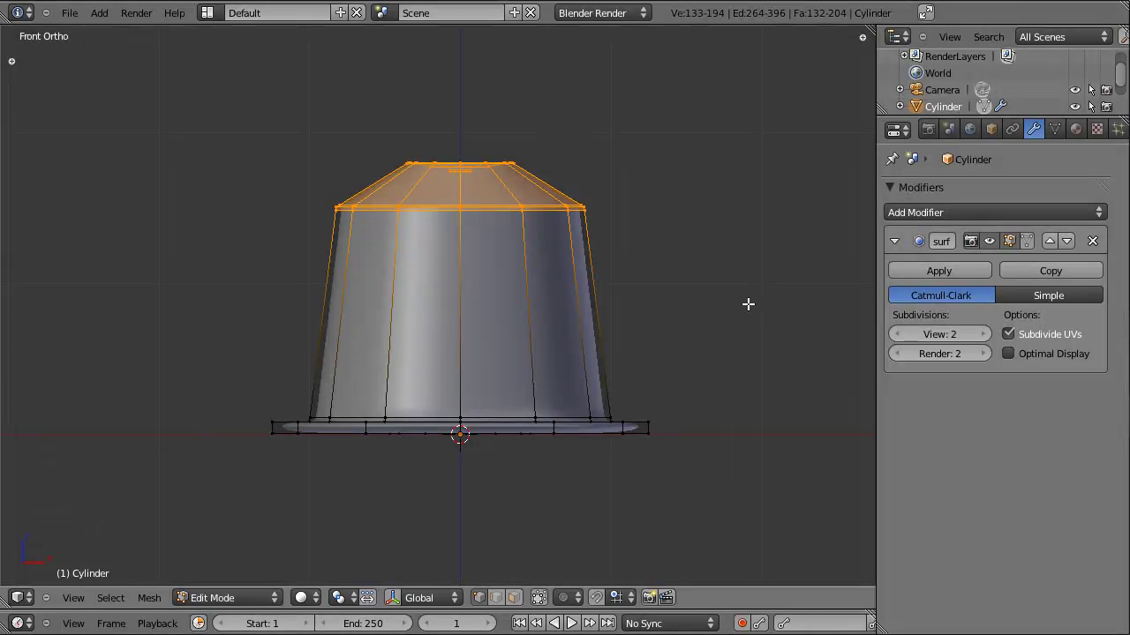
pyautogui.press('s')
pyautogui.press('Tab')
pyautogui.click(453, 302)
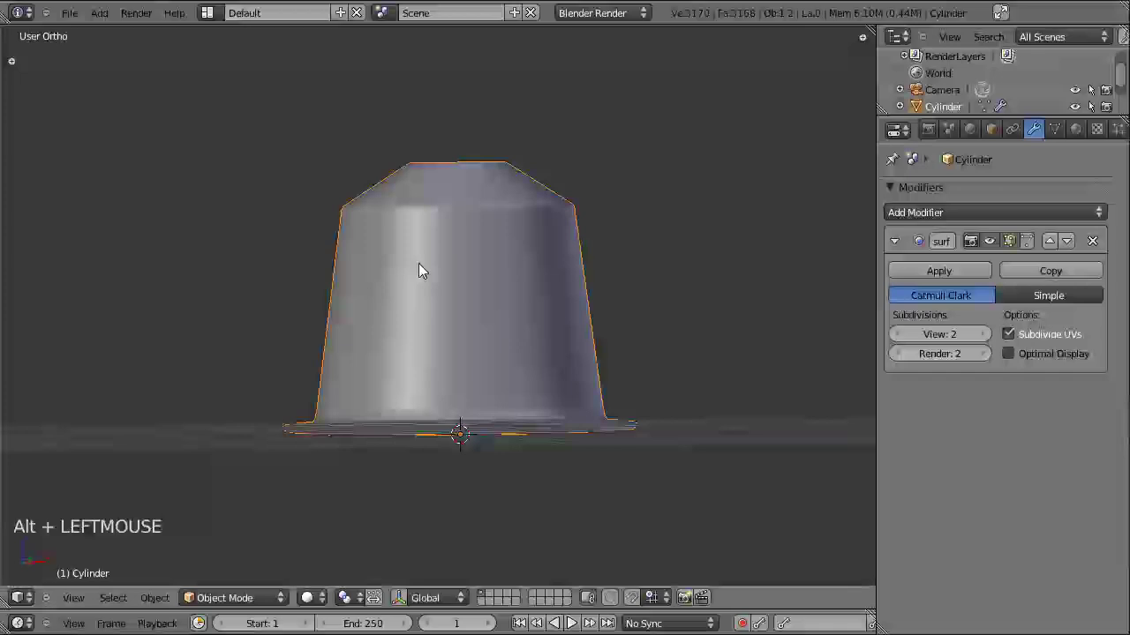
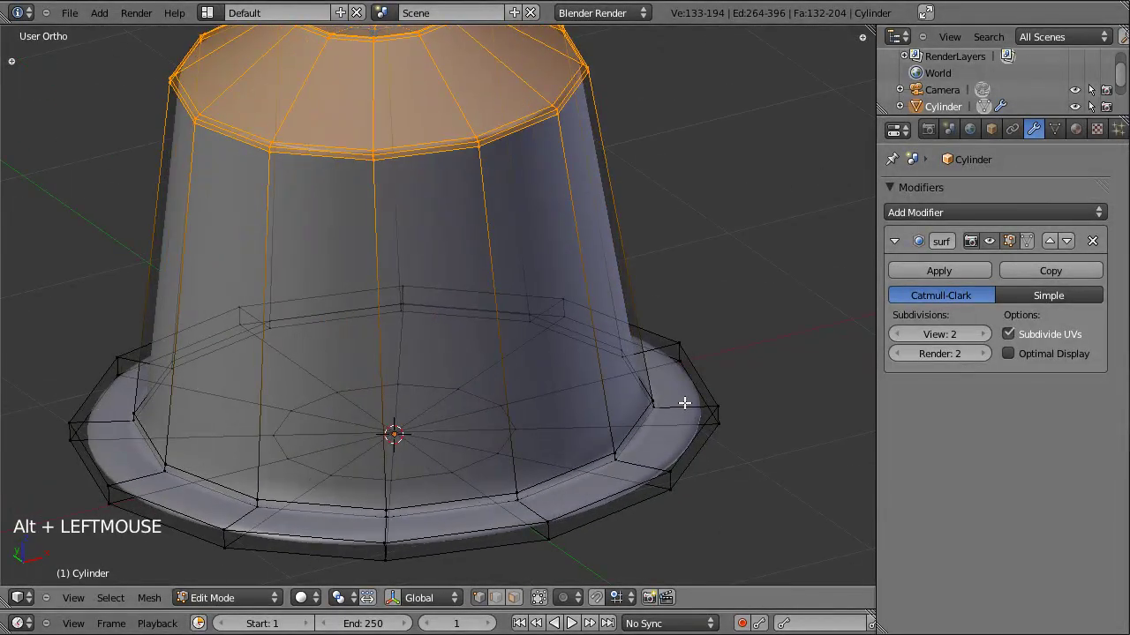
# - Raise the brim's edge ring slightly, add an extra edge loop around it, and return to Object Mode
pyautogui.press('ctrl+r')
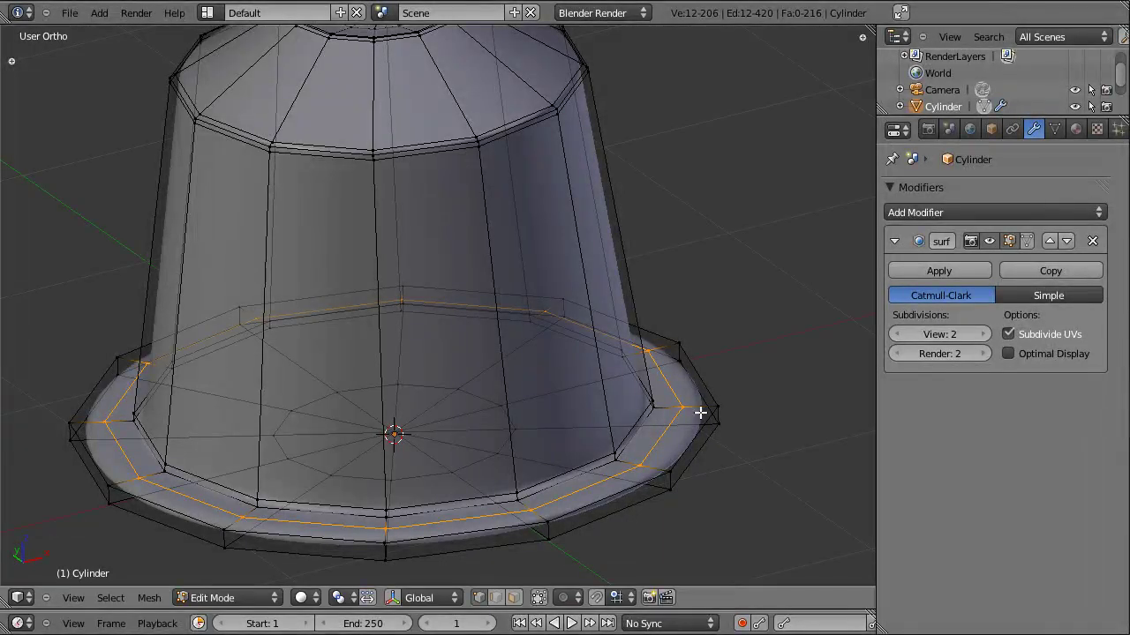
pyautogui.press('g')
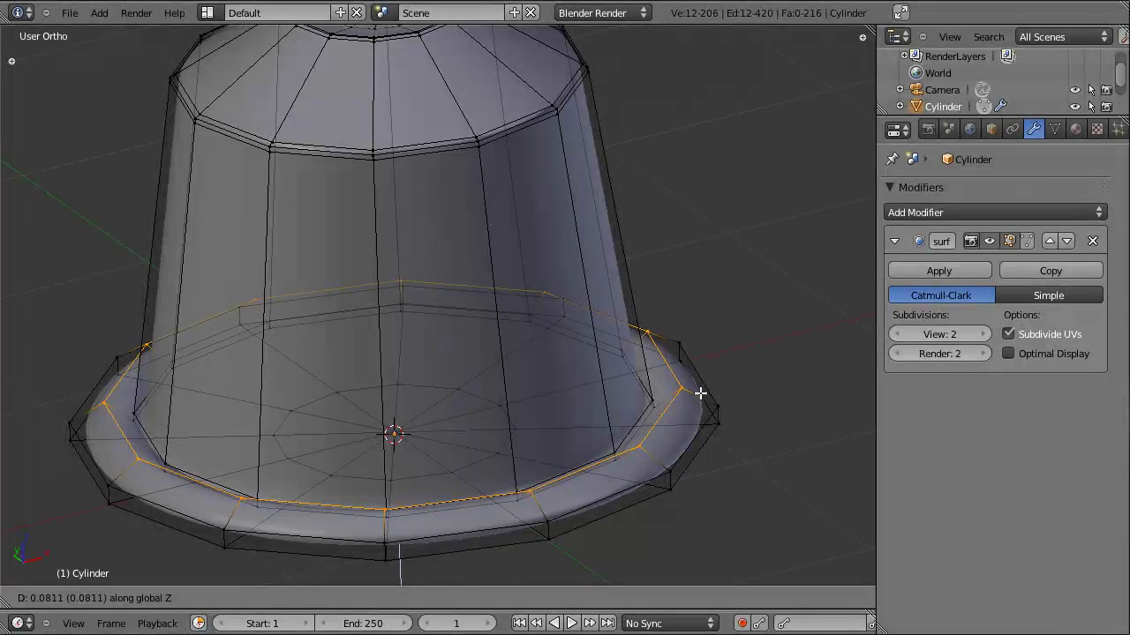
pyautogui.press('s')
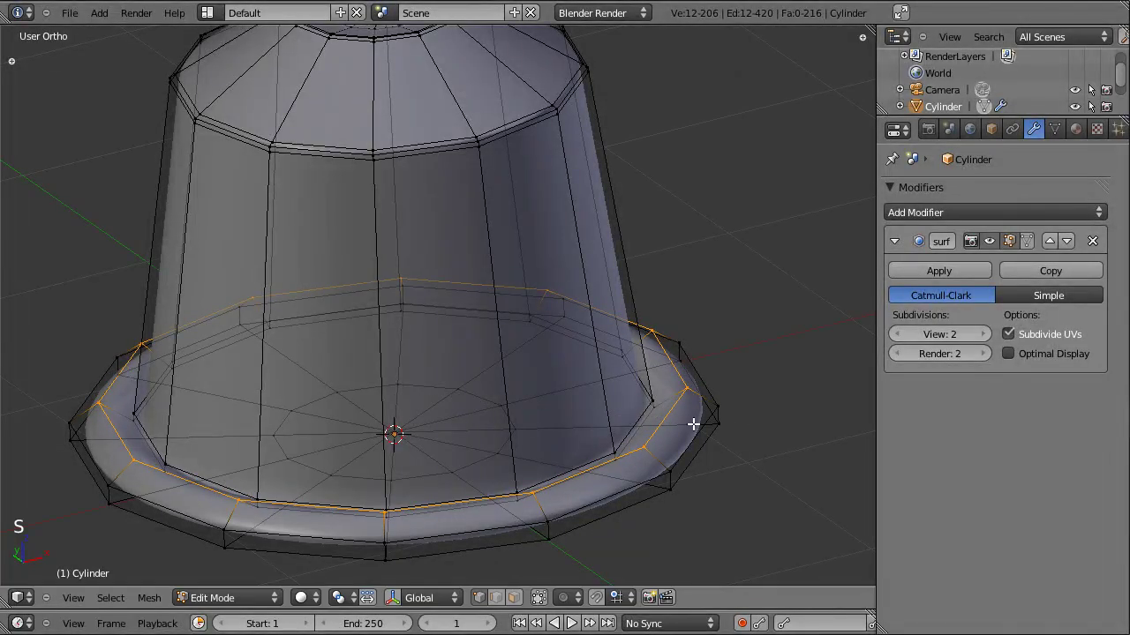
pyautogui.press('ctrl+r')
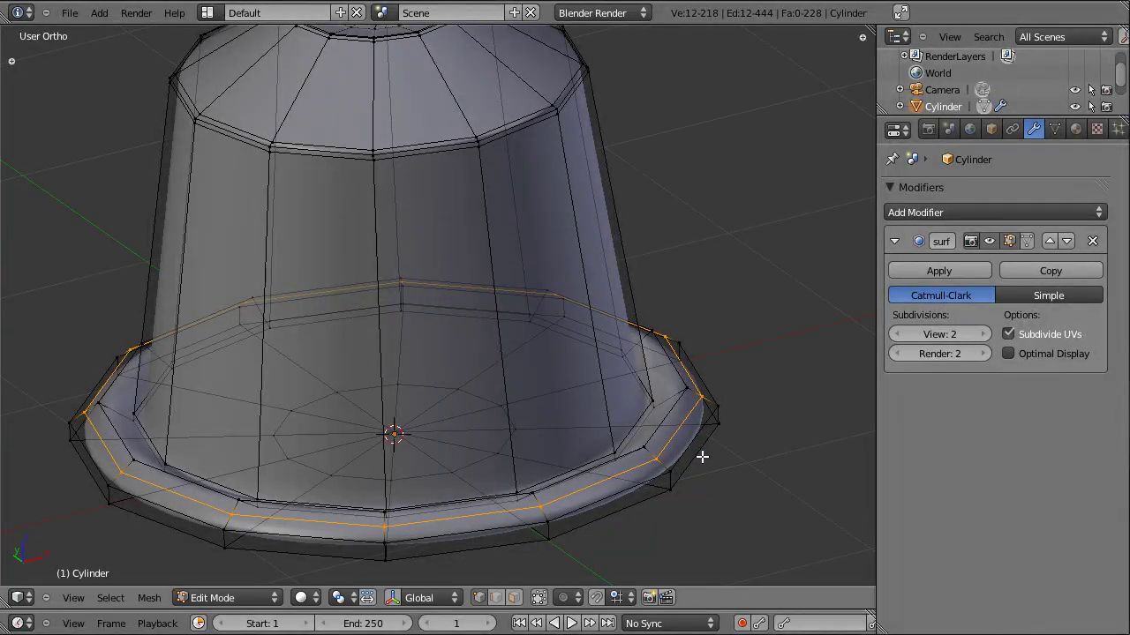
pyautogui.press('g')
pyautogui.press('Tab')
pyautogui.click(582, 472)
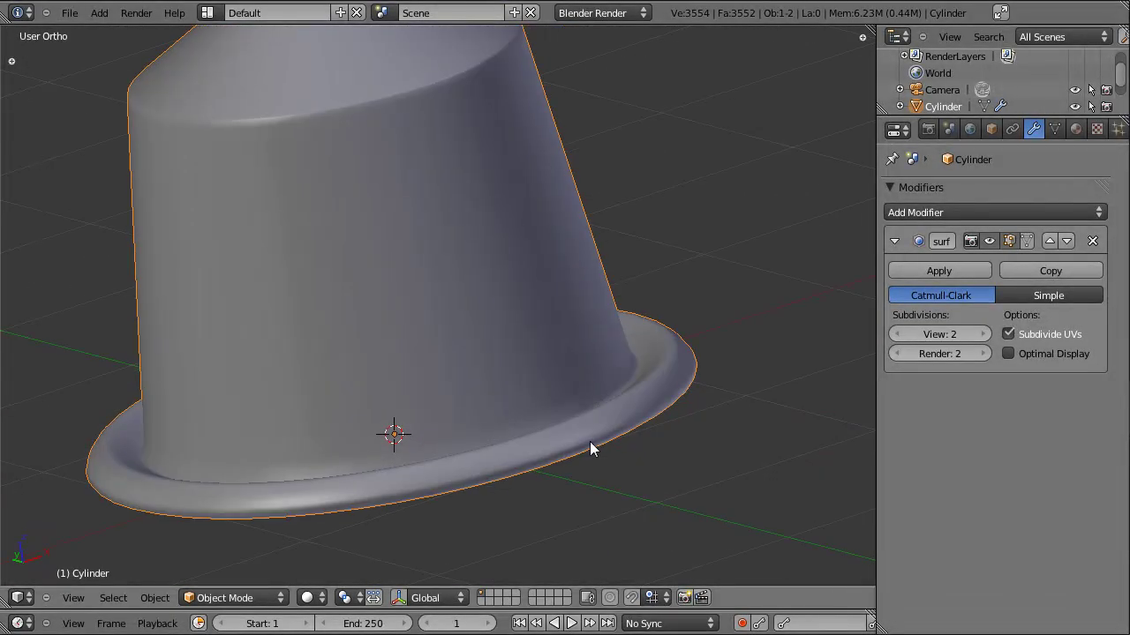
# - Inspect the finished capsule through the camera, from the front and from the side
pyautogui.click(384, 453)
pyautogui.click(530, 426)
pyautogui.press('KP_0')
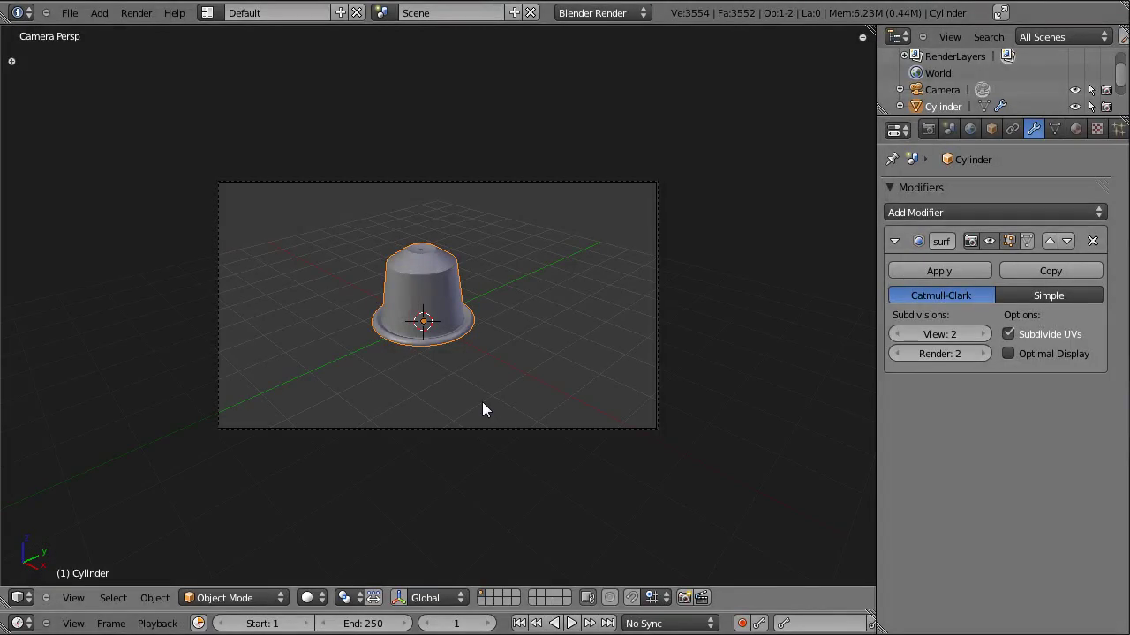
pyautogui.press('KP_1')
pyautogui.scroll(-3)
pyautogui.click(479, 197)
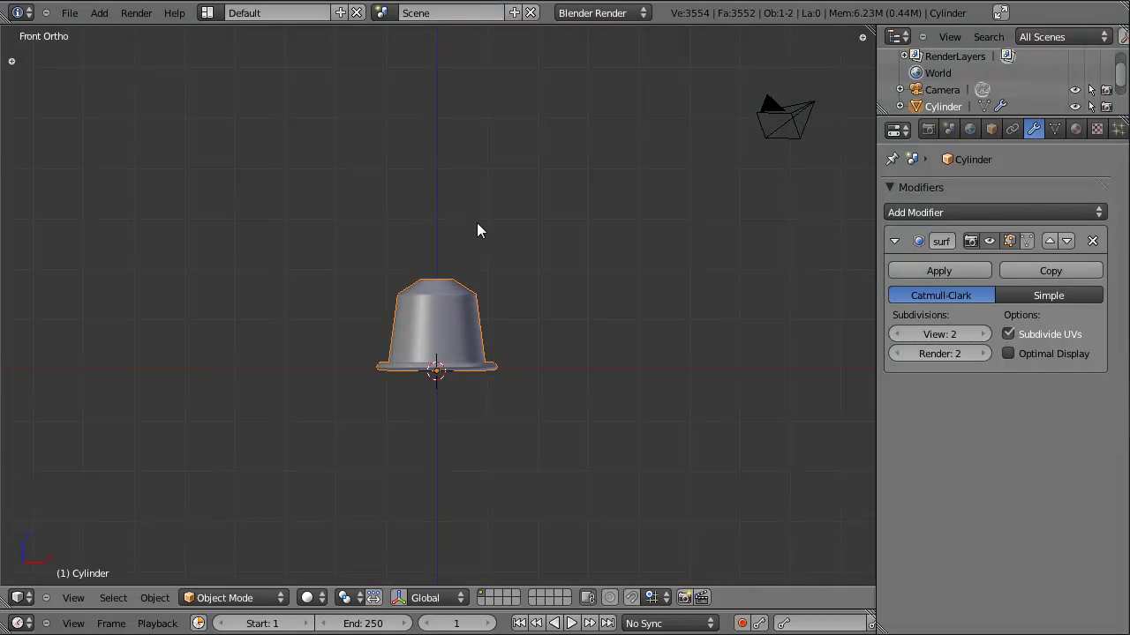
pyautogui.press('ctrl+alt+KP_0')
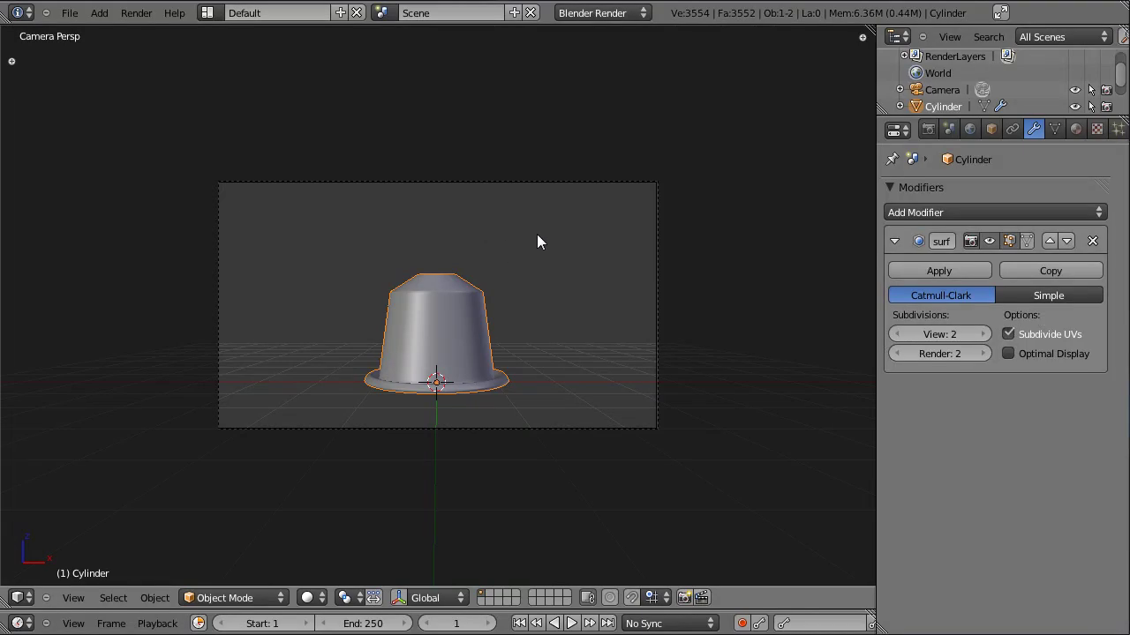
pyautogui.click(544, 239)
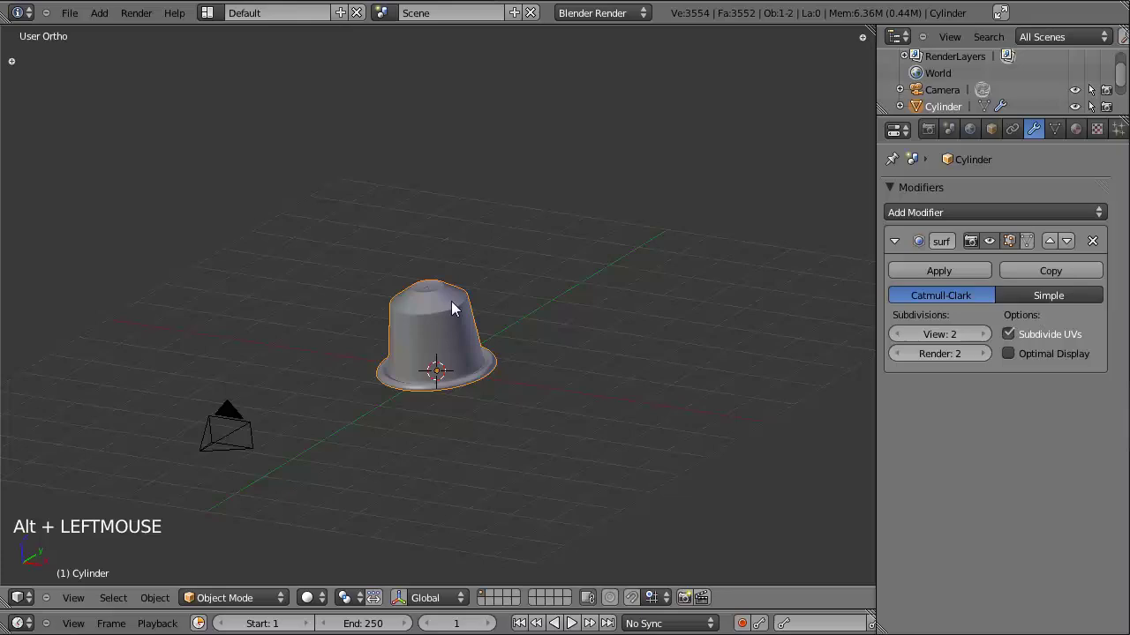
pyautogui.press('KP_3')
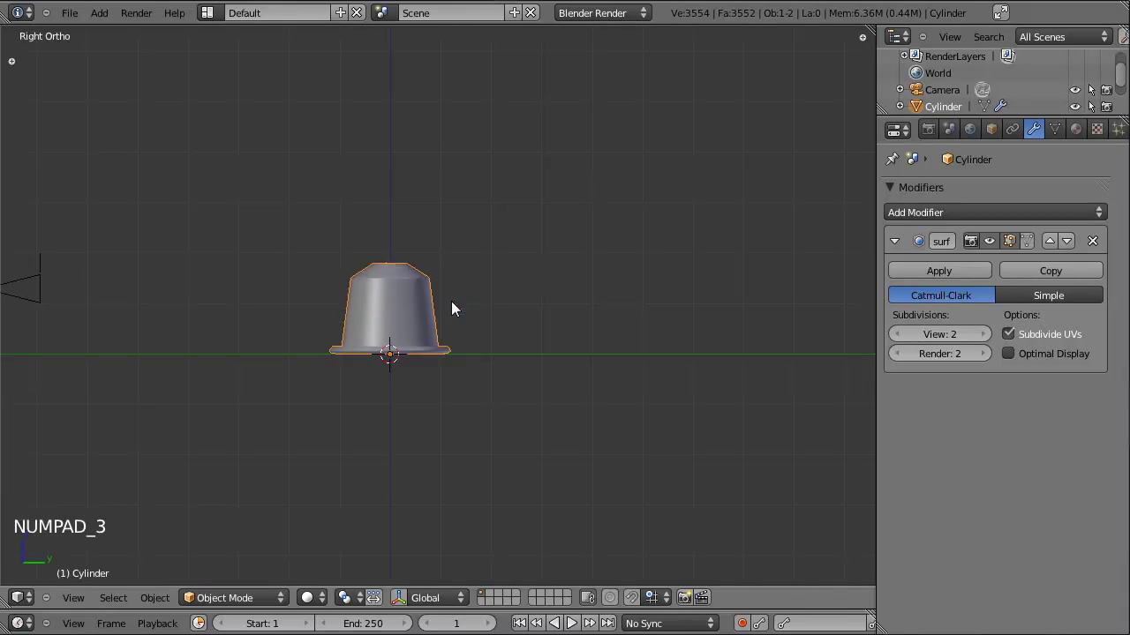
# - Bring up the Add menu to insert a new object
pyautogui.press('shift+a')
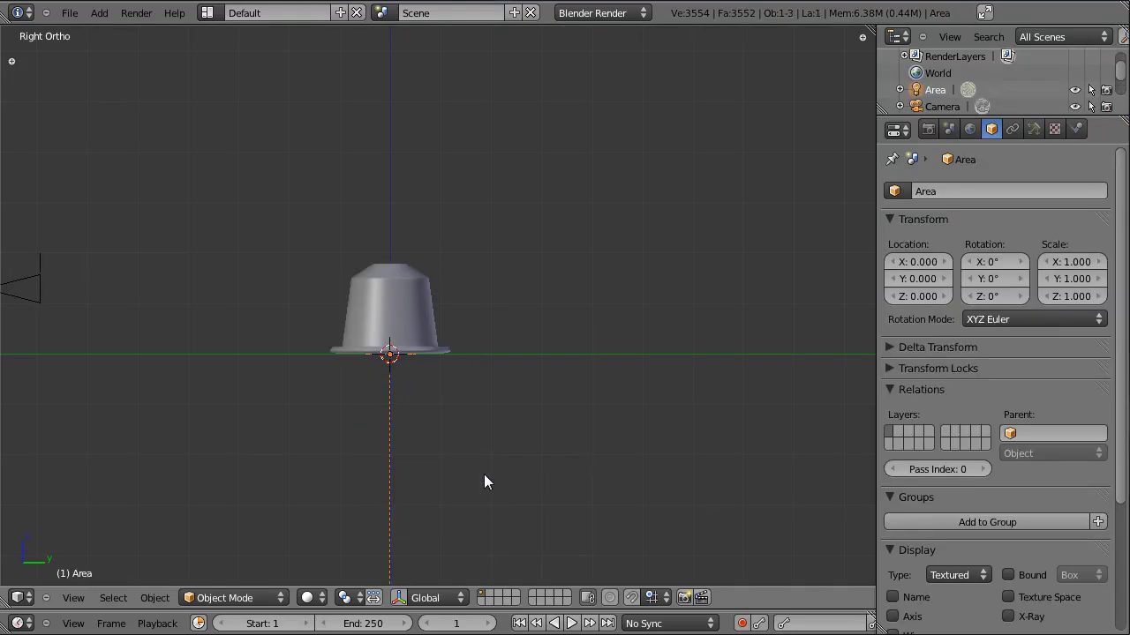
# - Move the new area lamp up and away, aim it at the capsule, and lower its energy
pyautogui.click(492, 438)
pyautogui.press('g')
pyautogui.press('r')
pyautogui.click(1031, 152)
pyautogui.click(965, 454)
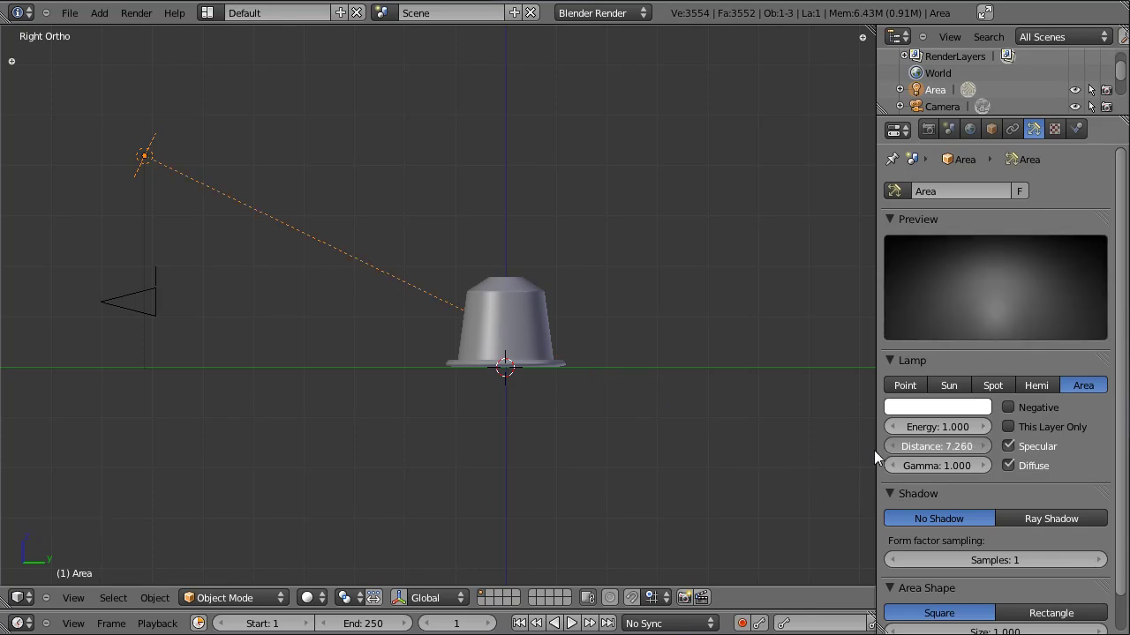
pyautogui.click(922, 436)
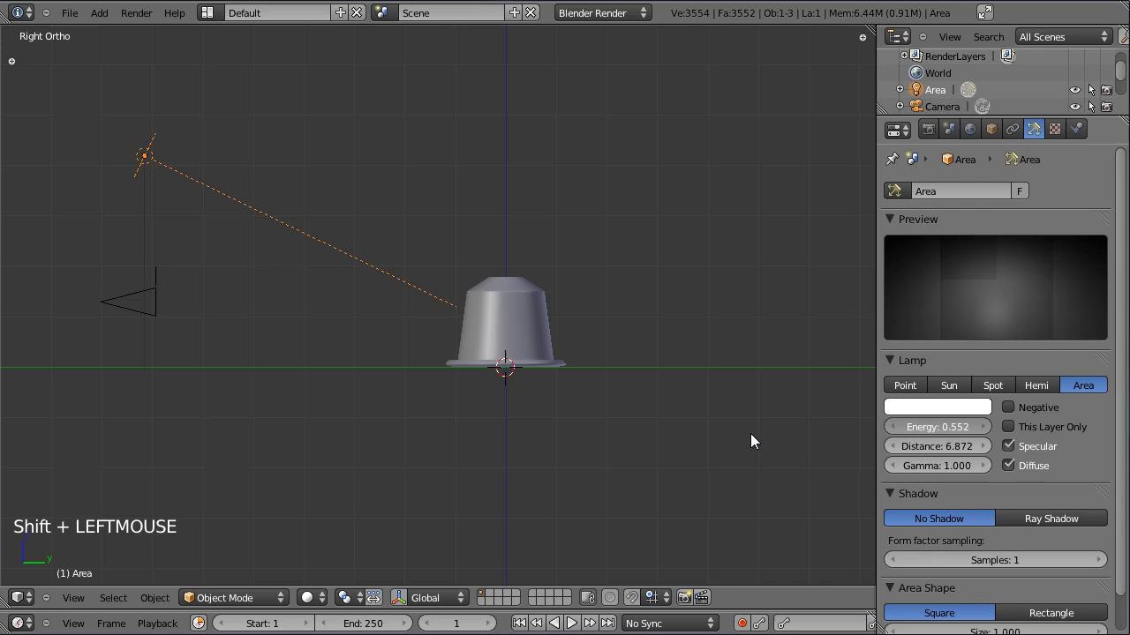
# - From top view, adjust the lamp's energy and falloff distance and refine its position and rotation
pyautogui.press('KP_7')
pyautogui.scroll(-3)
pyautogui.scroll(-3)
pyautogui.click(584, 435)
pyautogui.press('g')
pyautogui.press('r')
pyautogui.press('s')
pyautogui.press('g')
pyautogui.click(956, 454)
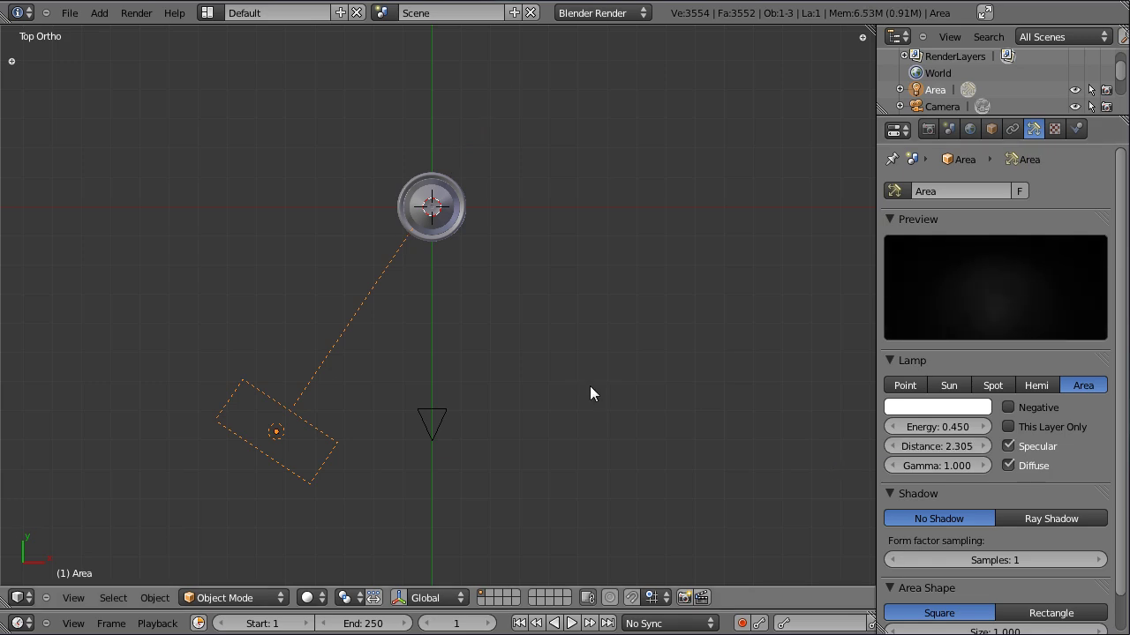
# - Check through the camera, then give the area lamp its final rotation toward the capsule
pyautogui.press('KP_0')
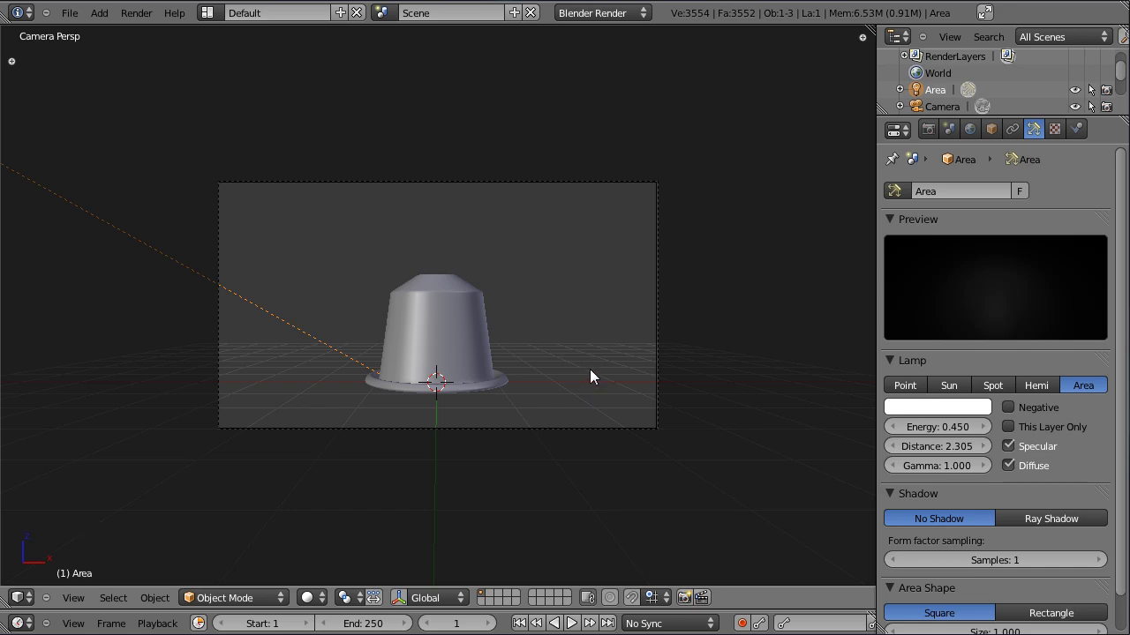
pyautogui.click(633, 382)
pyautogui.click(210, 246)
pyautogui.click(486, 307)
pyautogui.rightClick(291, 221)
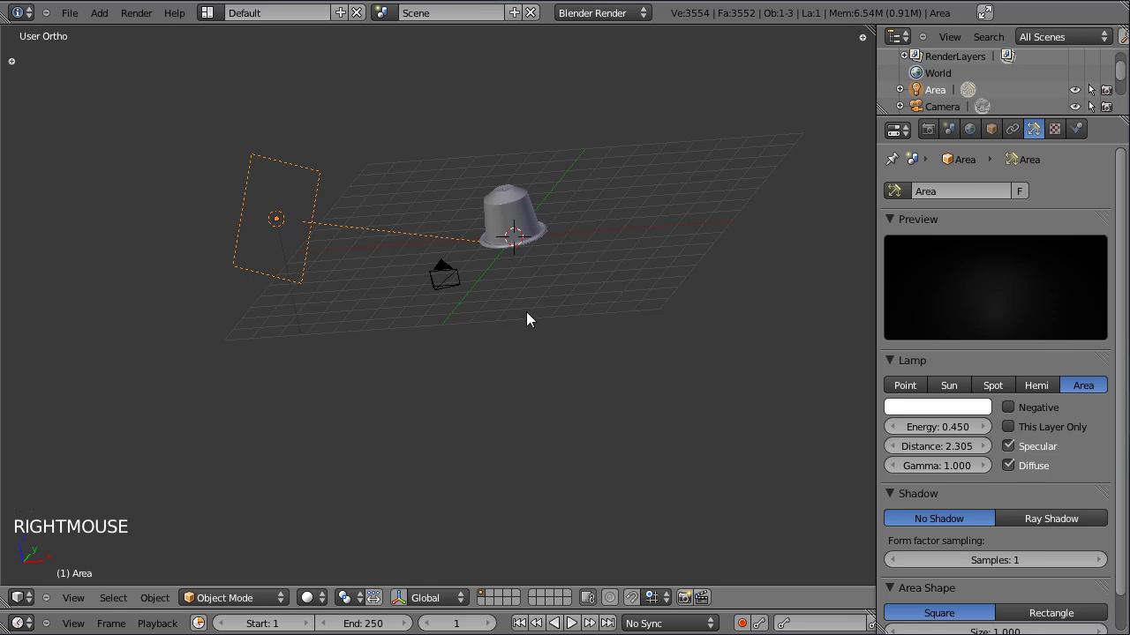
pyautogui.scroll(3)
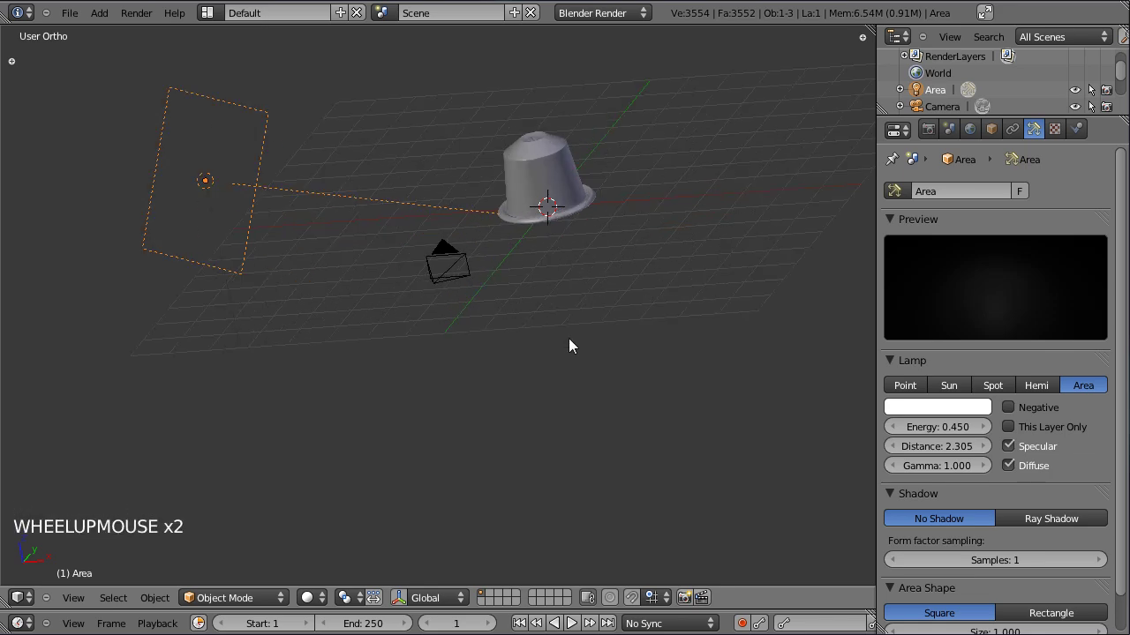
pyautogui.press('r')
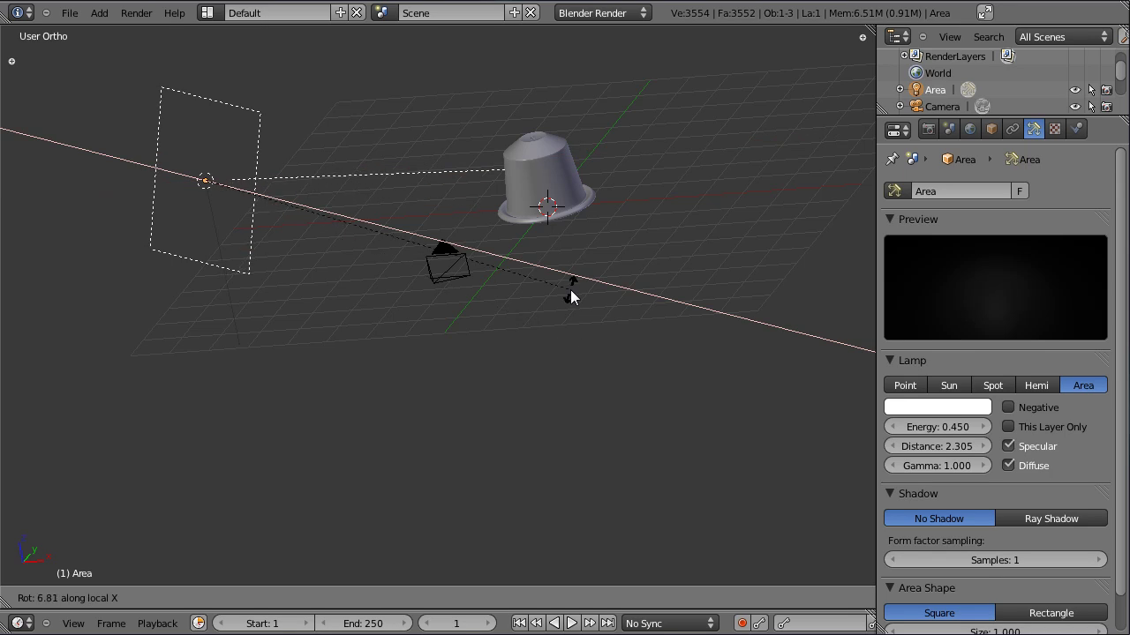
pyautogui.click(246, 298)
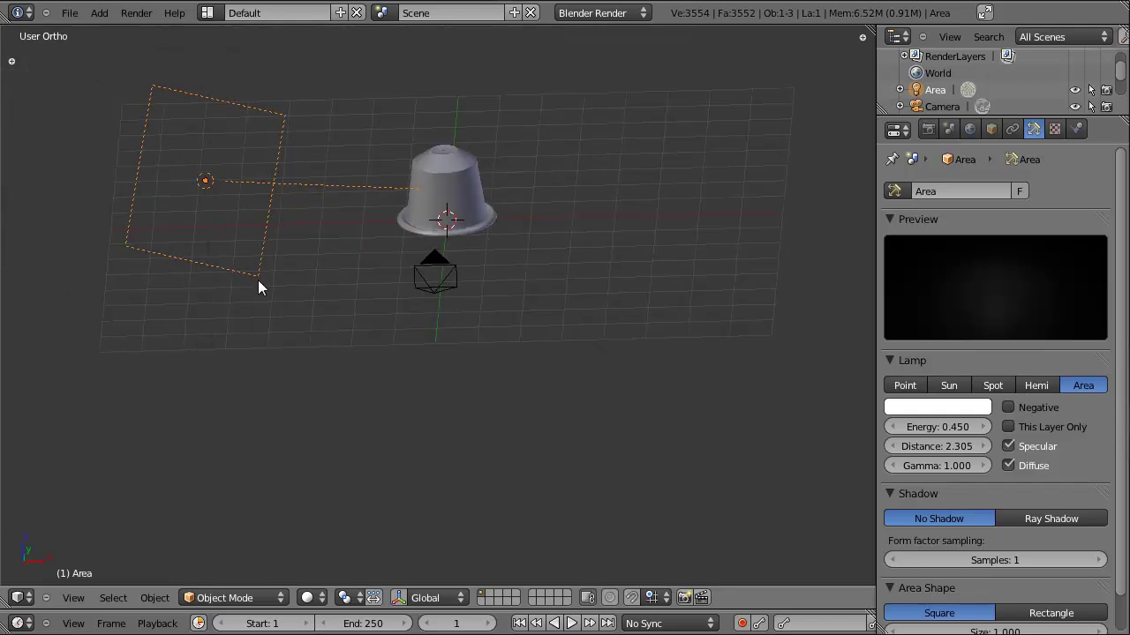
# - Render a test image, close it, and select the camera back in the 3D scene
pyautogui.press('ctrl+s')
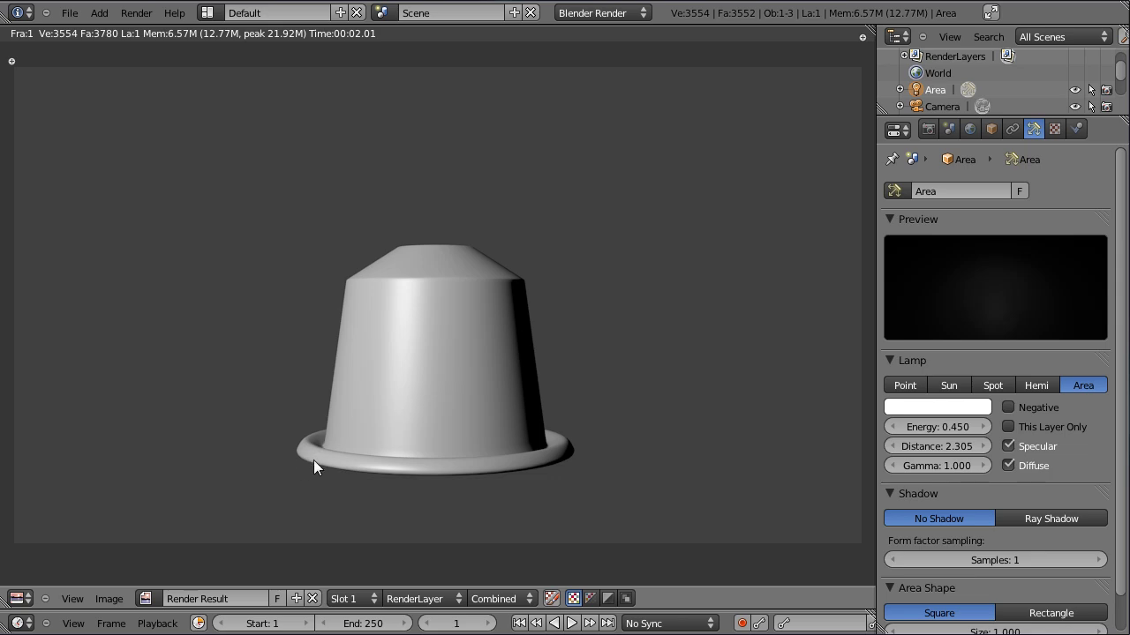
pyautogui.press('Escape')
pyautogui.rightClick(464, 200)
pyautogui.scroll(3)
pyautogui.scroll(-3)
pyautogui.click(515, 149)
# - In camera view, move and tilt the camera until the capsule is centred, then select the capsule
pyautogui.rightClick(473, 356)
pyautogui.press('KP_0')
pyautogui.press('g')
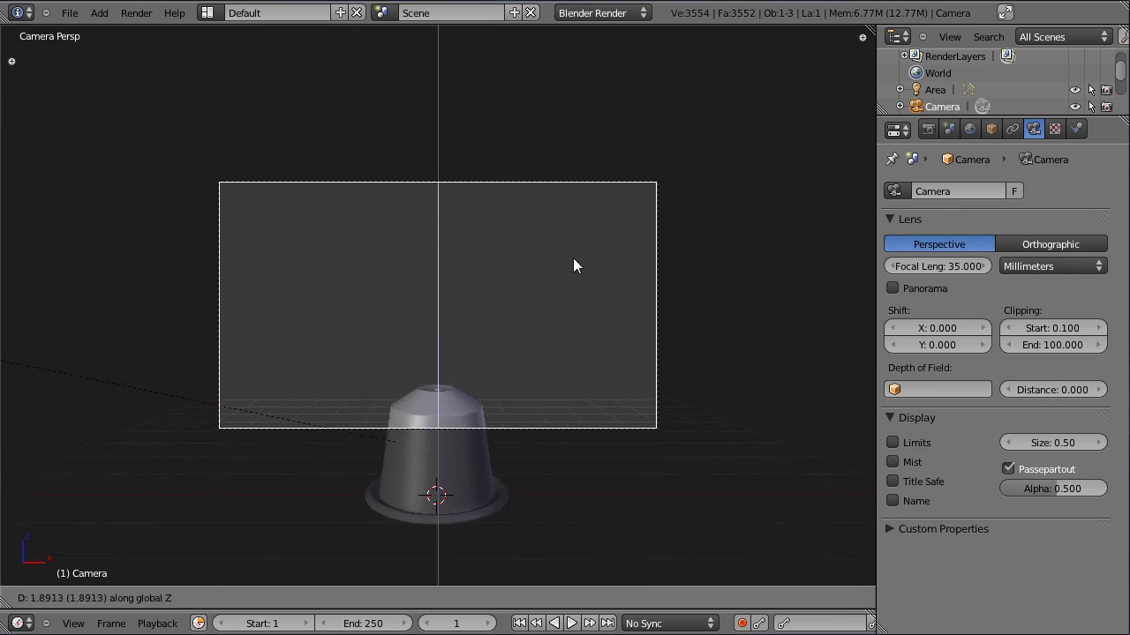
pyautogui.press('r')
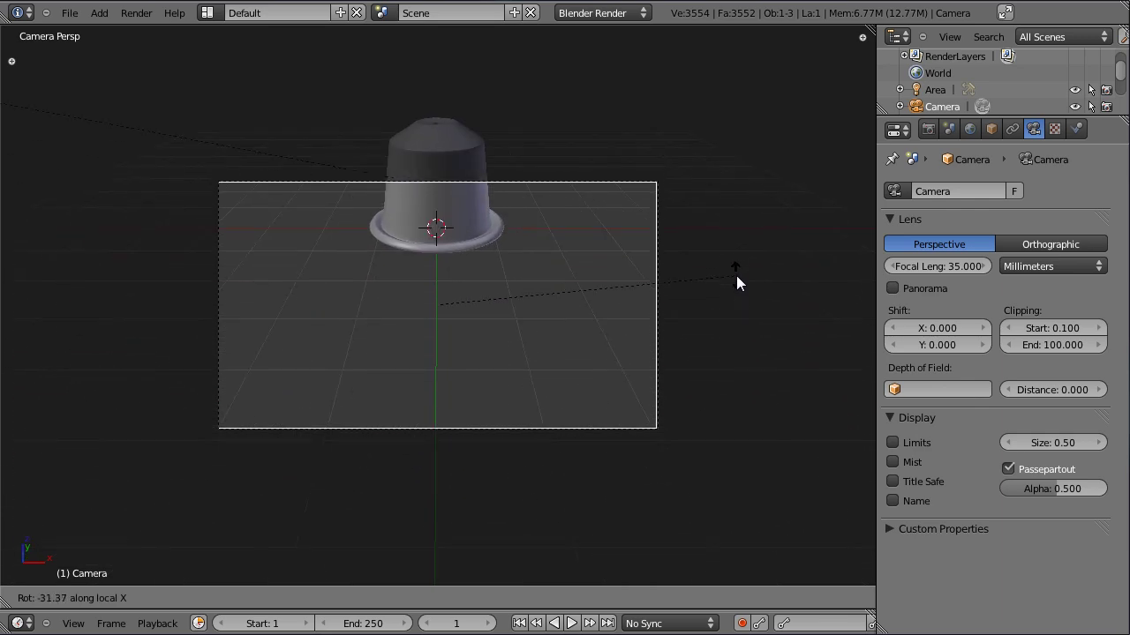
pyautogui.press('g')
pyautogui.press('g')
pyautogui.press('g')
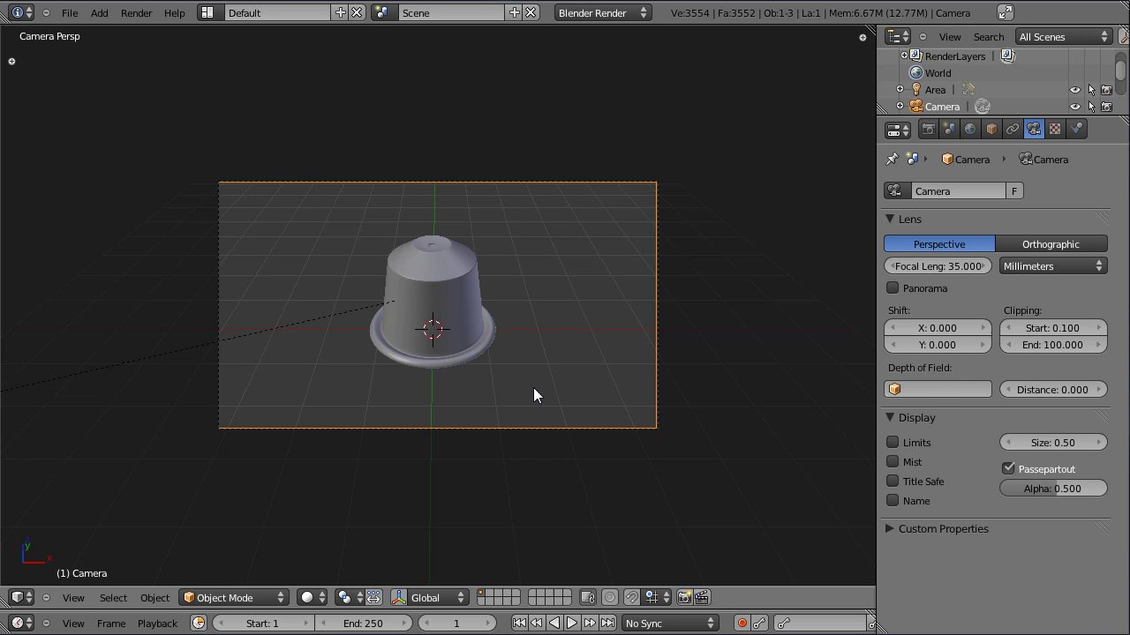
pyautogui.rightClick(474, 321)
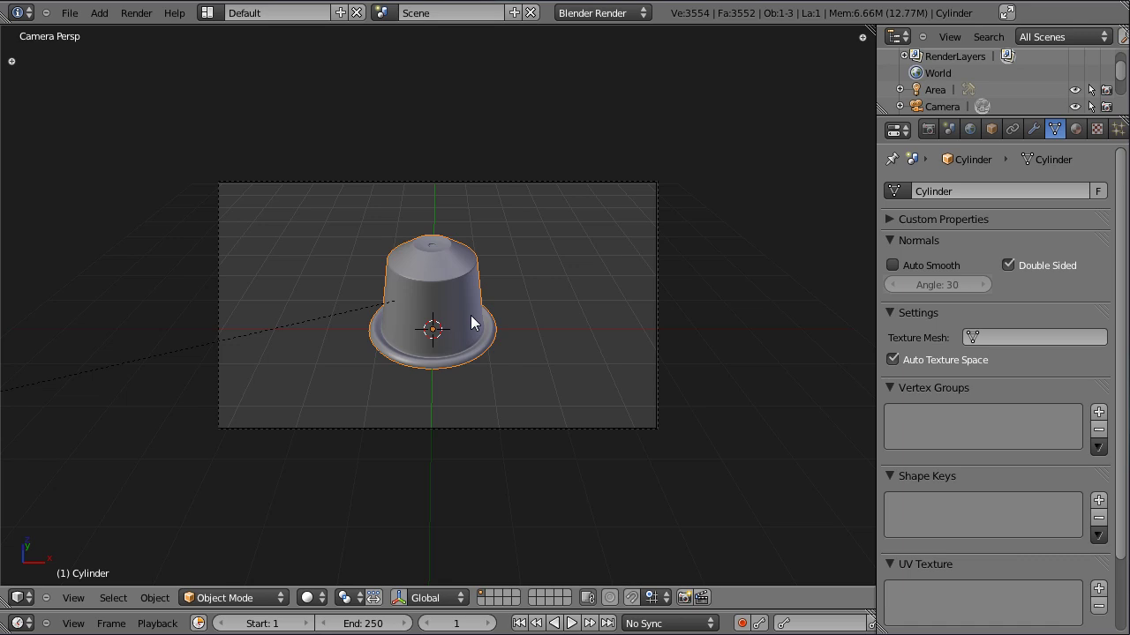
# - Add a plane, scale it into a wide floor under the capsule, and push it back to fill the background
pyautogui.press('shift+a')
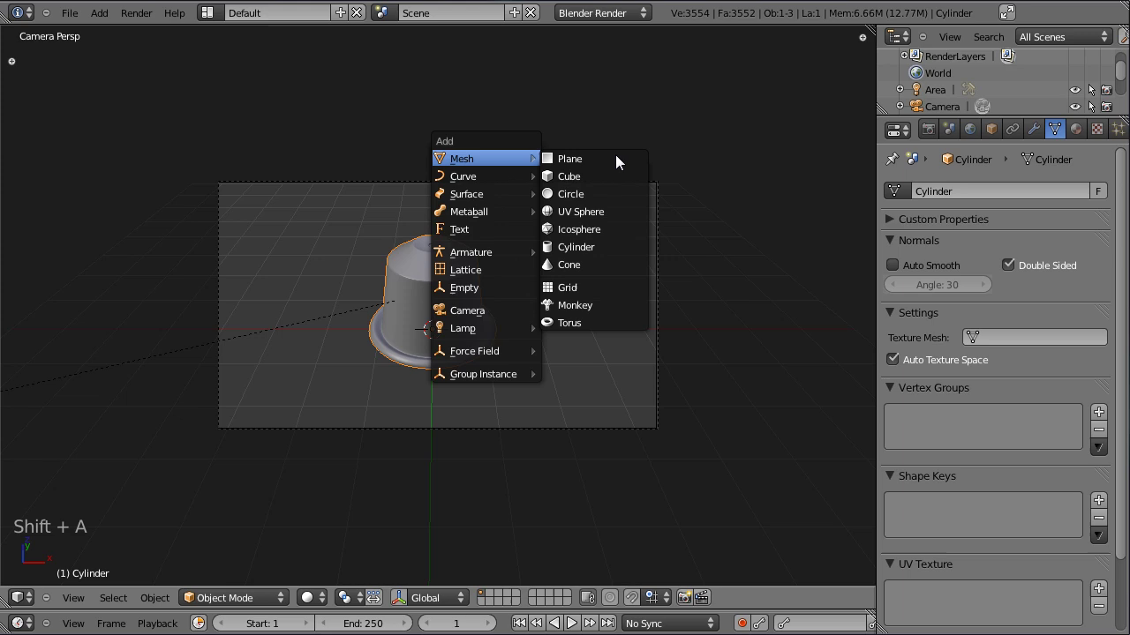
pyautogui.press('s')
pyautogui.press('s')
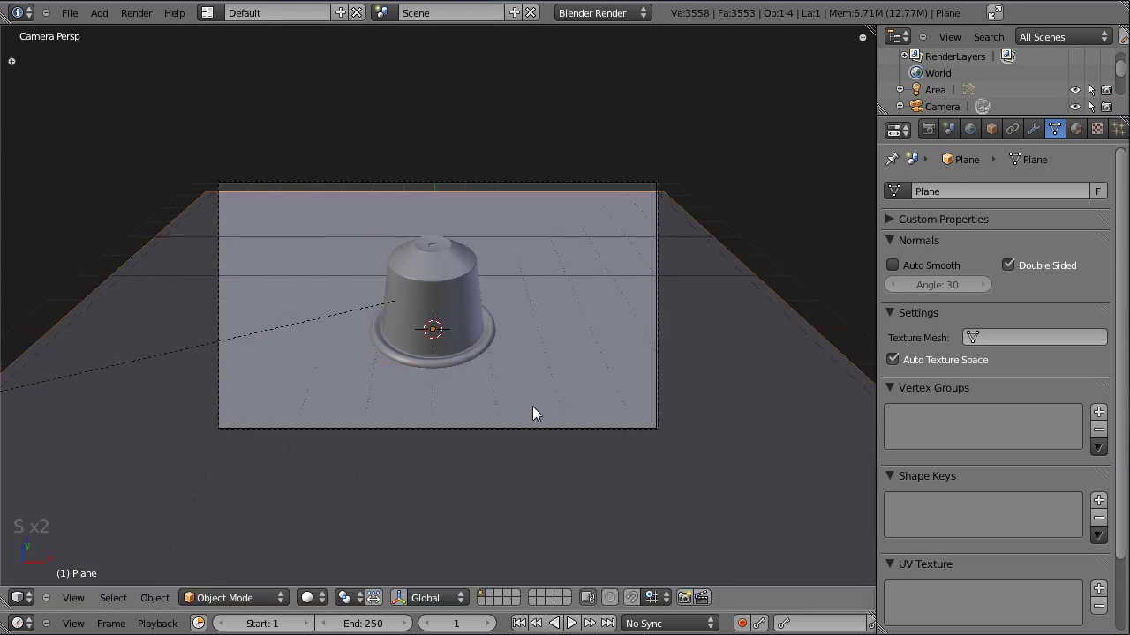
pyautogui.press('g')
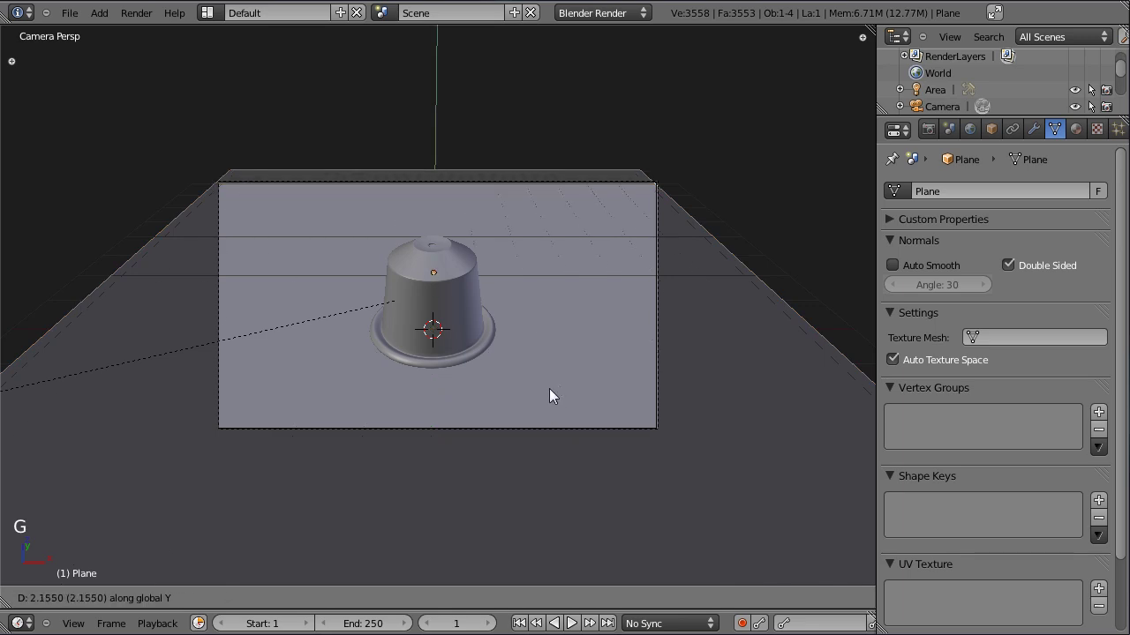
pyautogui.press('s')
pyautogui.rightClick(466, 291)
# - From top view, duplicate the area lamp and place the copy across from the first, rotated toward the capsule
pyautogui.press('KP_7')
pyautogui.scroll(-3)
pyautogui.rightClick(304, 441)
pyautogui.press('shift+d')
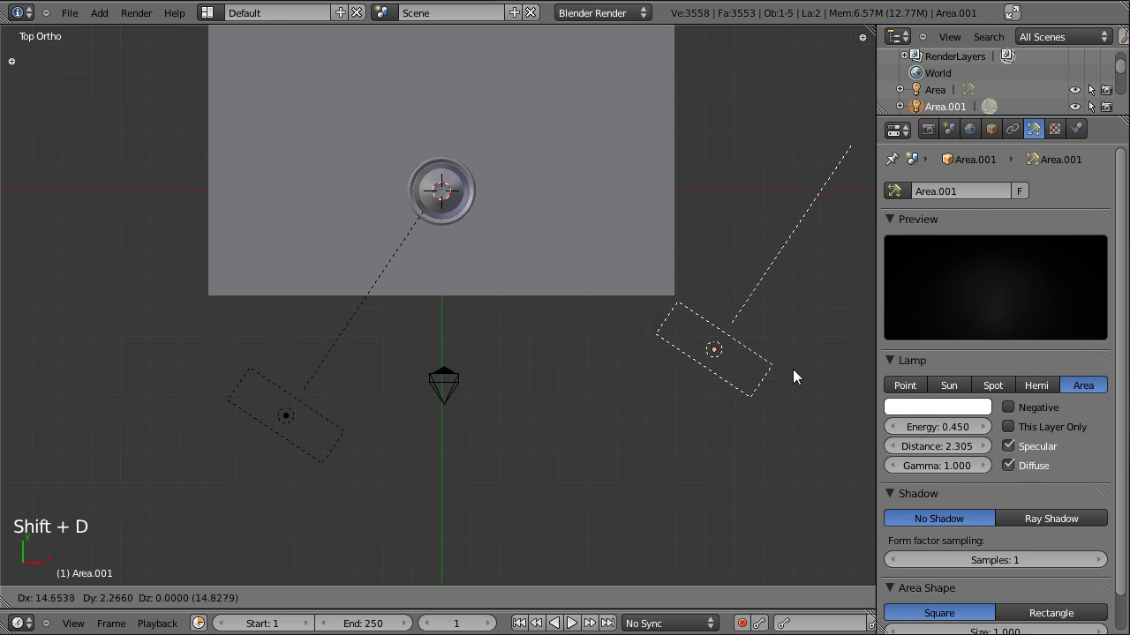
pyautogui.press('r')
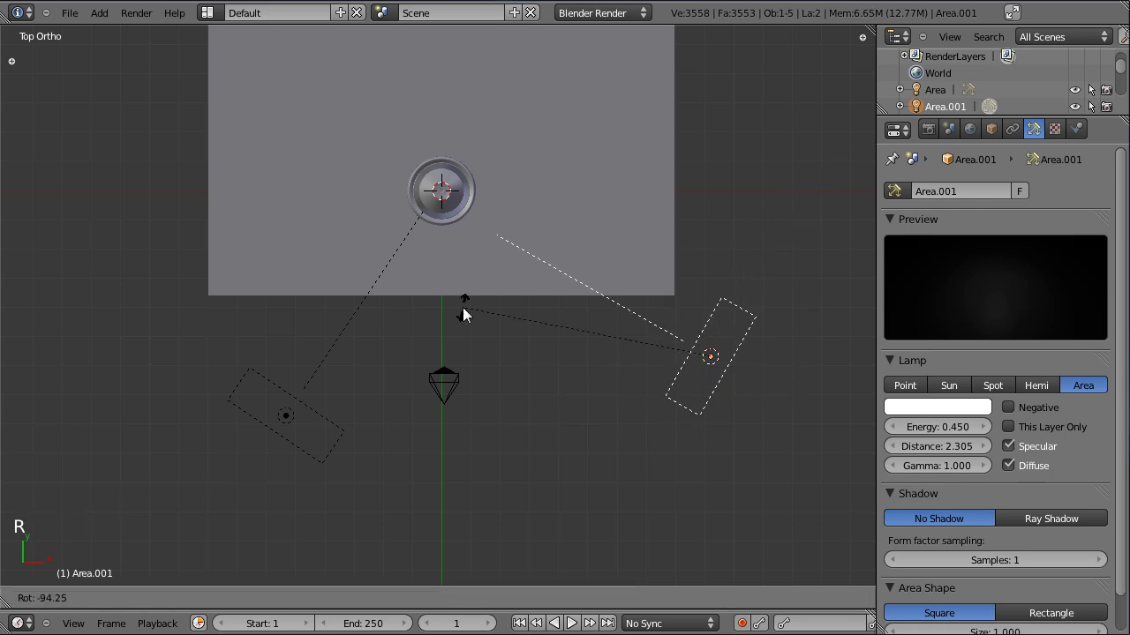
pyautogui.press('g')
pyautogui.press('r')
pyautogui.click(531, 376)
pyautogui.click(402, 329)
pyautogui.click(609, 267)
pyautogui.click(646, 476)
# - Rebalance the two area lamps' energy, lowering the second lamp's
pyautogui.rightClick(301, 384)
pyautogui.click(958, 431)
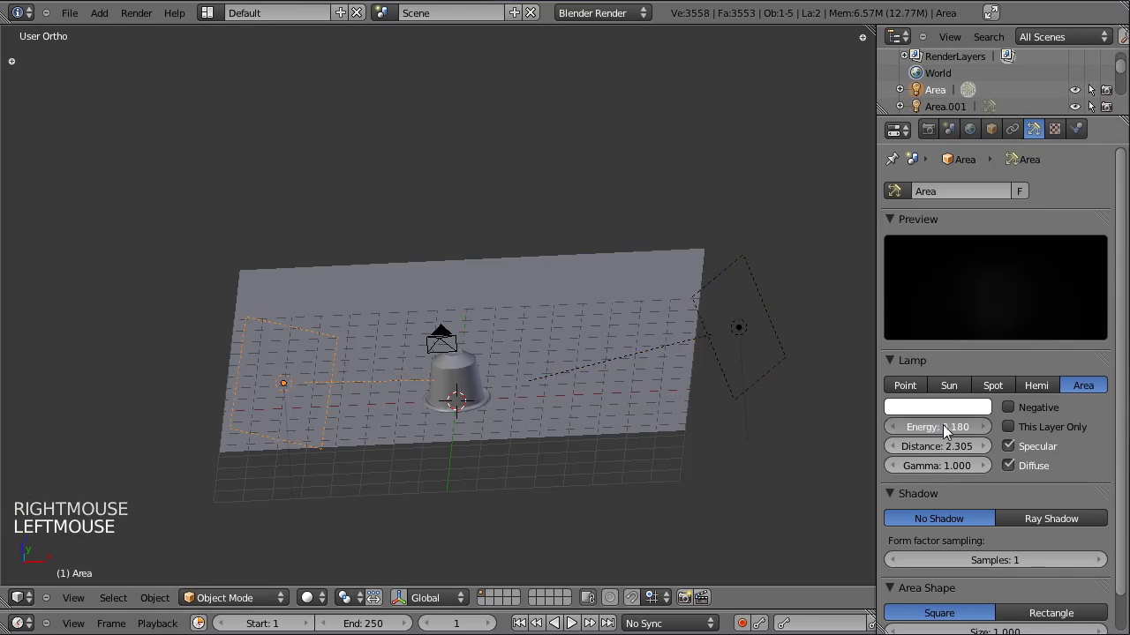
pyautogui.rightClick(759, 350)
pyautogui.click(967, 434)
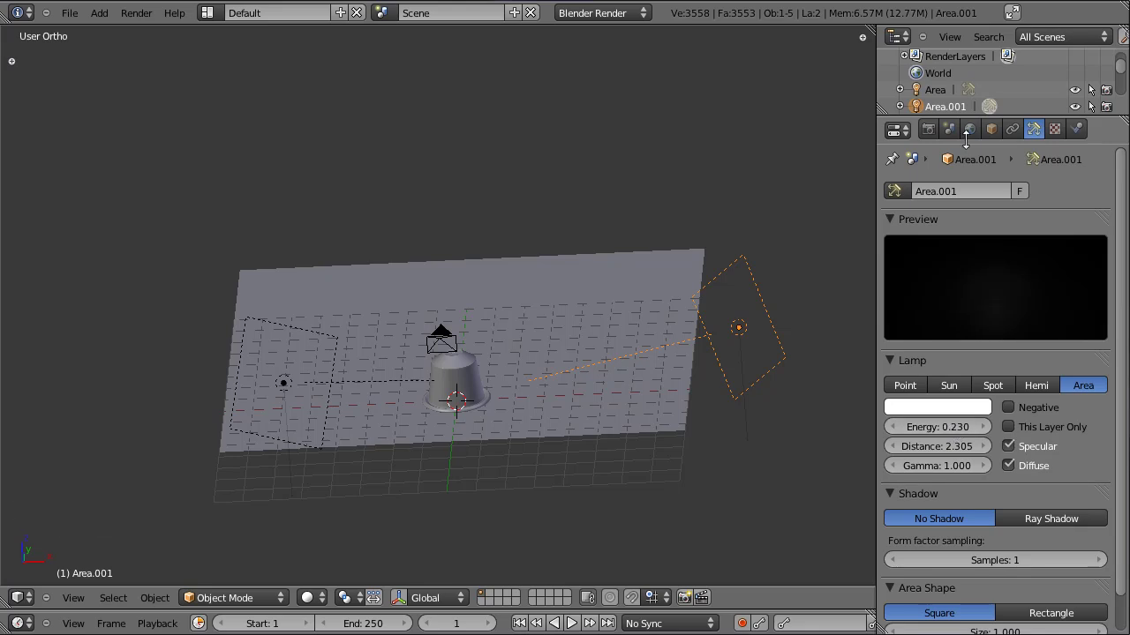
# - Turn on ambient occlusion in the World settings with a factor of 0.50
pyautogui.click(975, 144)
pyautogui.click(908, 470)
pyautogui.click(927, 481)
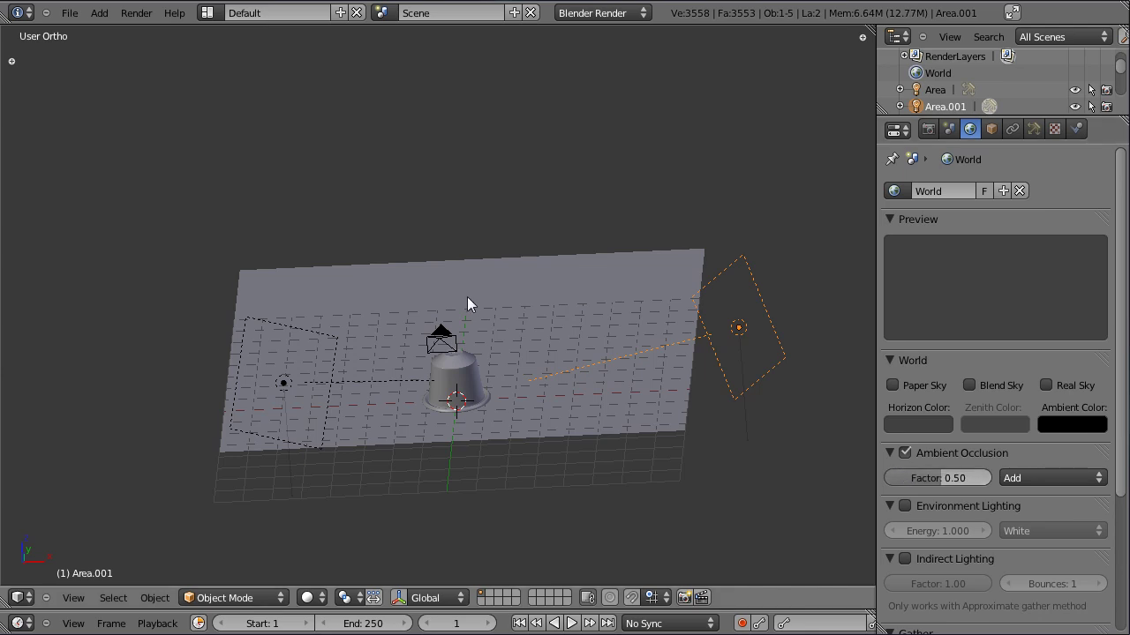
# - Render a brighter test image, then return to the scene with the capsule selected in front view
pyautogui.press('ctrl+s')
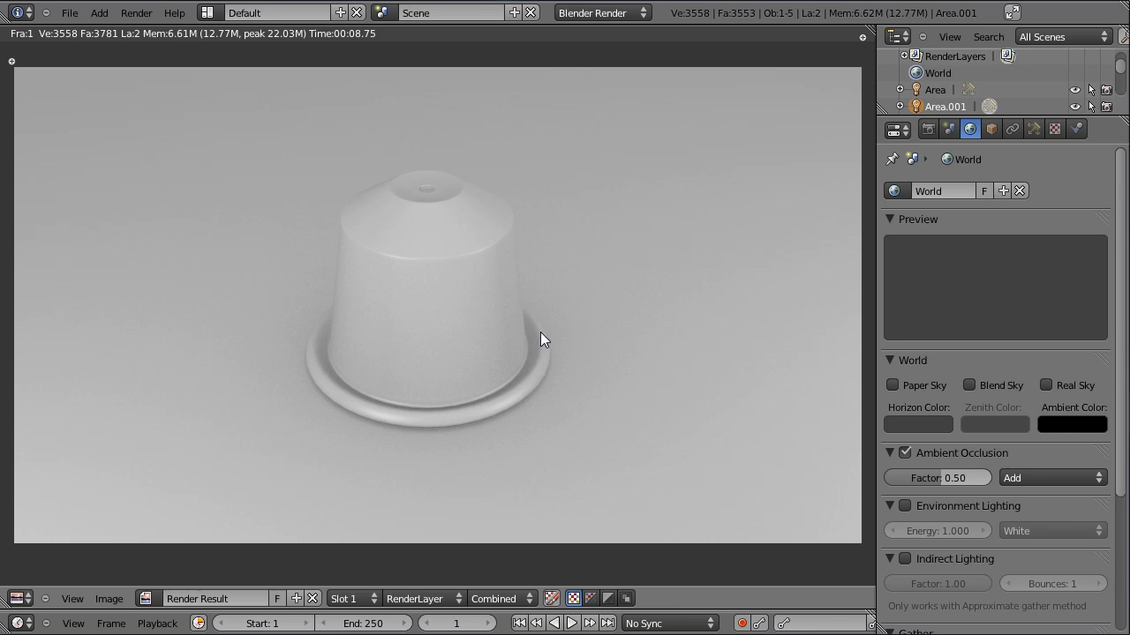
pyautogui.press('Escape')
pyautogui.rightClick(458, 395)
pyautogui.press('KP_1')
pyautogui.scroll(-3)
pyautogui.click(464, 370)
pyautogui.scroll(3)
pyautogui.scroll(-3)
pyautogui.scroll(3)
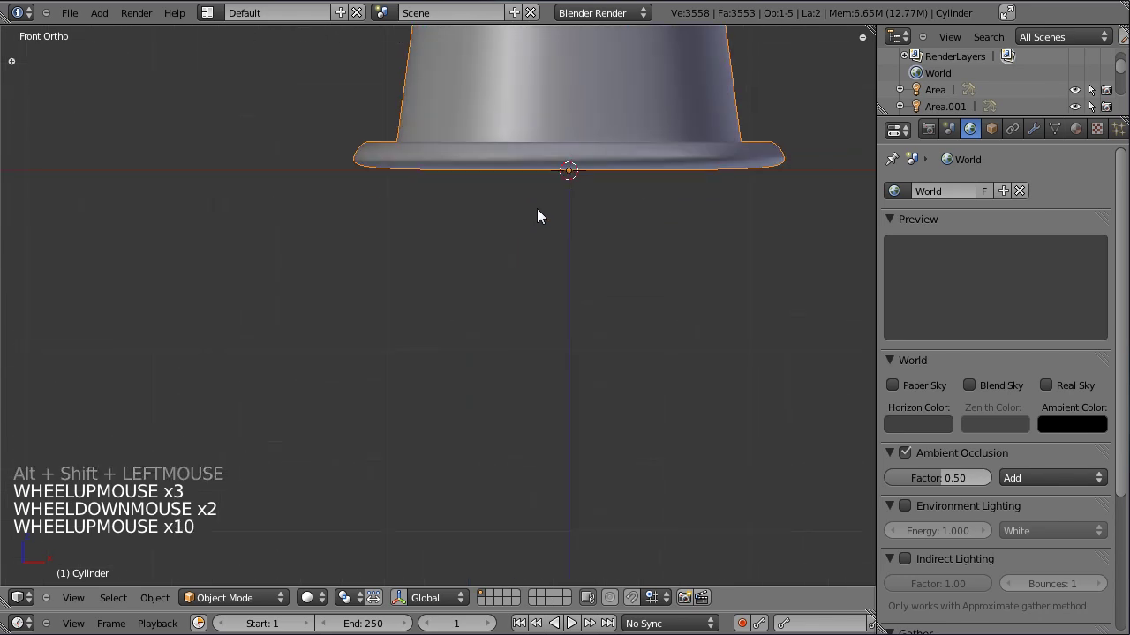
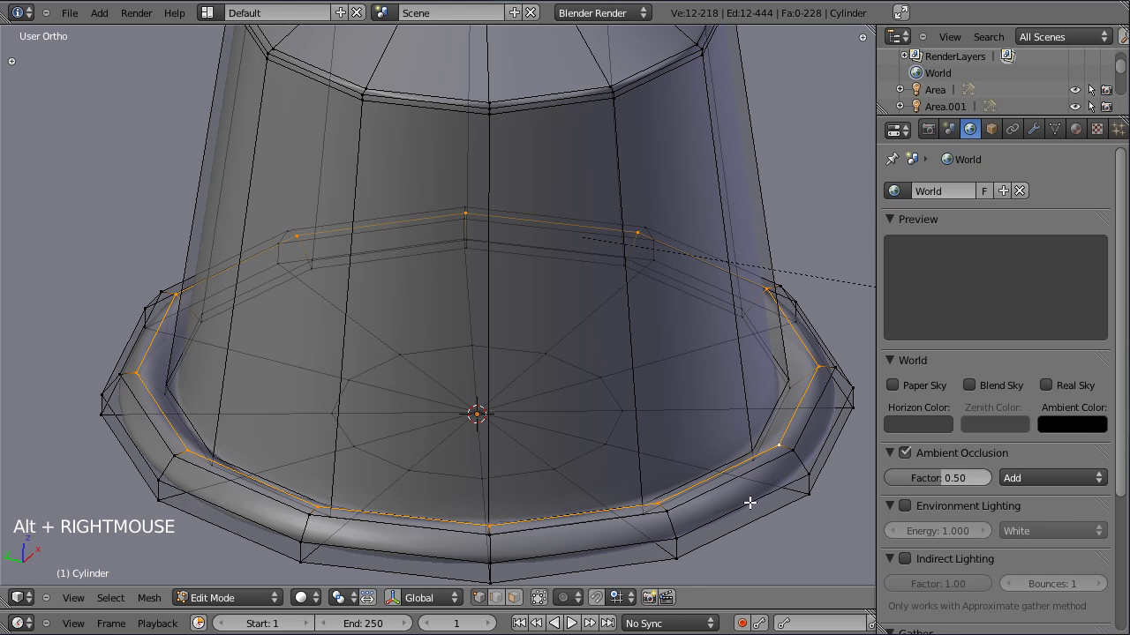
# - Nudge the rim's inner edge loop down along Z and check it through the camera
pyautogui.press('g')
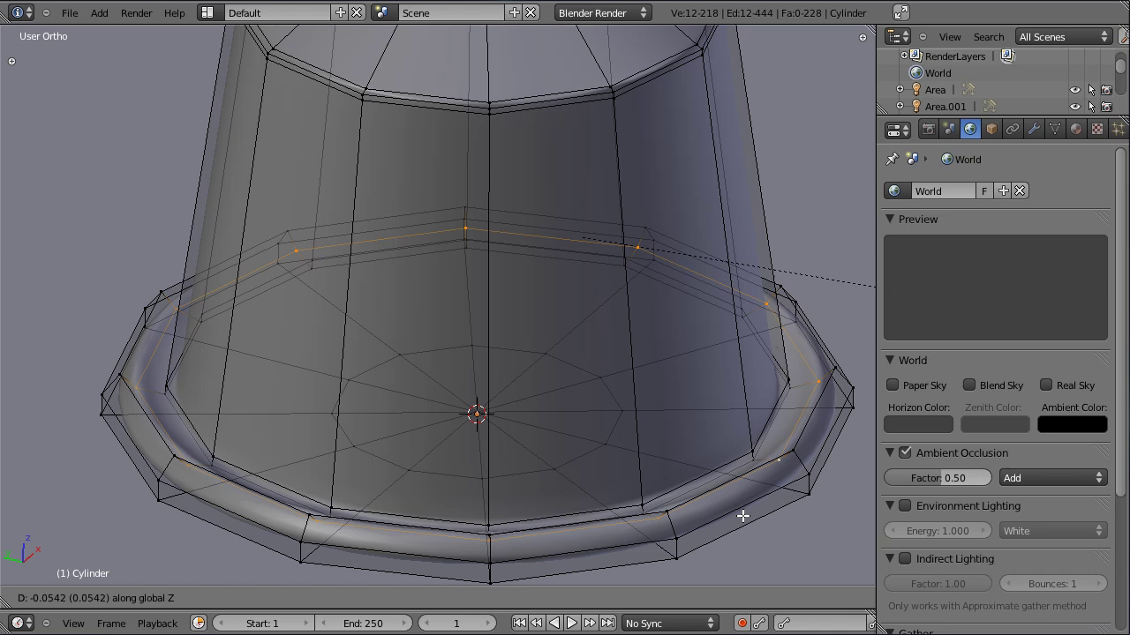
pyautogui.press('Tab')
pyautogui.click(554, 503)
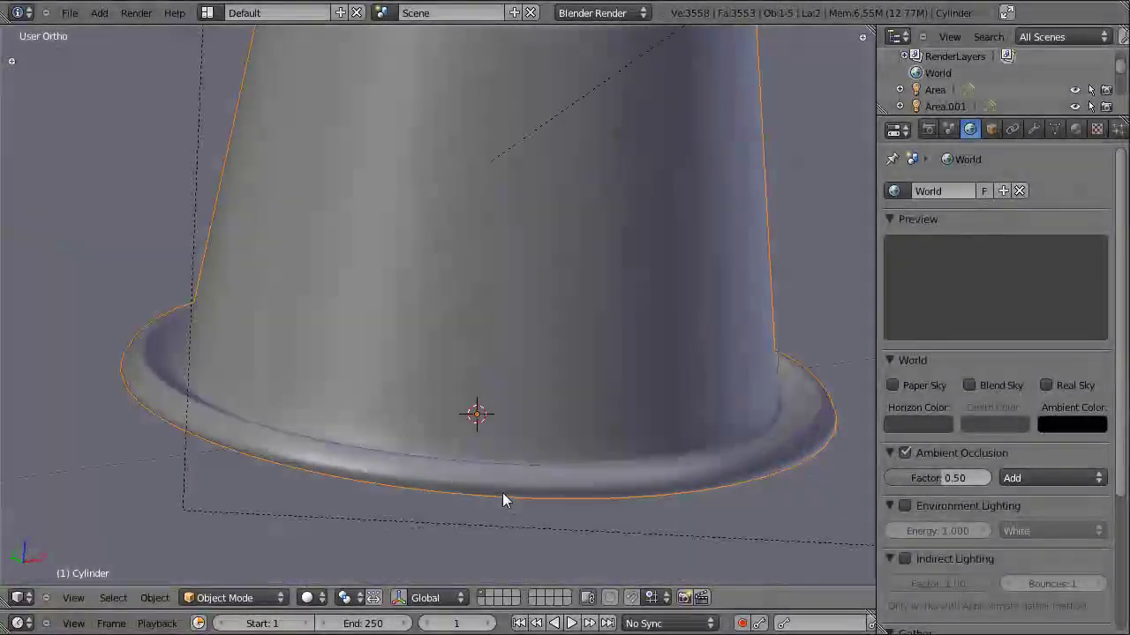
pyautogui.press('KP_0')
pyautogui.scroll(3)
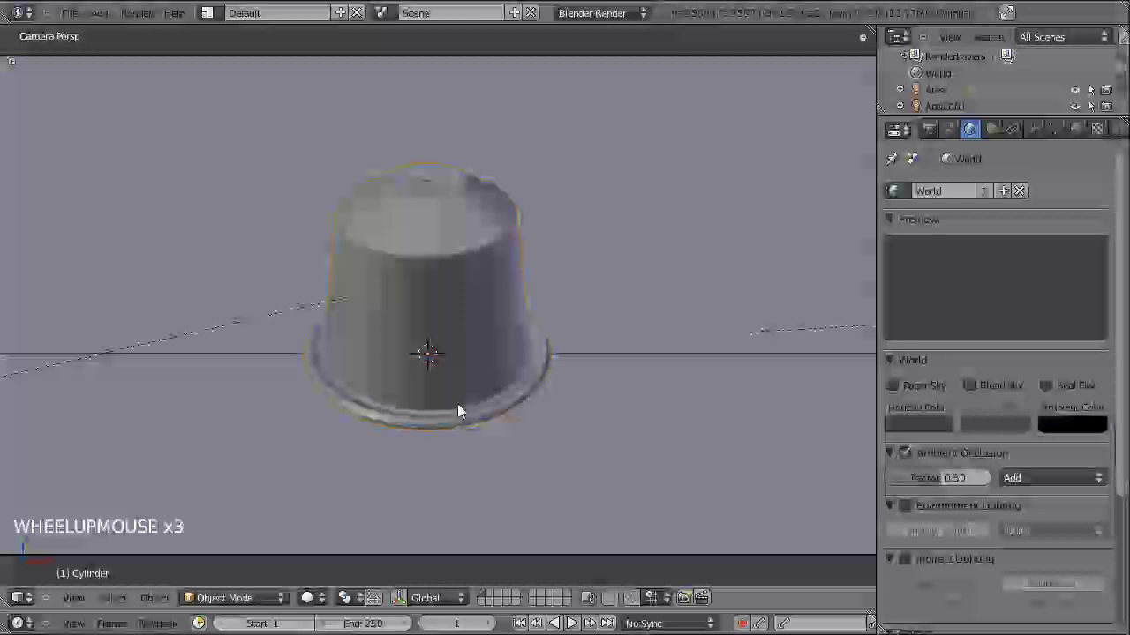
pyautogui.press('Tab')
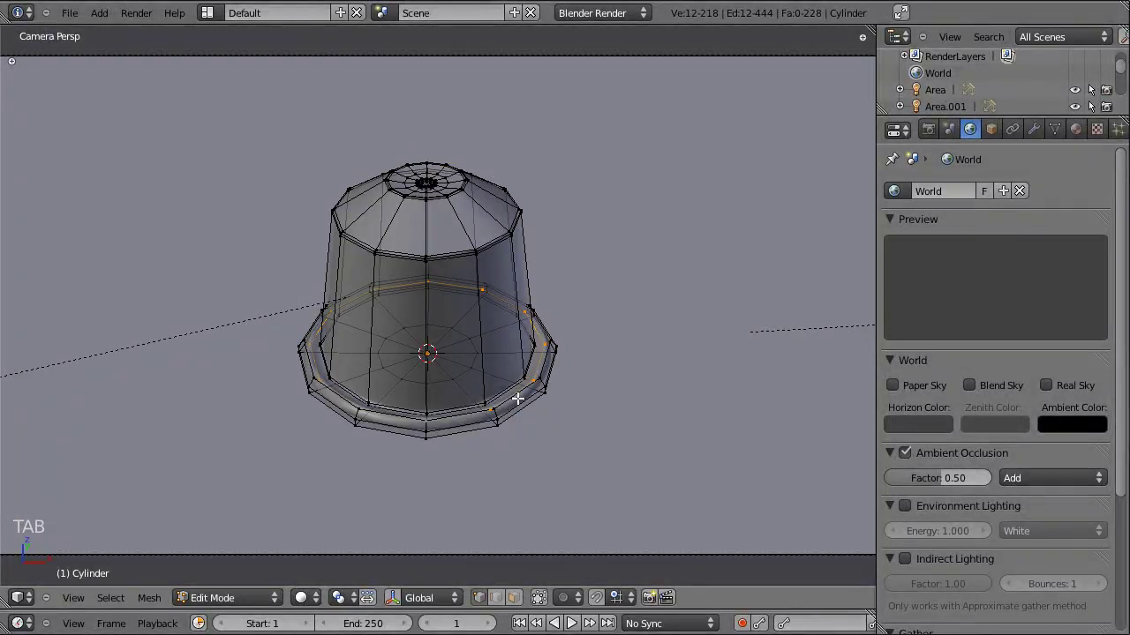
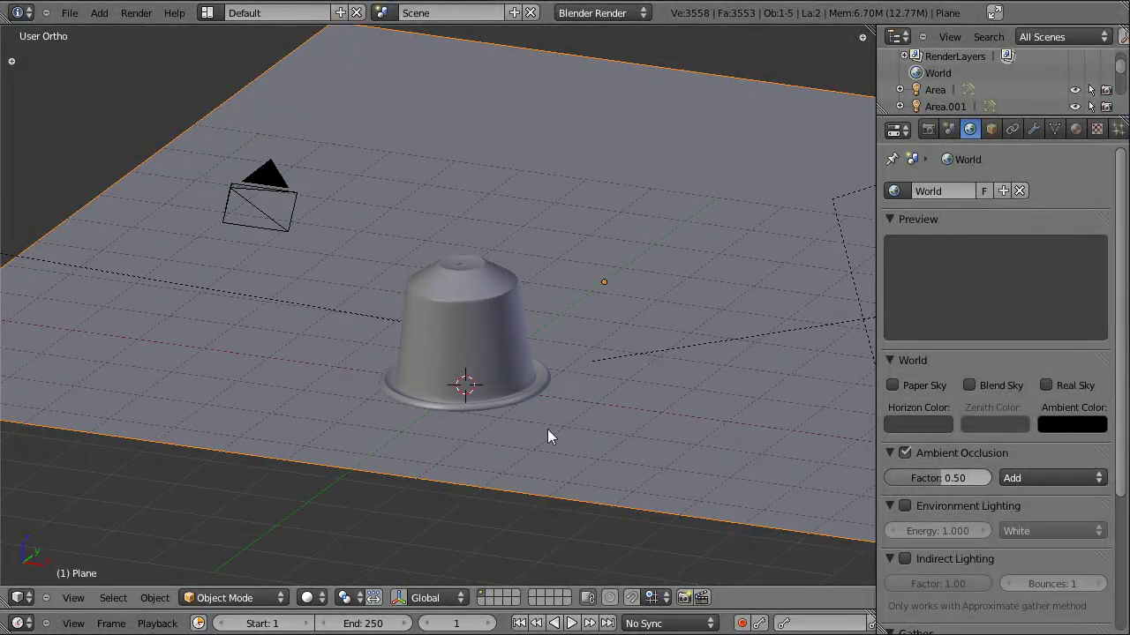
# - Hide the floor plane and toggle the cylinder's visibility icons in the outliner
pyautogui.press('h')
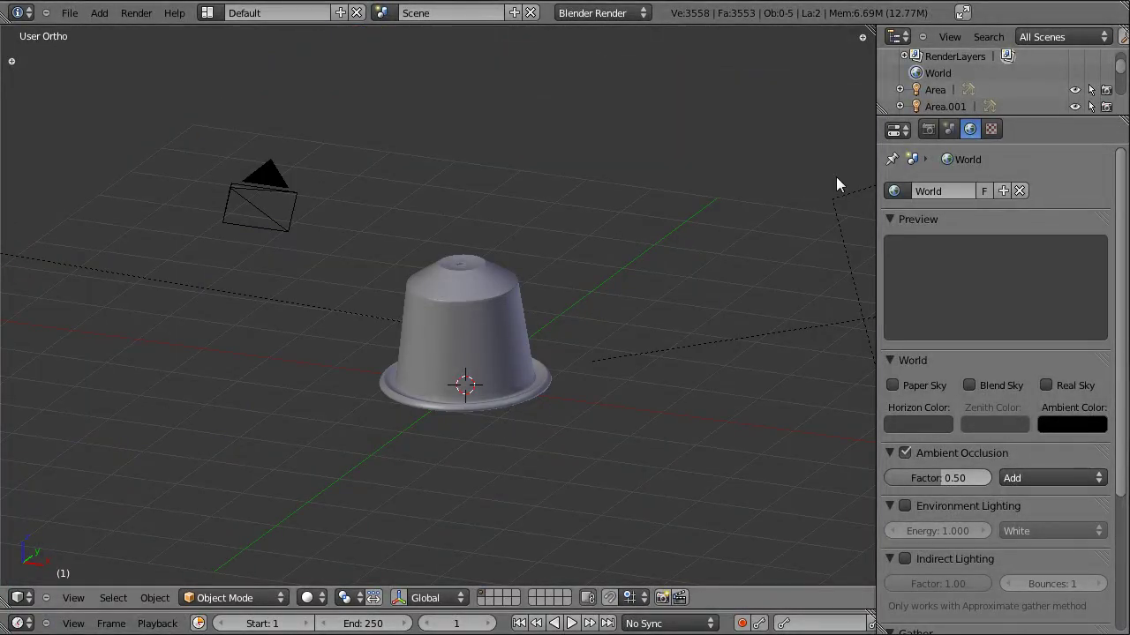
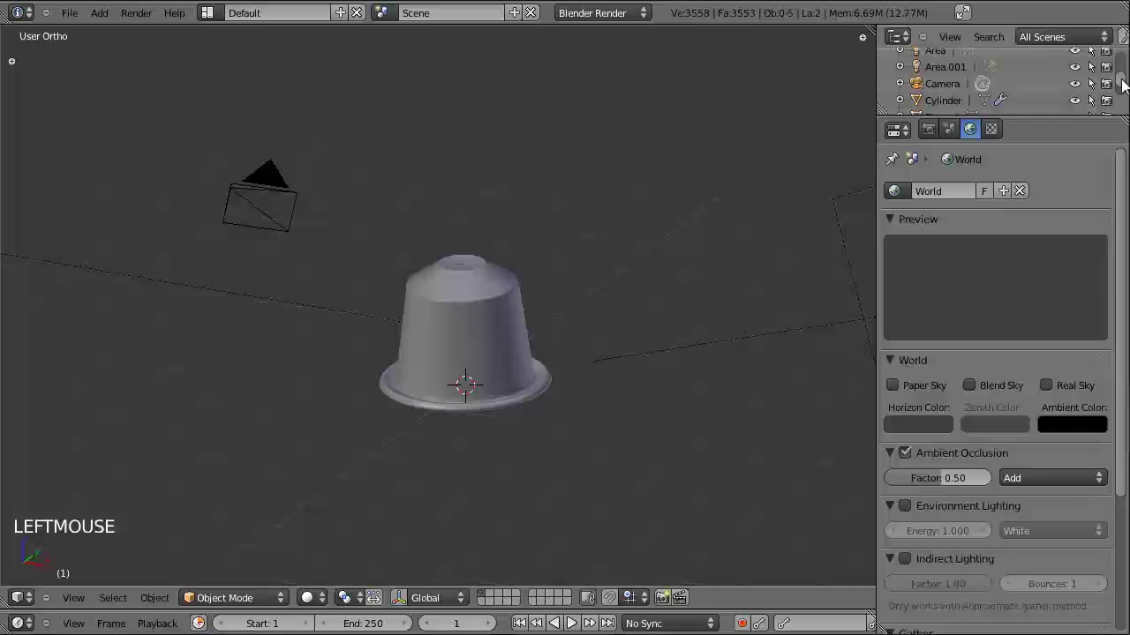
pyautogui.click(1079, 105)
pyautogui.click(1078, 104)
pyautogui.click(1081, 98)
pyautogui.click(1083, 101)
pyautogui.click(1083, 100)
# - Show the floor plane, select it, hide it with H and reveal it again with Alt+H
pyautogui.press('h')
pyautogui.rightClick(610, 173)
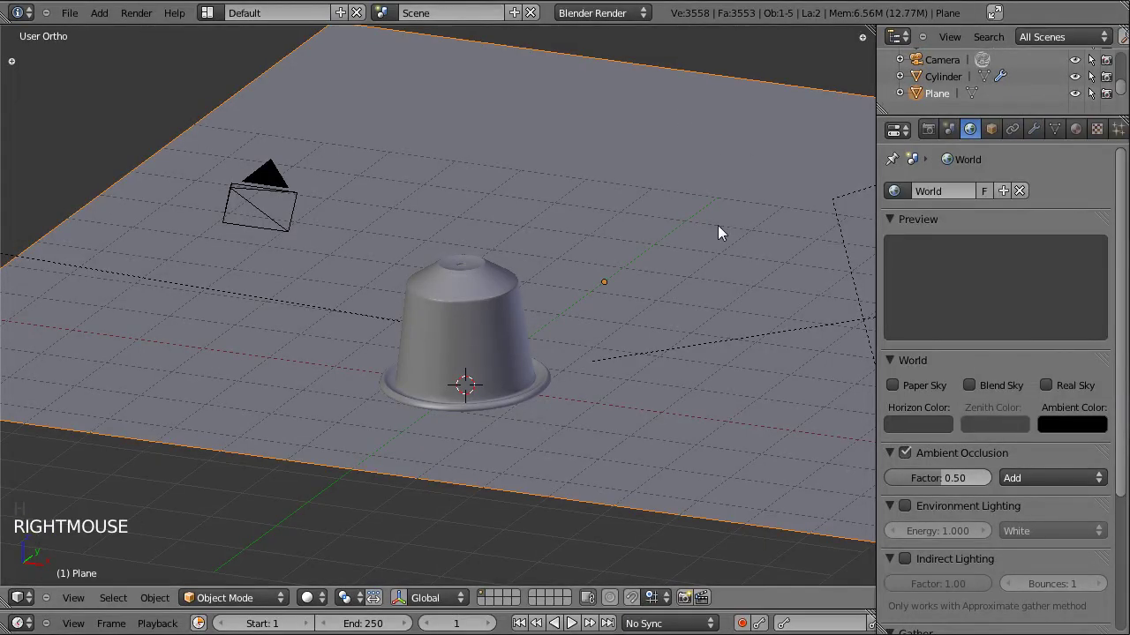
pyautogui.press('h')
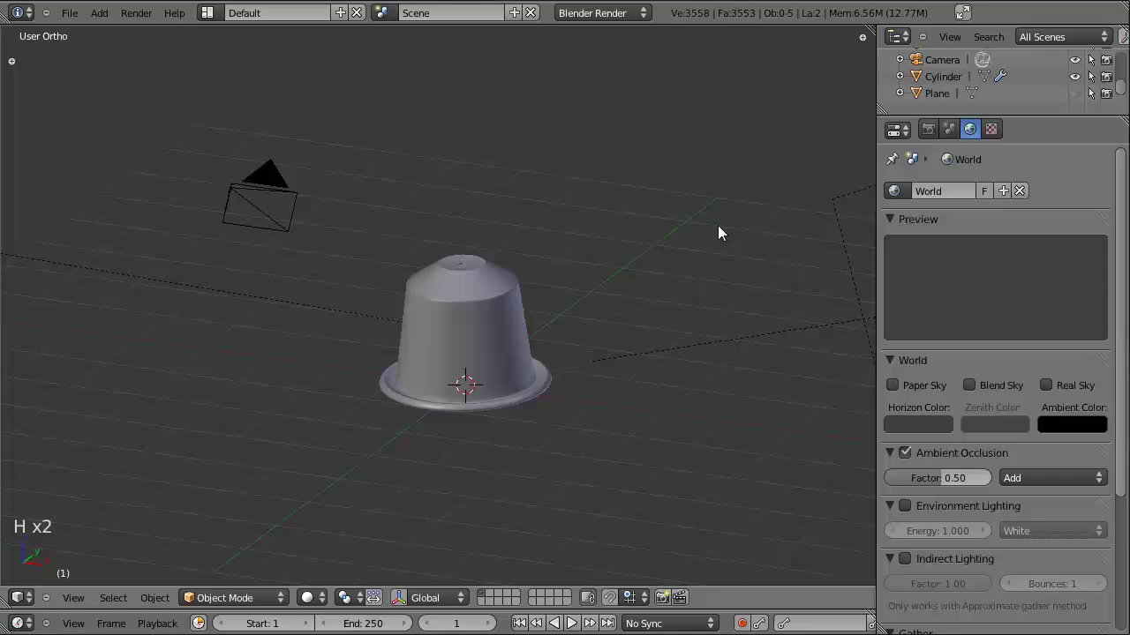
pyautogui.press('alt+h')
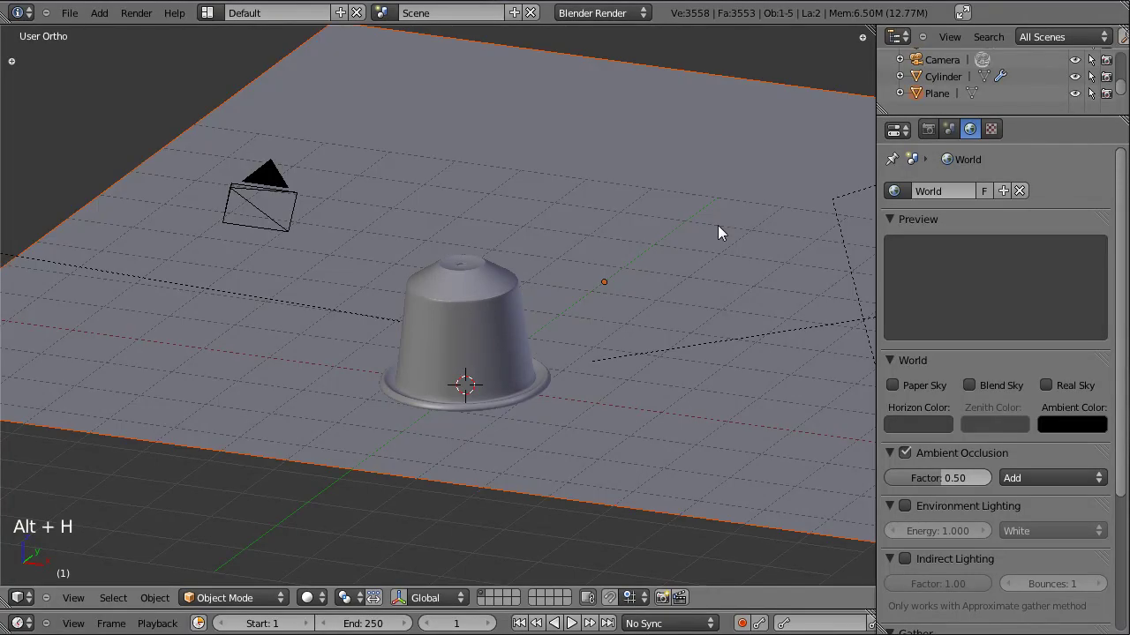
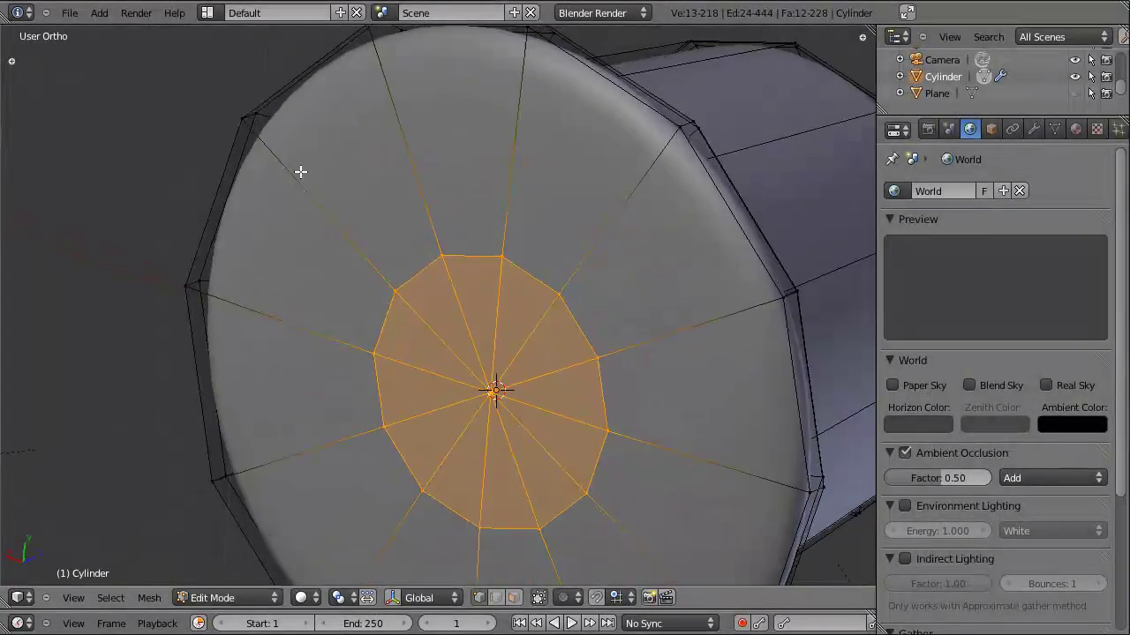
# - Cut two concentric edge loops on the lid and raise the outer loop along Z into a rounded rim
pyautogui.press('ctrl+r')
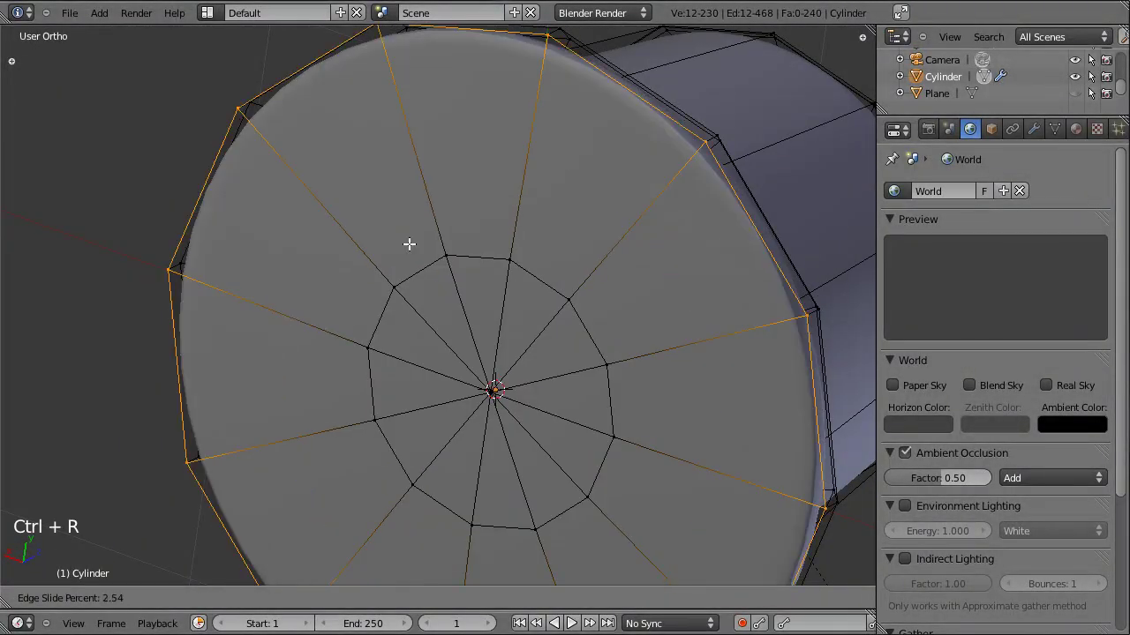
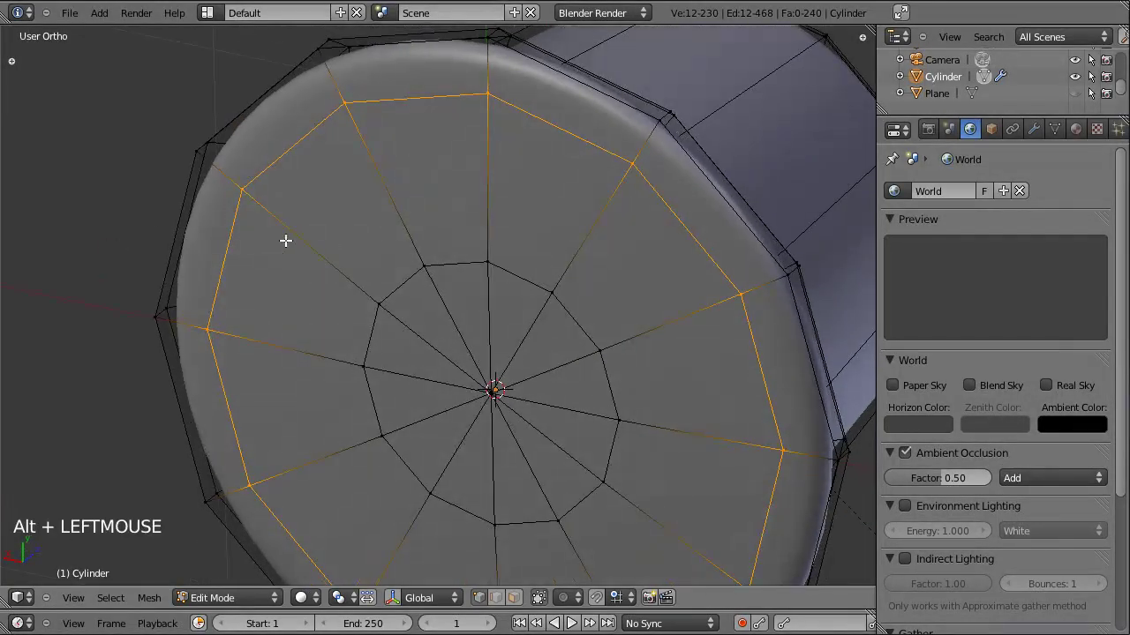
pyautogui.press('ctrl+r')
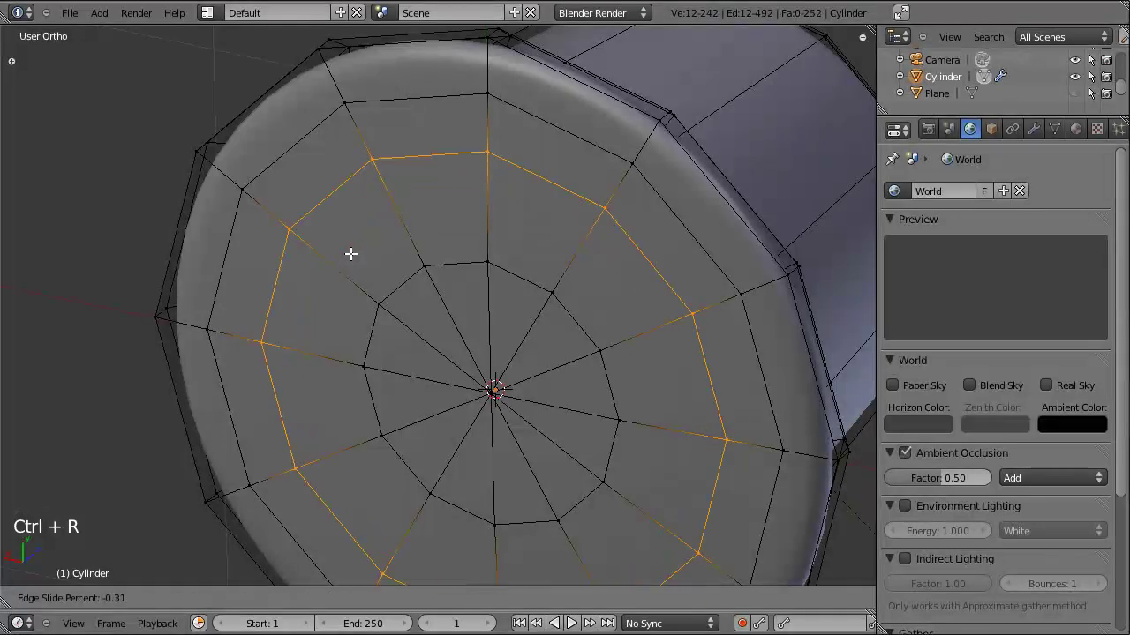
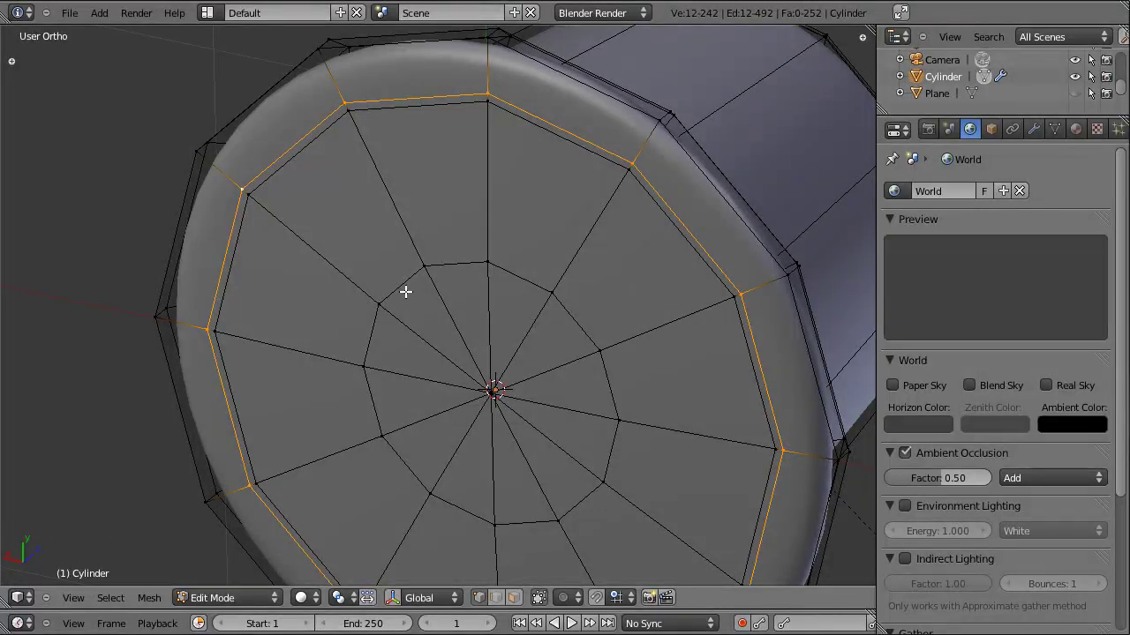
pyautogui.press('g')
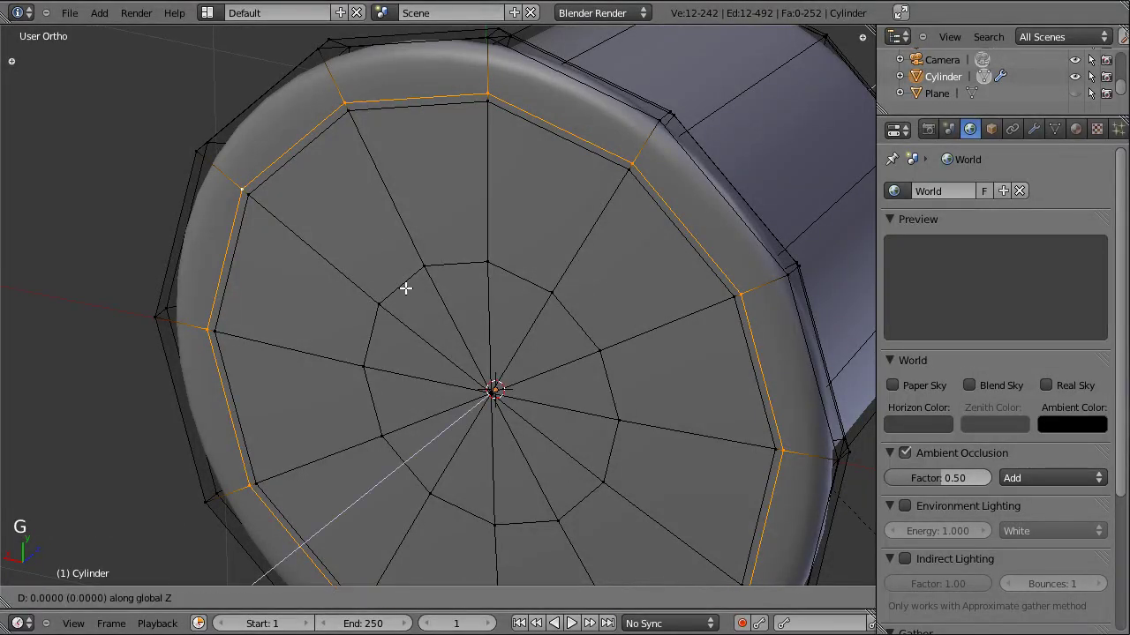
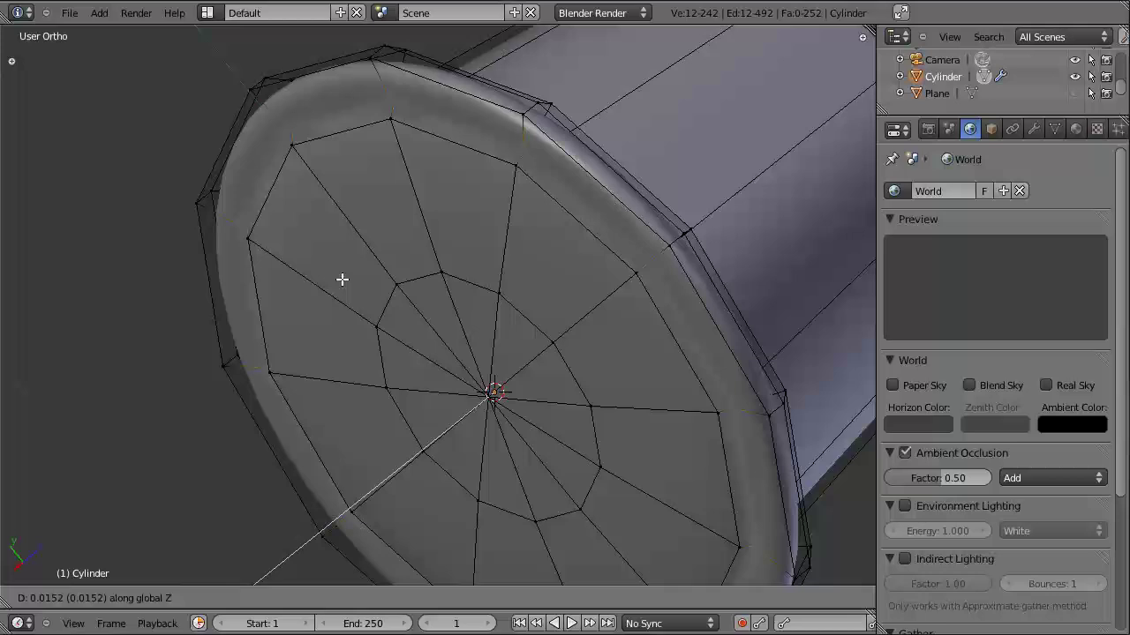
pyautogui.press('Tab')
pyautogui.click(333, 286)
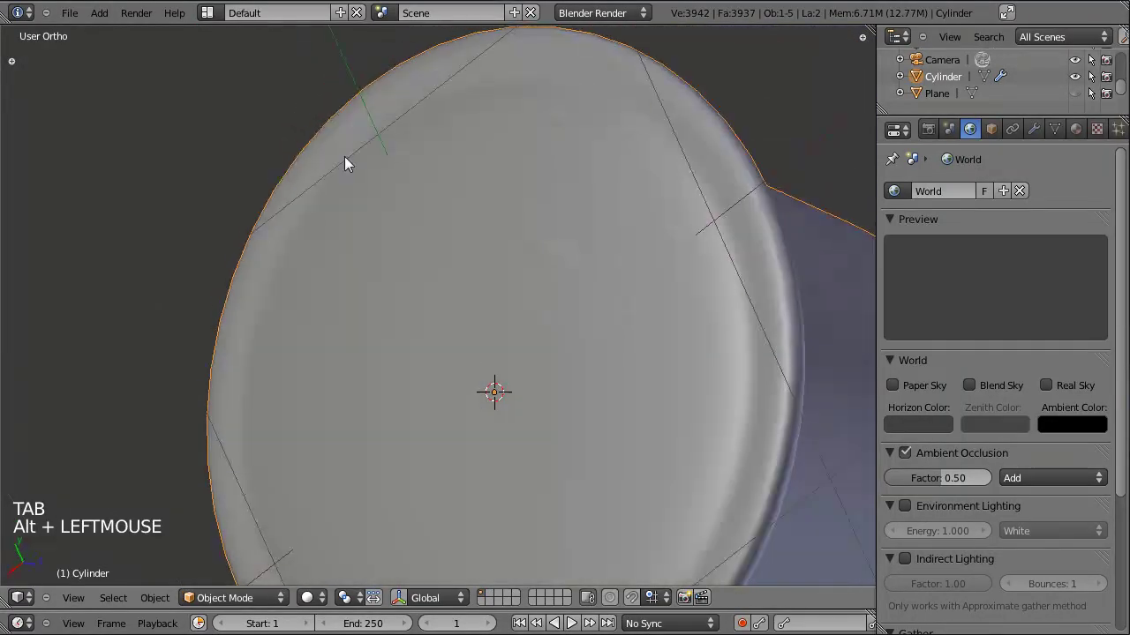
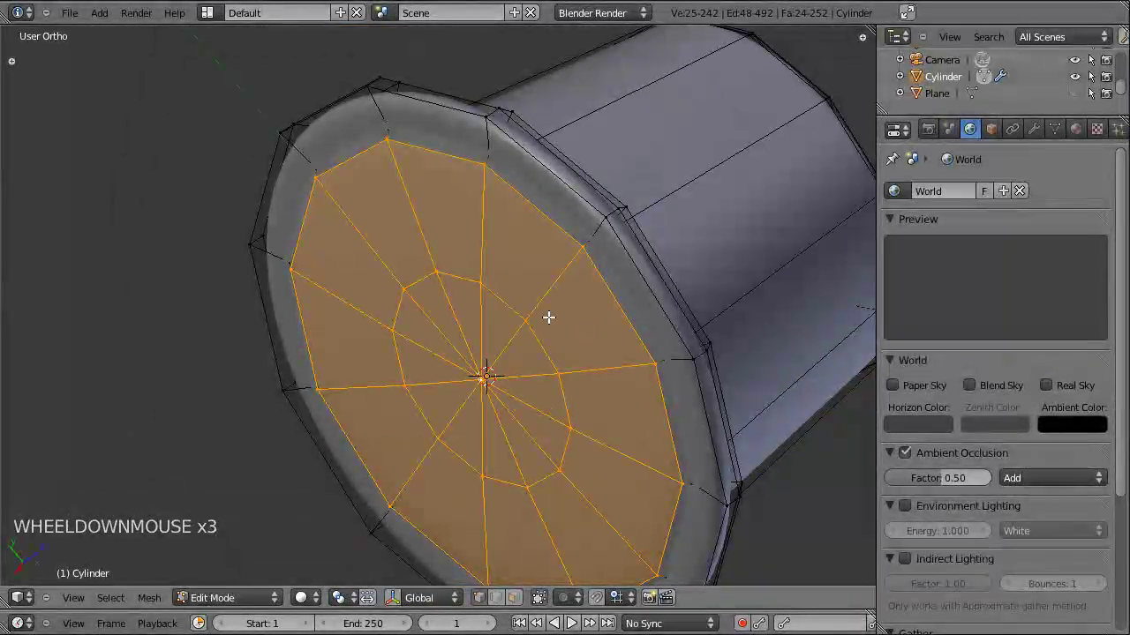
# - Give the rim loop a last vertical nudge and inspect the capsule from front view
pyautogui.press('g')
pyautogui.press('Tab')
pyautogui.click(483, 296)
pyautogui.click(631, 330)
pyautogui.click(469, 267)
pyautogui.press('KP_1')
pyautogui.click(627, 295)
pyautogui.scroll(-3)
pyautogui.scroll(3)
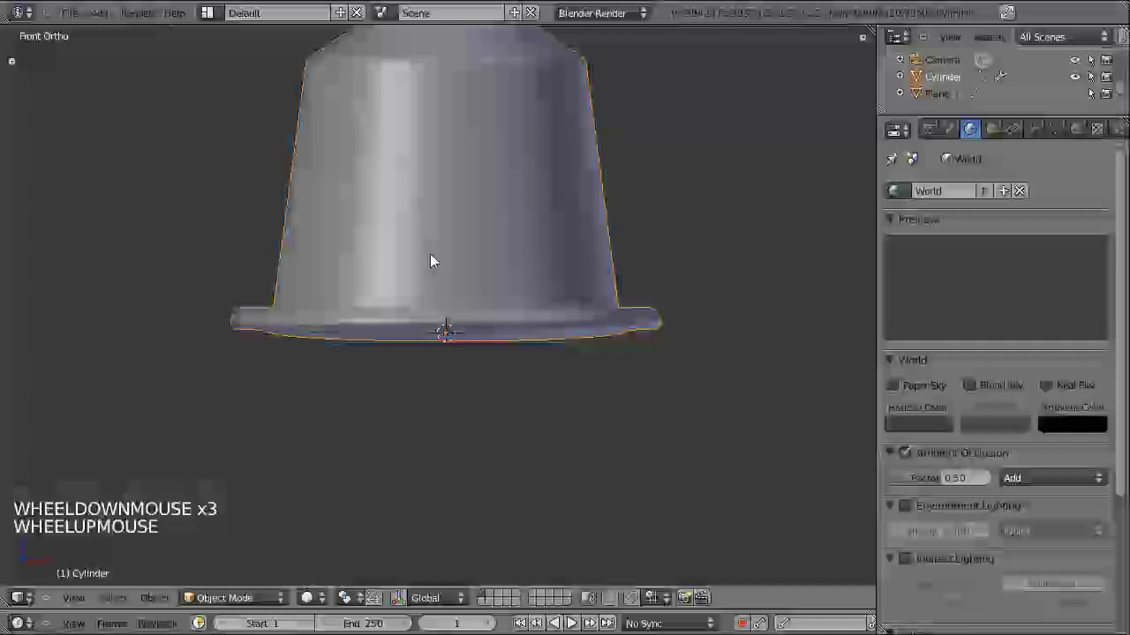
# - Select the whole capsule mesh and move it up along Z so its base rests on the ground
pyautogui.press('Tab')
pyautogui.press('a')
pyautogui.press('a')
pyautogui.scroll(3)
pyautogui.press('g')
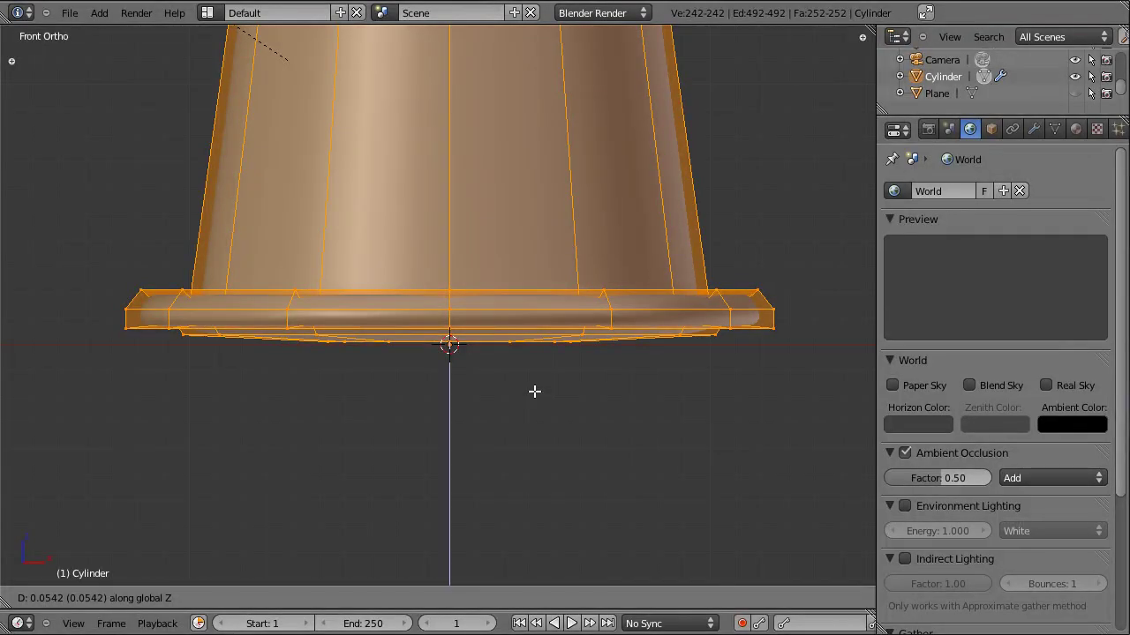
pyautogui.press('Tab')
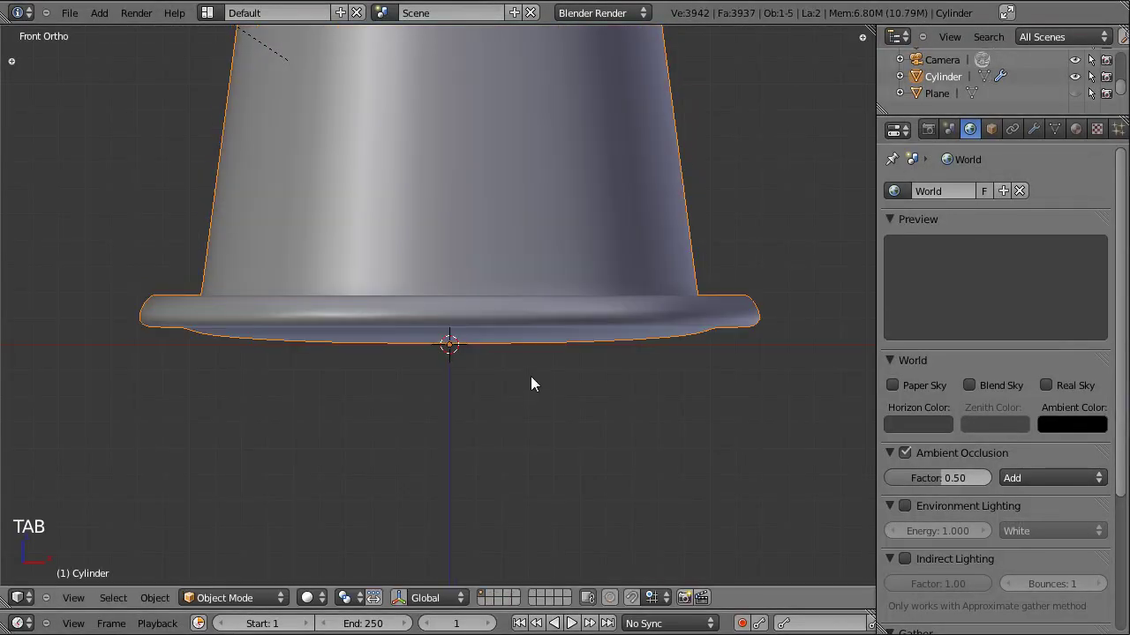
pyautogui.scroll(-3)
pyautogui.scroll(3)
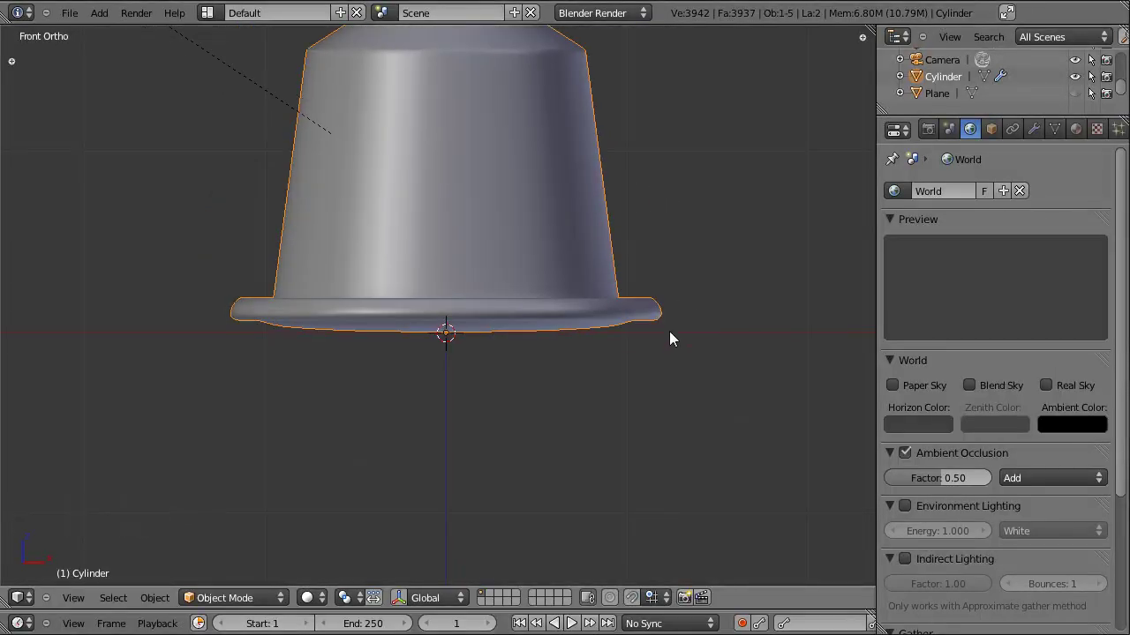
pyautogui.scroll(-3)
pyautogui.scroll(-3)
pyautogui.scroll(-3)
# - Save over the project file and let the test render of the capsule run
pyautogui.press('ctrl+s')
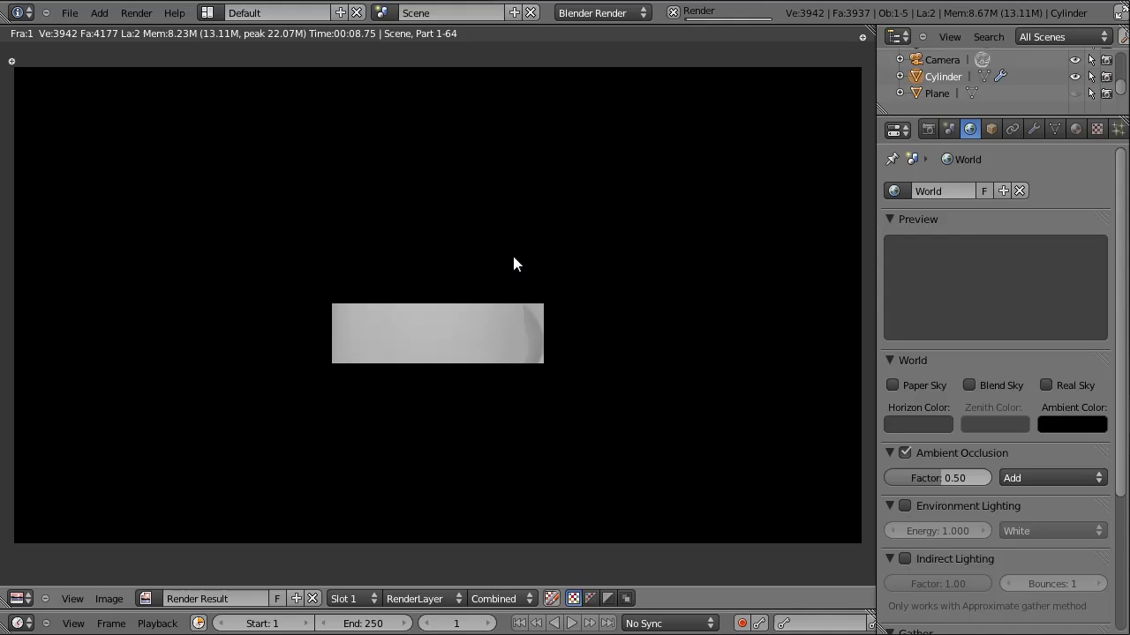
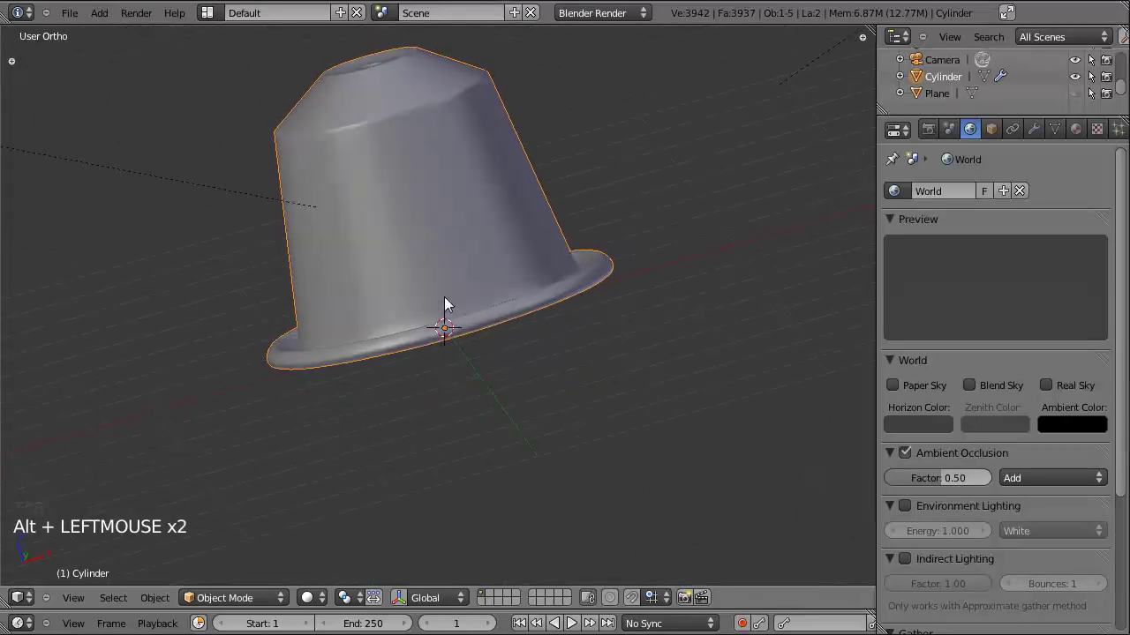
# - Scale the capsule's top edge ring slightly inward and check the result through the camera
pyautogui.click(527, 272)
pyautogui.click(491, 306)
pyautogui.press('Tab')
pyautogui.press('s')
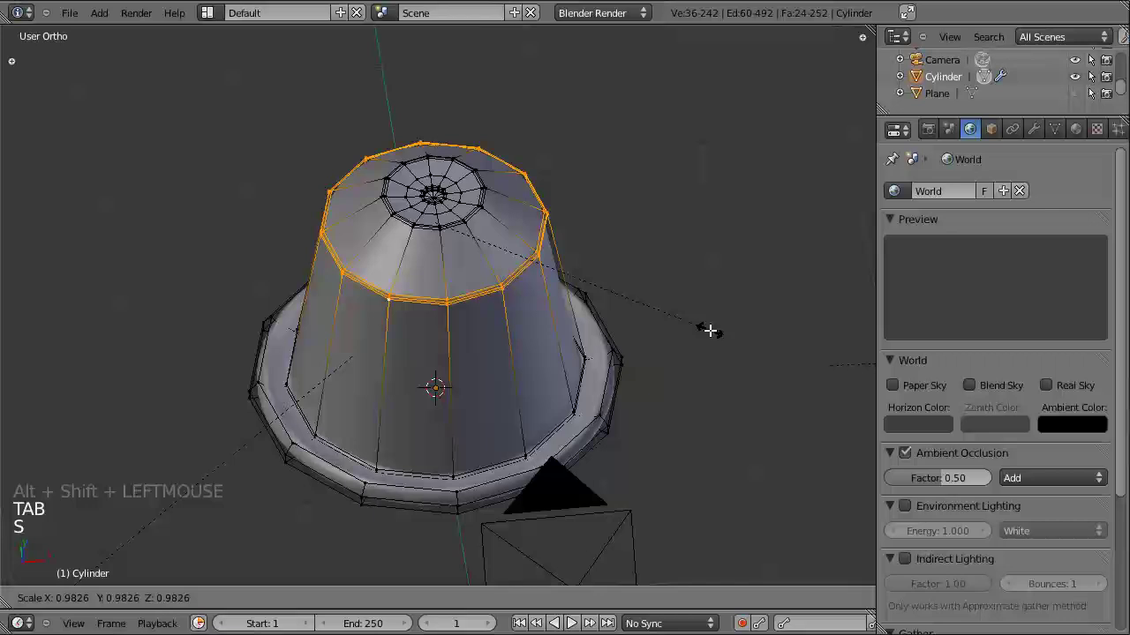
pyautogui.press('Tab')
pyautogui.click(408, 352)
pyautogui.press('KP_0')
pyautogui.scroll(-3)
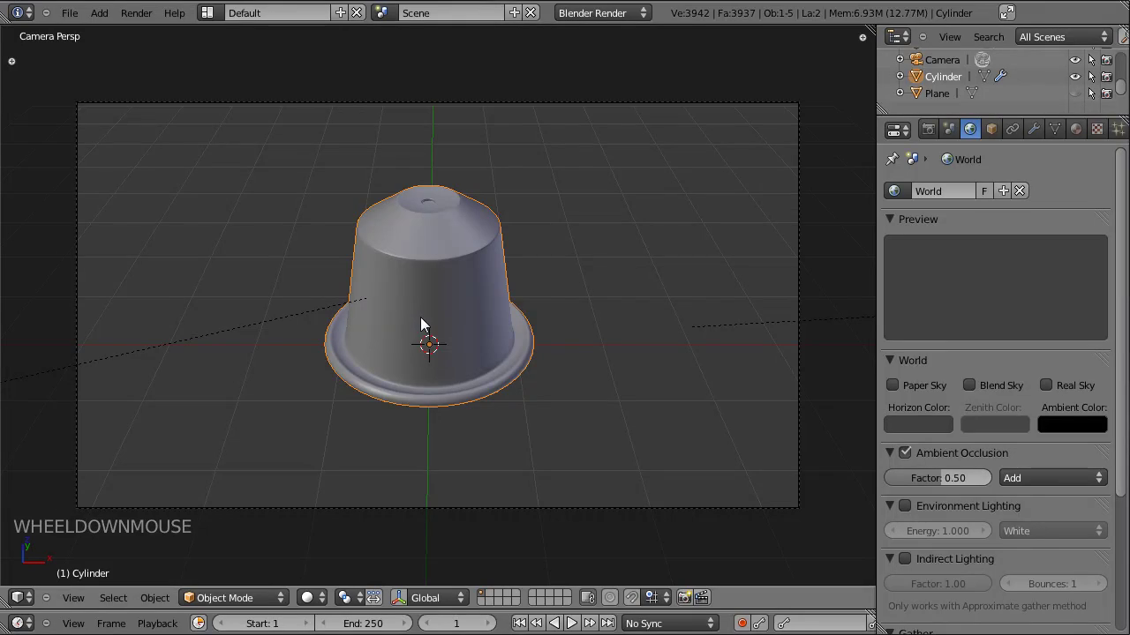
# - Save the file and hide the viewport floor grid from the display settings
pyautogui.press('ctrl+s')
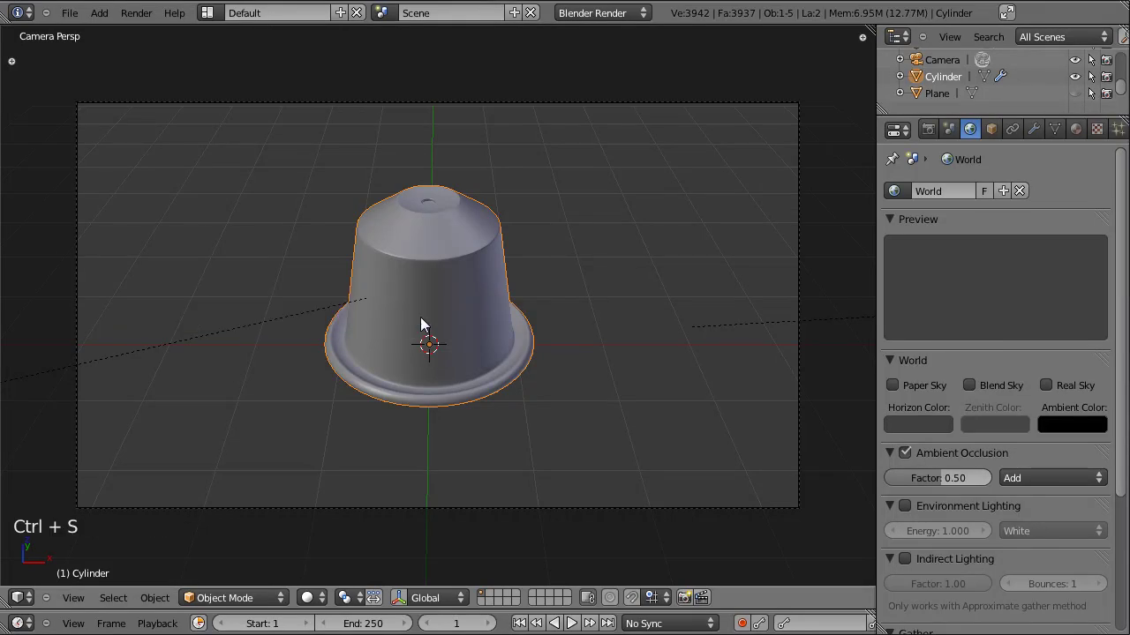
pyautogui.click(378, 355)
pyautogui.scroll(-3)
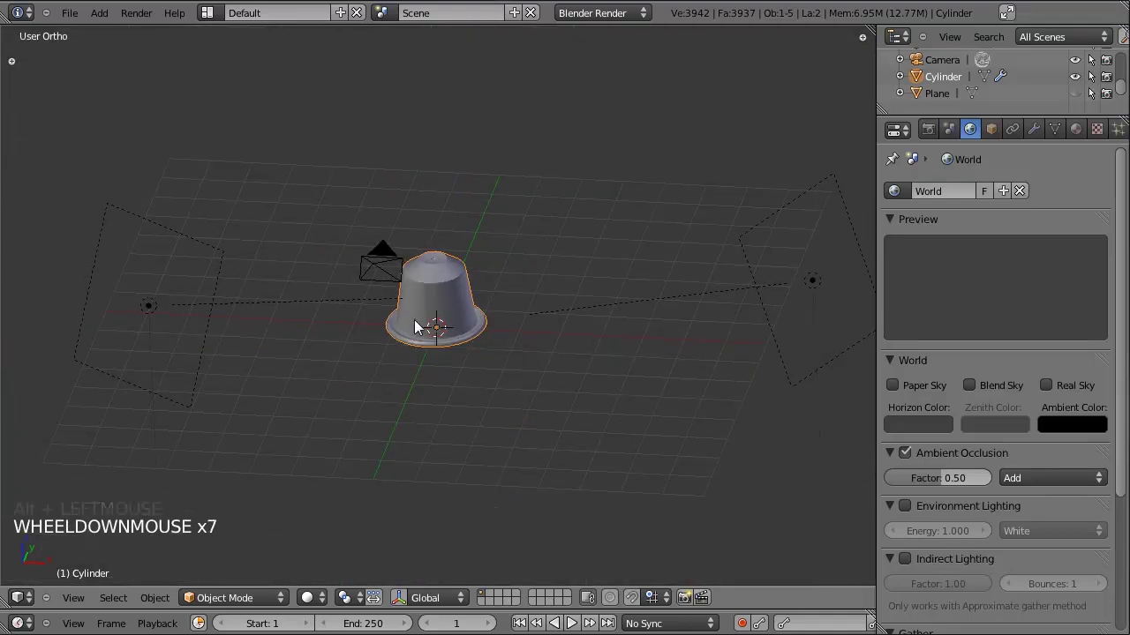
pyautogui.click(369, 351)
pyautogui.click(507, 336)
pyautogui.scroll(3)
pyautogui.scroll(-3)
pyautogui.press('n')
pyautogui.scroll(-3)
pyautogui.click(740, 415)
pyautogui.scroll(-3)
pyautogui.click(741, 410)
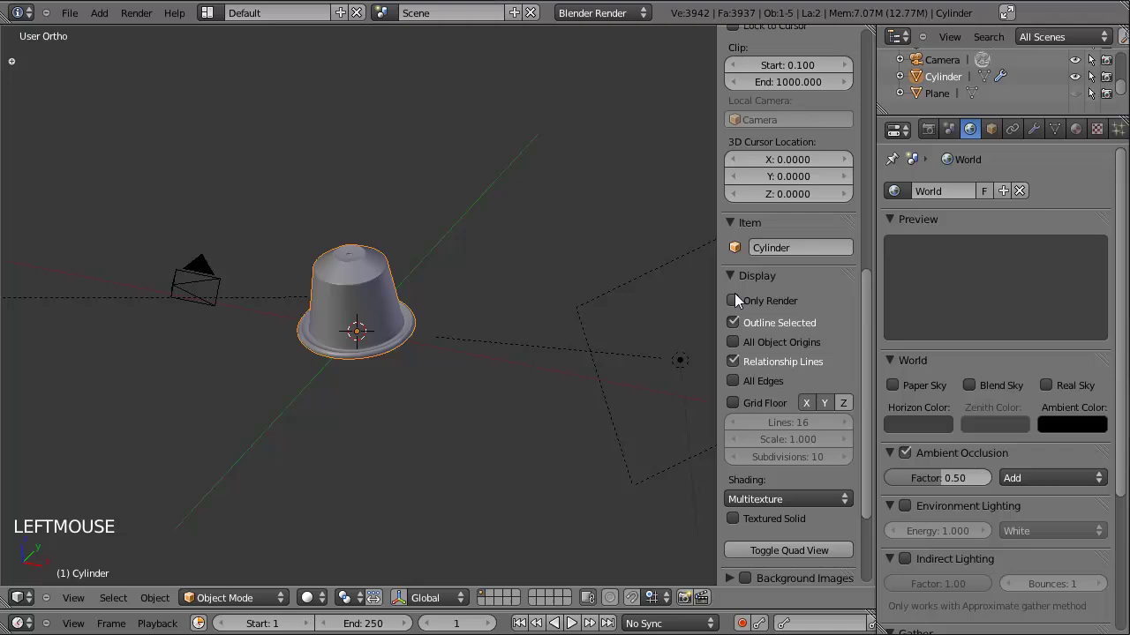
pyautogui.click(738, 223)
pyautogui.scroll(3)
pyautogui.press('ctrl+s')
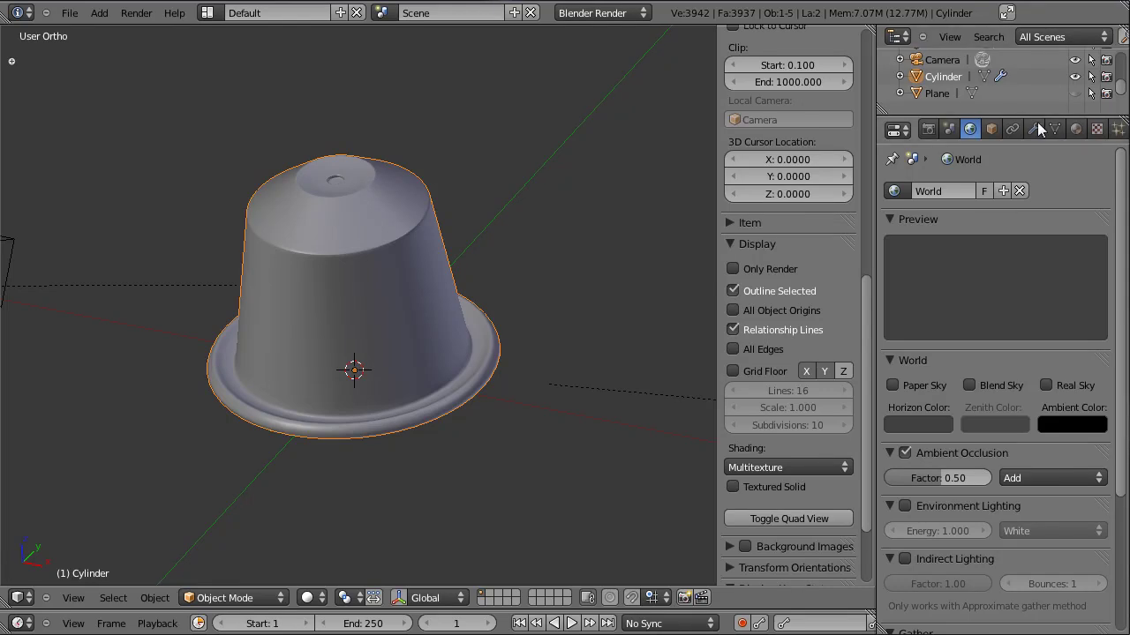
# - Create a new renamed material for the capsule with a light-blue diffuse colour
pyautogui.click(1085, 141)
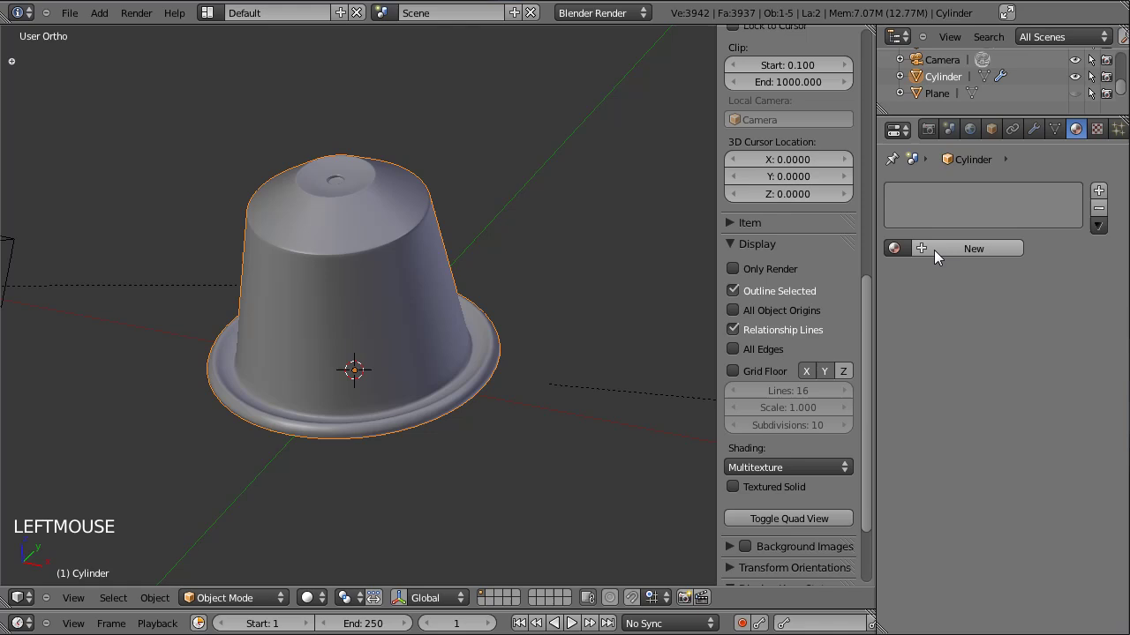
pyautogui.click(939, 261)
pyautogui.click(972, 262)
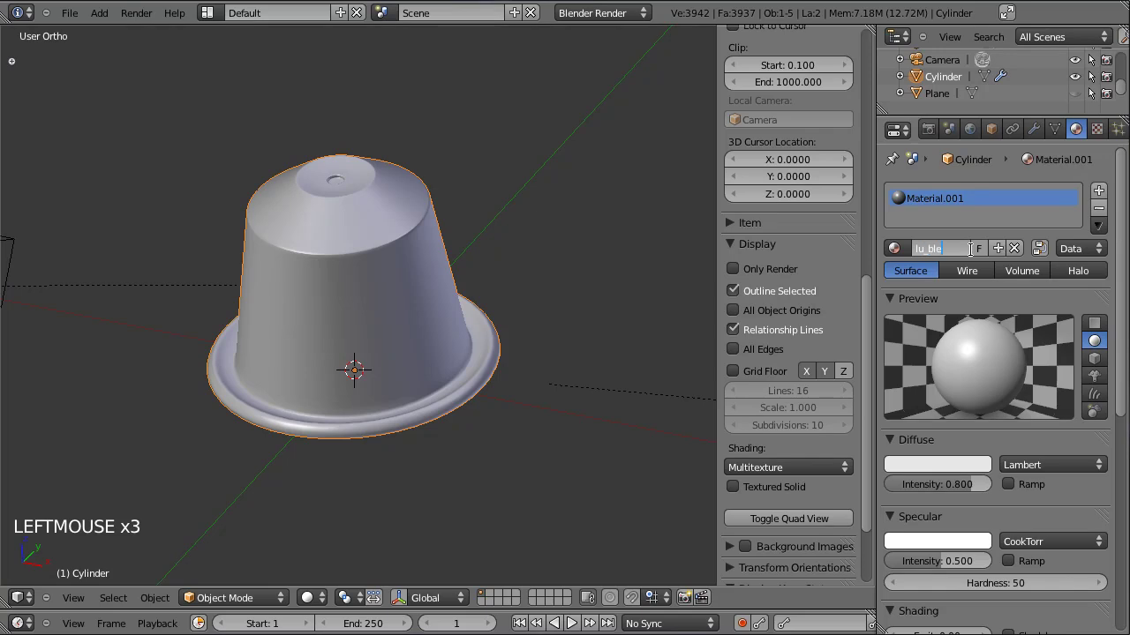
pyautogui.scroll(-3)
pyautogui.click(945, 372)
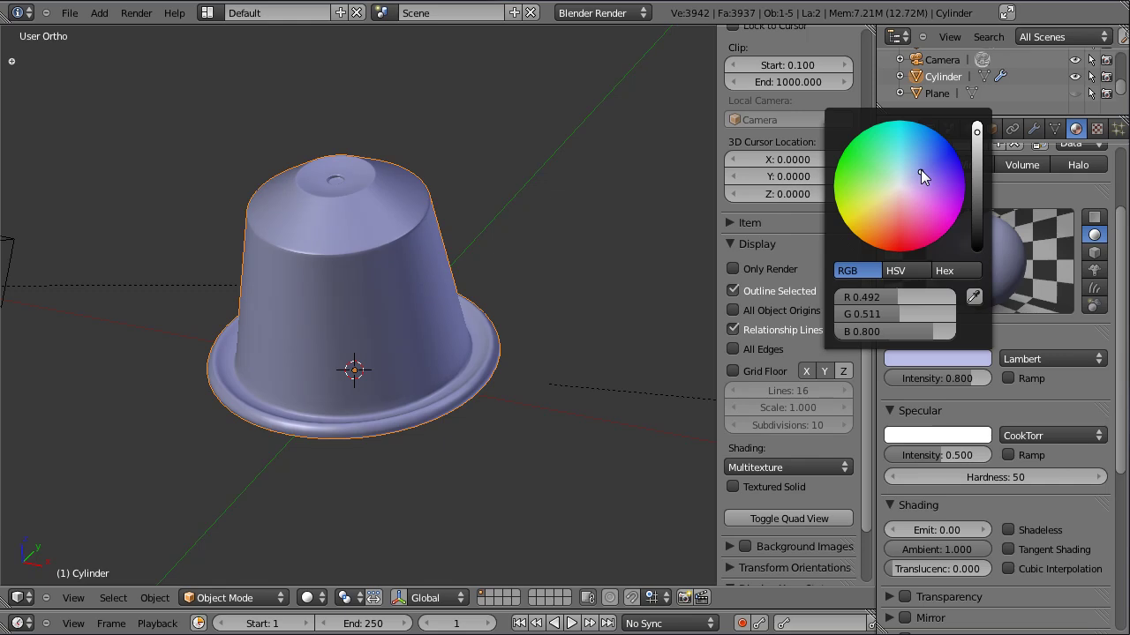
pyautogui.scroll(-3)
pyautogui.click(946, 392)
# - Raise the material's specular intensity to 1.000 and hardness to 101
pyautogui.scroll(-3)
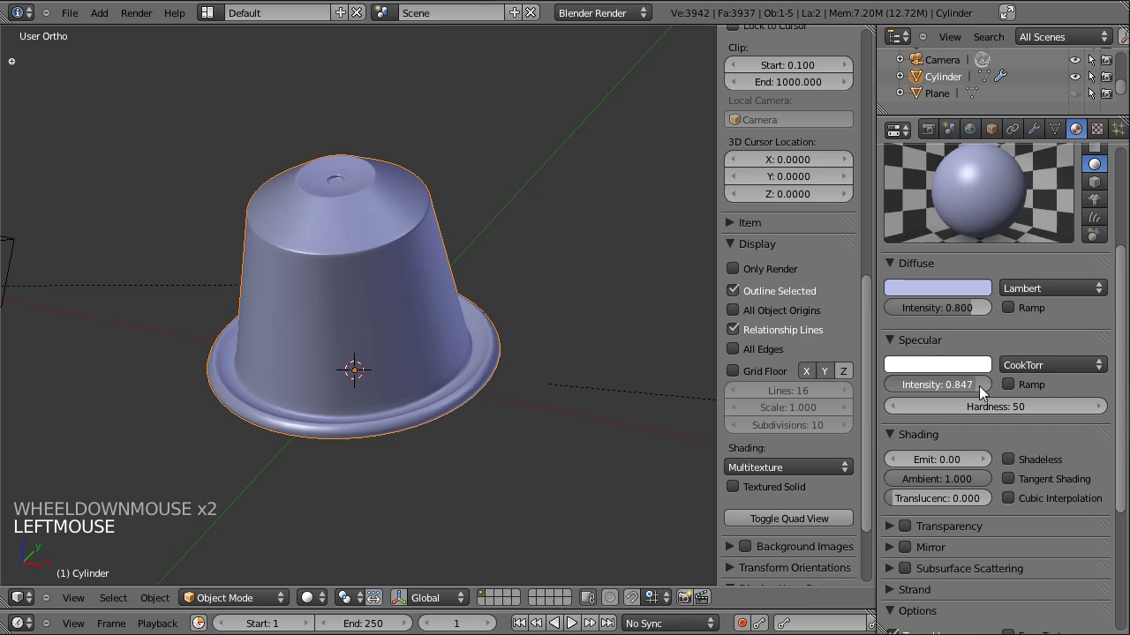
pyautogui.click(1010, 414)
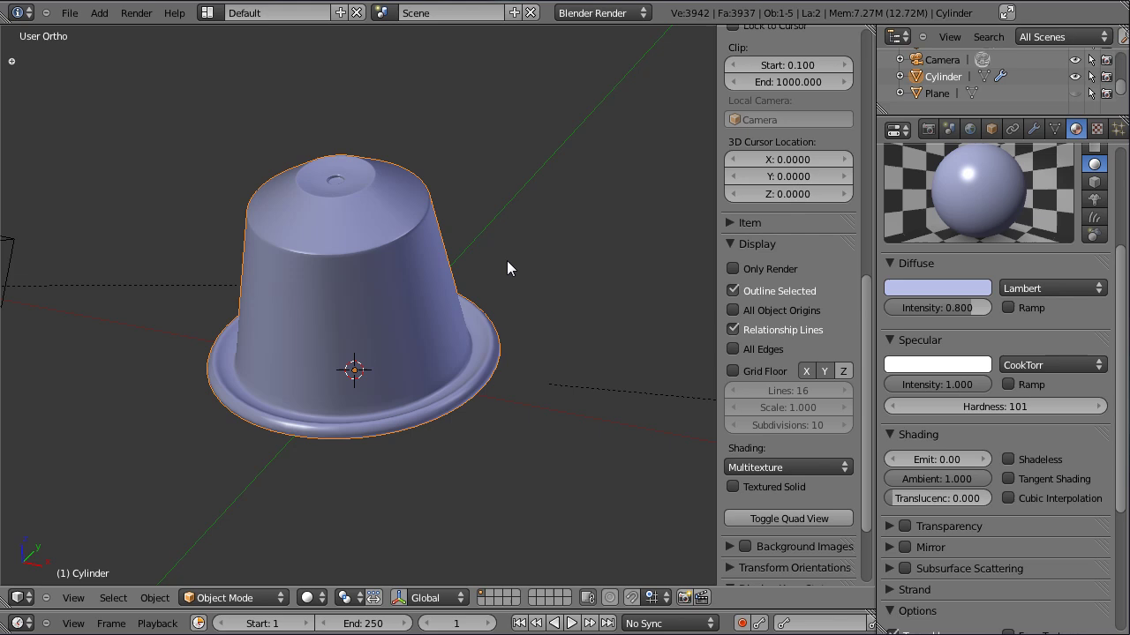
pyautogui.press('ctrl+s')
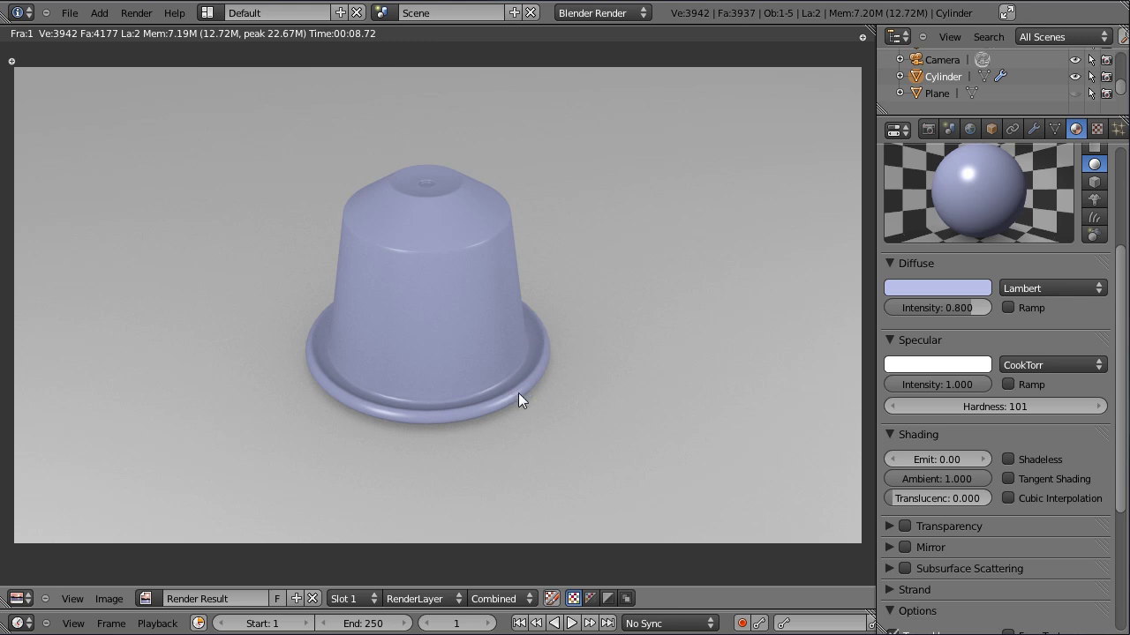
pyautogui.press('Escape')
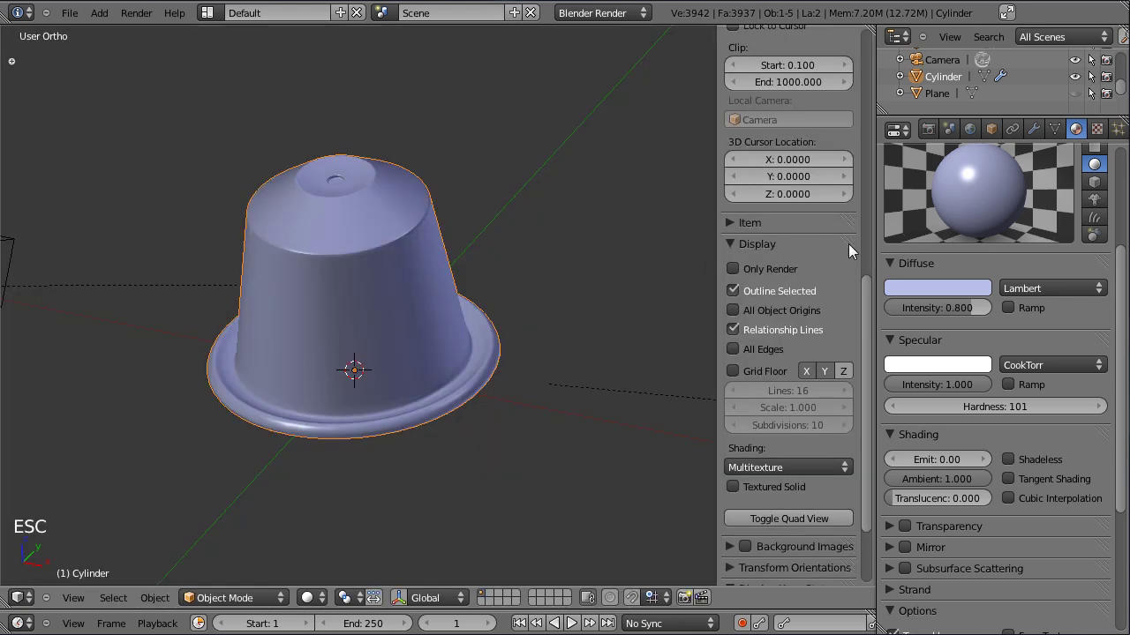
# - Add a second material slot to the capsule and name the new material Alu_blanc
pyautogui.scroll(3)
pyautogui.scroll(-3)
pyautogui.scroll(3)
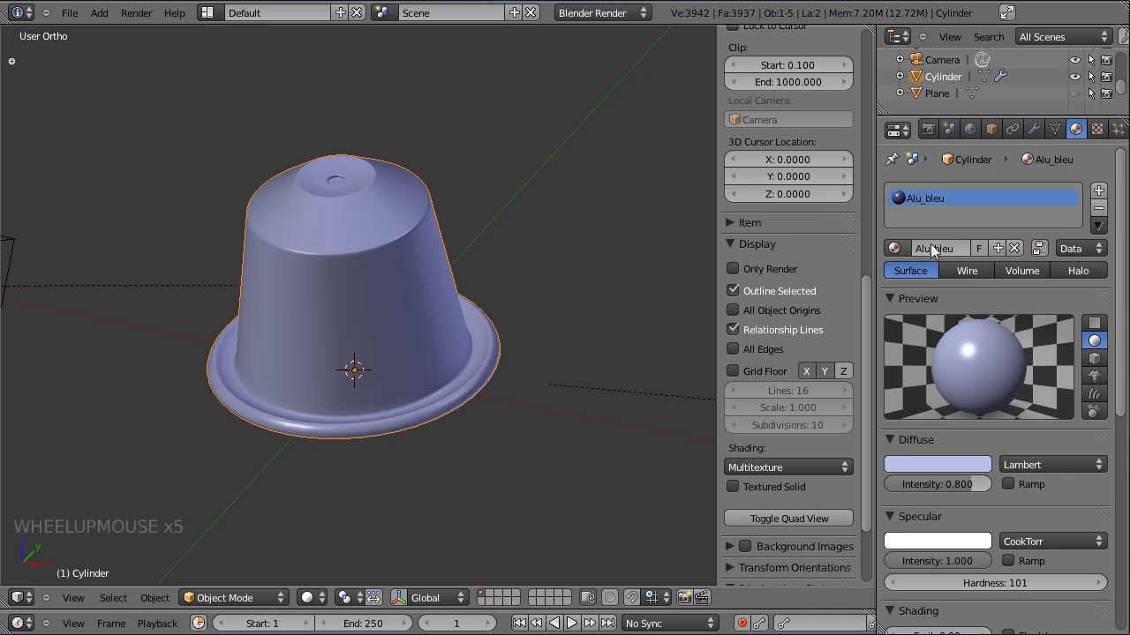
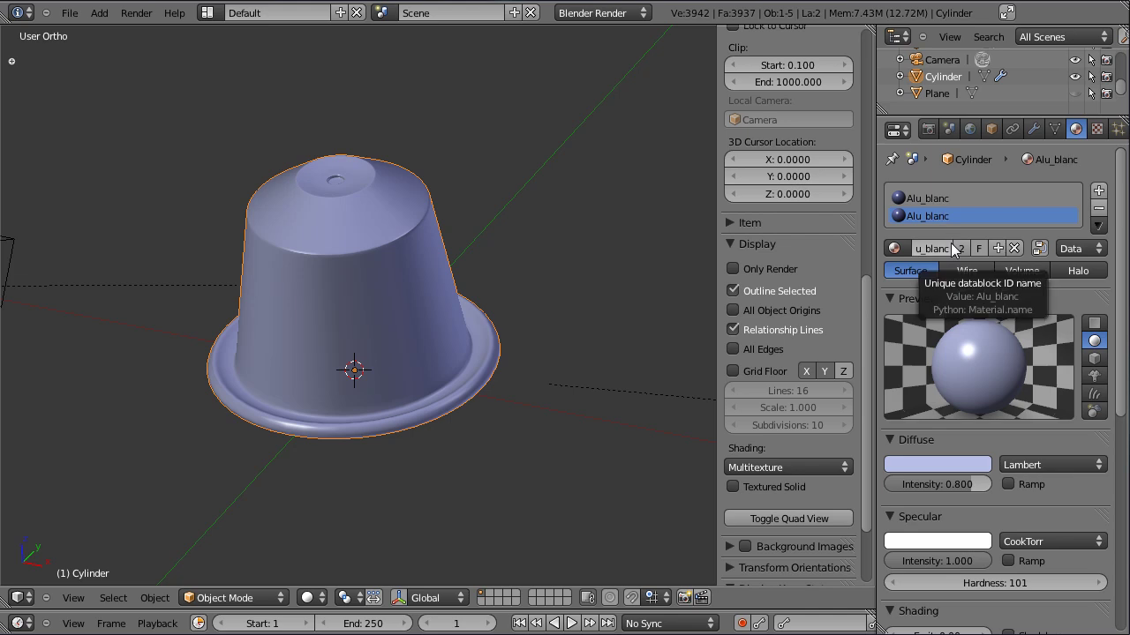
pyautogui.press('ctrl+z')
pyautogui.click(968, 256)
pyautogui.click(954, 257)
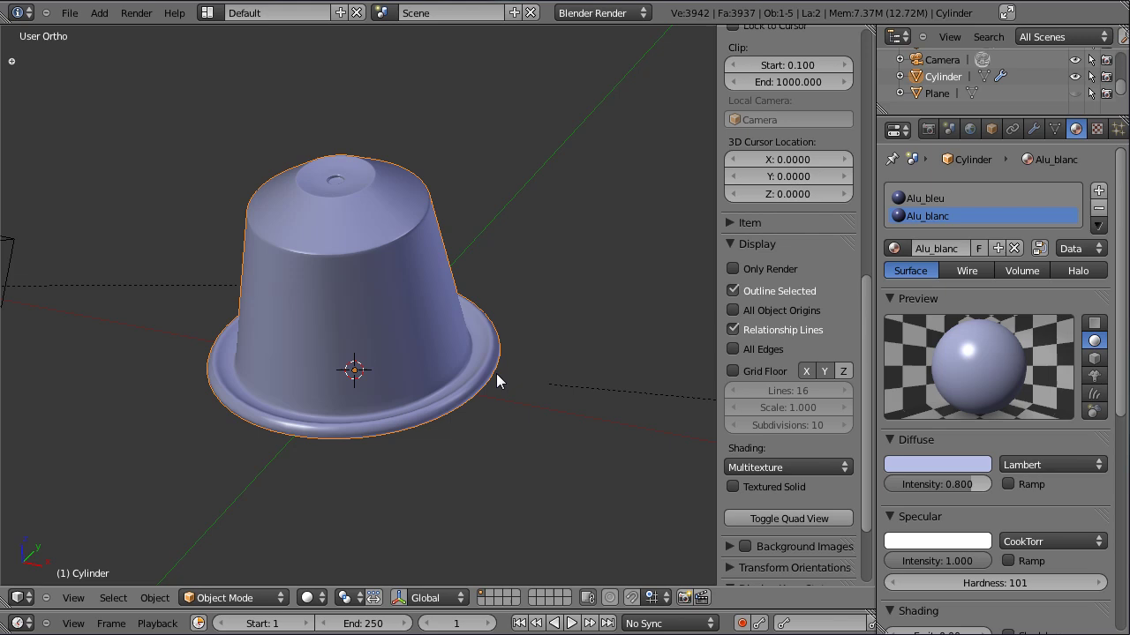
# - View the capsule from underneath and set Alu_blanc's diffuse colour to pure white
pyautogui.click(426, 407)
pyautogui.click(307, 346)
pyautogui.scroll(3)
pyautogui.click(400, 386)
pyautogui.click(442, 303)
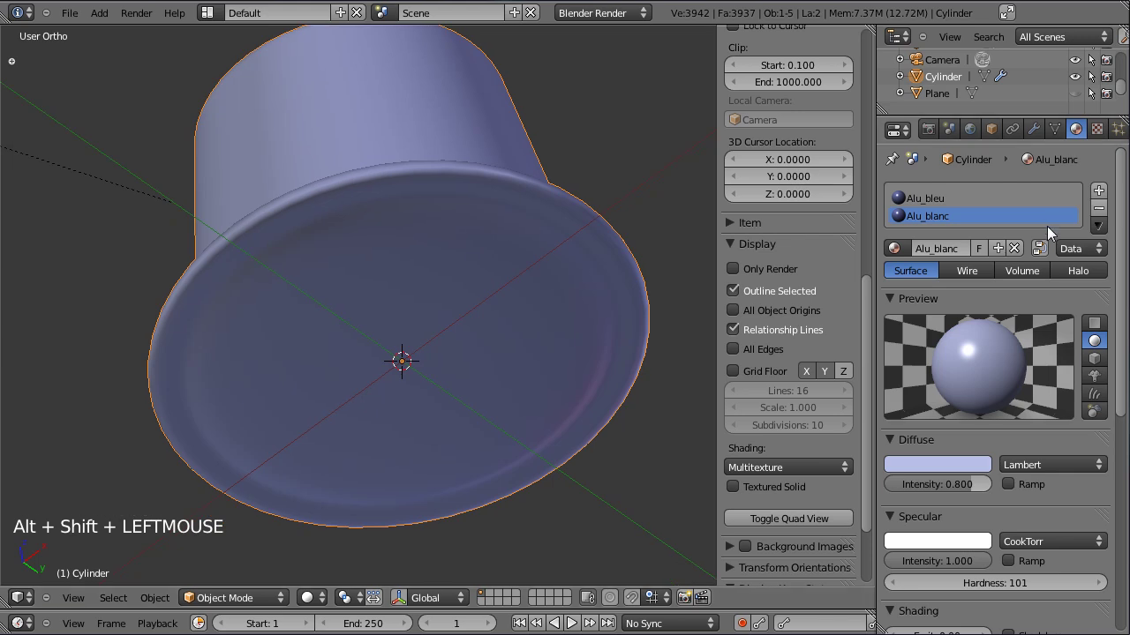
pyautogui.click(958, 471)
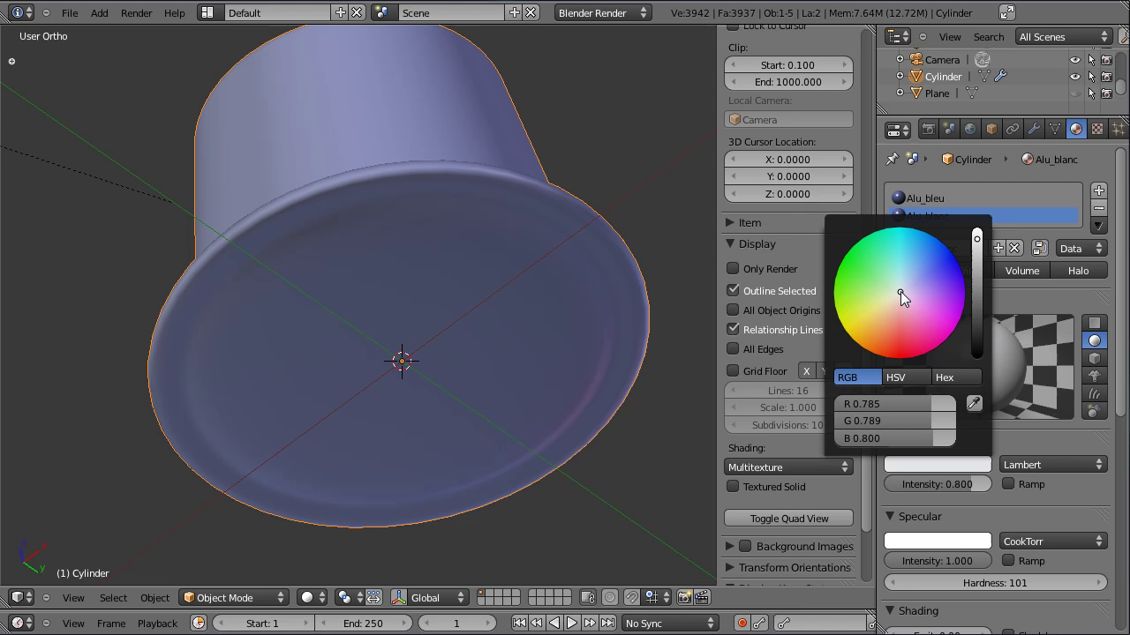
pyautogui.click(983, 468)
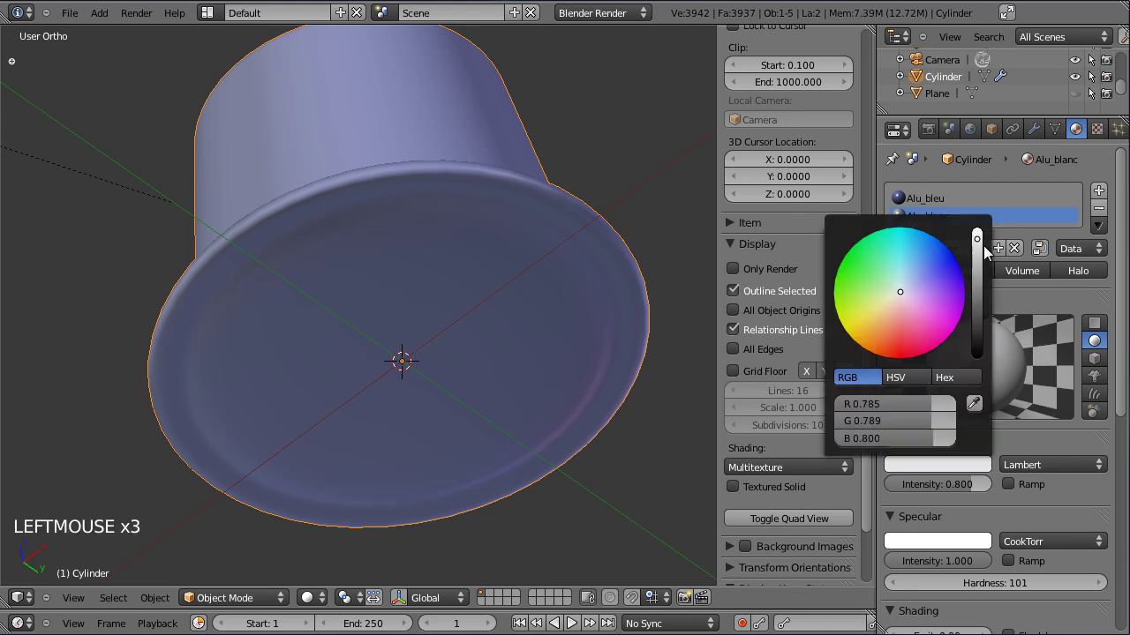
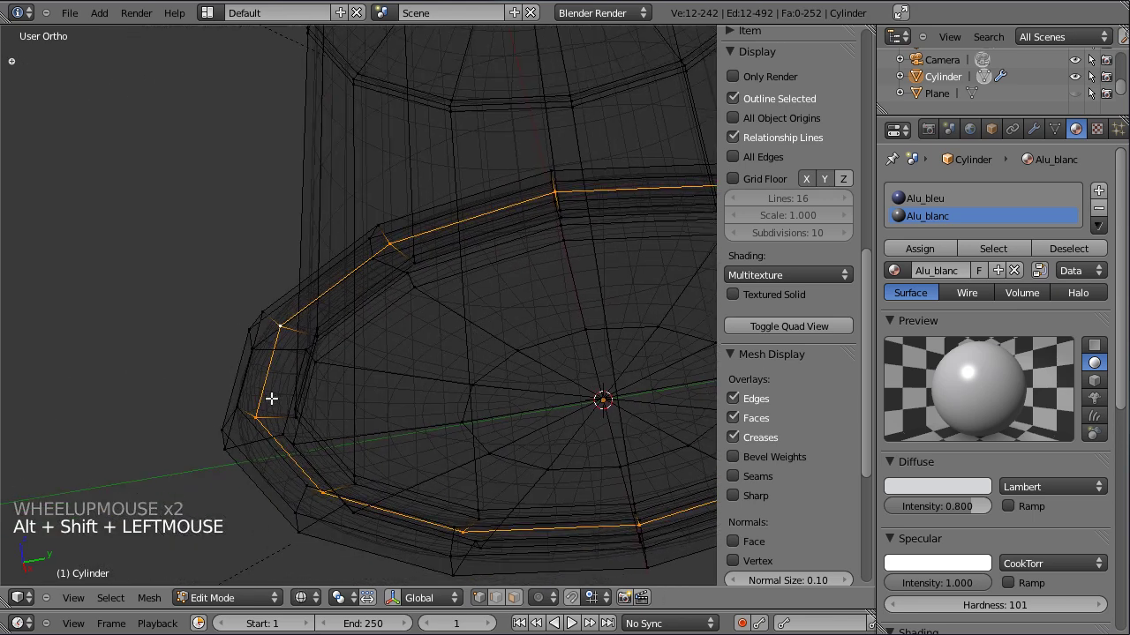
# - Cut an edge loop near the base, select the rim and bottom faces and assign them Alu_blanc
pyautogui.press('ctrl+r')
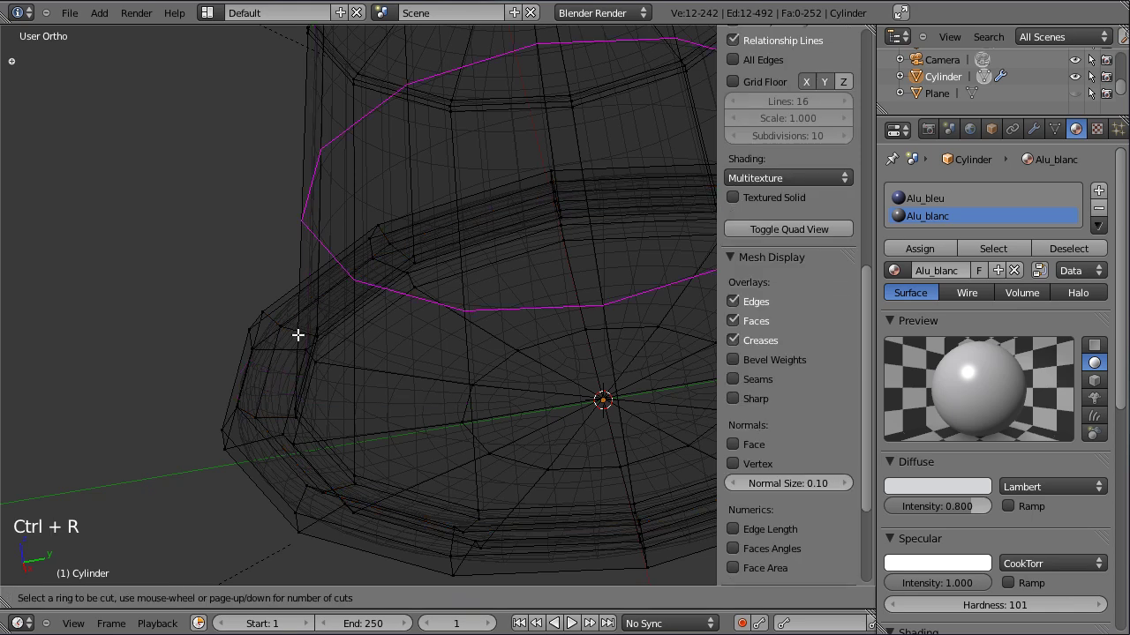
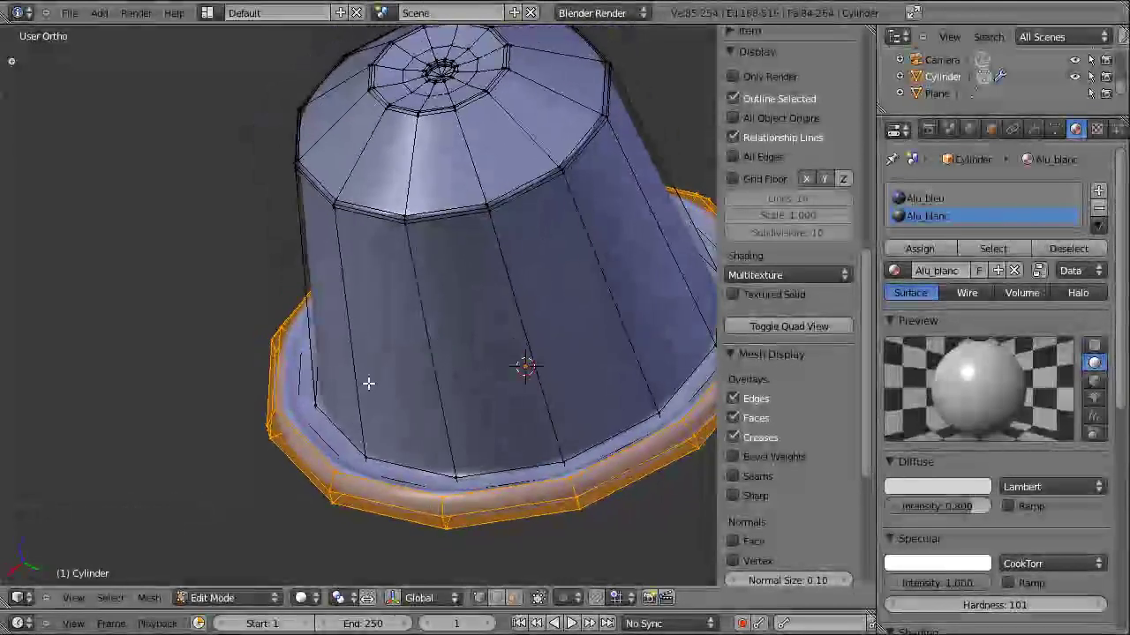
pyautogui.press('z')
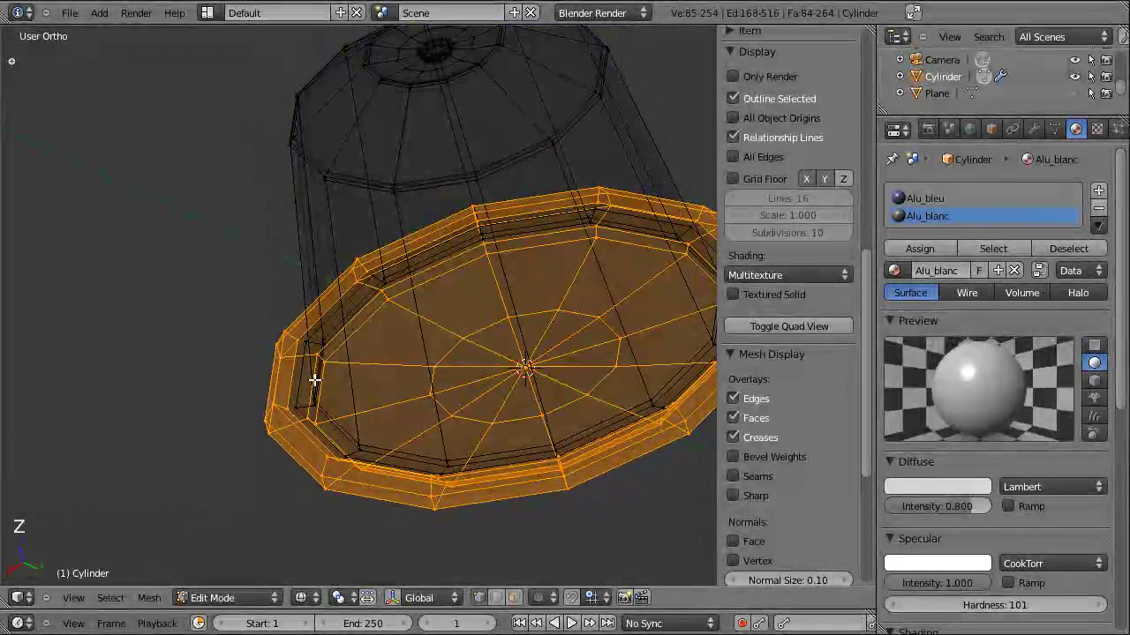
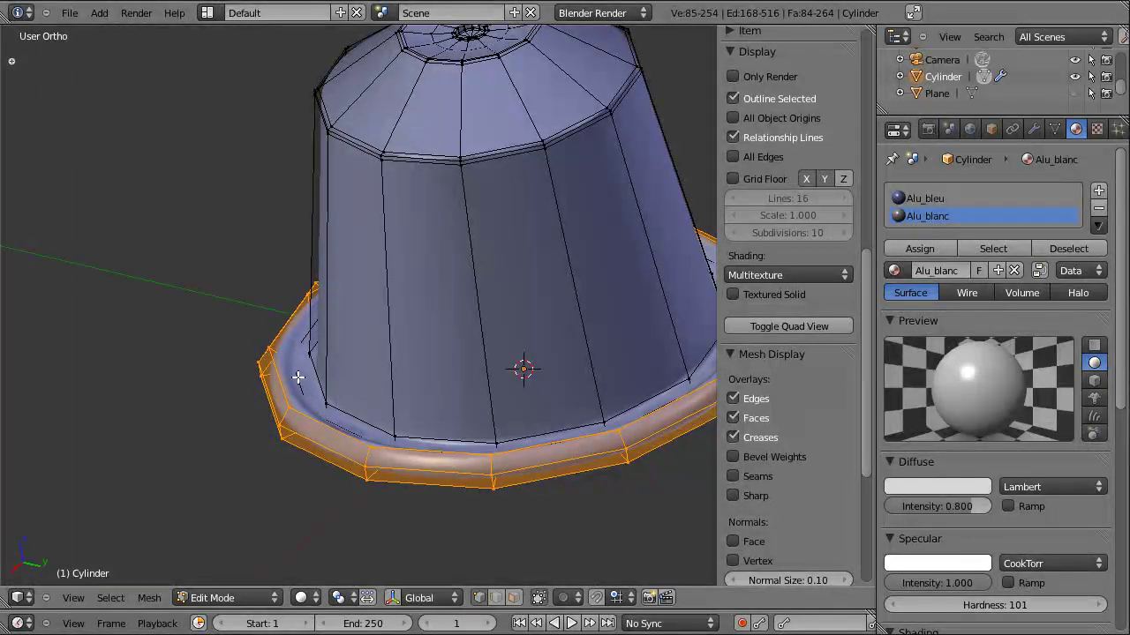
pyautogui.click(936, 256)
pyautogui.press('Tab')
pyautogui.click(618, 369)
pyautogui.click(551, 365)
# - Return to object mode and orbit around the capsule to check the white underside
pyautogui.click(433, 358)
pyautogui.click(395, 415)
pyautogui.click(385, 216)
pyautogui.click(319, 191)
pyautogui.click(255, 225)
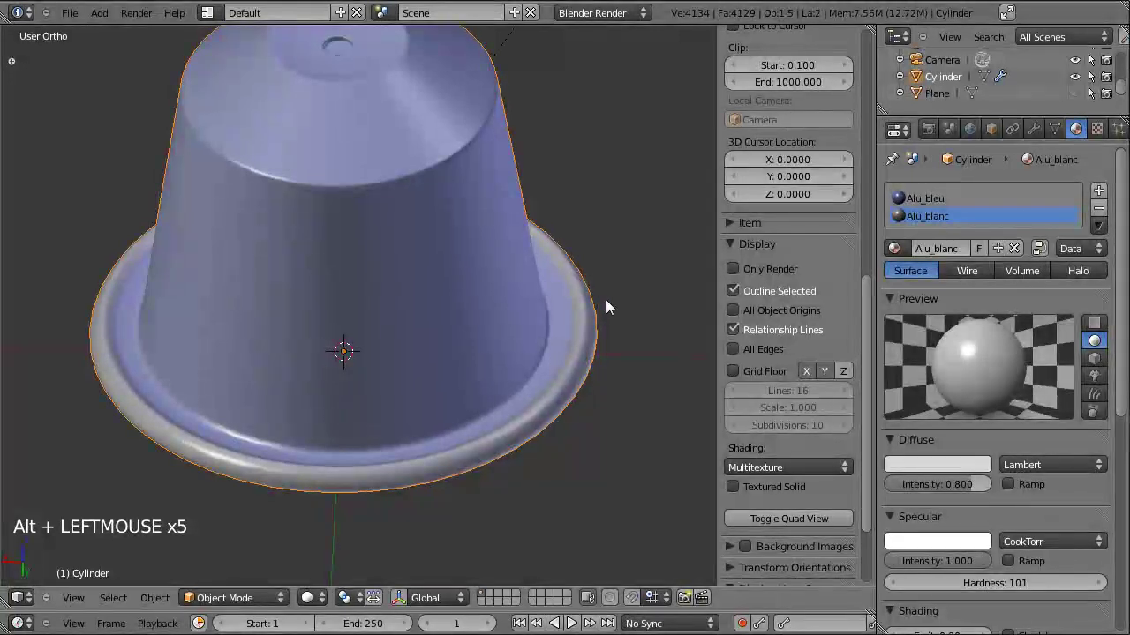
pyautogui.click(438, 443)
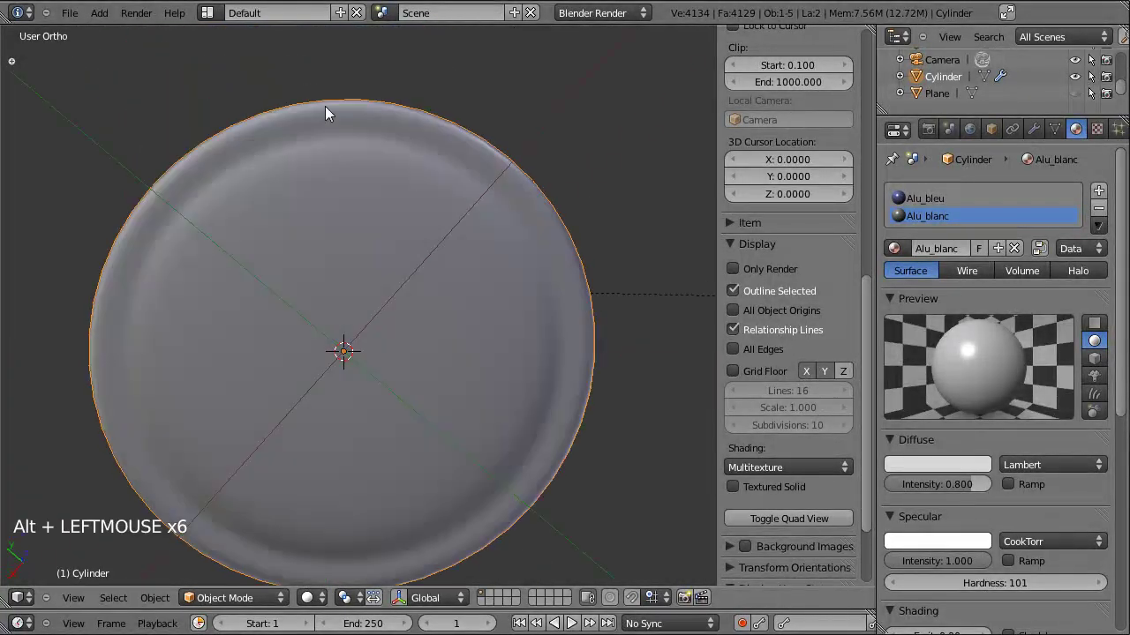
pyautogui.click(344, 121)
pyautogui.click(305, 185)
pyautogui.click(355, 226)
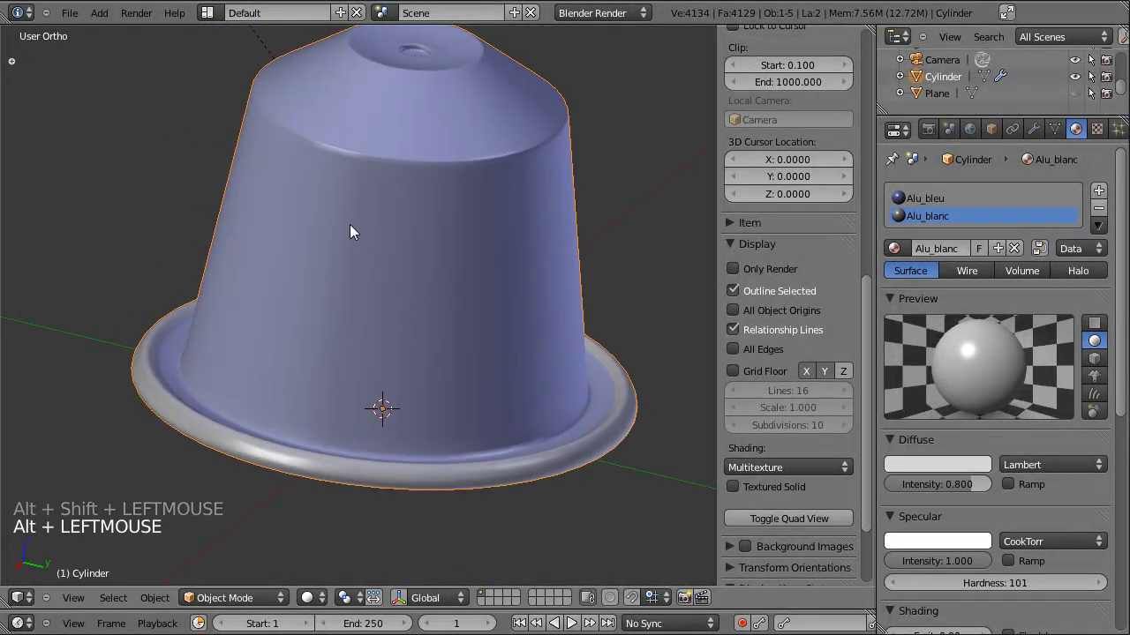
pyautogui.press('ctrl+s')
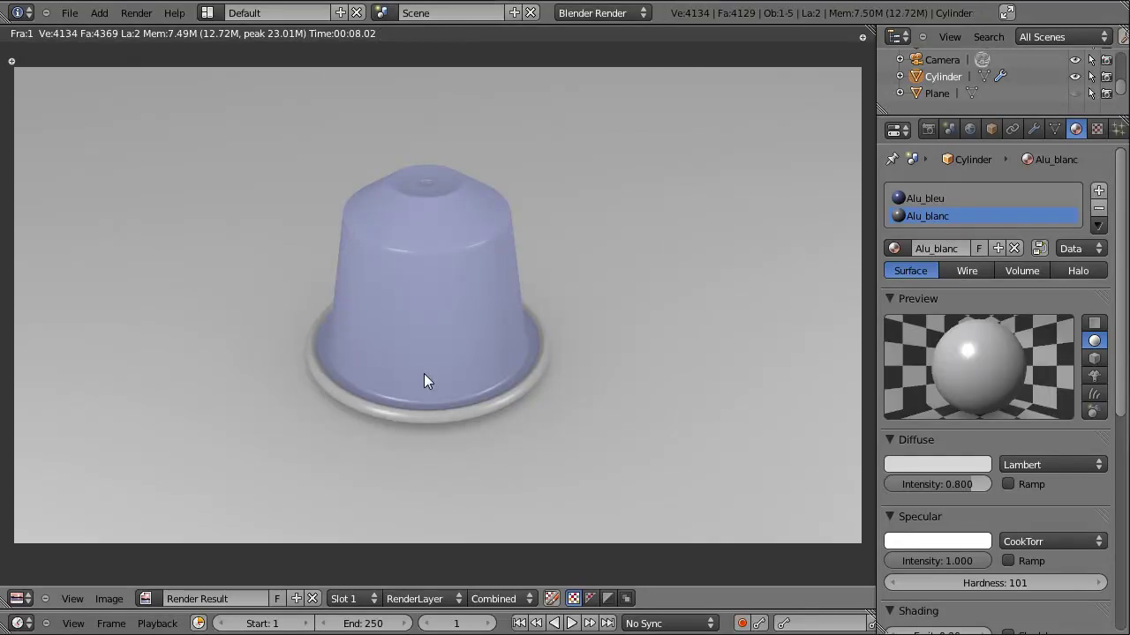
pyautogui.press('Escape')
pyautogui.scroll(-3)
pyautogui.scroll(3)
pyautogui.scroll(-3)
pyautogui.click(292, 388)
pyautogui.click(147, 306)
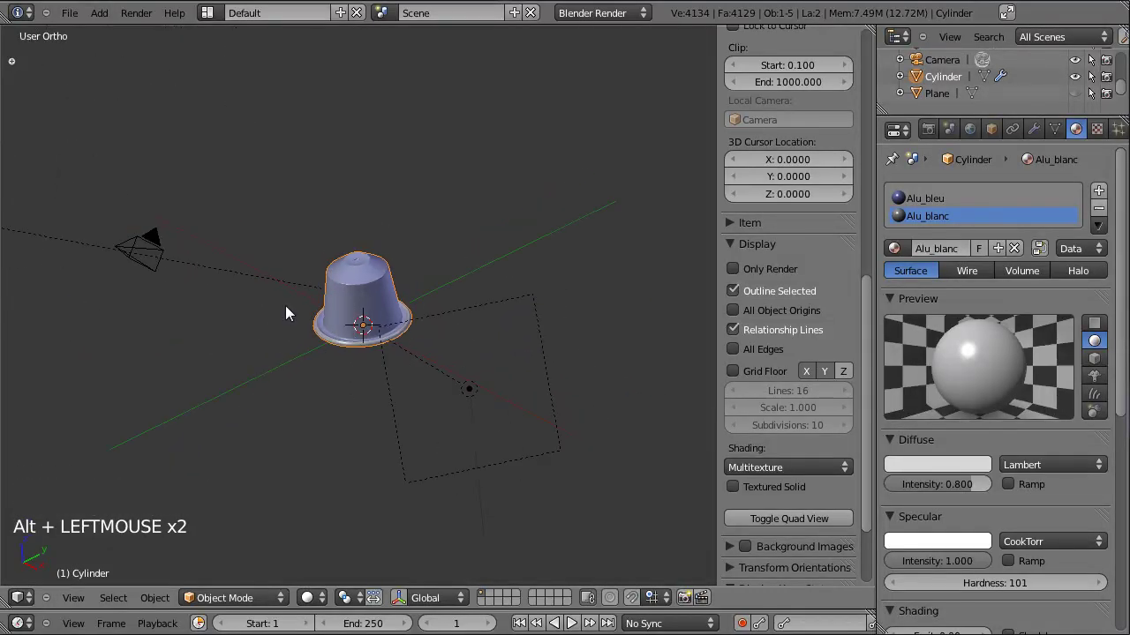
# - Set the area lamp's energy to 0.354 and enable ray shadows on the second area lamp
pyautogui.rightClick(454, 319)
pyautogui.scroll(-3)
pyautogui.scroll(-3)
pyautogui.click(1056, 484)
pyautogui.scroll(-3)
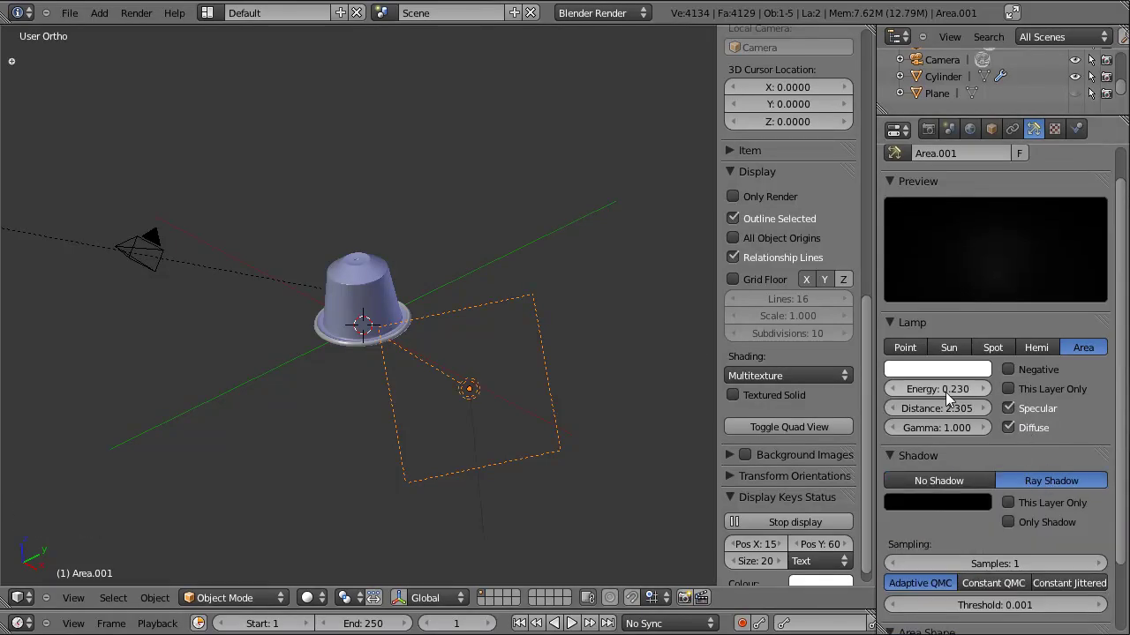
pyautogui.click(959, 397)
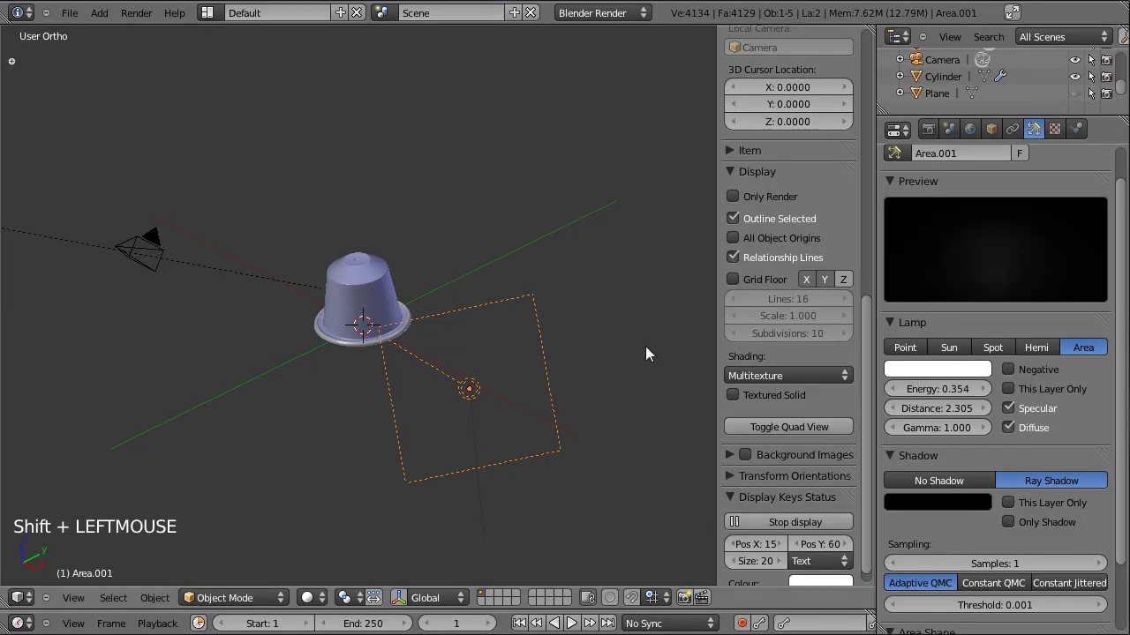
pyautogui.rightClick(103, 256)
pyautogui.click(942, 394)
# - Lower the World ambient occlusion factor to 0.39
pyautogui.click(976, 129)
pyautogui.click(943, 487)
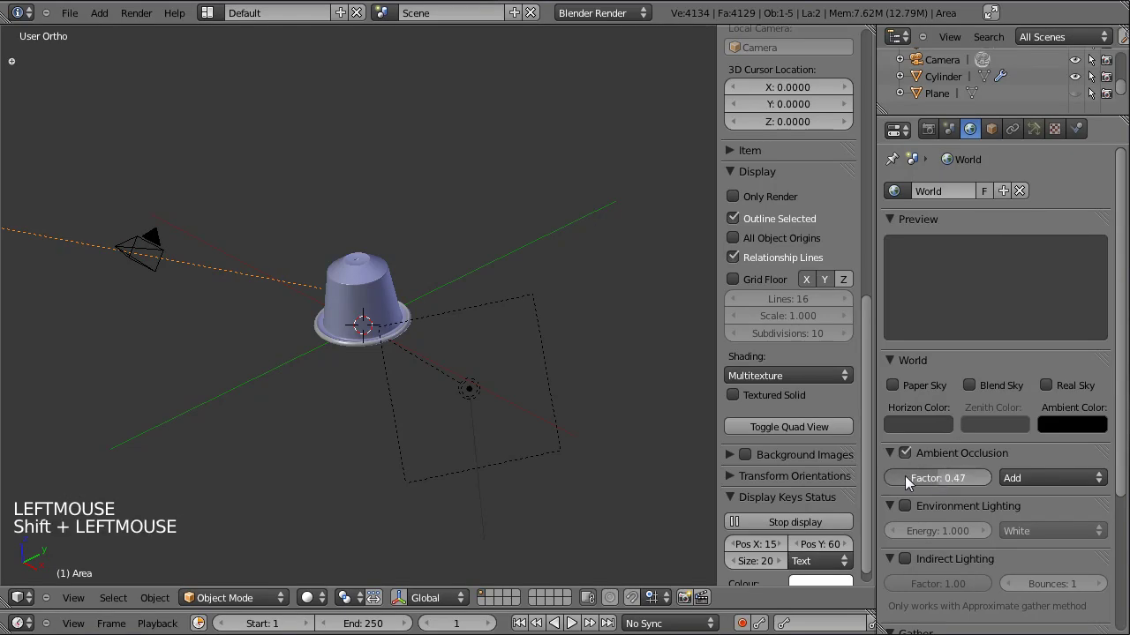
# - Render the blue capsule, then return to the 3D viewport zoomed in on it
pyautogui.press('ctrl+s')
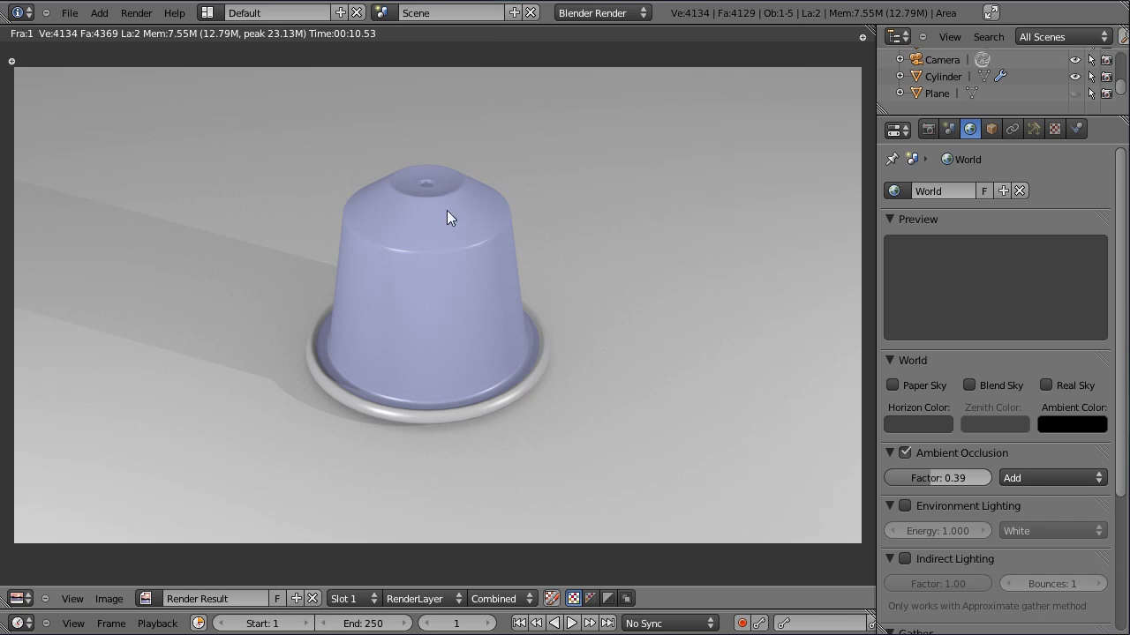
pyautogui.press('Escape')
pyautogui.scroll(3)
pyautogui.press('Tab')
pyautogui.scroll(3)
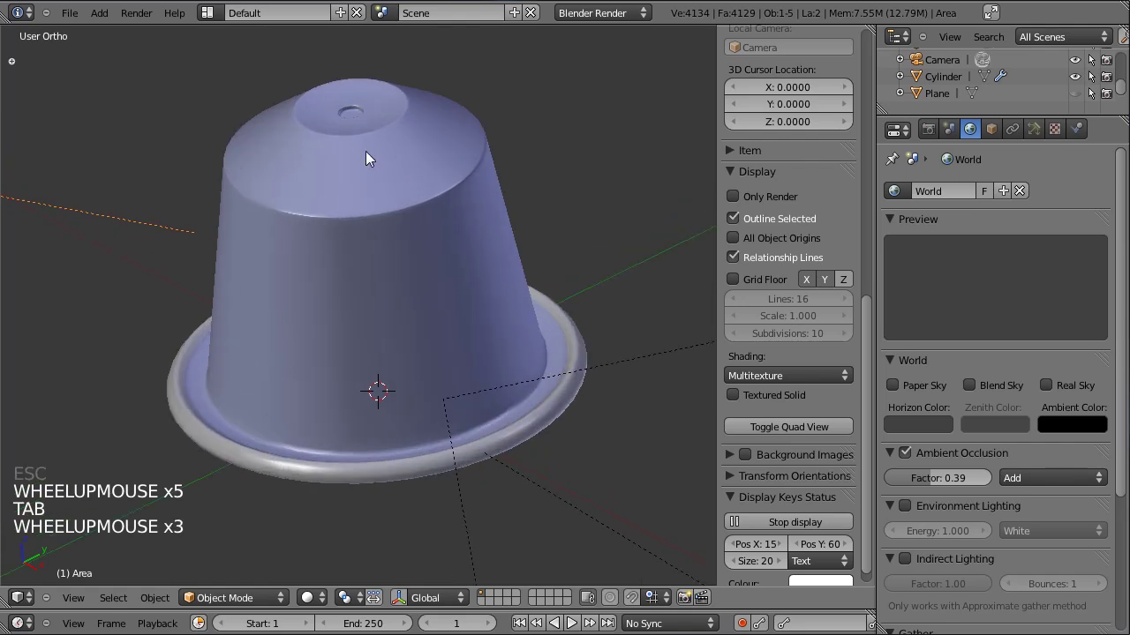
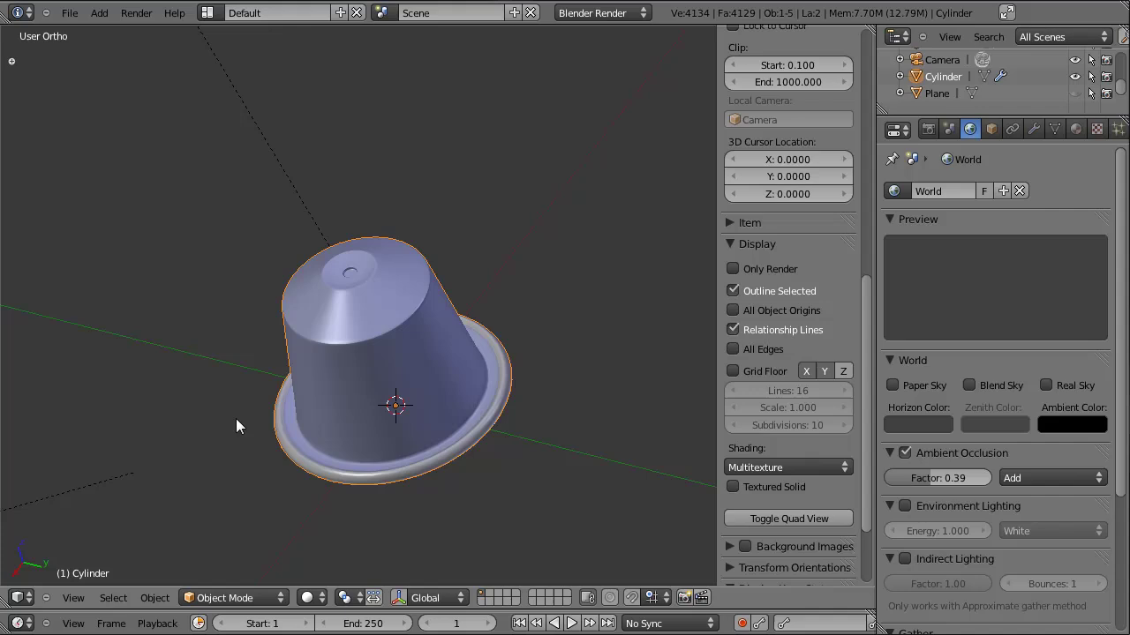
pyautogui.click(358, 469)
pyautogui.scroll(-3)
pyautogui.scroll(3)
pyautogui.click(382, 441)
pyautogui.scroll(3)
pyautogui.scroll(3)
pyautogui.scroll(3)
pyautogui.scroll(-3)
pyautogui.click(388, 409)
pyautogui.click(322, 435)
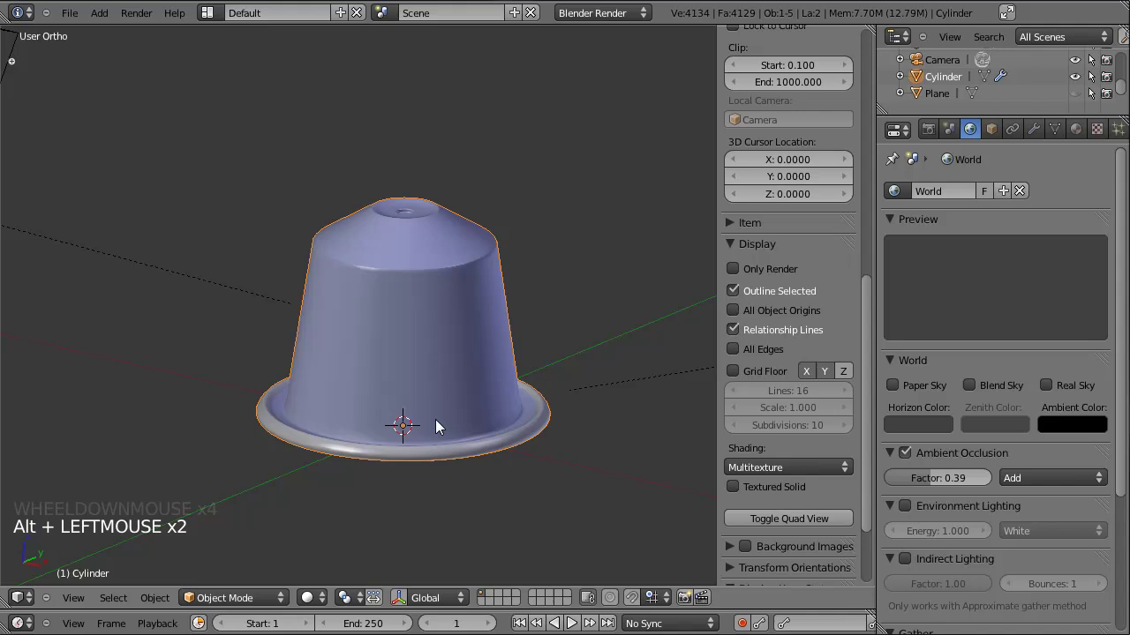
pyautogui.press('ctrl+s')
pyautogui.scroll(-3)
pyautogui.scroll(3)
pyautogui.scroll(-3)
pyautogui.scroll(3)
pyautogui.scroll(-3)
pyautogui.scroll(3)
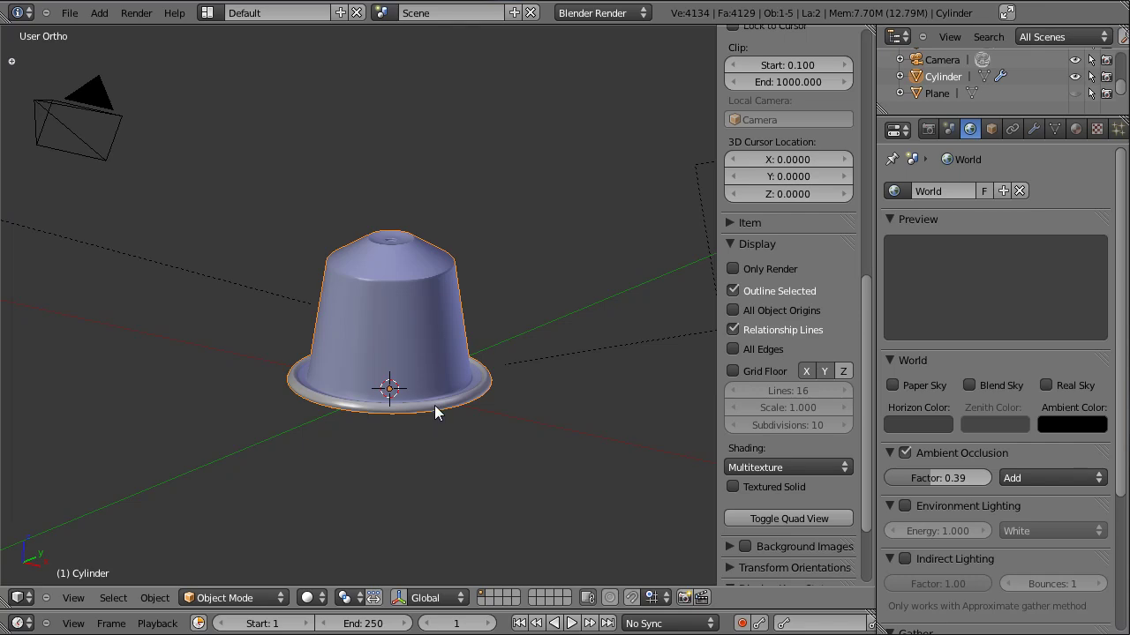
pyautogui.press('KP_1')
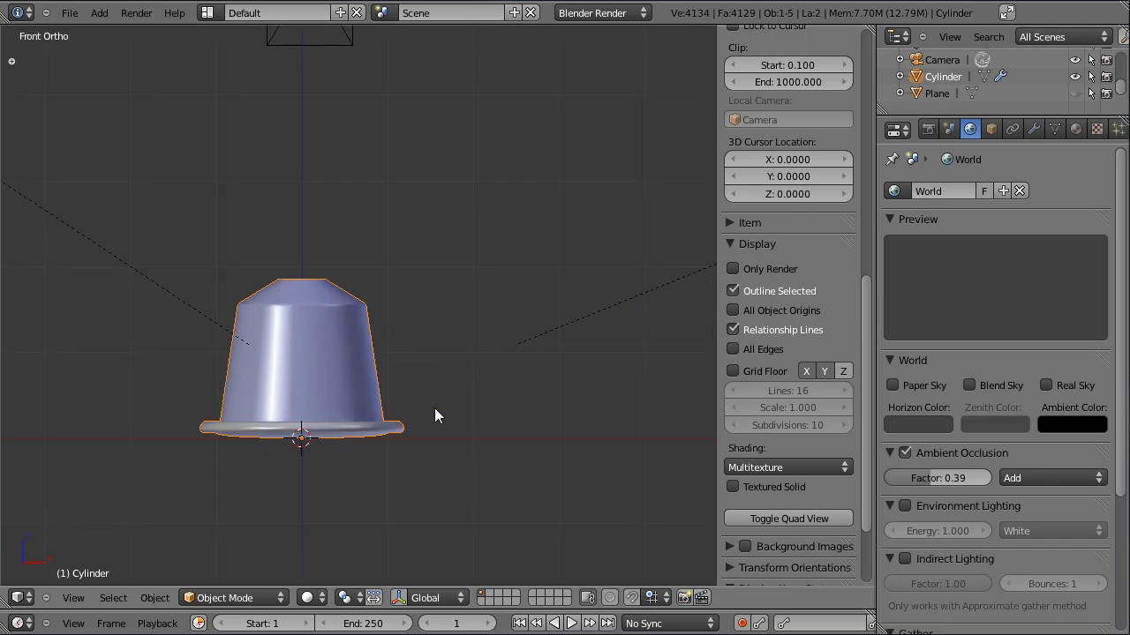
pyautogui.scroll(-3)
pyautogui.scroll(3)
pyautogui.scroll(3)
pyautogui.scroll(-3)
pyautogui.scroll(3)
pyautogui.scroll(-3)
pyautogui.click(398, 318)
pyautogui.click(466, 333)
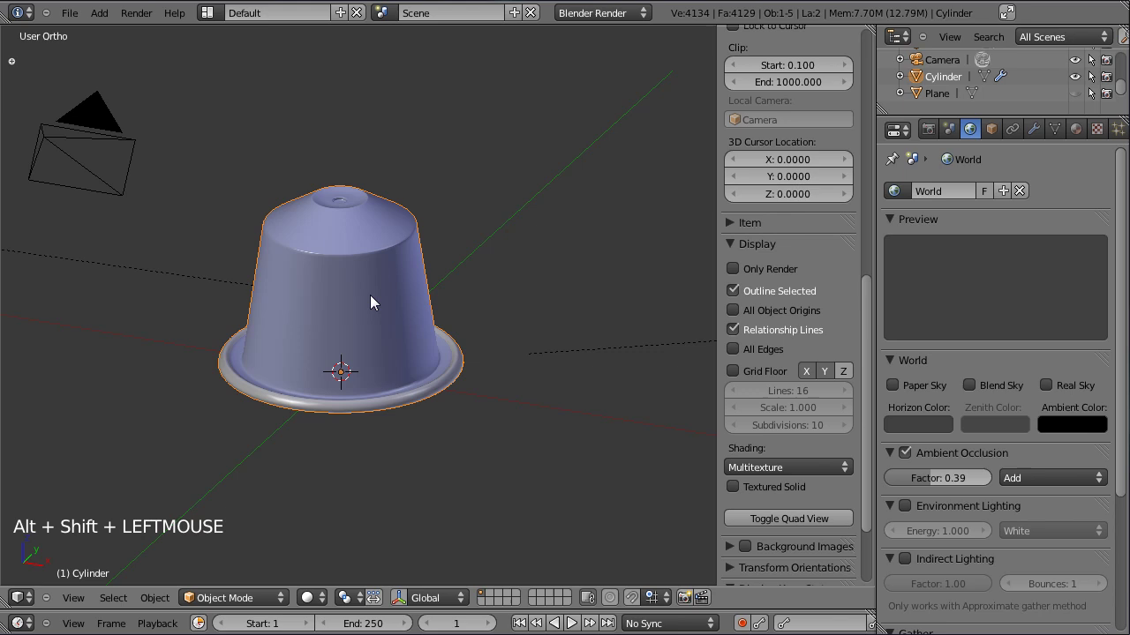
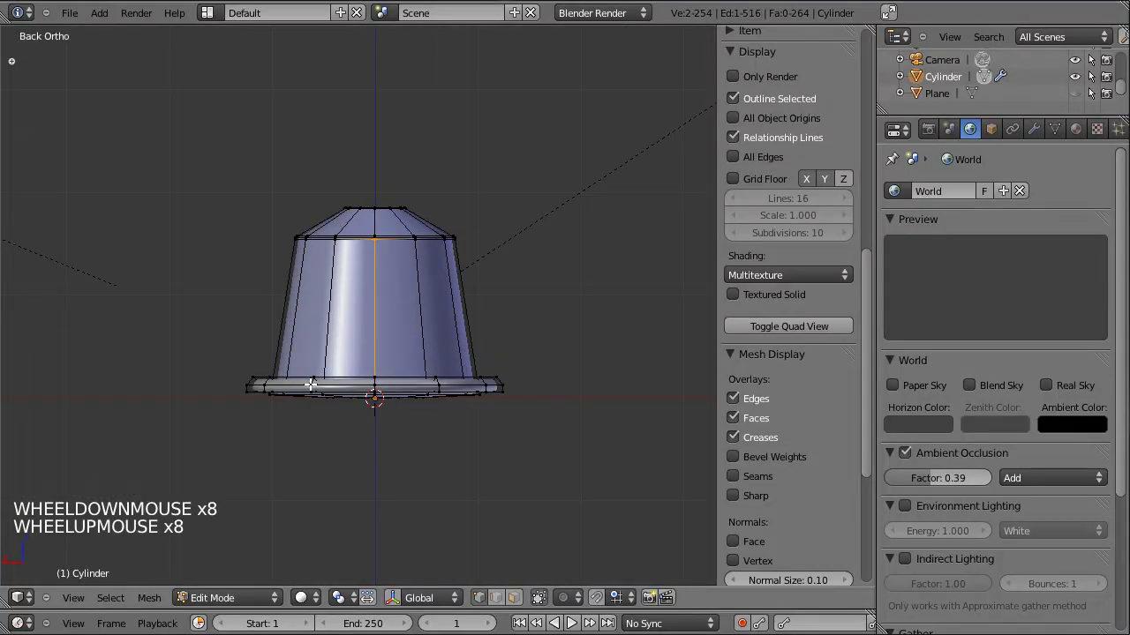
# - Mark the chosen vertical edge as a seam with Ctrl+E, then select the side faces
pyautogui.scroll(3)
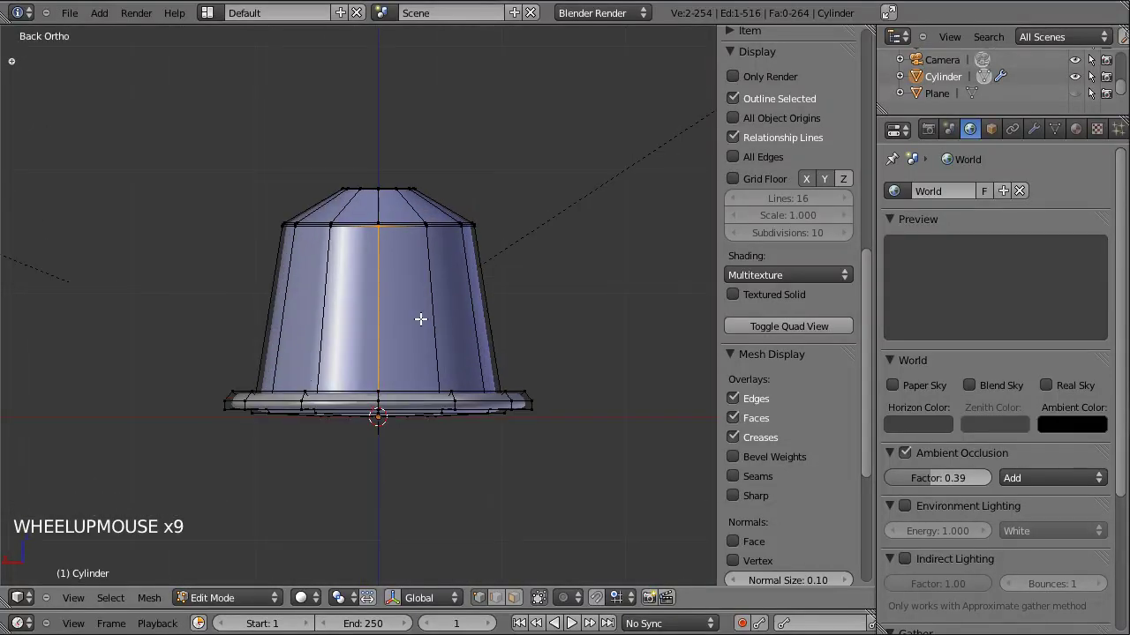
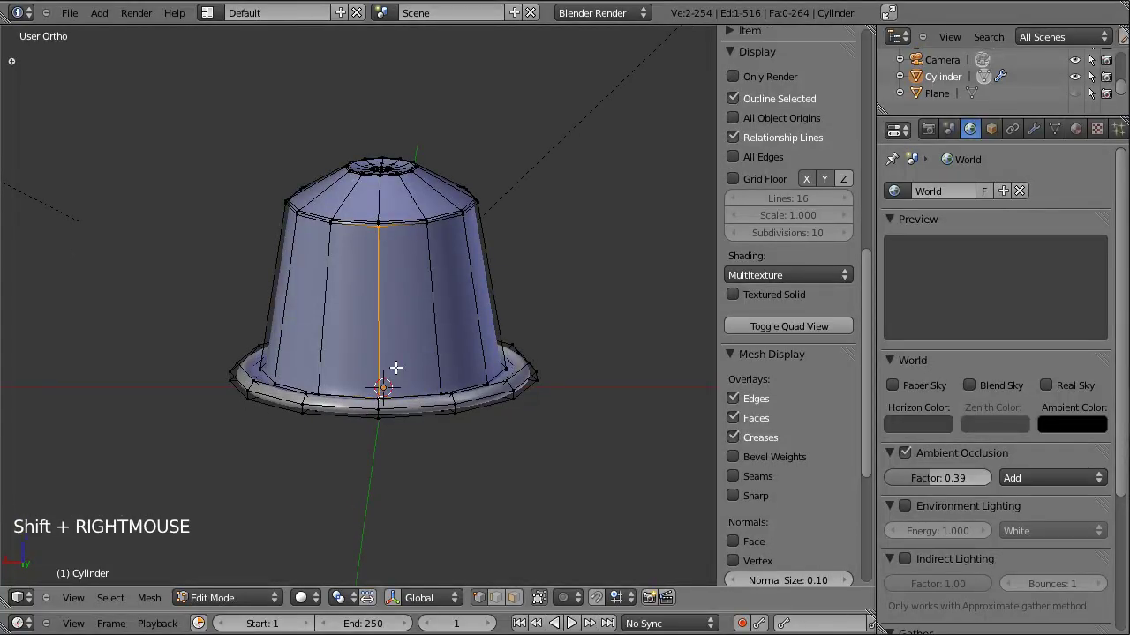
pyautogui.press('ctrl+e')
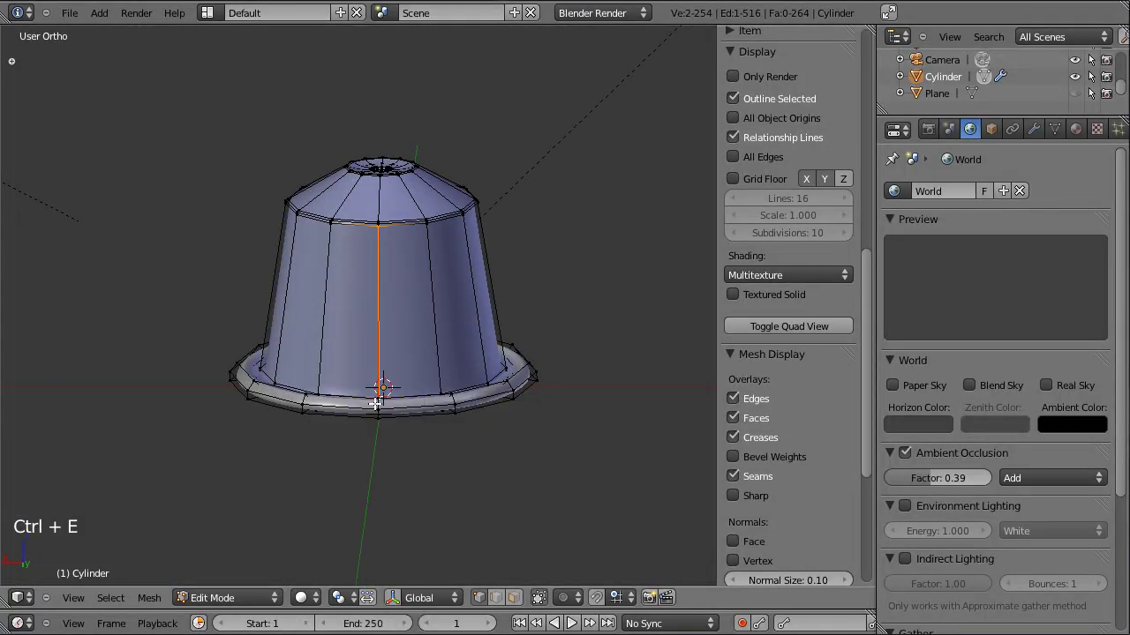
pyautogui.press('a')
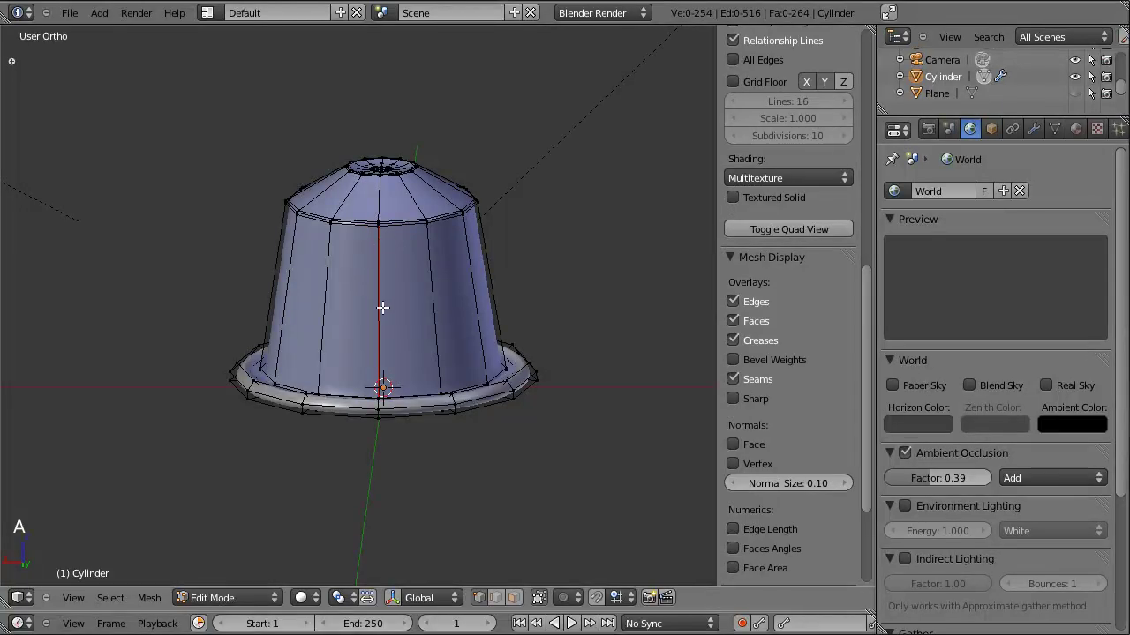
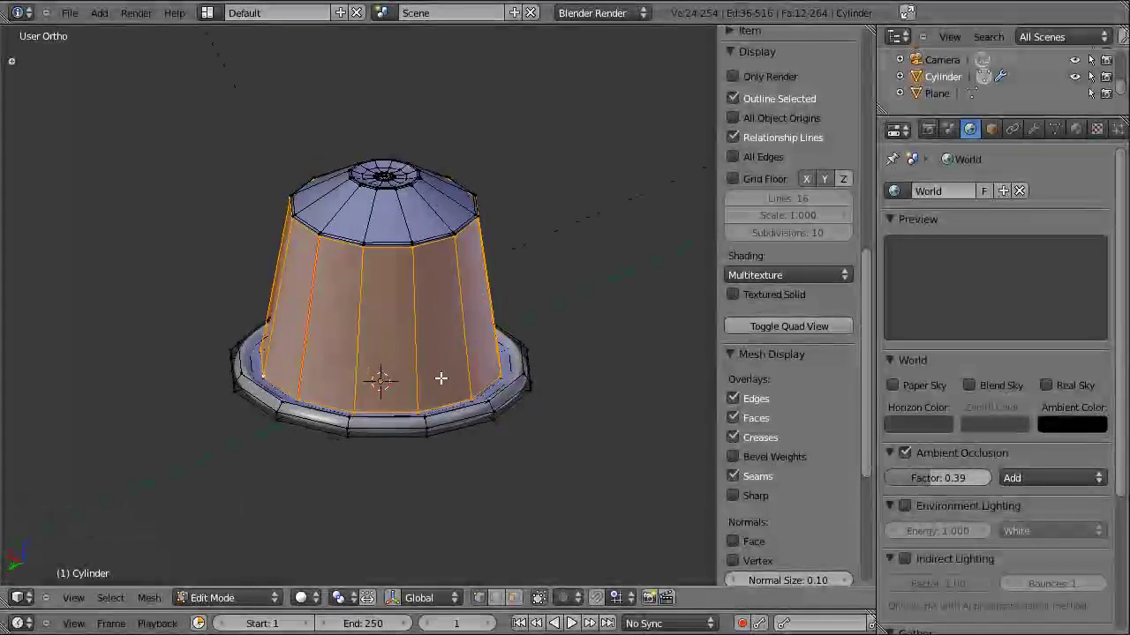
pyautogui.press('u')
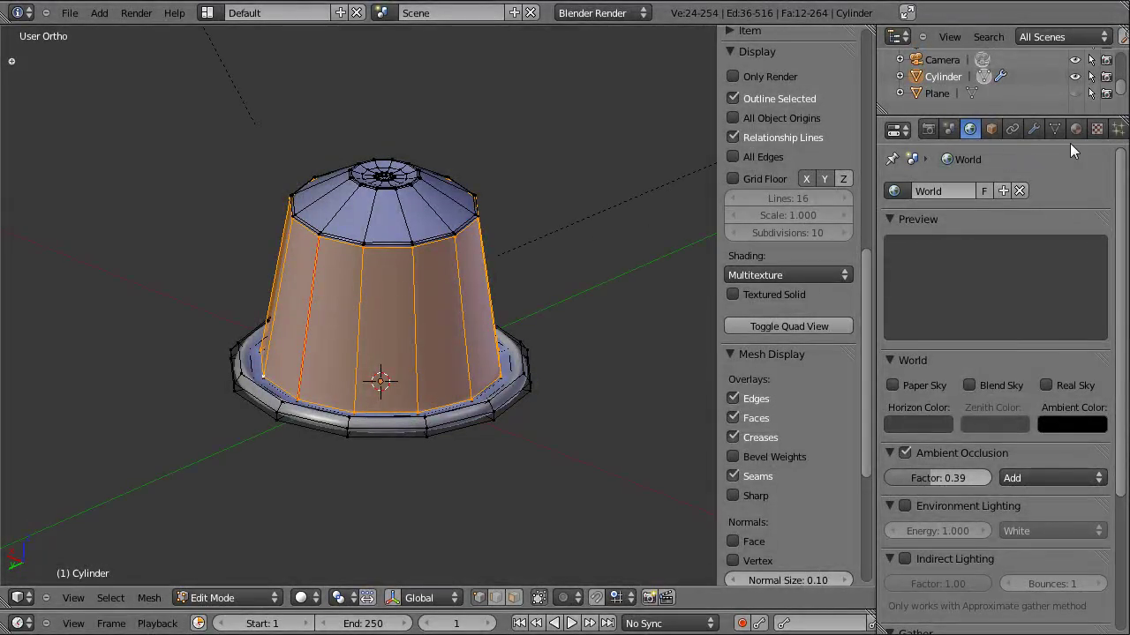
# - Add a third material slot using the existing Alu_bleu material for the side faces
pyautogui.click(1079, 144)
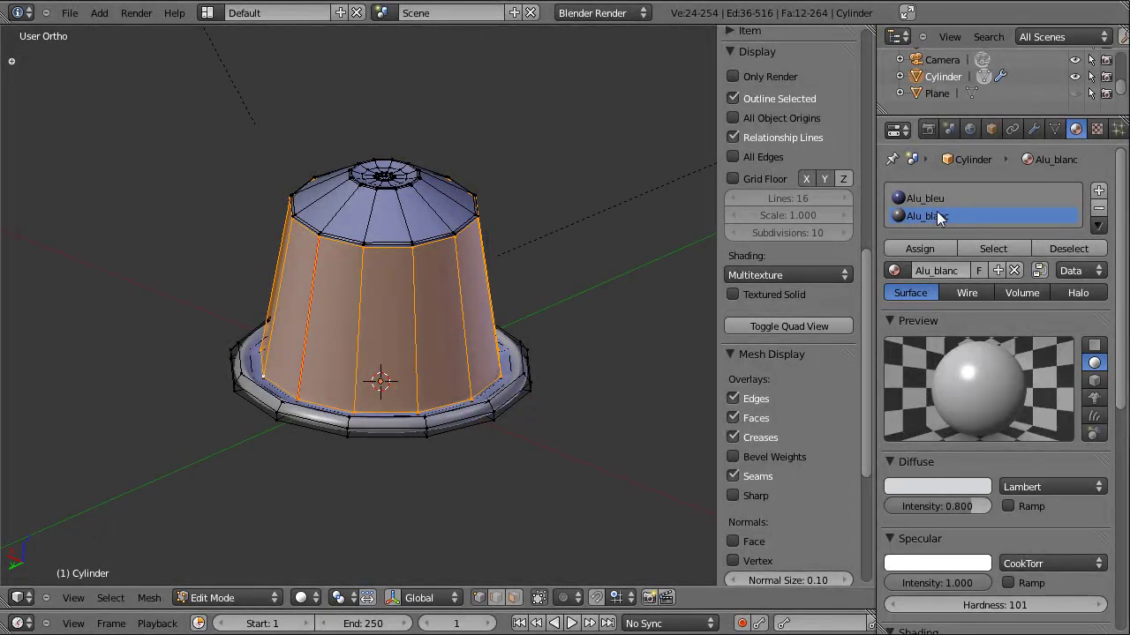
pyautogui.click(942, 213)
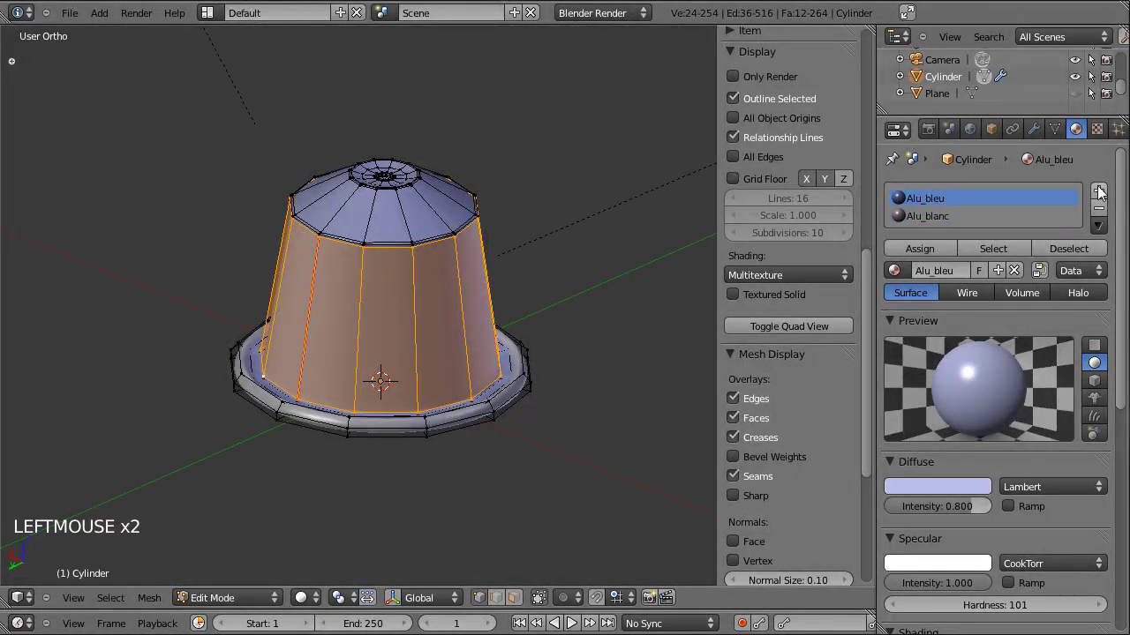
pyautogui.click(1103, 200)
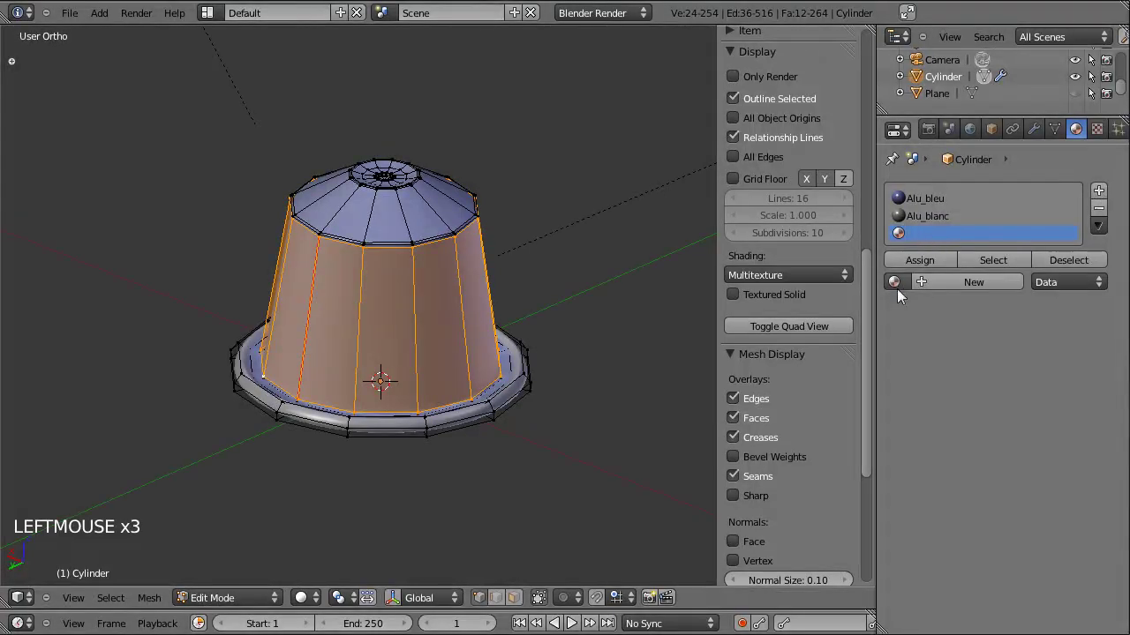
pyautogui.click(902, 294)
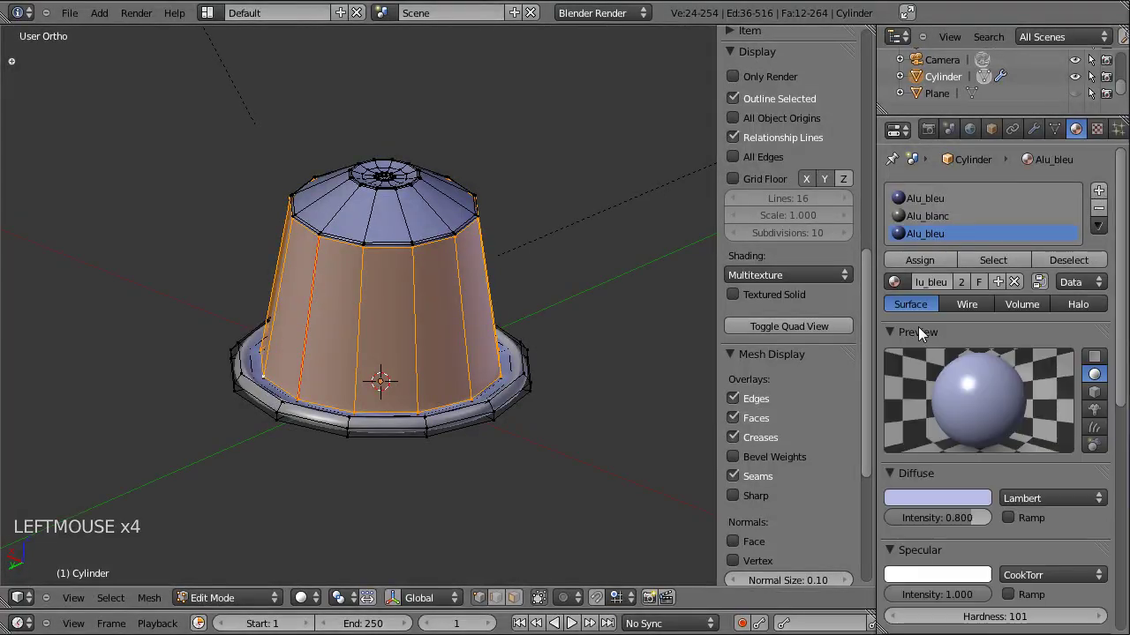
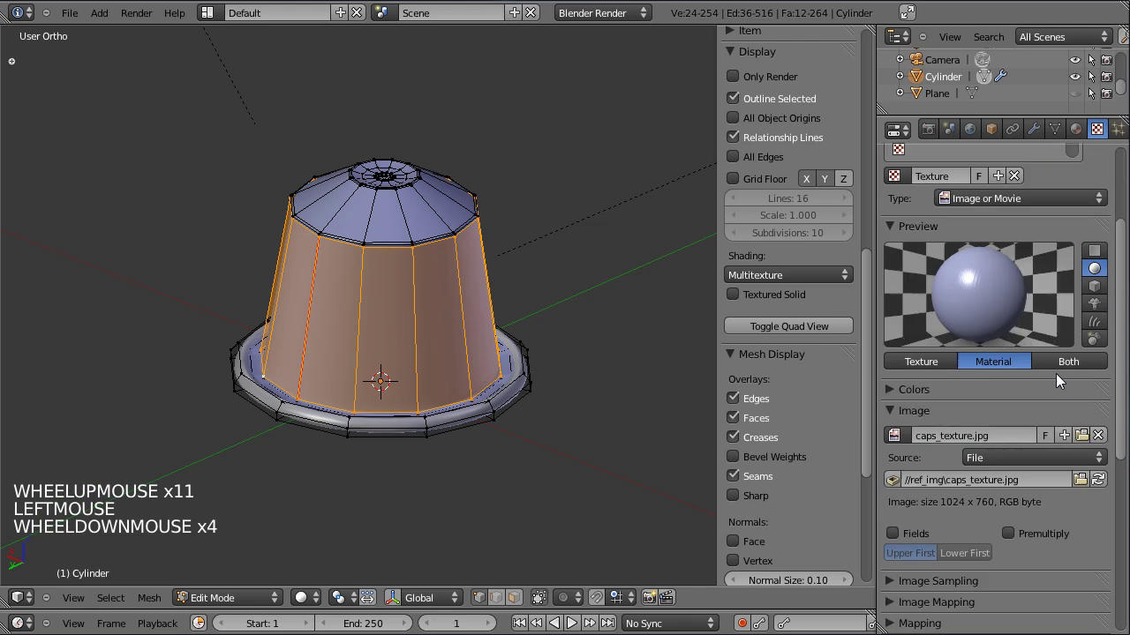
# - Enable Geometry Normal influence for the side texture and set it to 0.459
pyautogui.click(1065, 452)
pyautogui.scroll(-3)
pyautogui.scroll(-3)
pyautogui.click(960, 599)
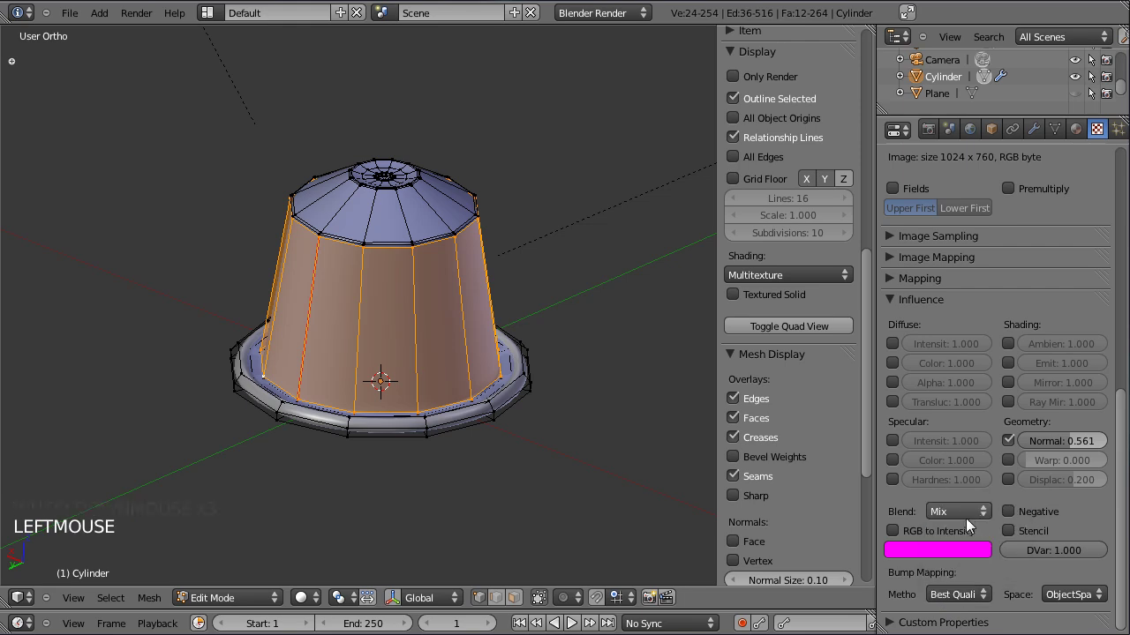
pyautogui.click(1067, 451)
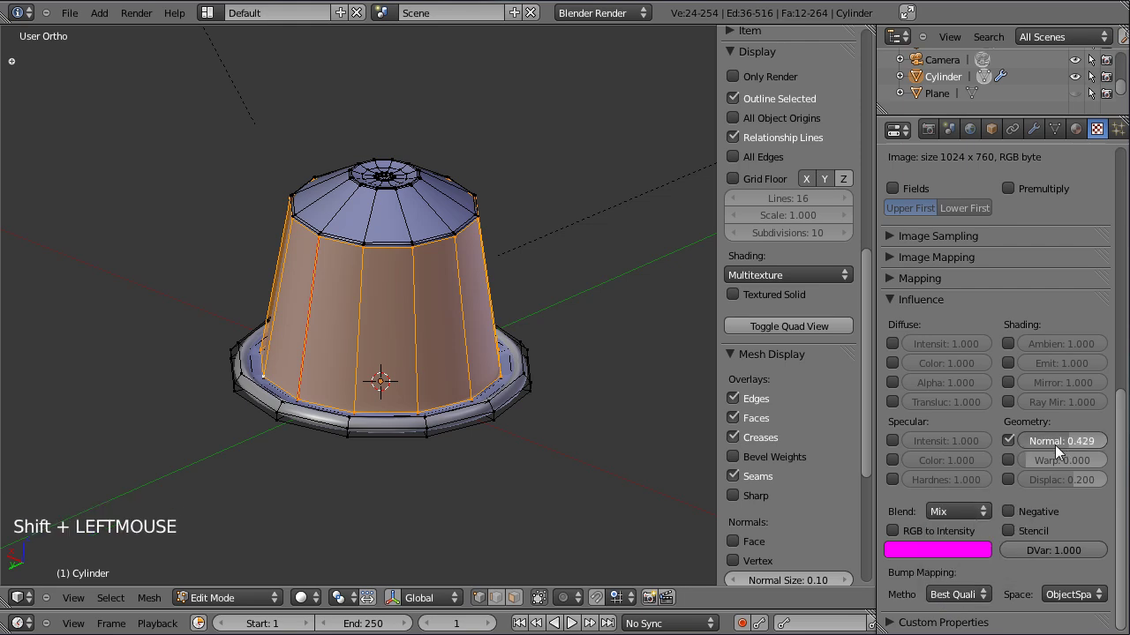
pyautogui.press('Tab')
pyautogui.click(393, 313)
# - Render a test image of the bumped capsule, return to the scene and select an area lamp
pyautogui.press('ctrl+s')
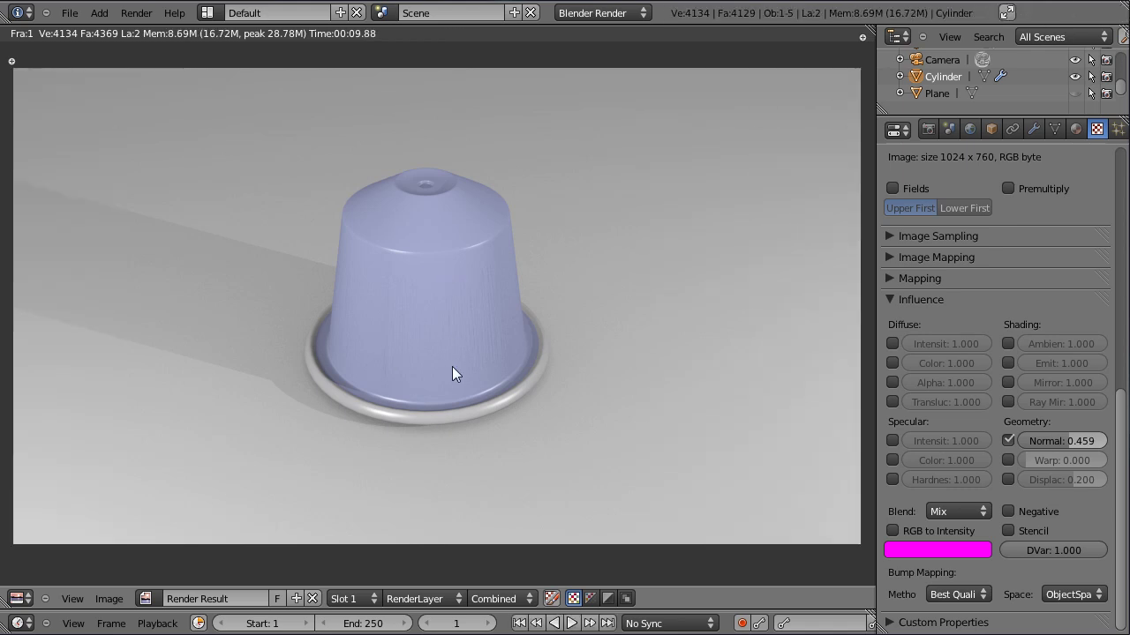
pyautogui.press('Escape')
pyautogui.scroll(-3)
pyautogui.scroll(3)
pyautogui.rightClick(255, 130)
# - Switch to side view and select the left-hand area lamp
pyautogui.press('KP_3')
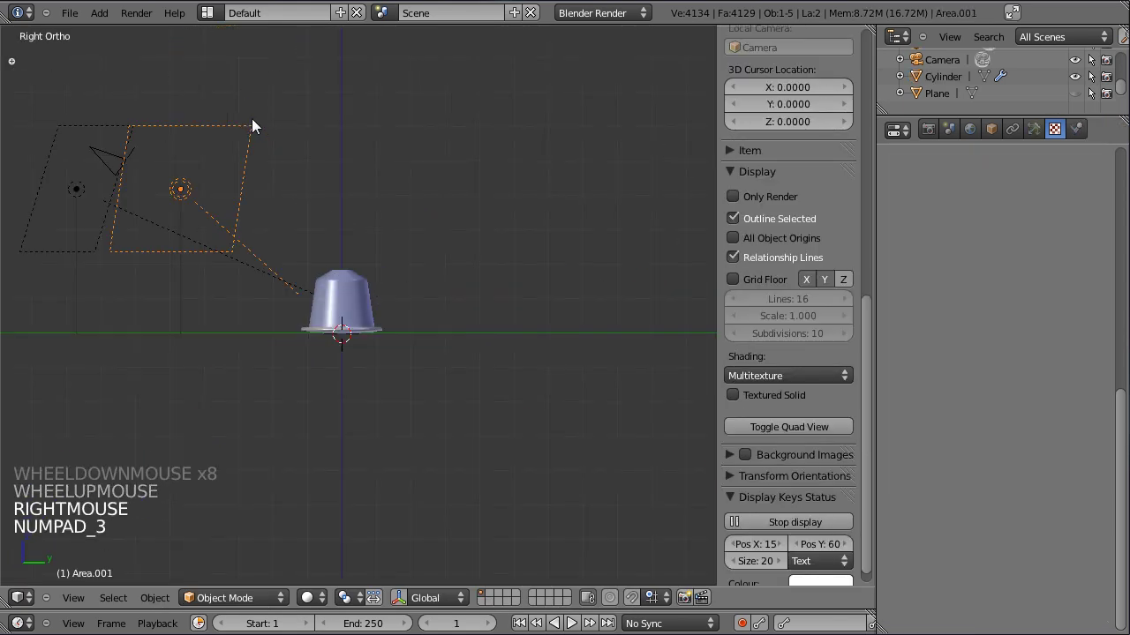
pyautogui.click(142, 208)
pyautogui.click(322, 248)
pyautogui.click(266, 218)
pyautogui.rightClick(163, 233)
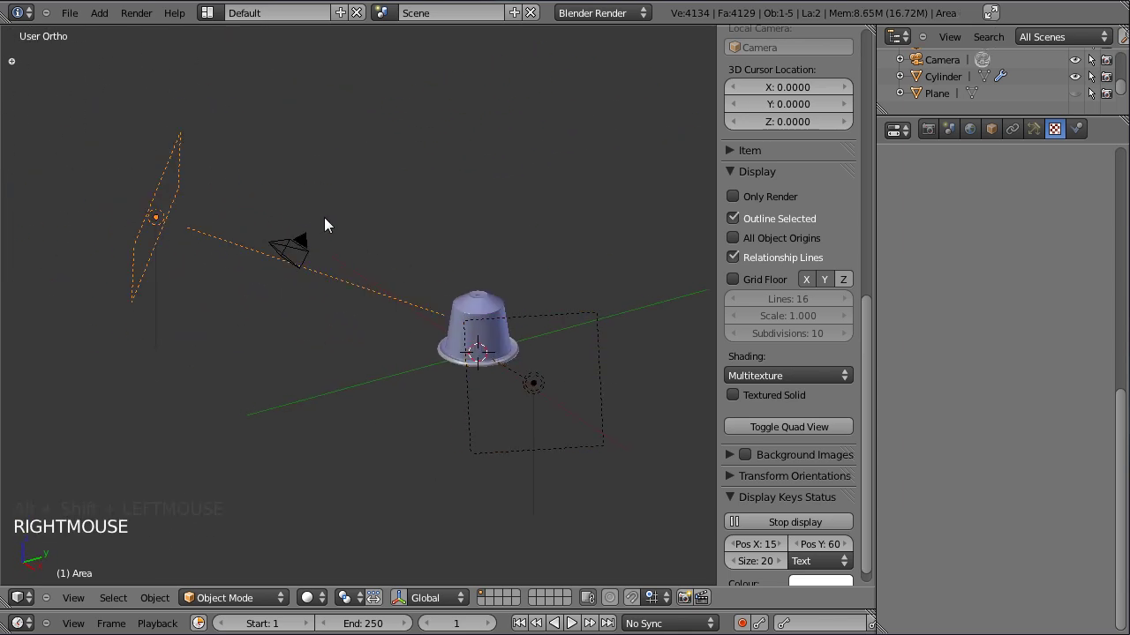
# - Rotate the lamp about its local X axis toward the capsule and bring up its lamp settings
pyautogui.press('g')
pyautogui.press('r')
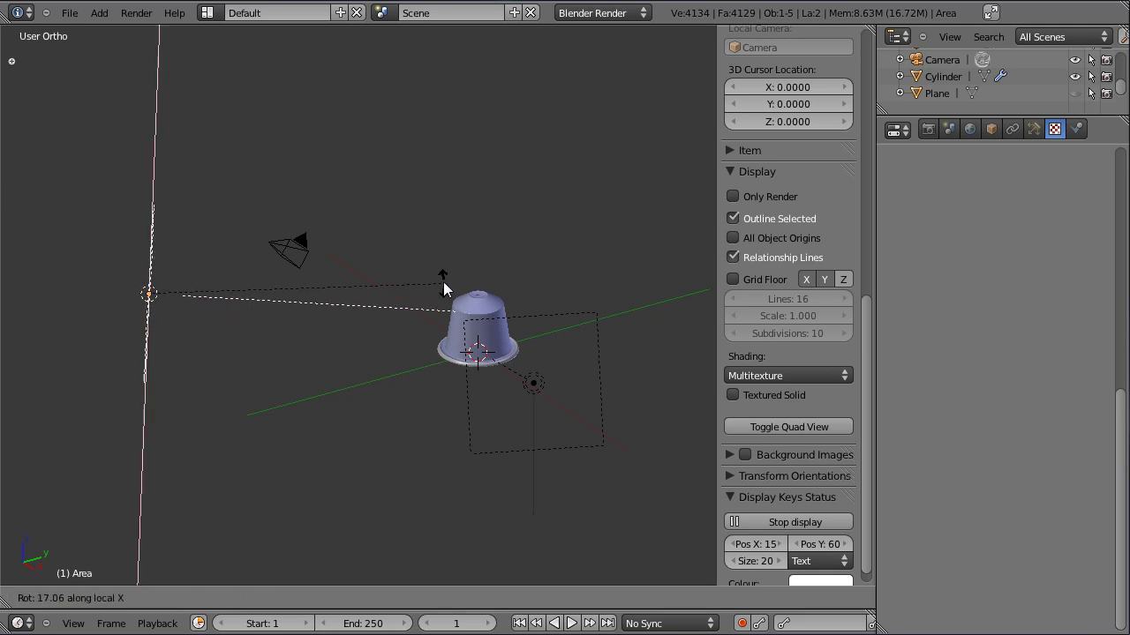
pyautogui.press('ctrl+s')
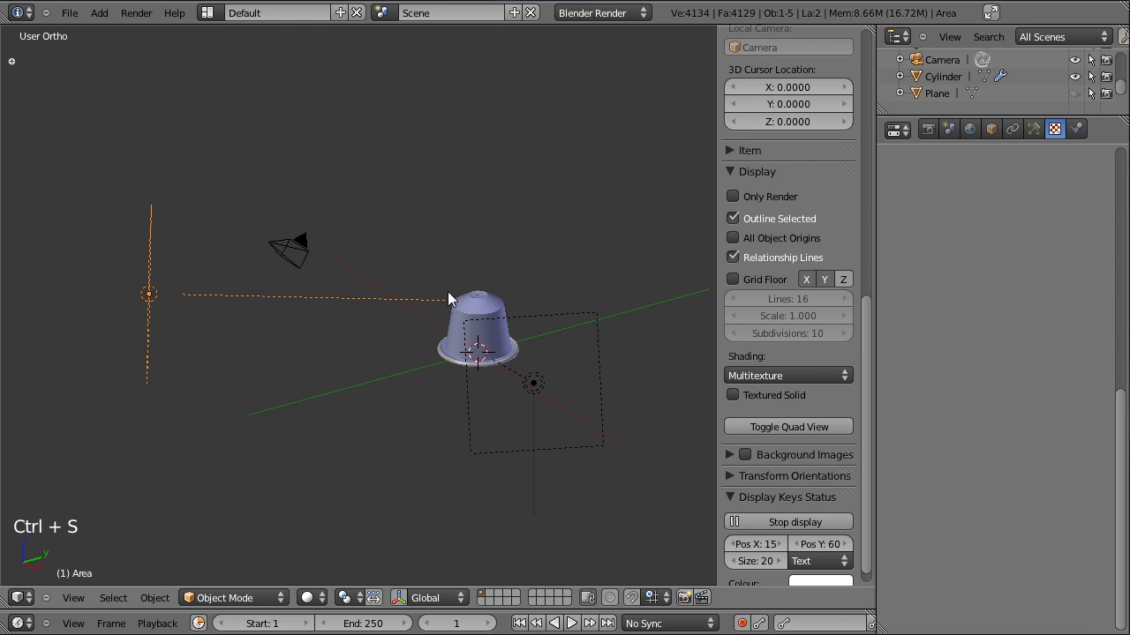
pyautogui.click(1034, 133)
# - Render, then select the capsule and lower its side bump Normal strength to 0.224
pyautogui.click(946, 395)
pyautogui.press('ctrl+s')
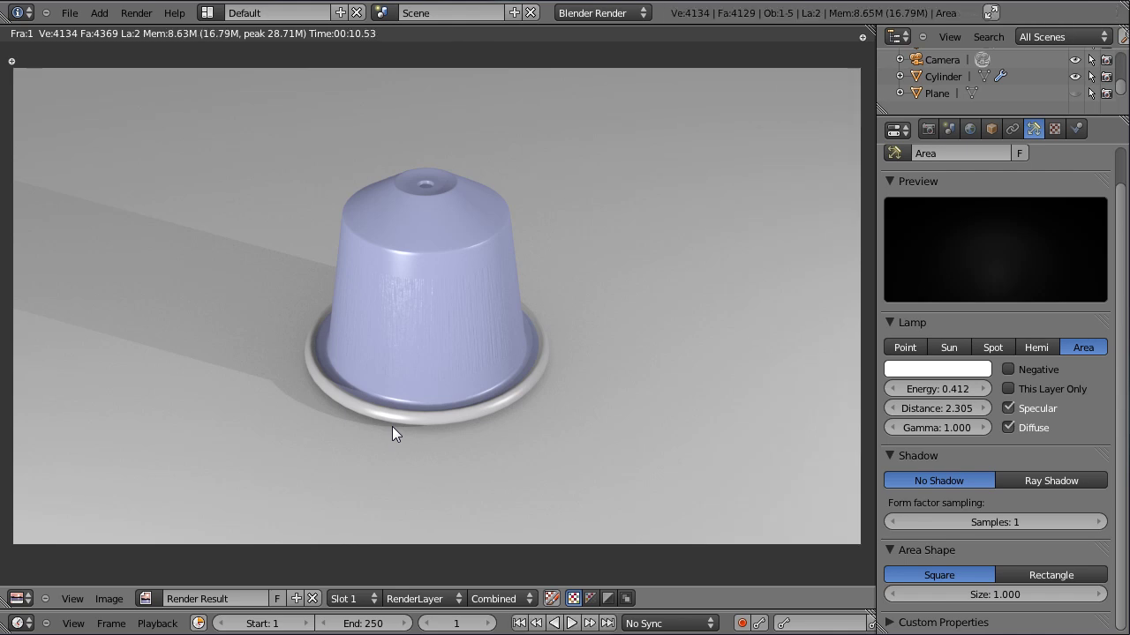
pyautogui.press('Escape')
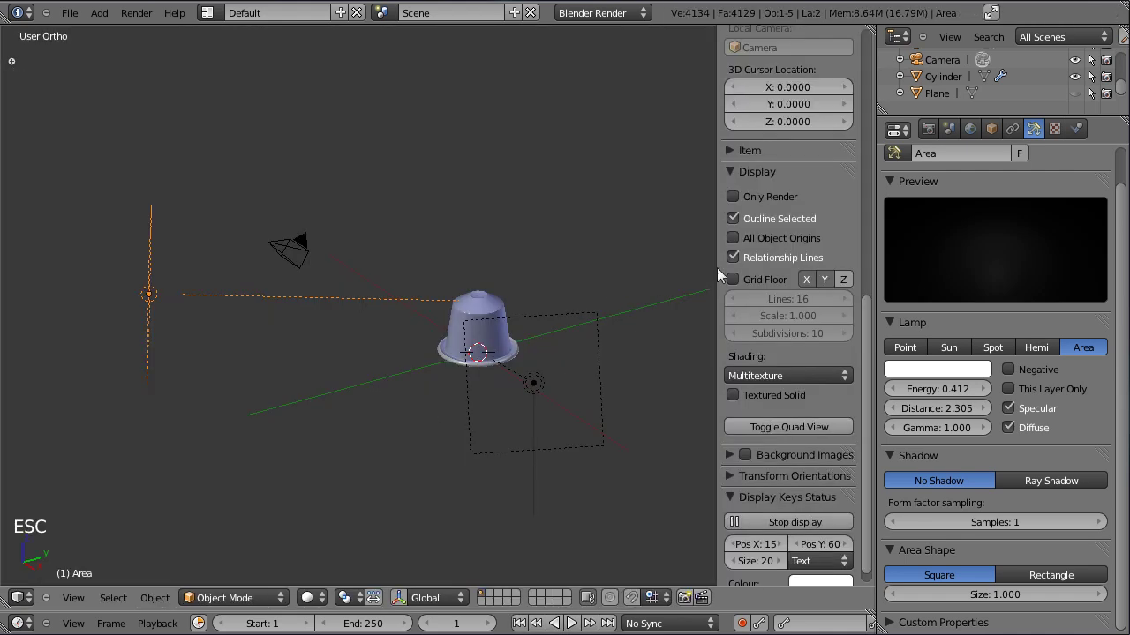
pyautogui.rightClick(498, 309)
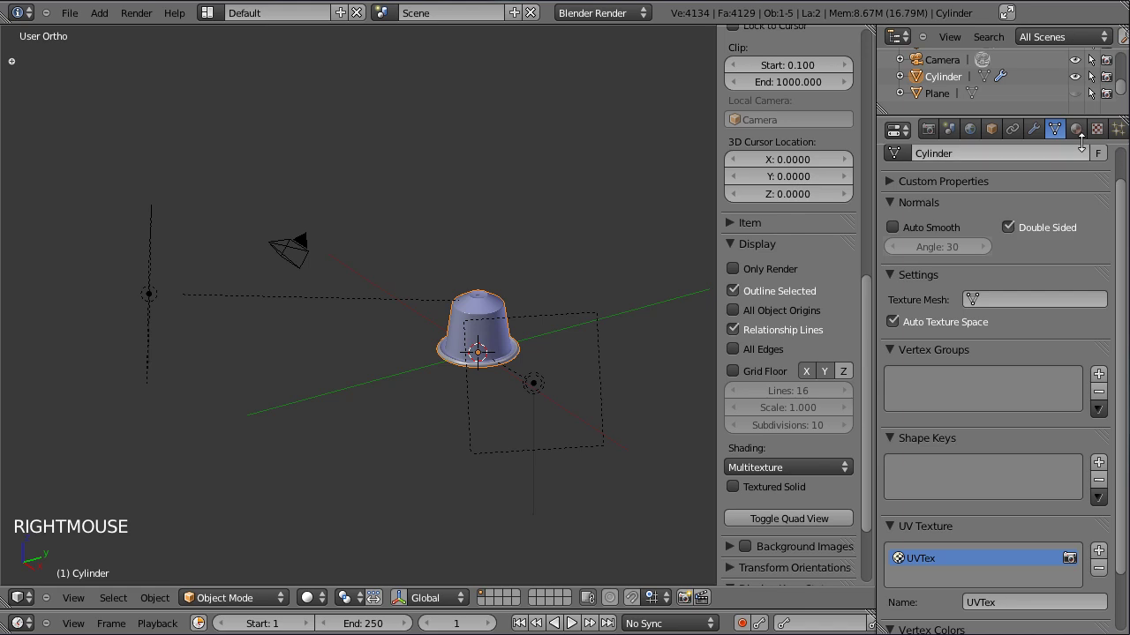
pyautogui.click(1084, 136)
pyautogui.click(1101, 134)
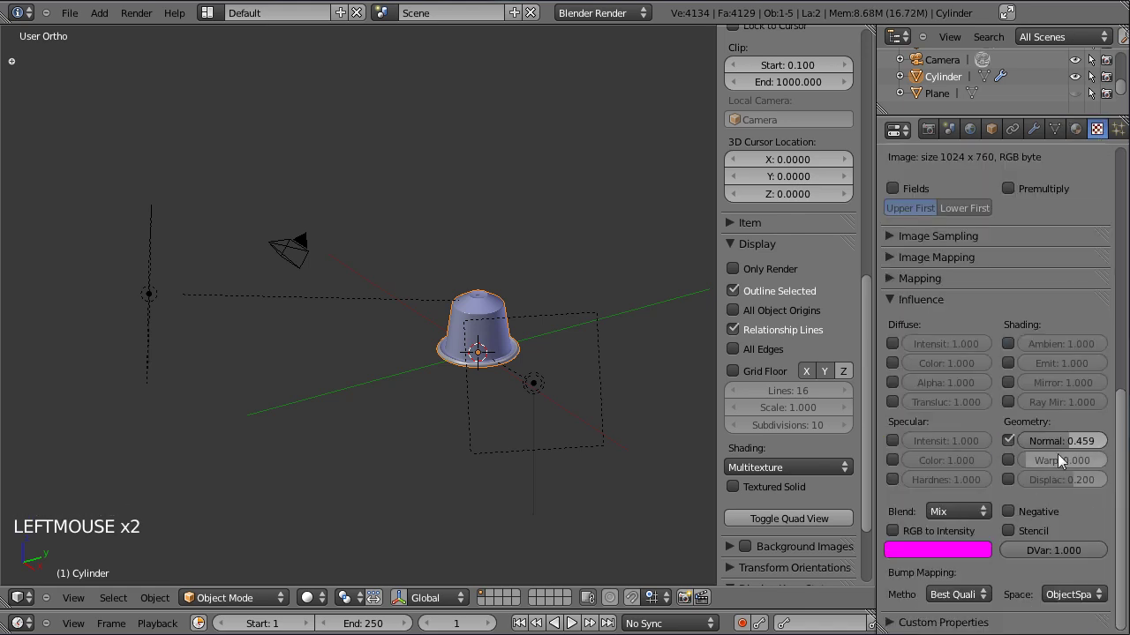
pyautogui.click(1066, 450)
# - Re-render with the weaker bumps, return to the 3D view and select the capsule up close
pyautogui.press('ctrl+s')
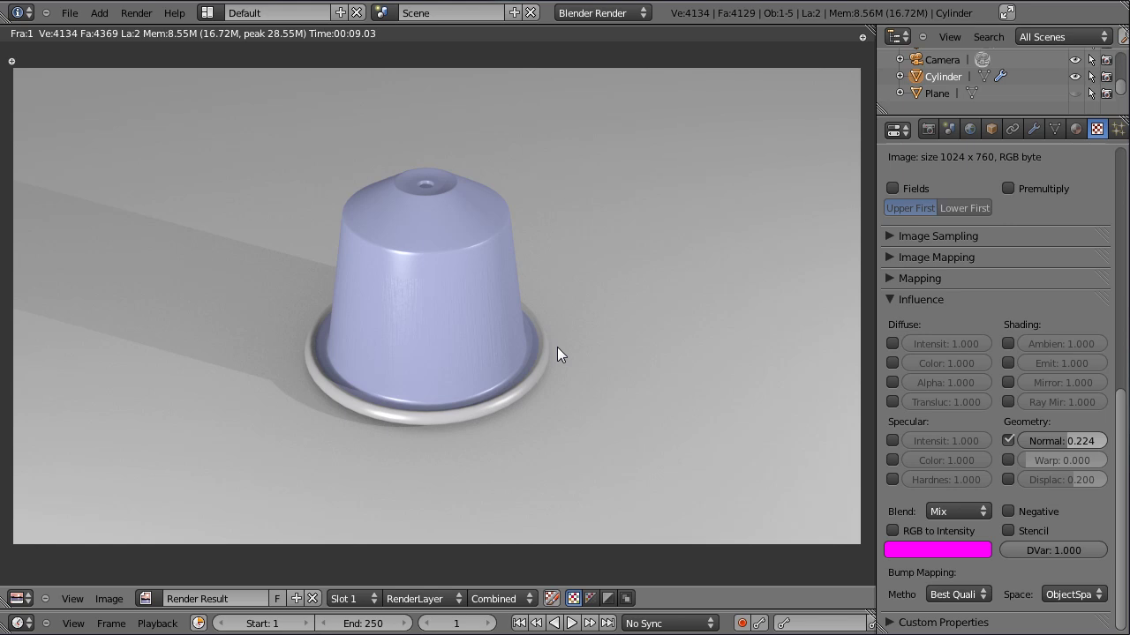
pyautogui.press('Escape')
pyautogui.rightClick(494, 323)
pyautogui.rightClick(484, 317)
pyautogui.click(414, 387)
pyautogui.click(524, 391)
pyautogui.click(493, 377)
pyautogui.click(456, 406)
pyautogui.scroll(3)
pyautogui.rightClick(464, 339)
pyautogui.click(334, 414)
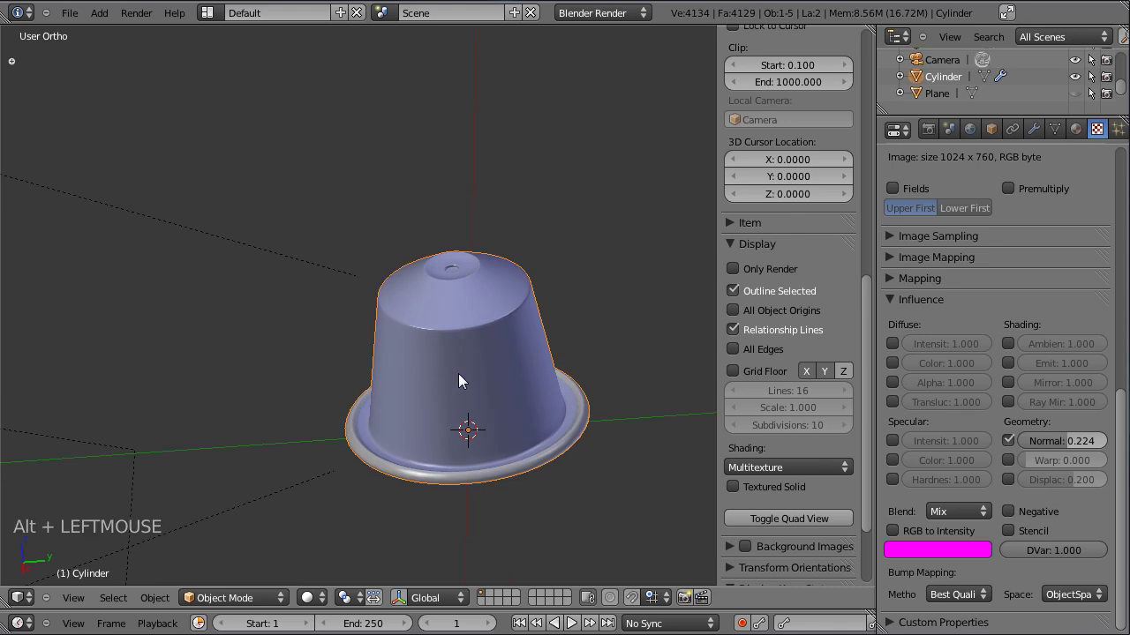
pyautogui.press('KP_3')
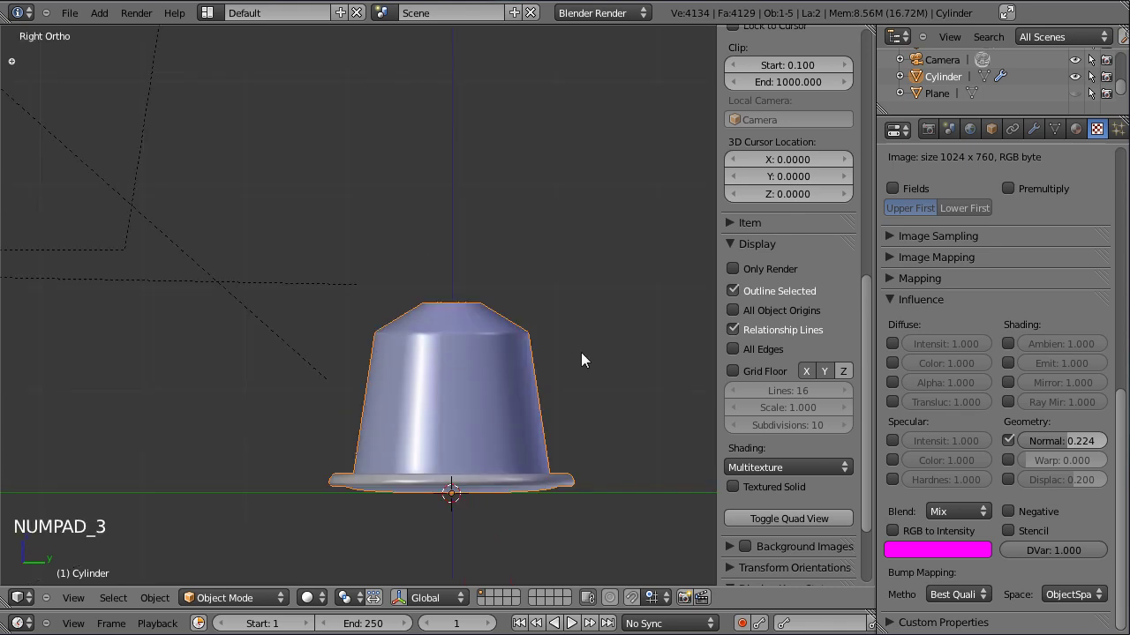
pyautogui.click(600, 358)
pyautogui.press('n')
pyautogui.click(639, 367)
pyautogui.scroll(-3)
pyautogui.press('r')
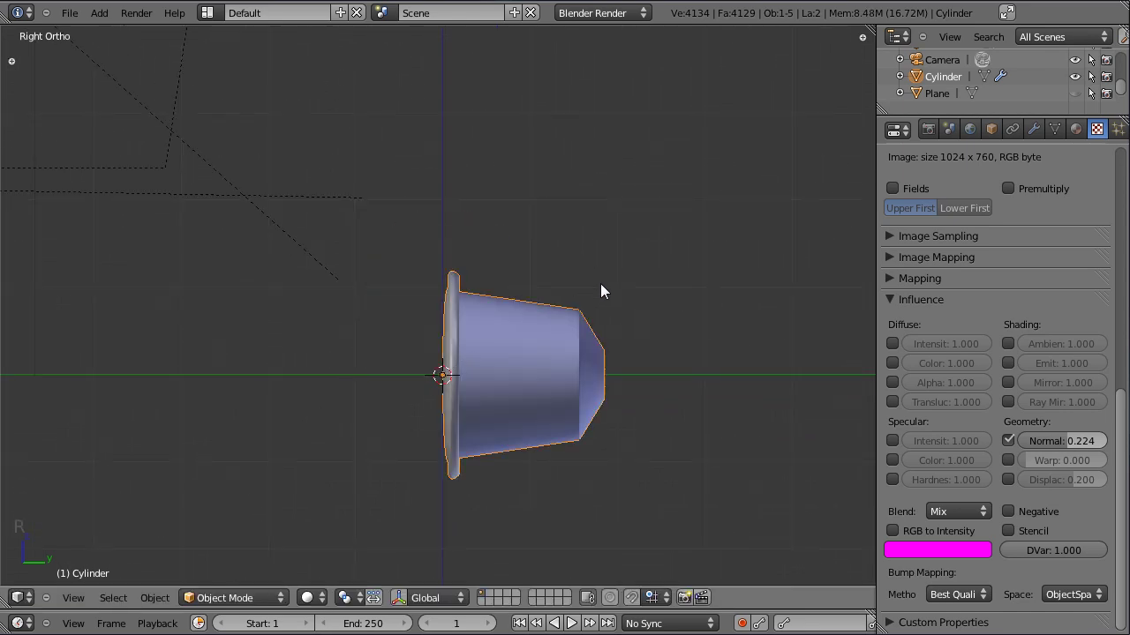
pyautogui.press('KP_0')
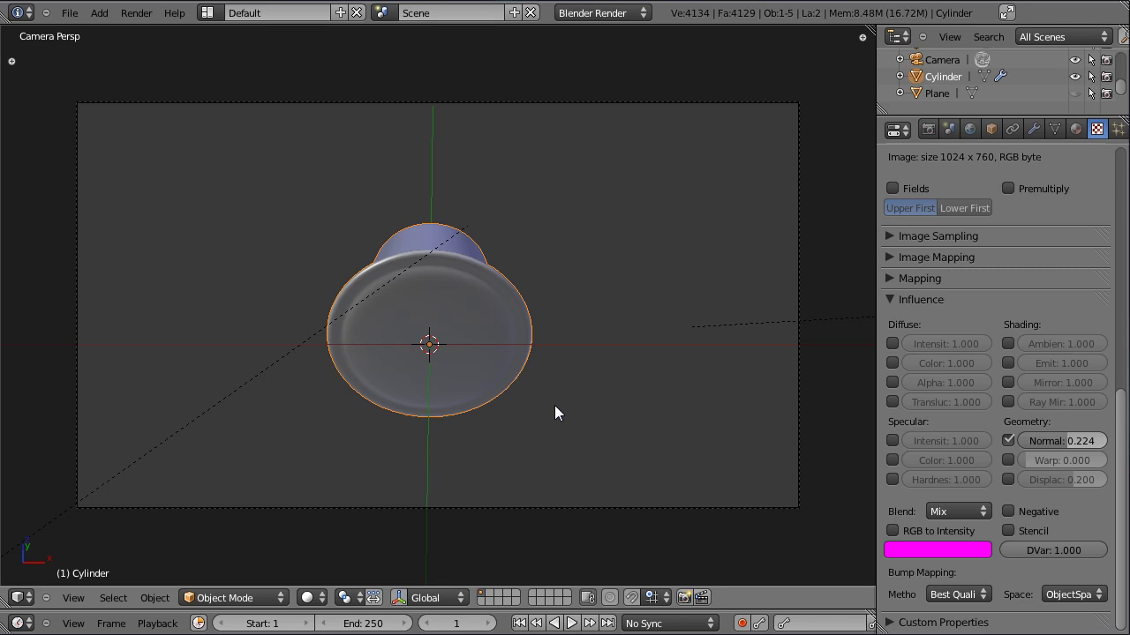
pyautogui.press('alt+h')
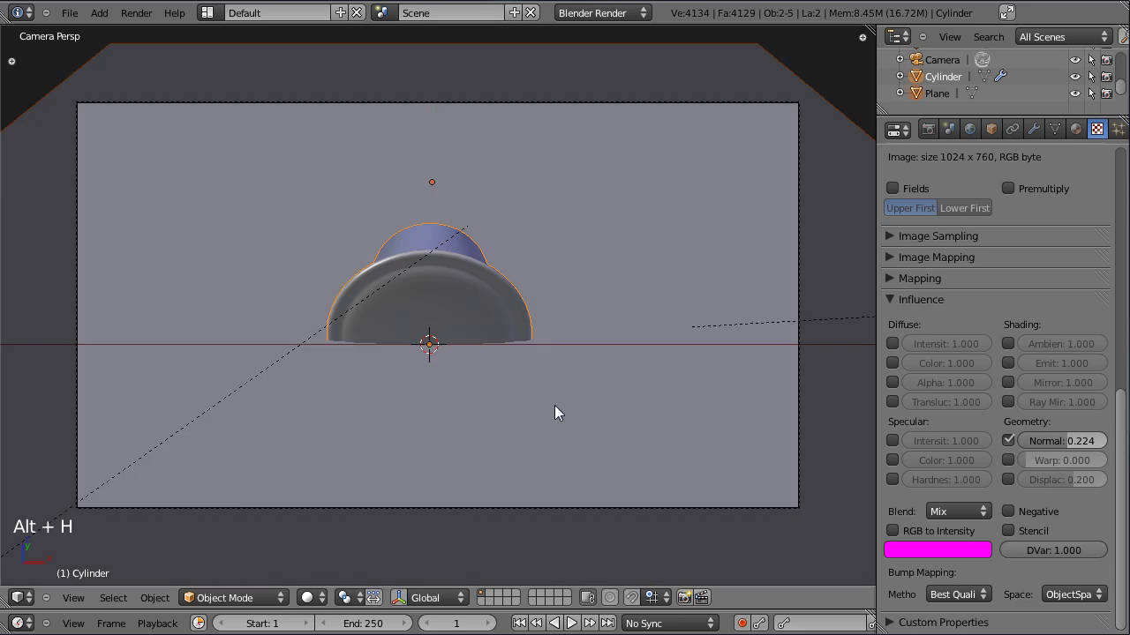
pyautogui.rightClick(485, 396)
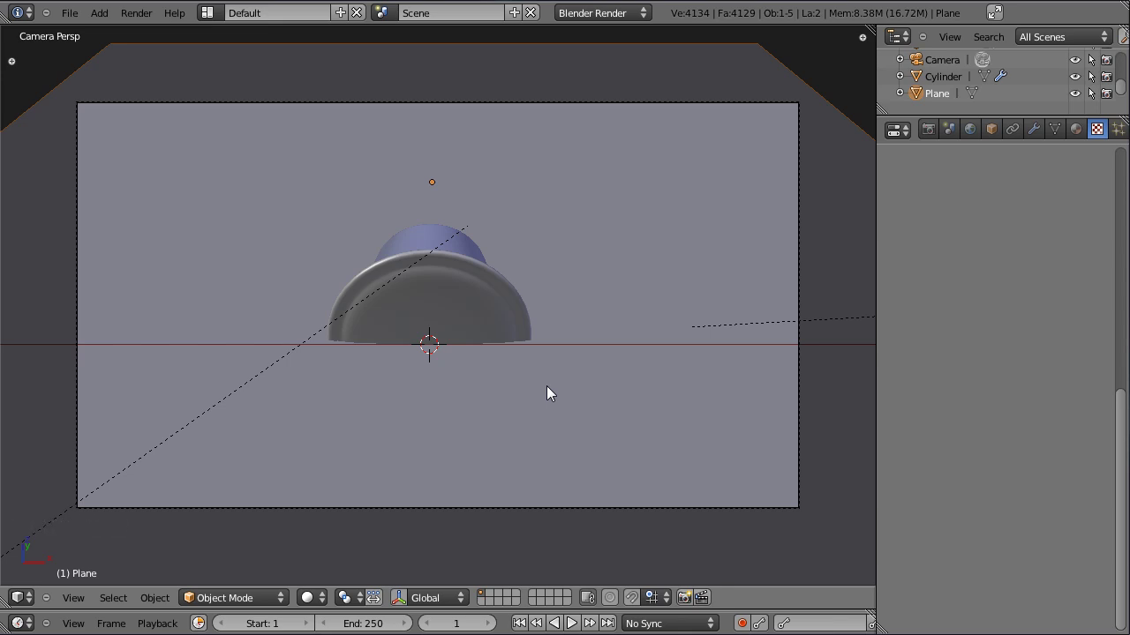
pyautogui.press('m')
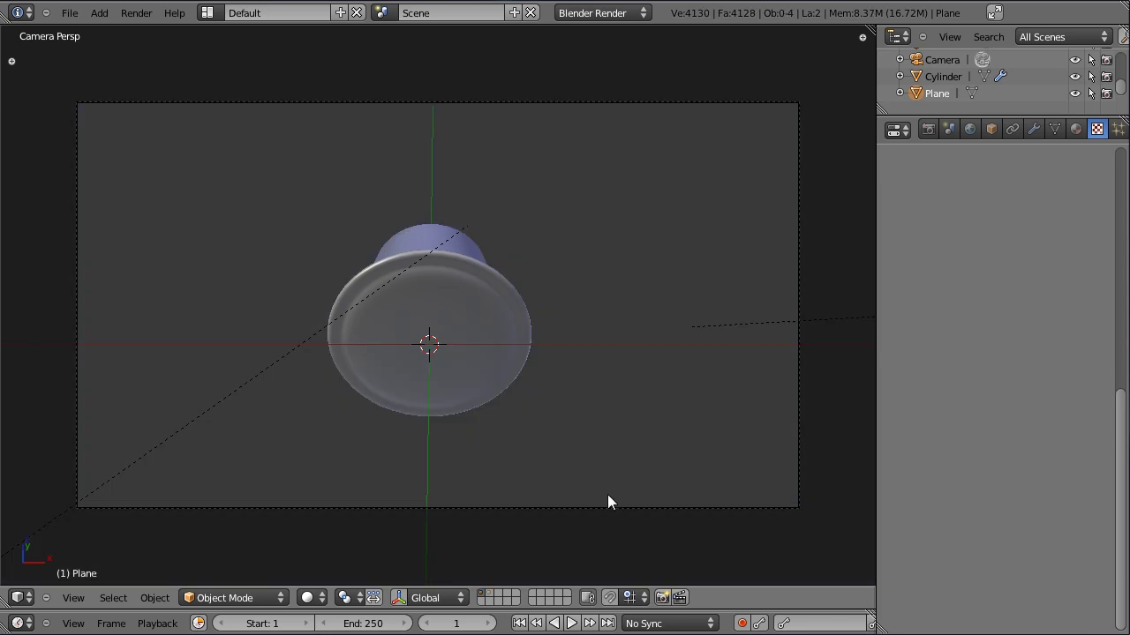
pyautogui.click(495, 598)
pyautogui.click(487, 599)
pyautogui.click(494, 600)
pyautogui.click(482, 599)
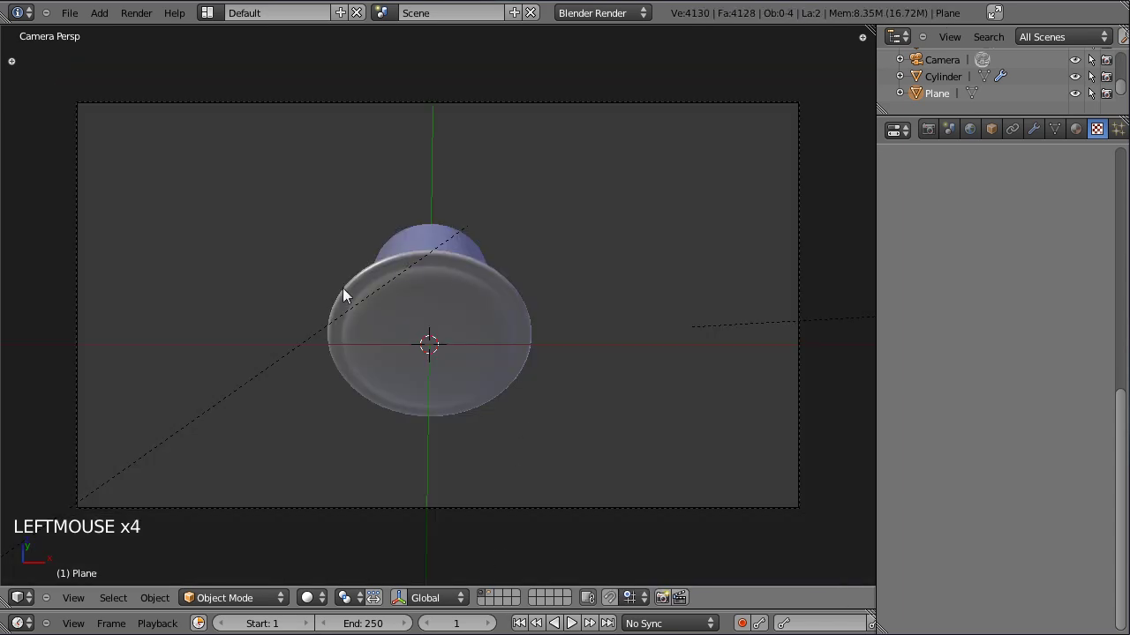
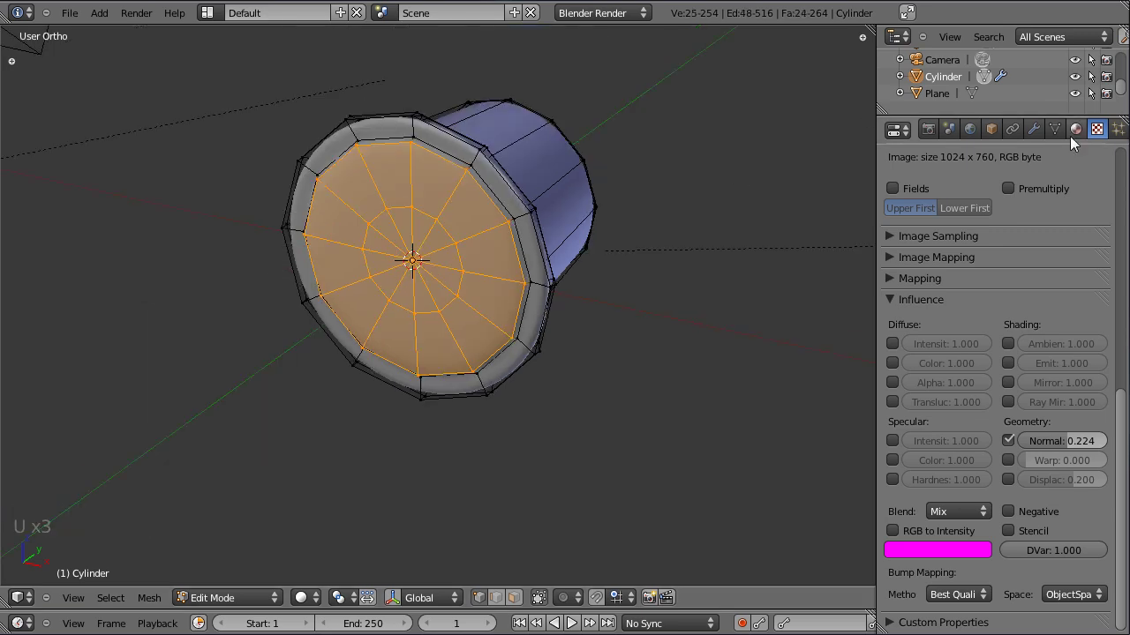
# - Add a slot with a single-user copy of Alu_blanc named Alu_blanc_text and assign it to the lid faces
pyautogui.click(1082, 137)
pyautogui.click(916, 189)
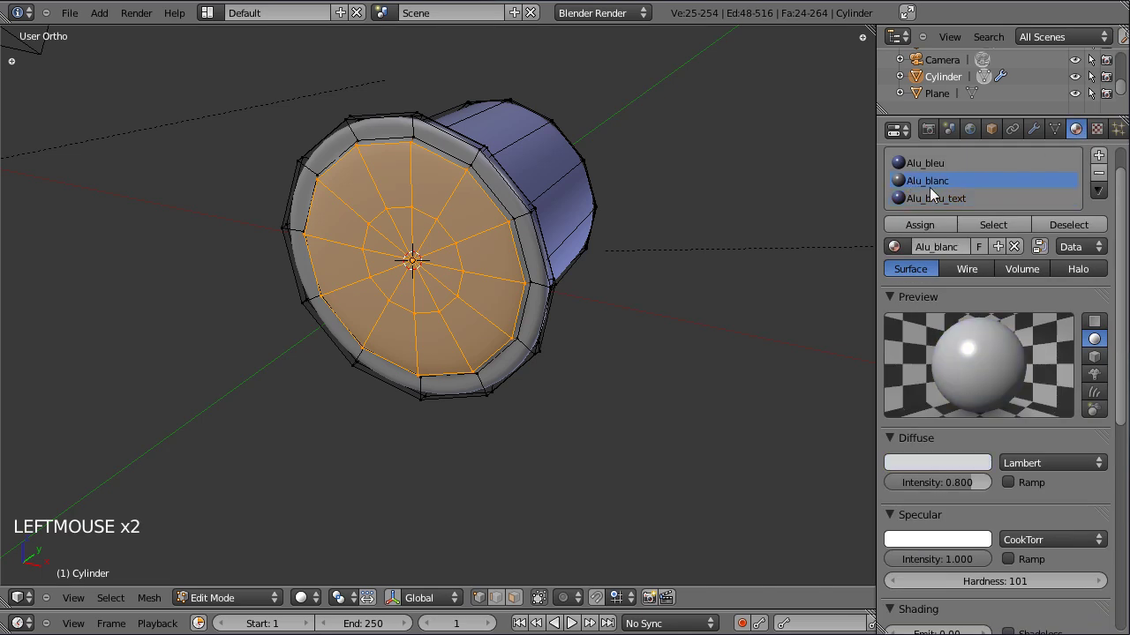
pyautogui.click(1106, 158)
pyautogui.click(903, 269)
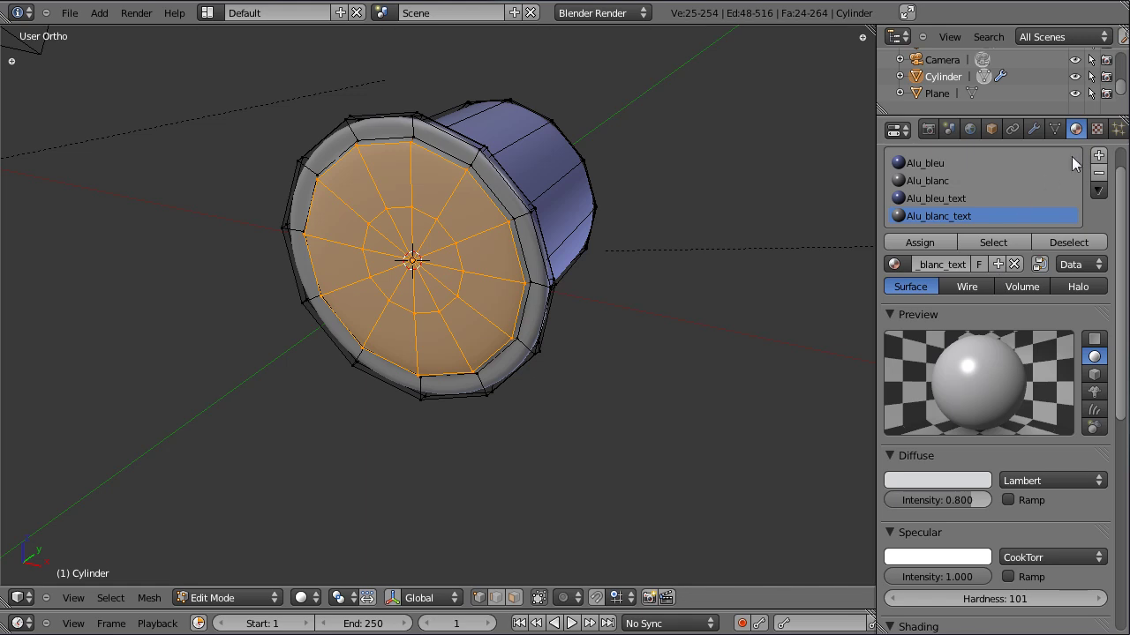
pyautogui.click(1094, 141)
# - Start loading an image file for the new material's texture from the file browser
pyautogui.scroll(3)
pyautogui.scroll(3)
pyautogui.click(963, 326)
pyautogui.click(973, 344)
pyautogui.scroll(-3)
# - Load Nes_alu_engraved.jpg and set its Geometry Normal influence to 0.643
pyautogui.click(1048, 429)
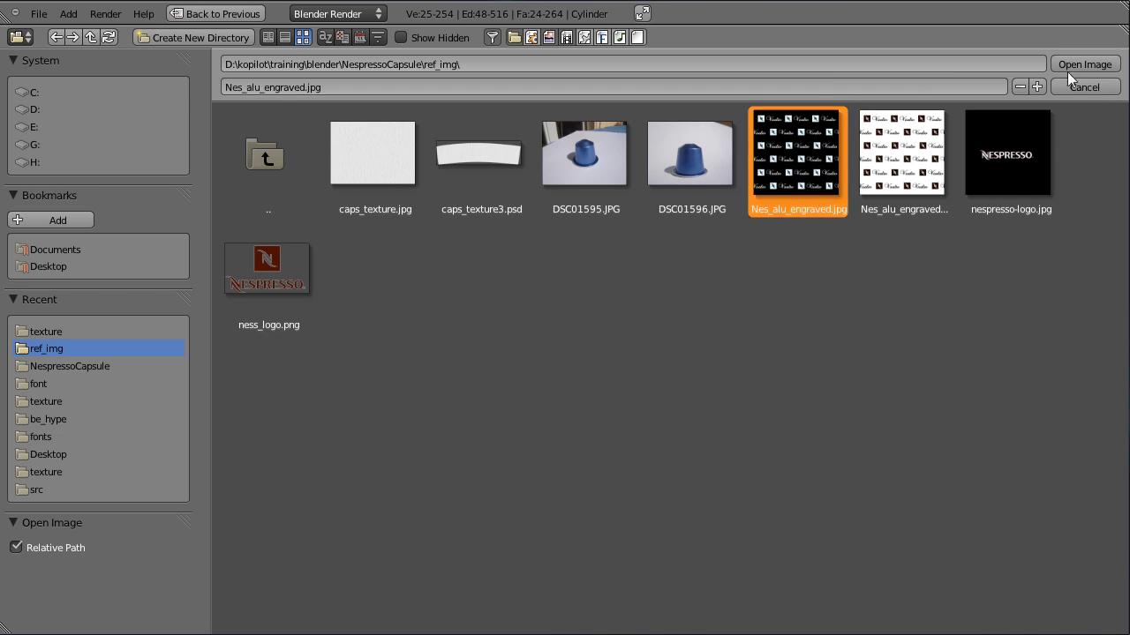
pyautogui.click(1076, 71)
pyautogui.scroll(-3)
pyautogui.click(901, 384)
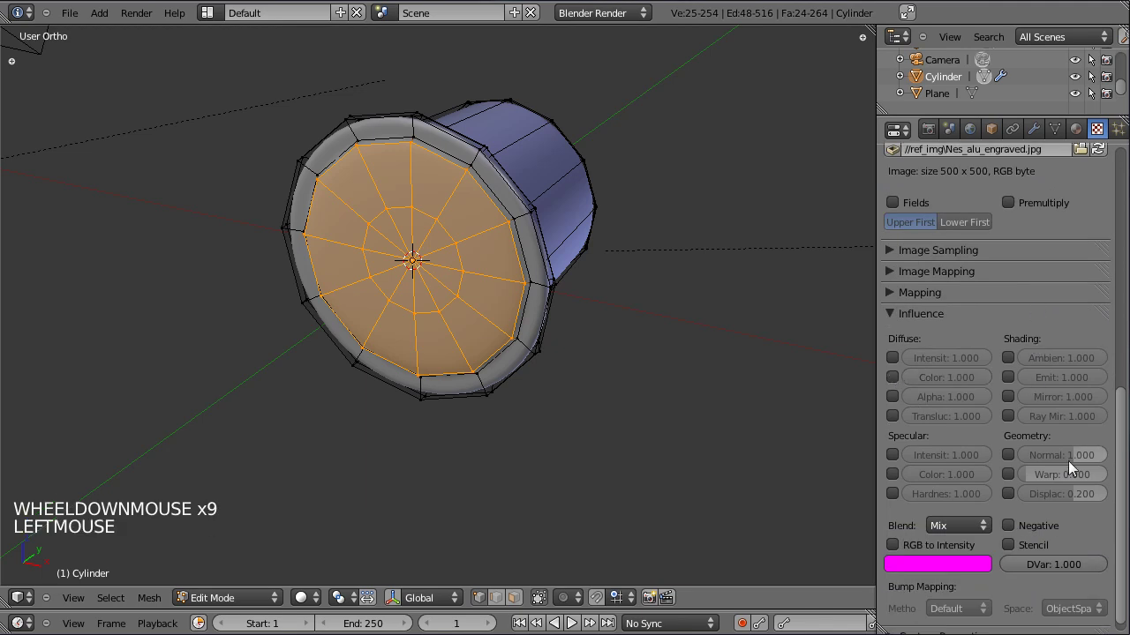
pyautogui.click(1029, 465)
pyautogui.click(1058, 465)
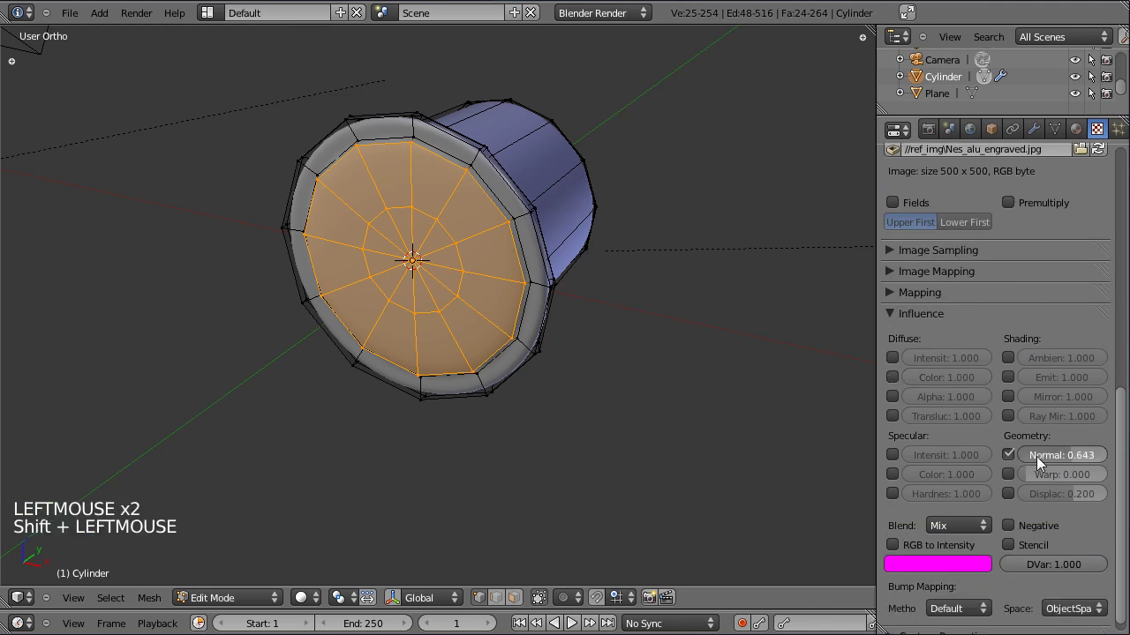
# - Turn off the texture's colour influence so it drives only the normal bump
pyautogui.scroll(3)
pyautogui.scroll(-3)
pyautogui.scroll(-3)
pyautogui.click(902, 408)
pyautogui.click(1009, 434)
pyautogui.click(899, 404)
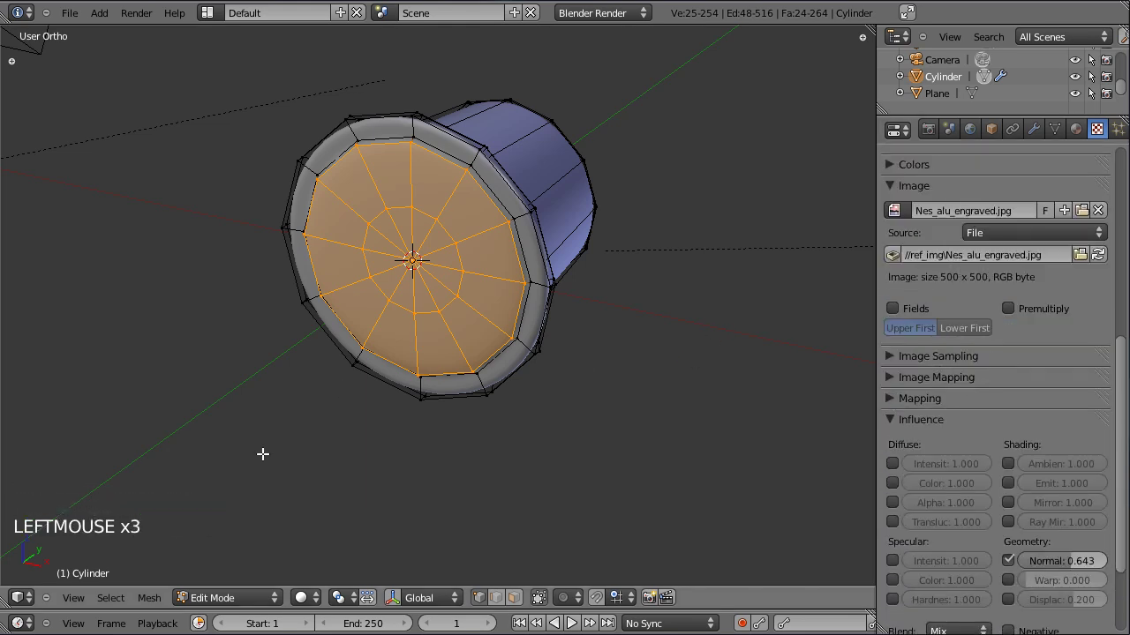
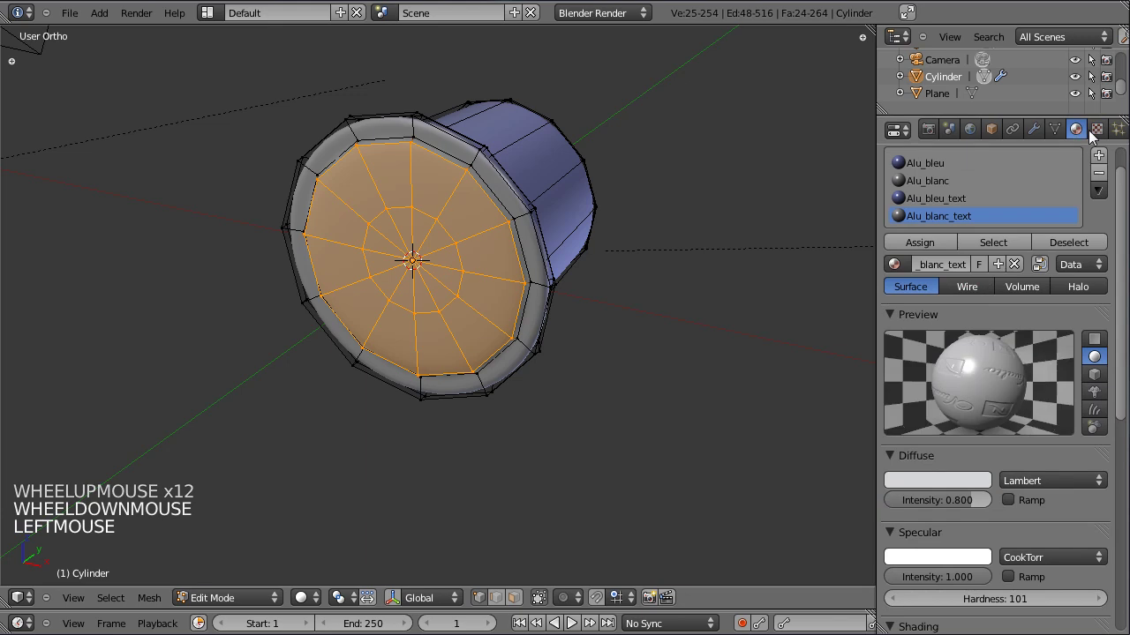
# - After a test render, lower the lid Normal strength to 0.204 with Best Quality bump mapping
pyautogui.click(920, 251)
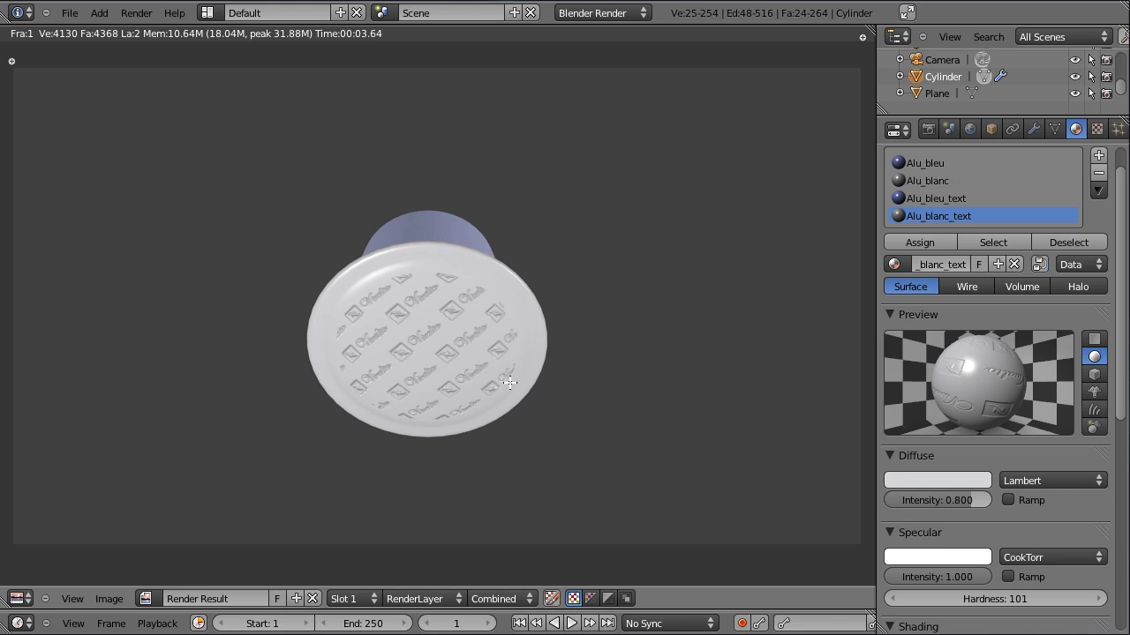
pyautogui.press('Escape')
pyautogui.click(1096, 132)
pyautogui.scroll(-3)
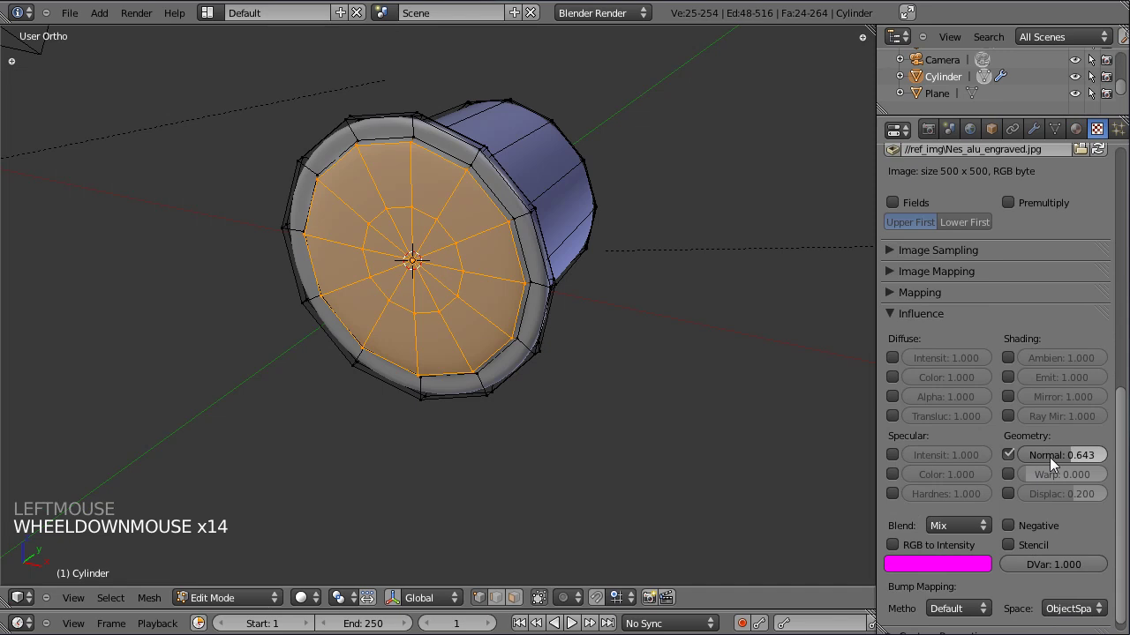
pyautogui.click(1067, 465)
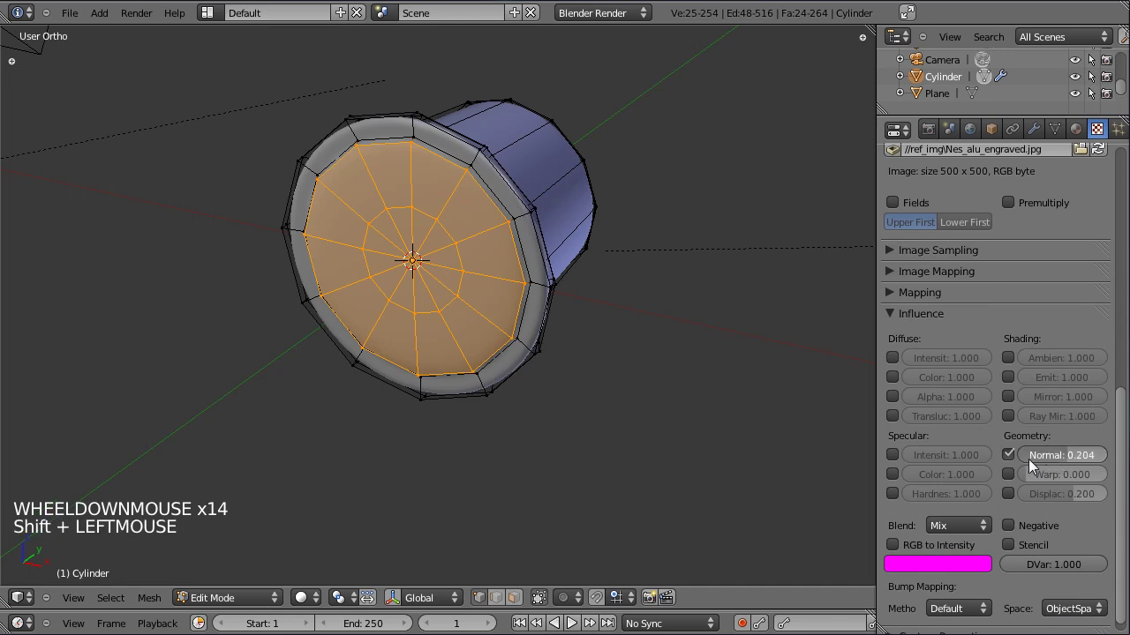
pyautogui.click(961, 615)
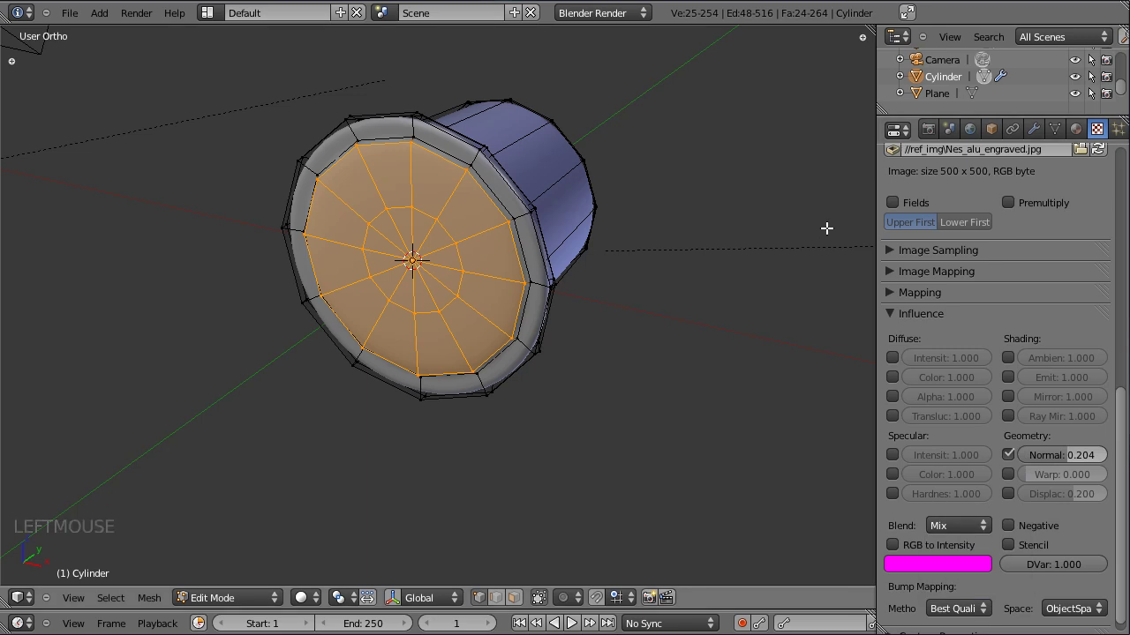
# - Re-render, lower the Normal strength to 0.102 and render the subtler engraving again
pyautogui.press('ctrl+s')
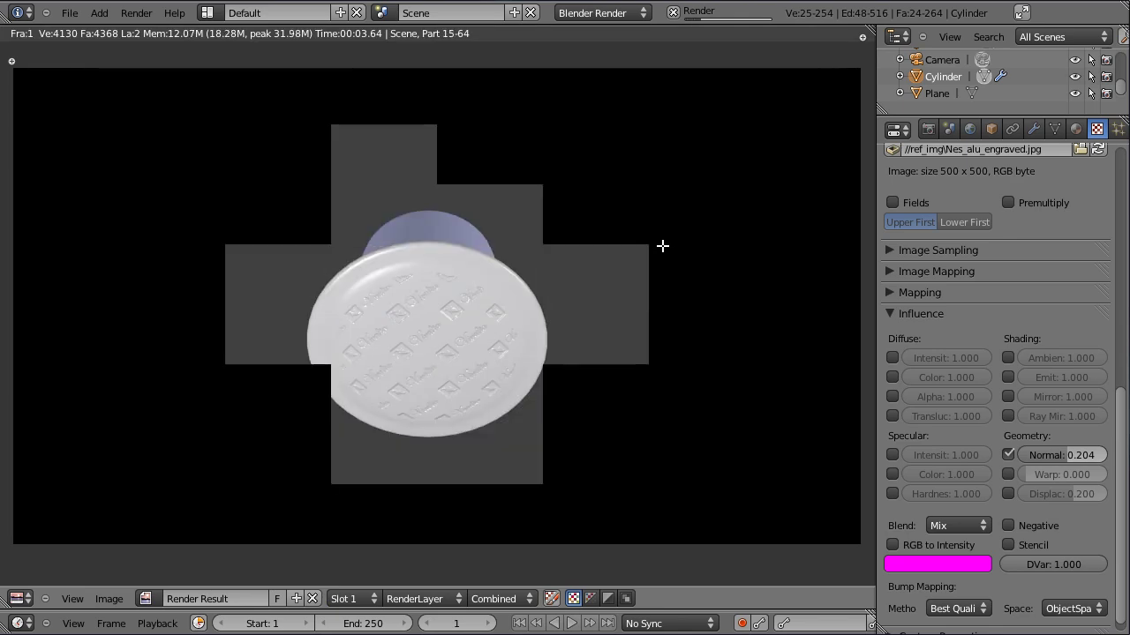
pyautogui.press('Escape')
pyautogui.click(1063, 469)
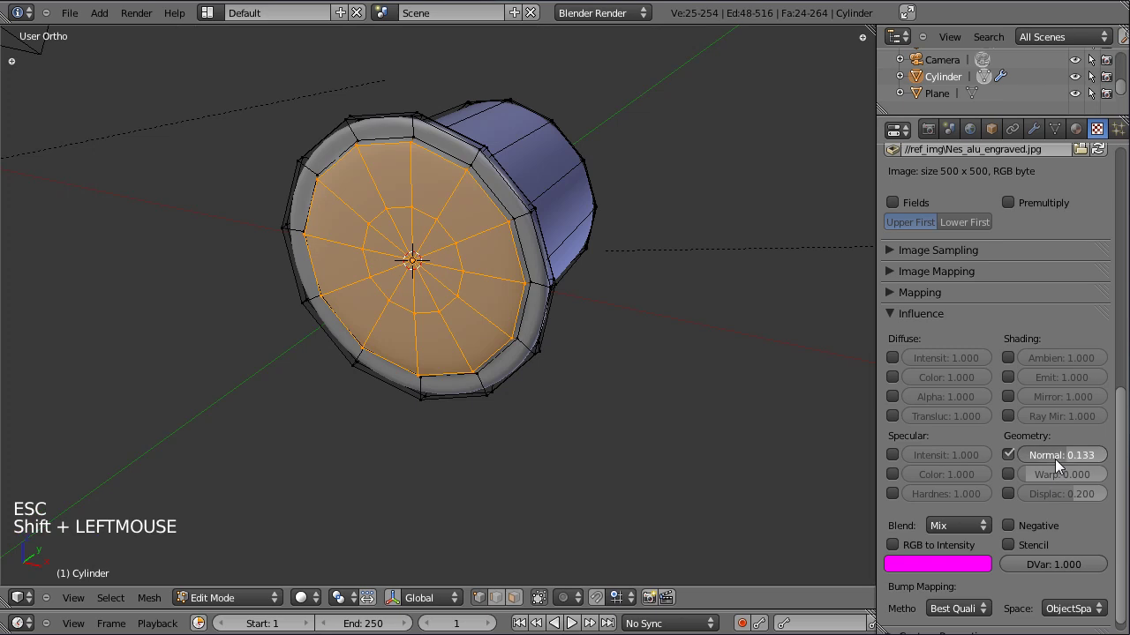
pyautogui.click(1063, 470)
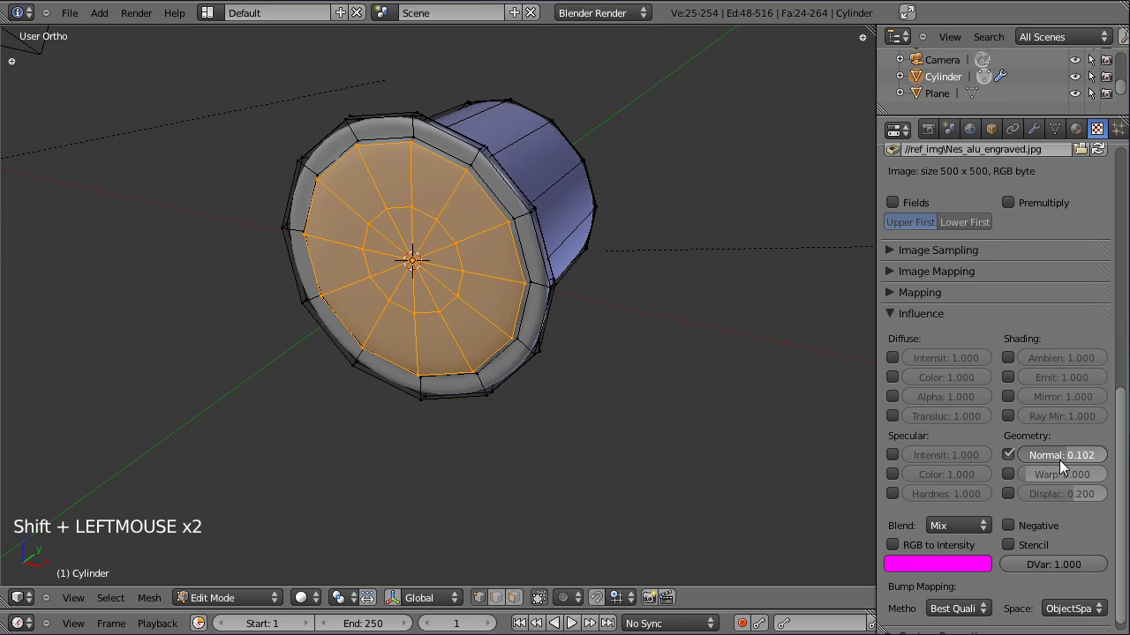
pyautogui.press('ctrl+s')
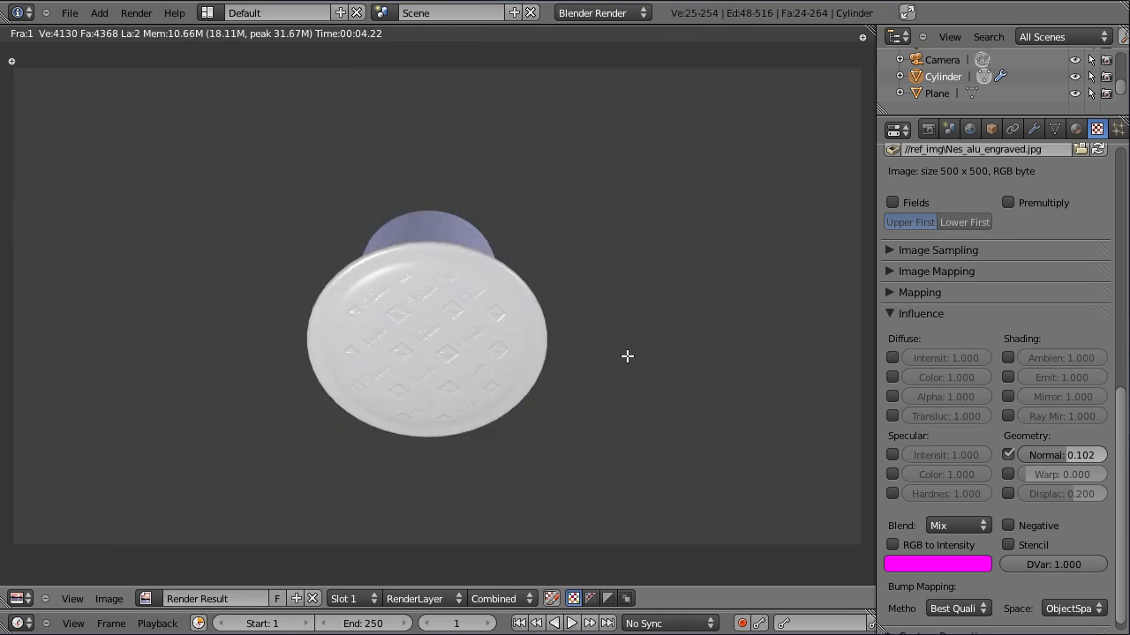
# - Leave the render, switch the capsule to Object Mode and view it from the side
pyautogui.press('Escape')
pyautogui.press('Tab')
pyautogui.press('KP_3')
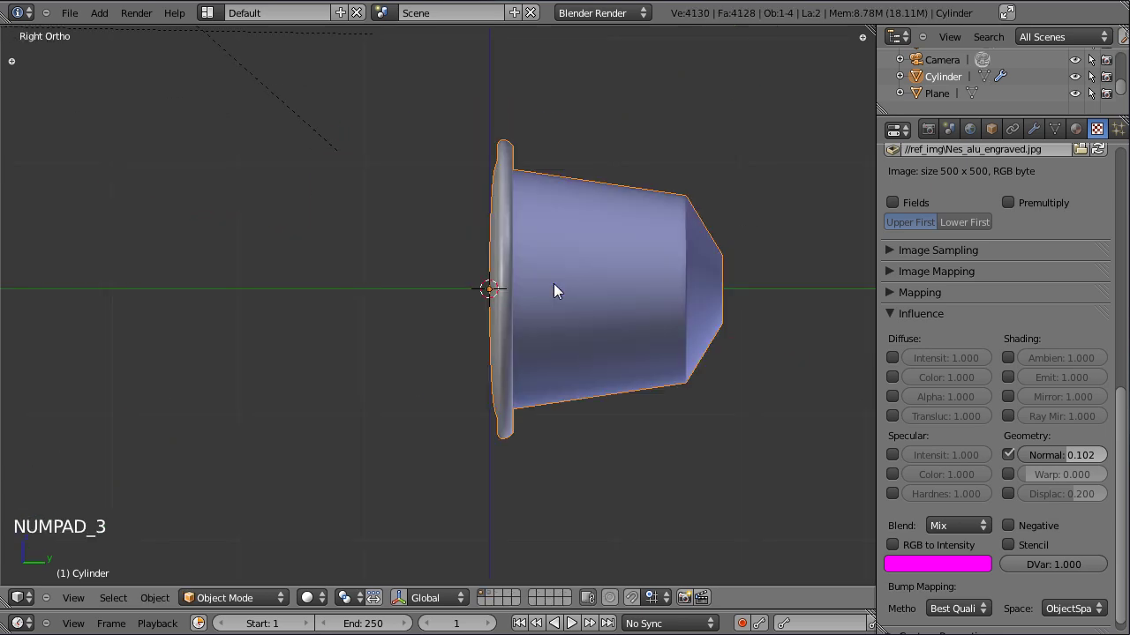
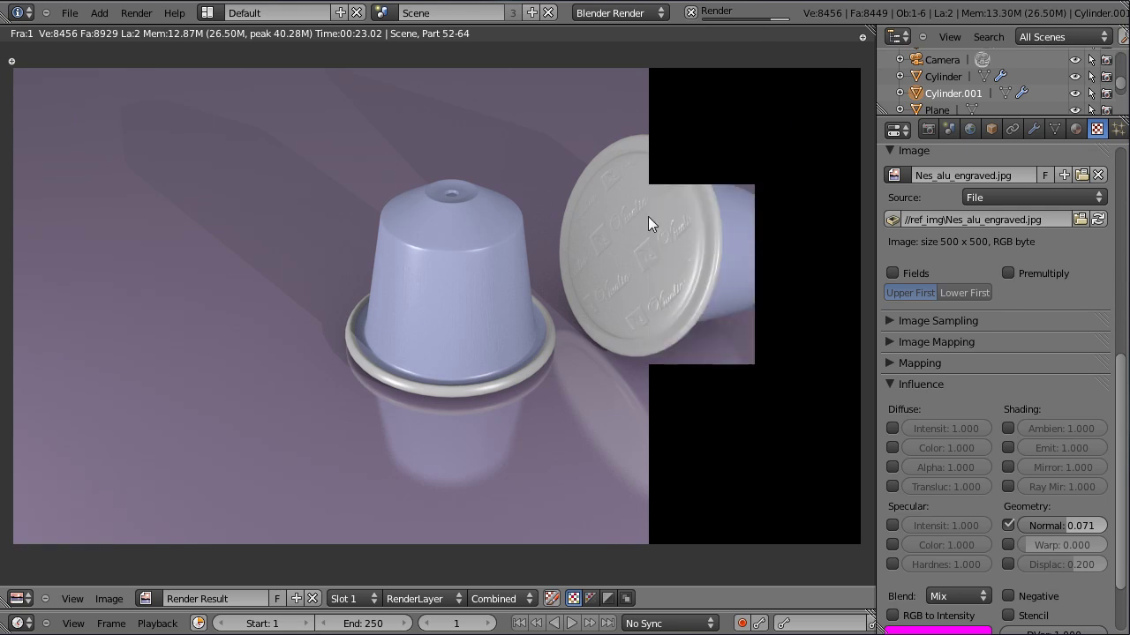
# - Select the Area lamp and enable Ray Shadow in its Shadow panel
pyautogui.press('Escape')
pyautogui.rightClick(196, 243)
pyautogui.click(1035, 141)
pyautogui.click(1027, 467)
# - Set the Area lamp shadow Samples to 5, save, and return from the render to the 3D scene
pyautogui.rightClick(602, 198)
pyautogui.click(940, 487)
pyautogui.press('ctrl+s')
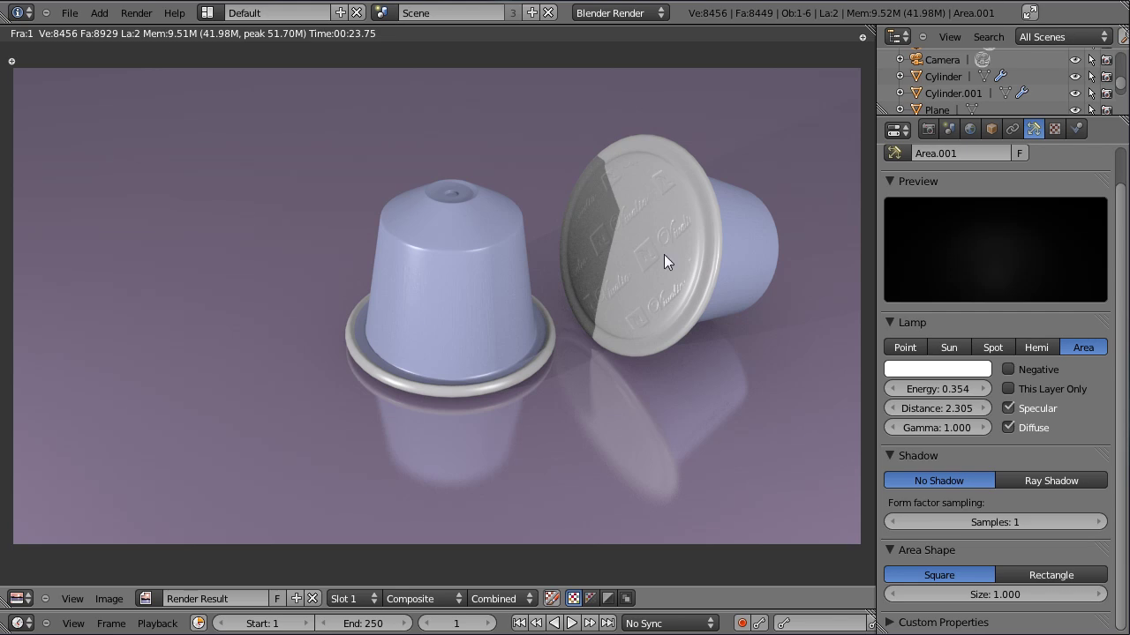
pyautogui.press('Escape')
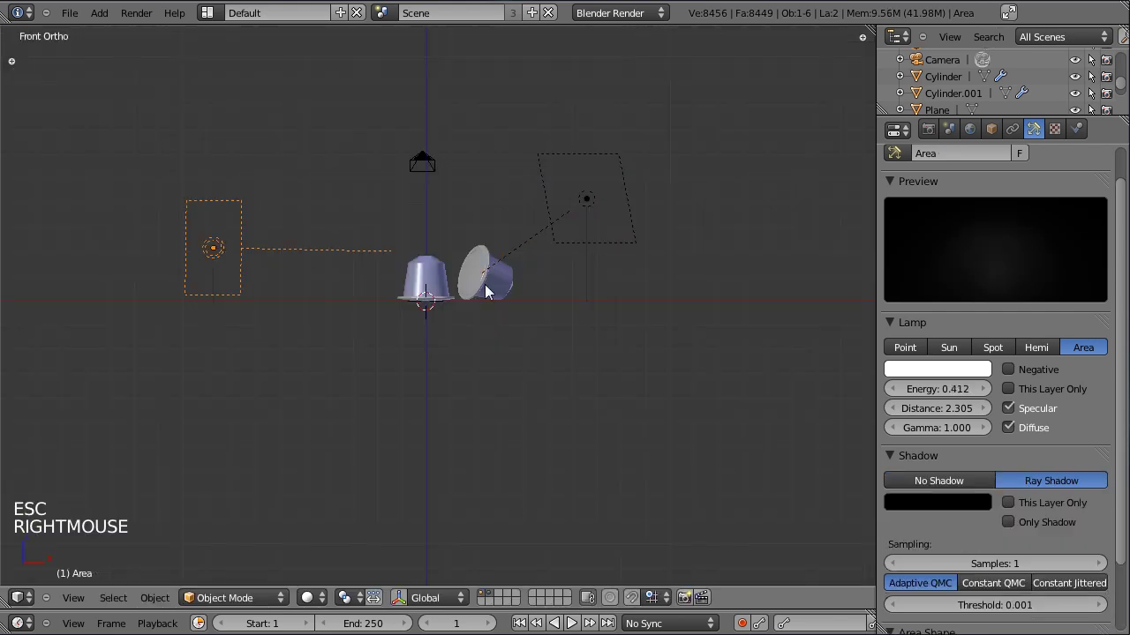